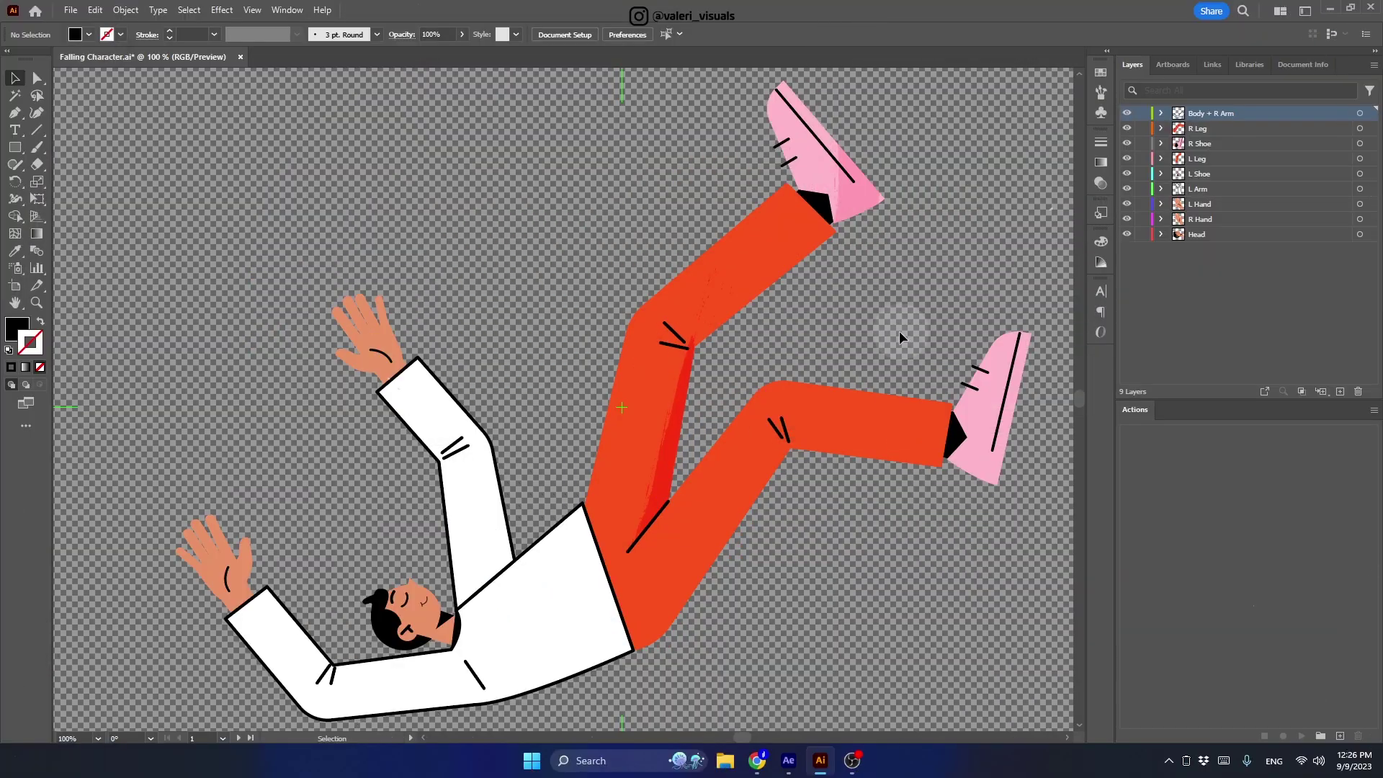
- Create a new composition named Master Comp with the 1920×1080, 30 fps preset
{"action": "left_click", "coordinate": [443, 419]}
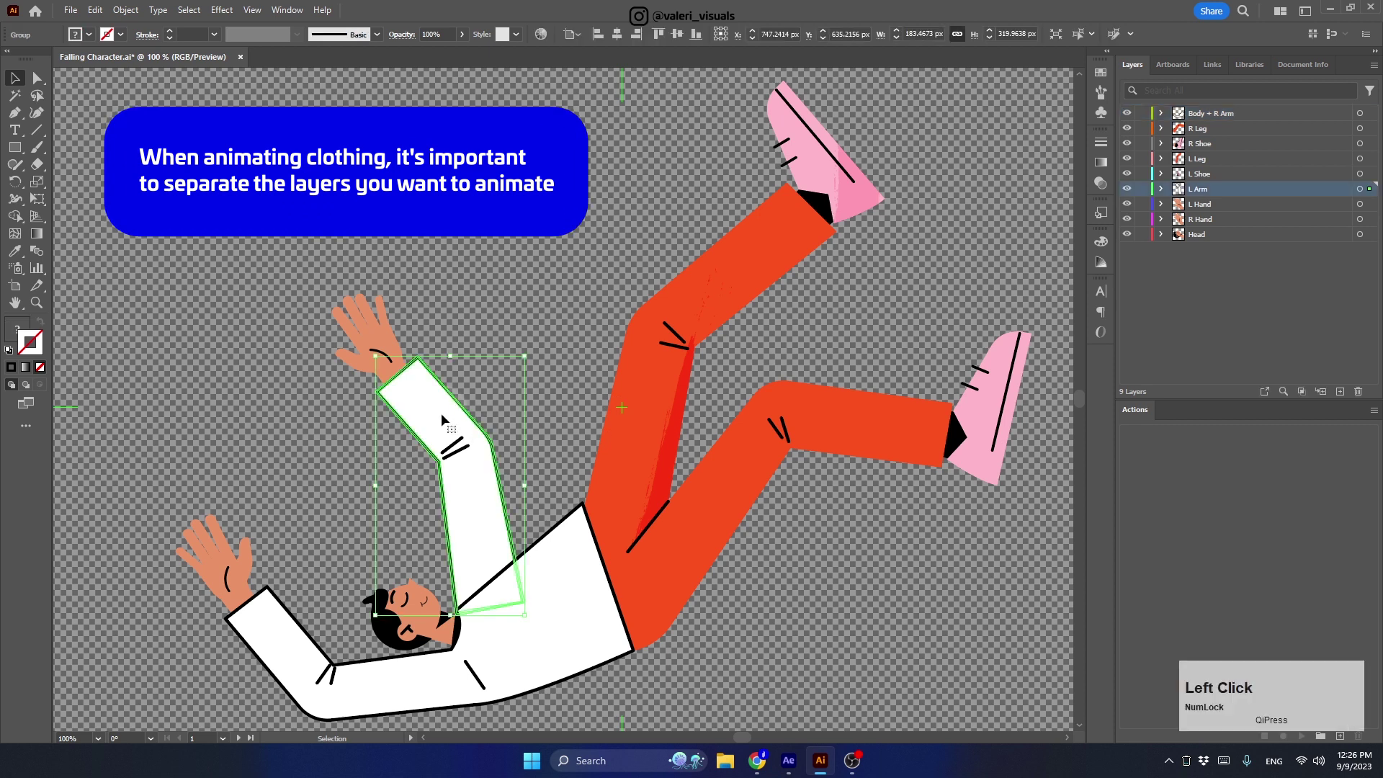
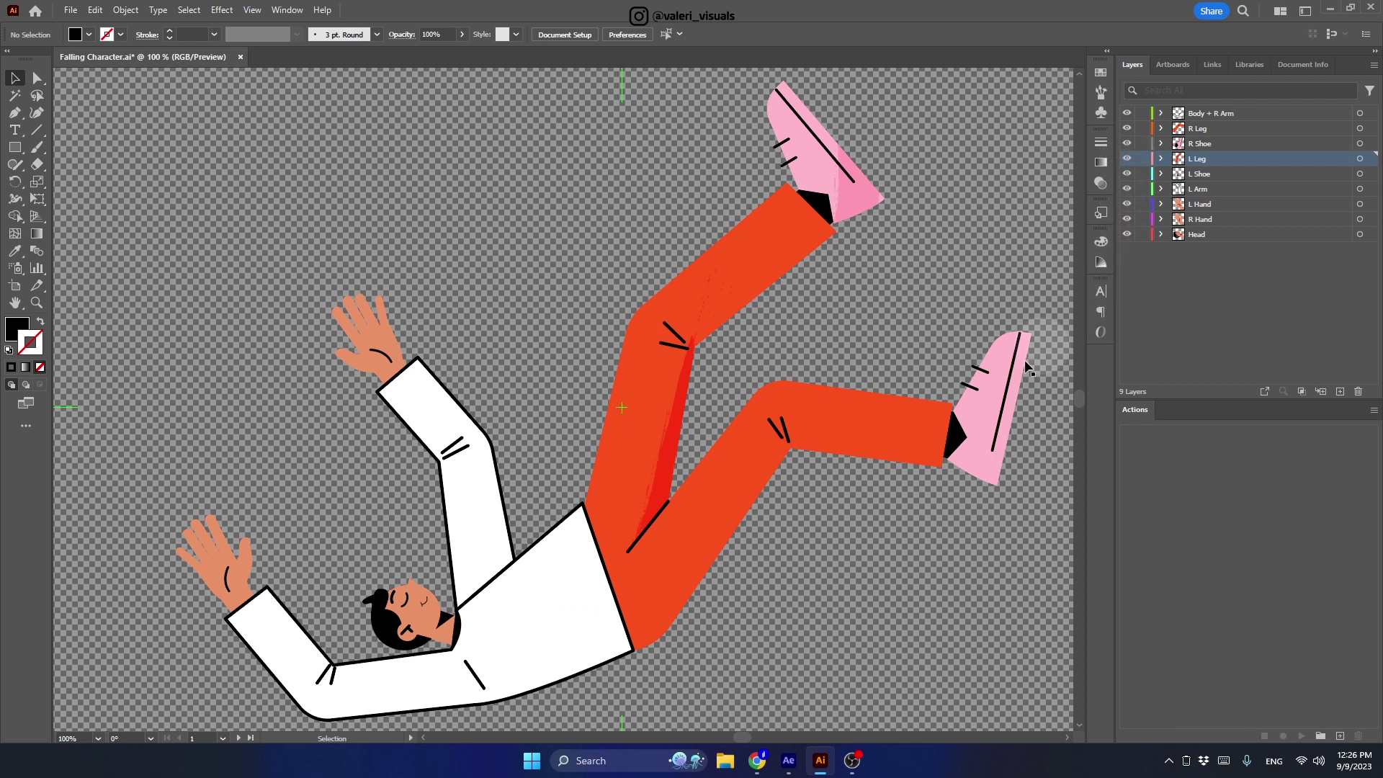
{"action": "left_click", "coordinate": [788, 764]}
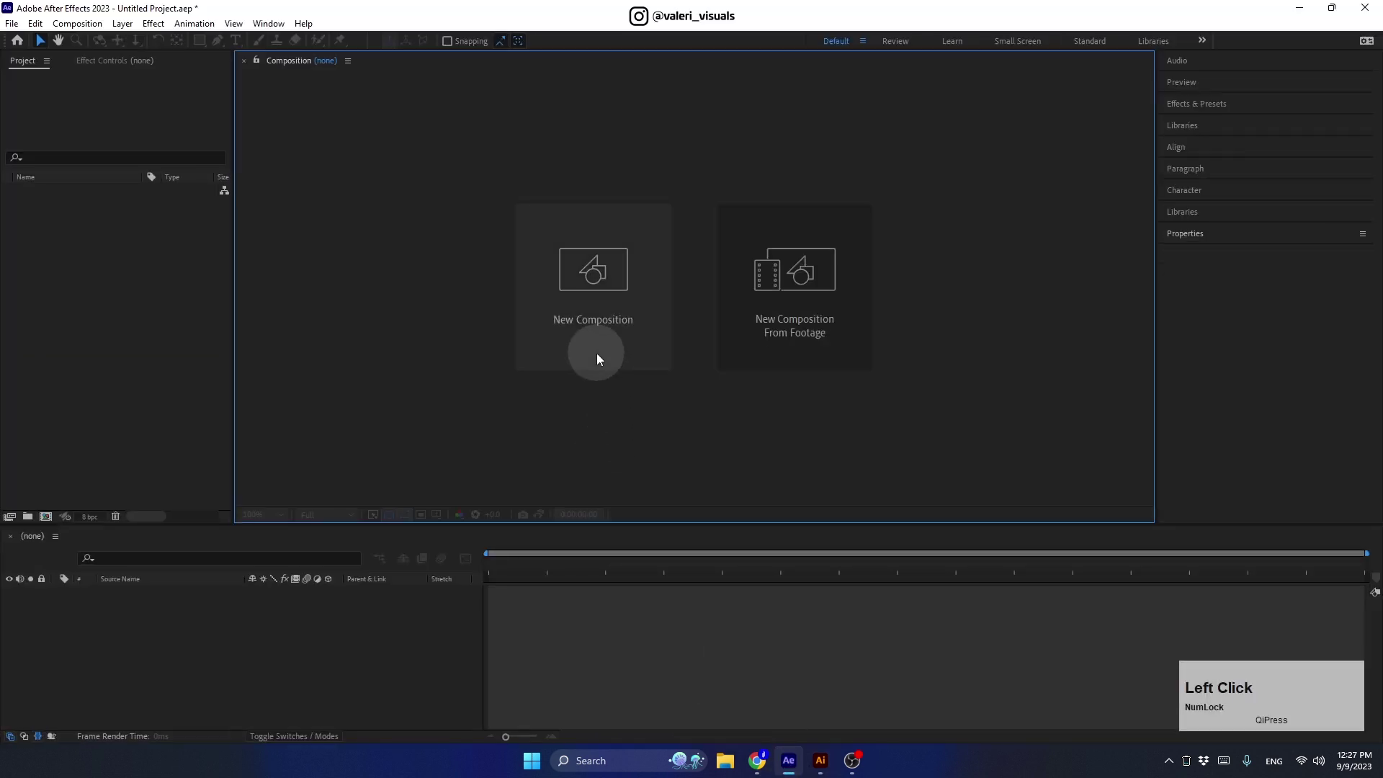
{"action": "type", "text": "aster"}
{"action": "key", "text": "space"}
{"action": "type", "text": "omp"}
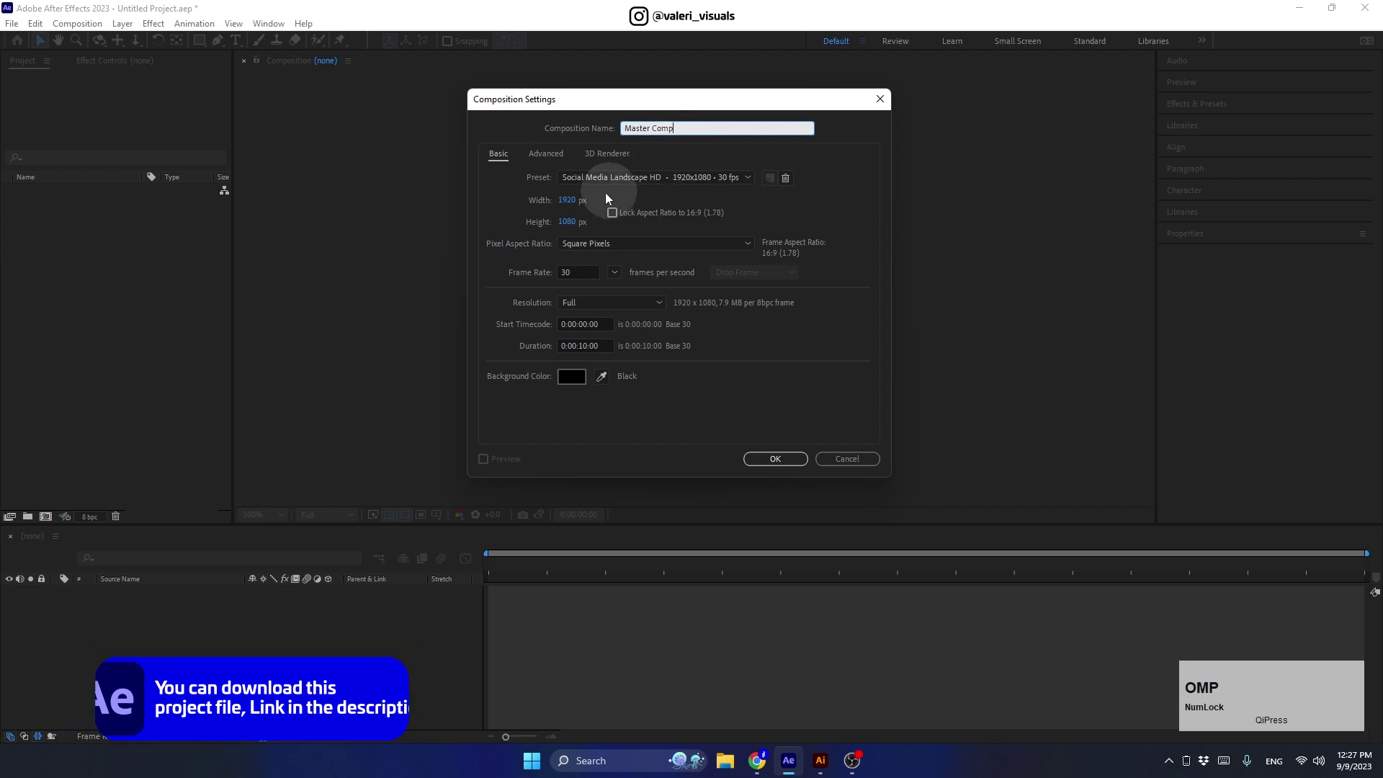
{"action": "left_click", "coordinate": [578, 210]}
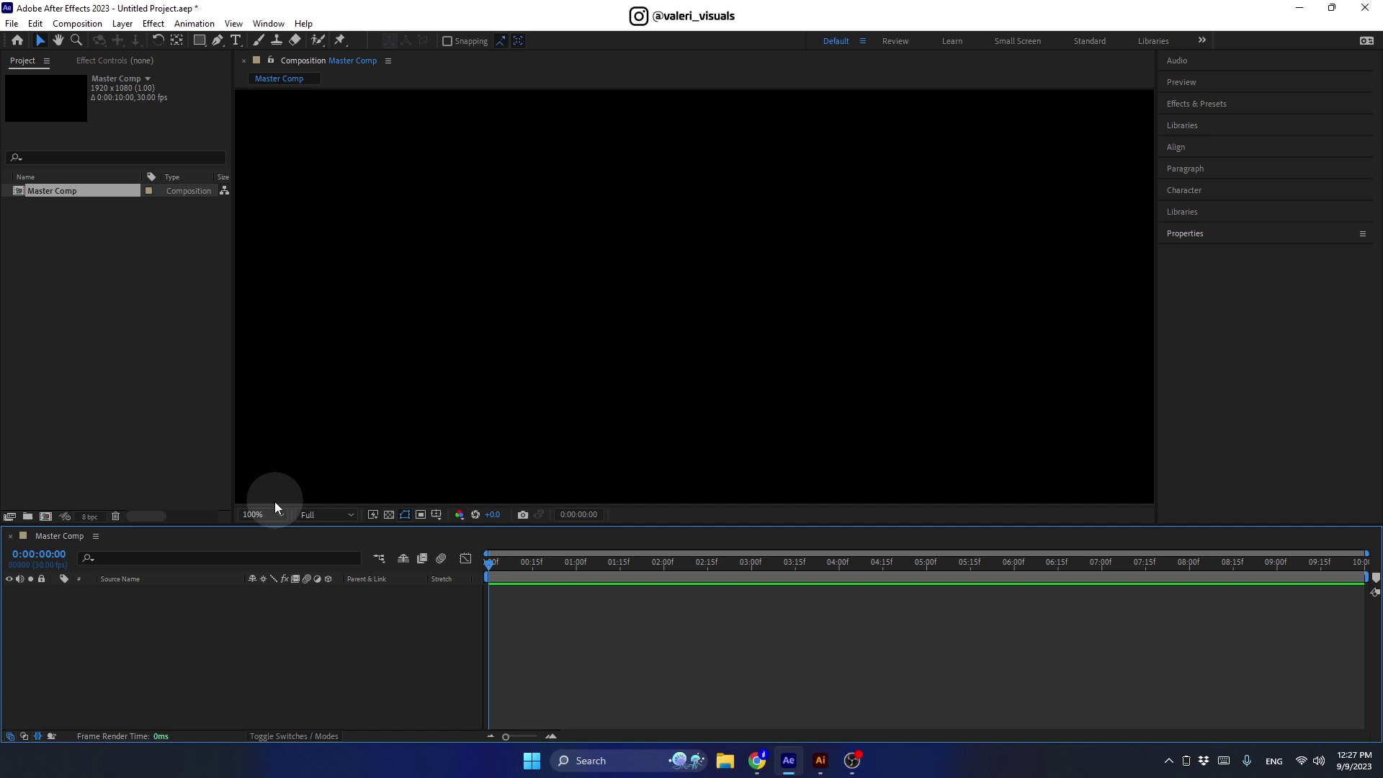
- Import the Falling Character Illustrator file as a layered composition and open it
{"action": "left_click", "coordinate": [276, 519]}
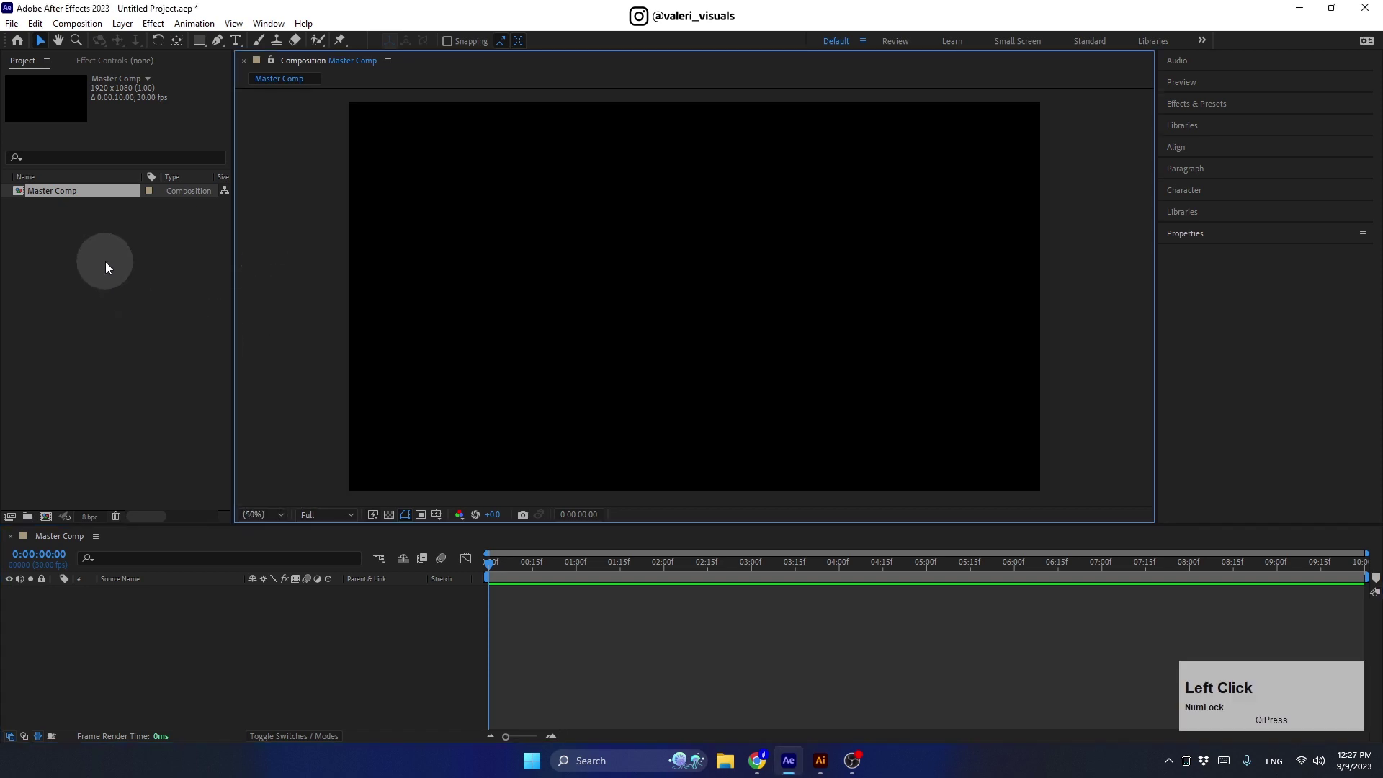
{"action": "left_click", "coordinate": [254, 223]}
{"action": "left_click", "coordinate": [951, 635]}
{"action": "left_click", "coordinate": [679, 330]}
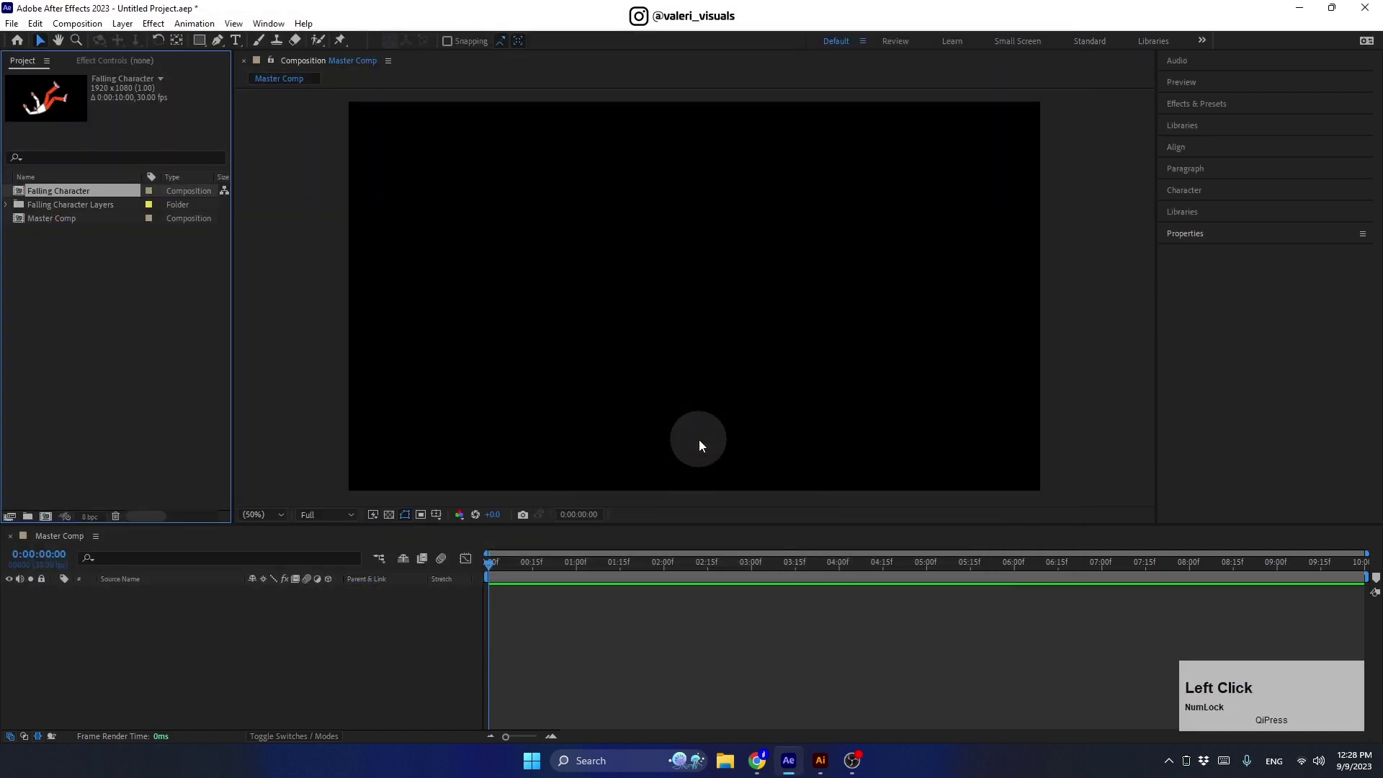
{"action": "left_click", "coordinate": [38, 200]}
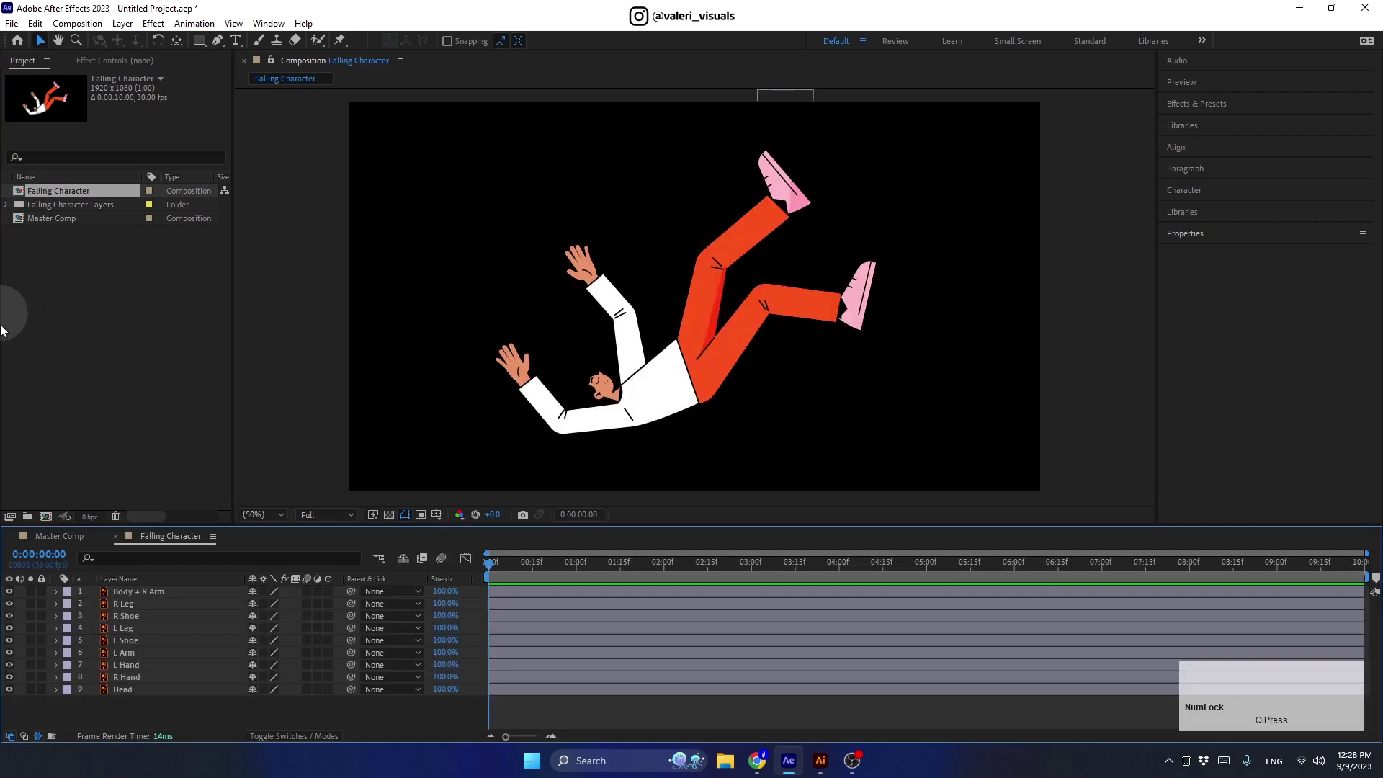
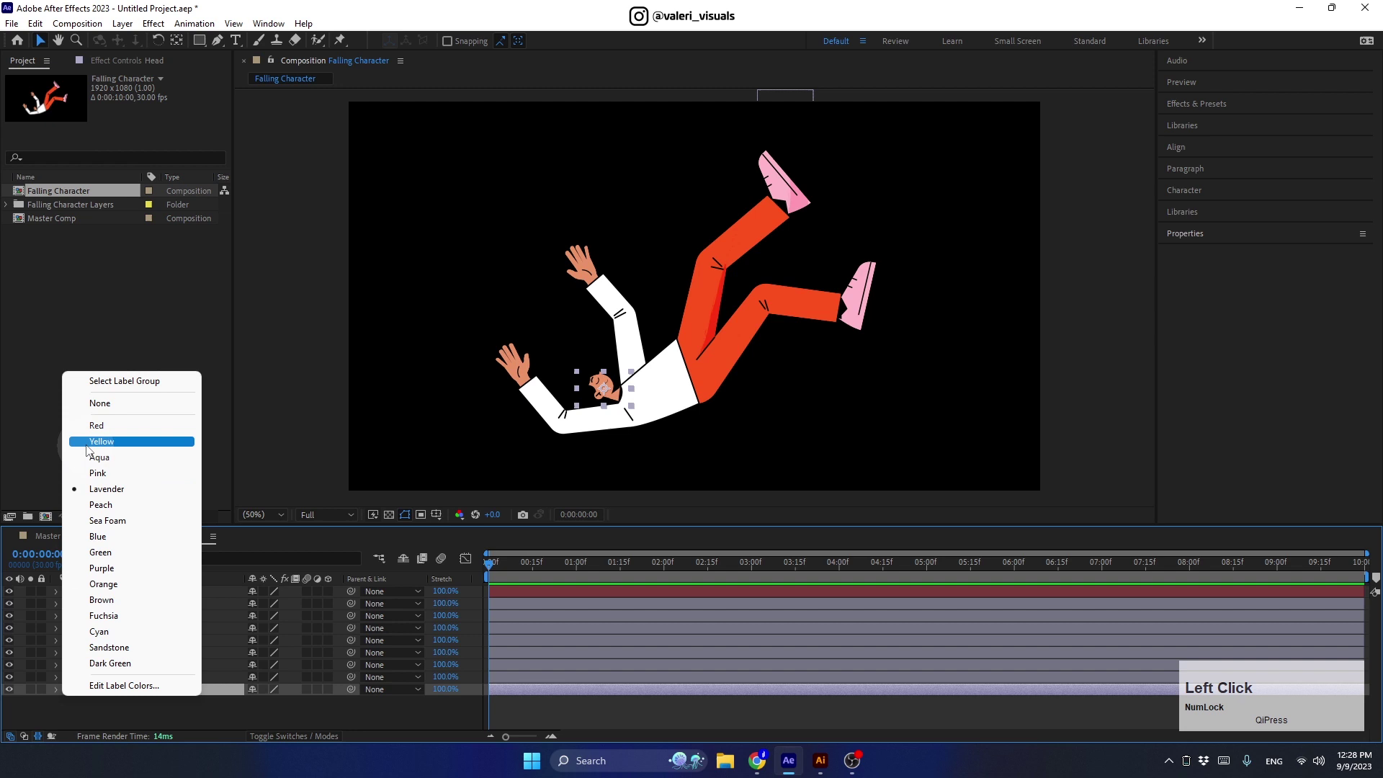
- Label layers red and parent shoes, hands and head up the chain to Body + R Arm
{"action": "left_click", "coordinate": [355, 695]}
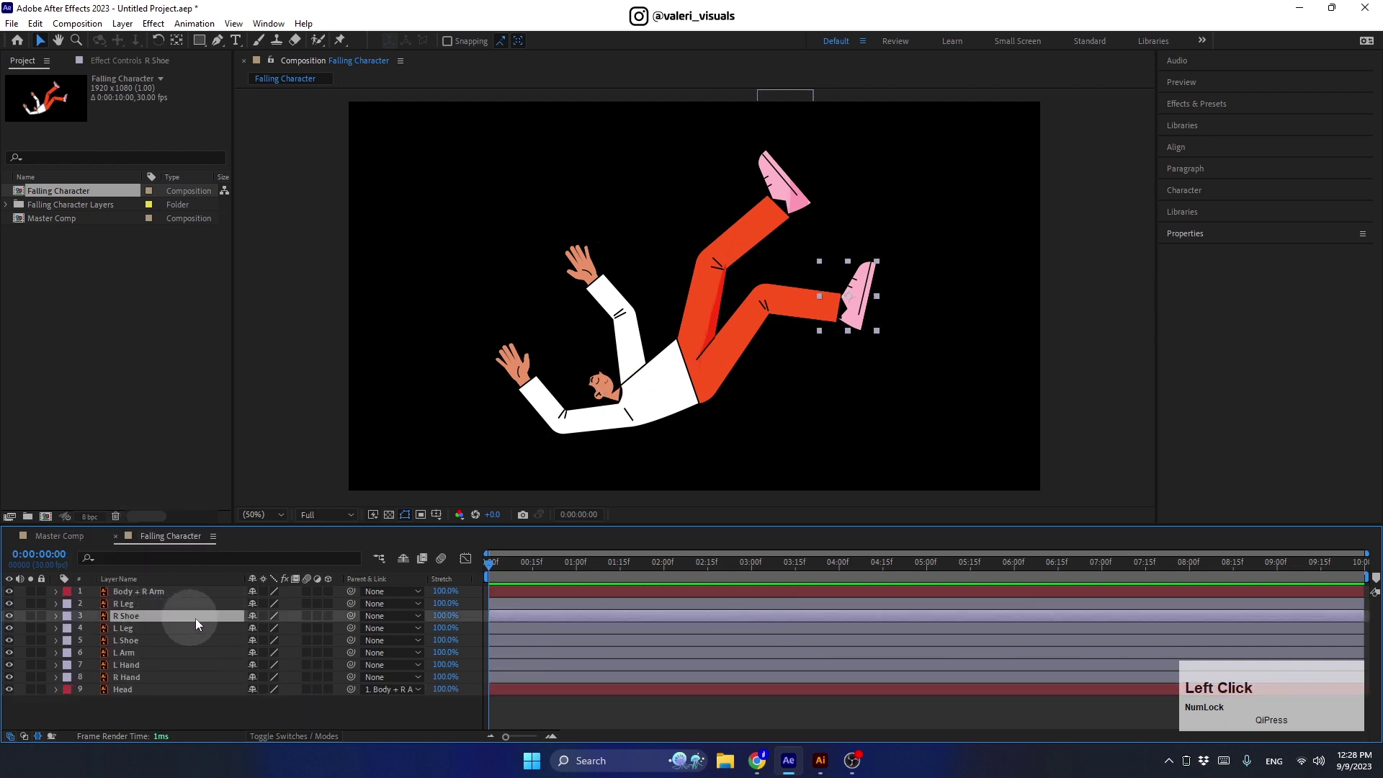
{"action": "left_click", "coordinate": [355, 620]}
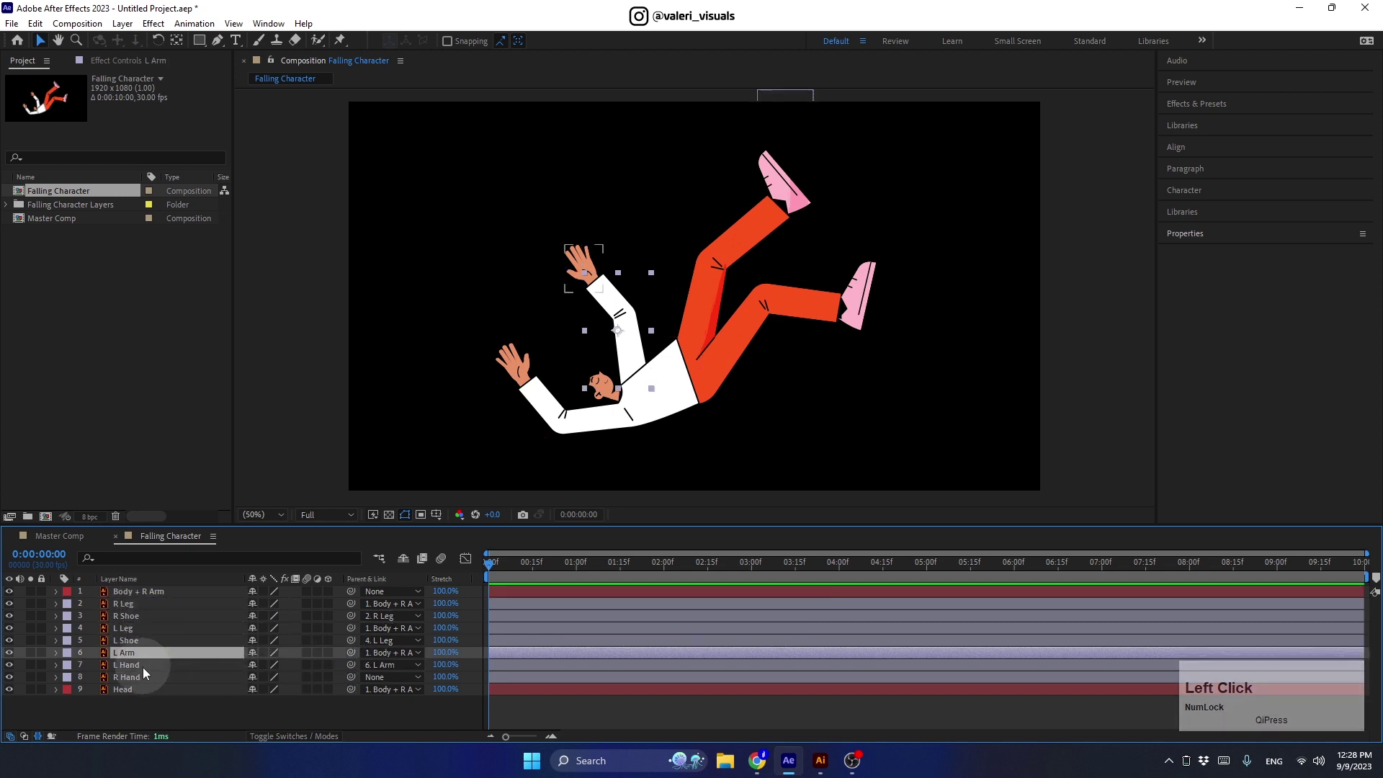
{"action": "left_click", "coordinate": [150, 676]}
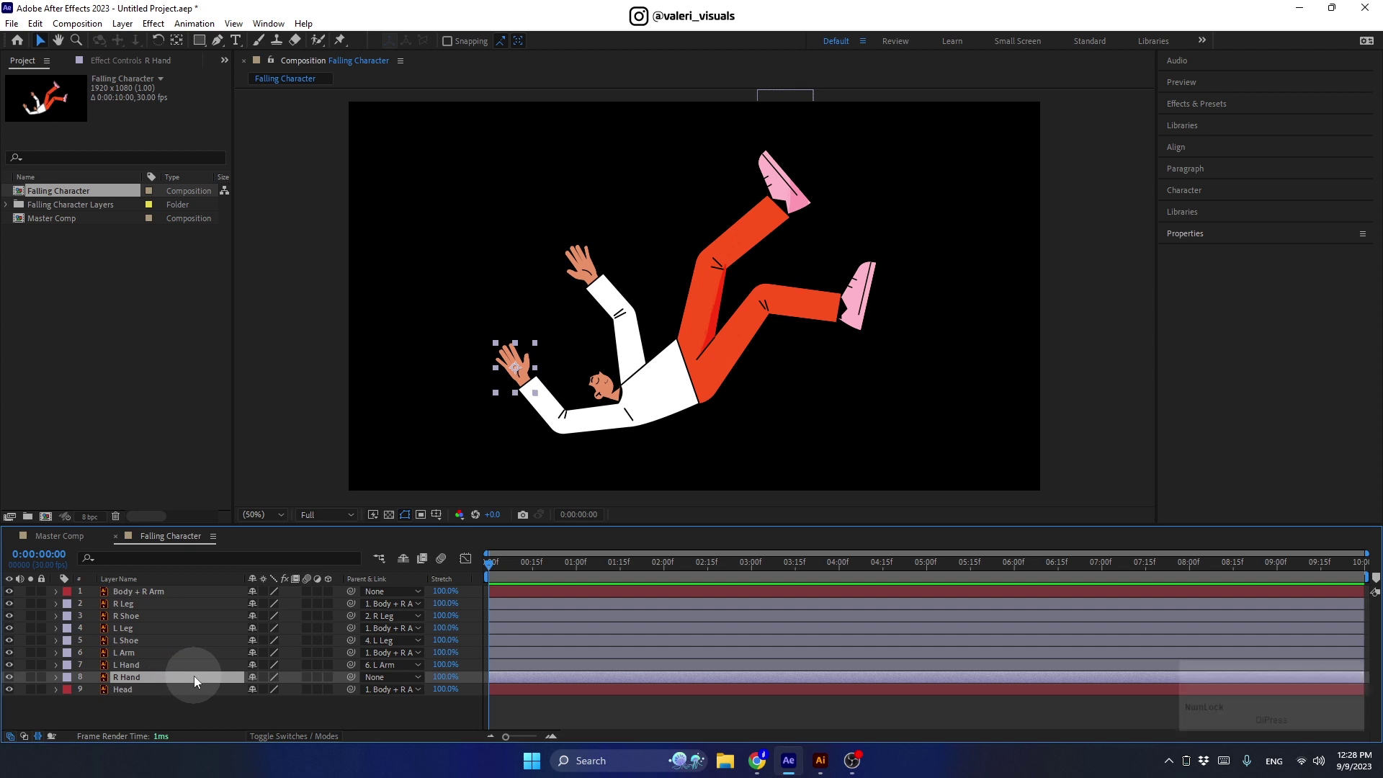
{"action": "left_click", "coordinate": [357, 681]}
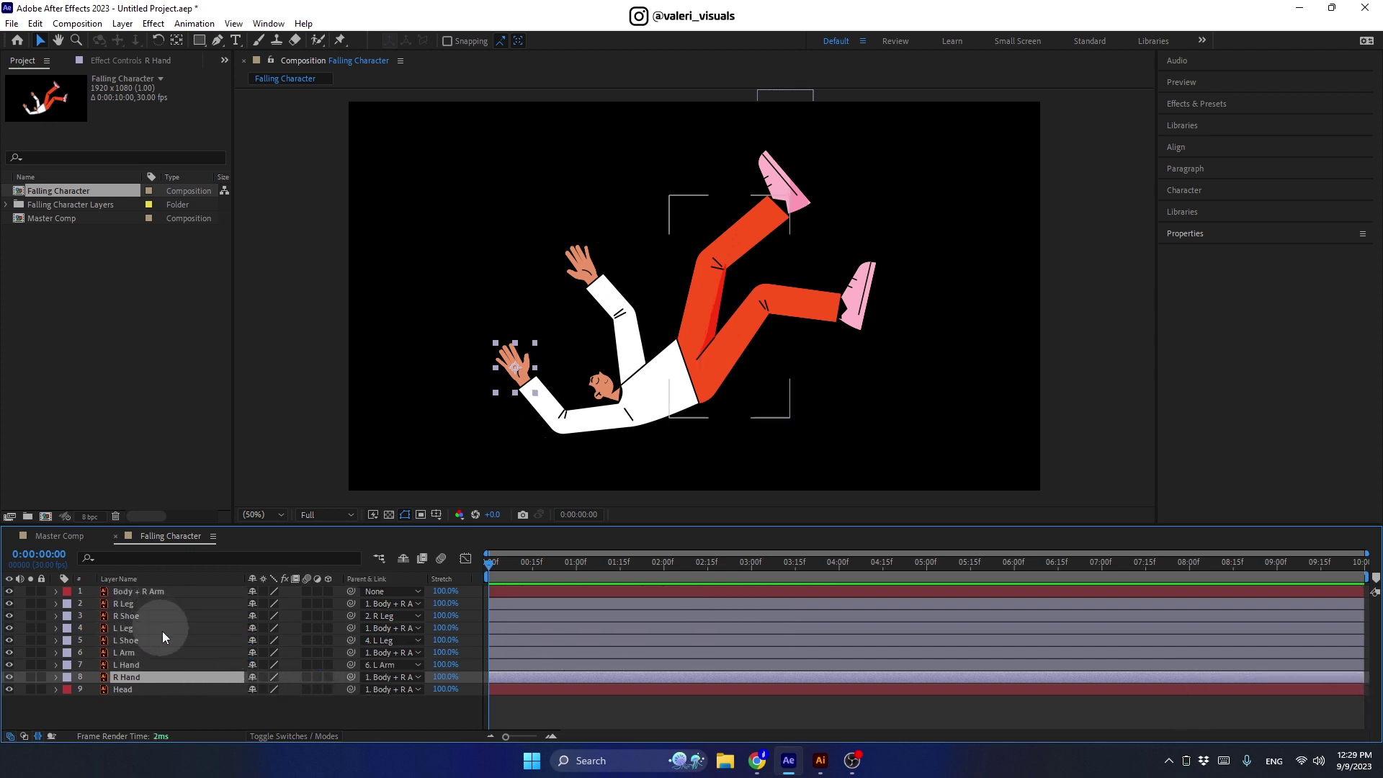
{"action": "left_click", "coordinate": [281, 739]}
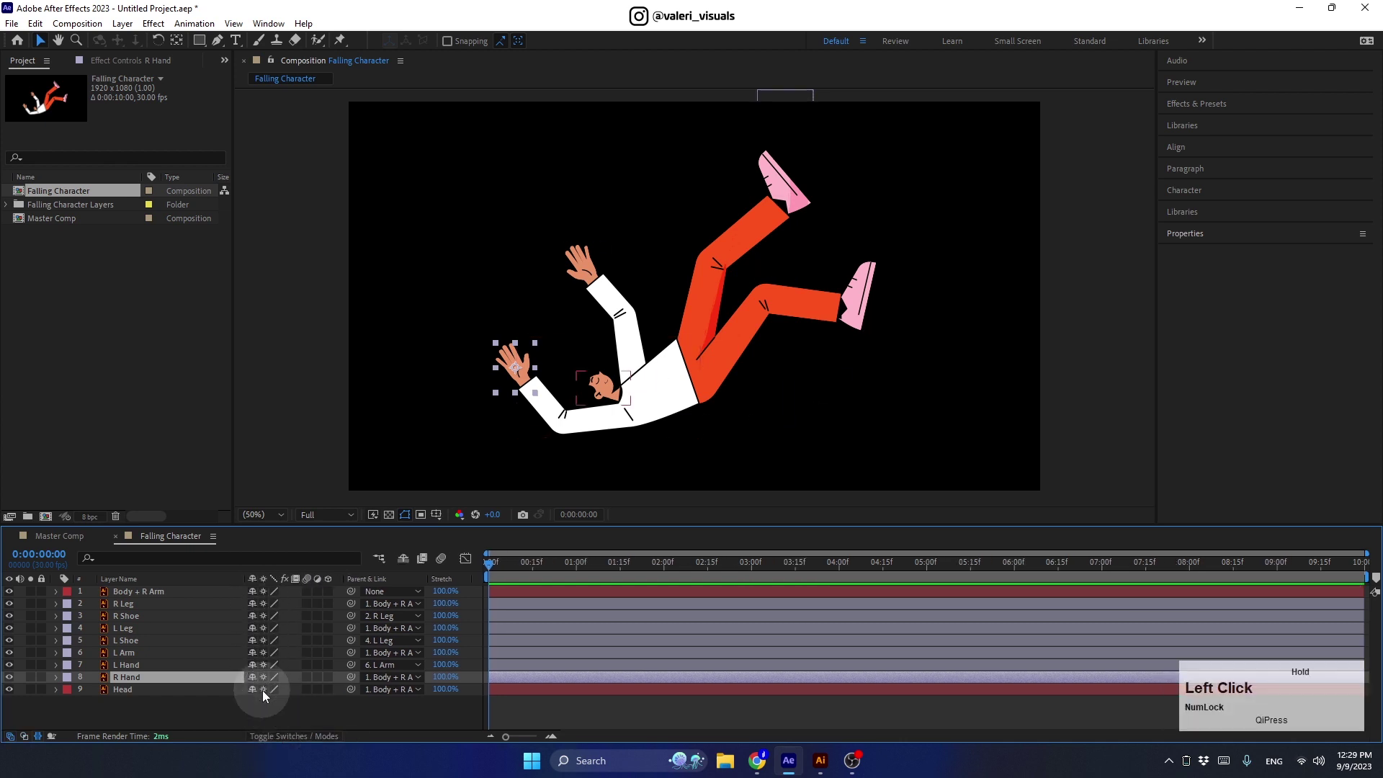
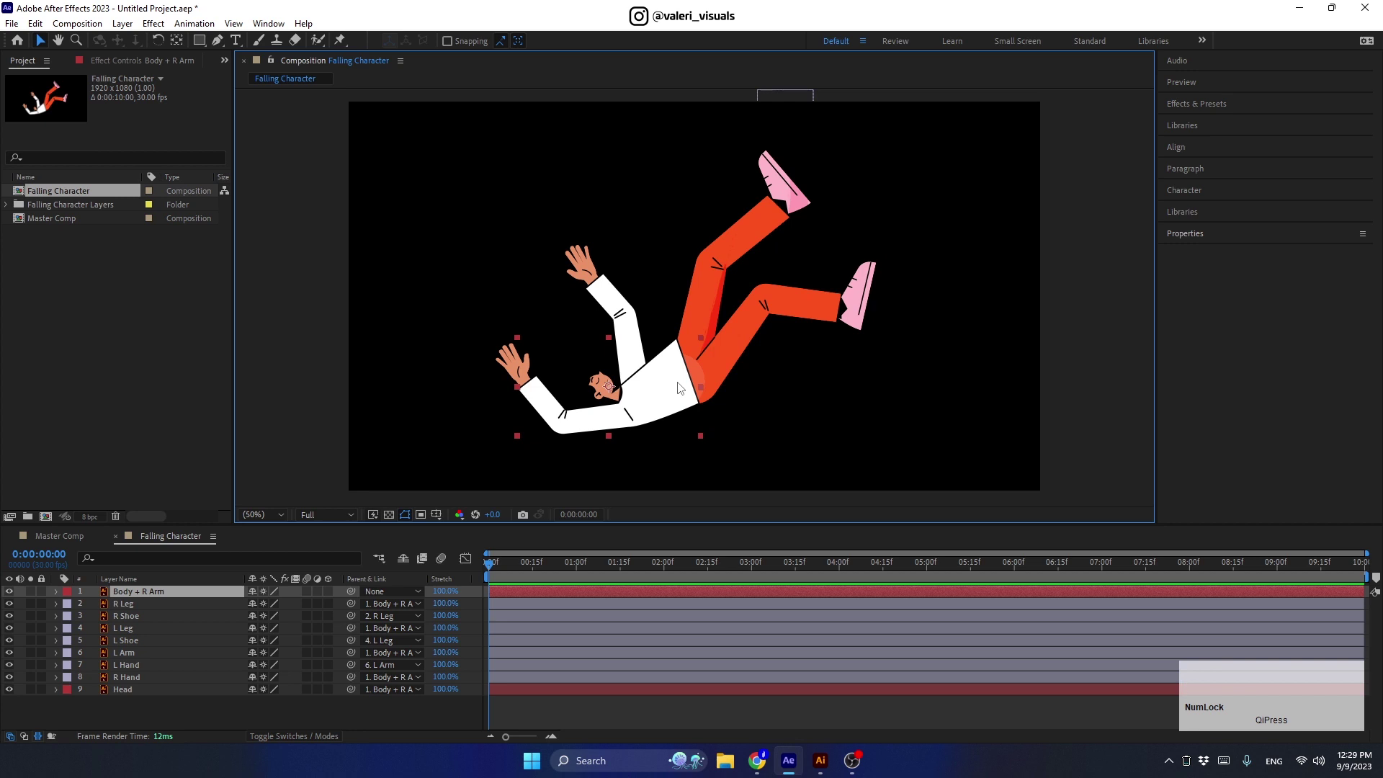
- Switch to the anchor-point tool and zoom the viewer toward the character's joints
{"action": "left_click", "coordinate": [185, 41]}
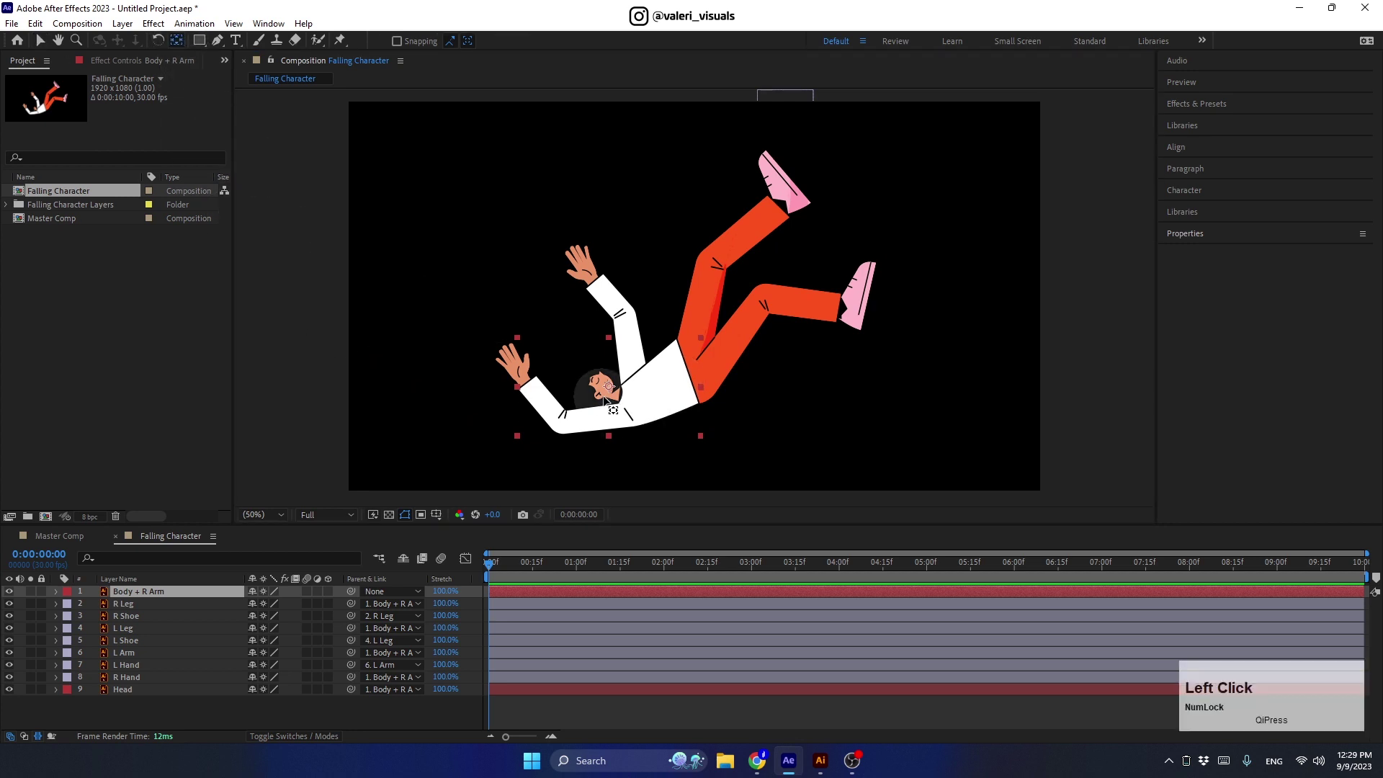
{"action": "scroll", "scroll_direction": "up", "scroll_amount": 3}
- Drag each layer's anchor point onto its joint, then select all character layers
{"action": "left_click", "coordinate": [528, 483]}
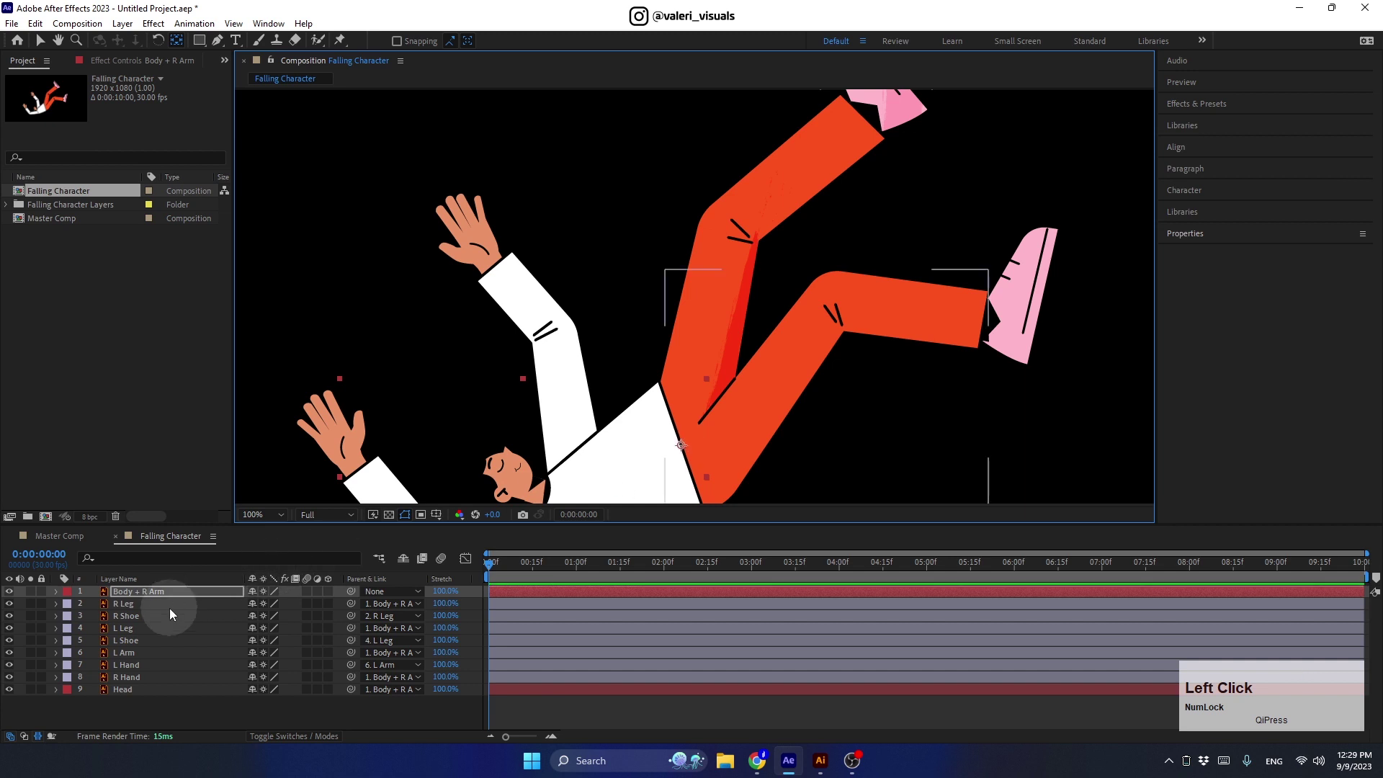
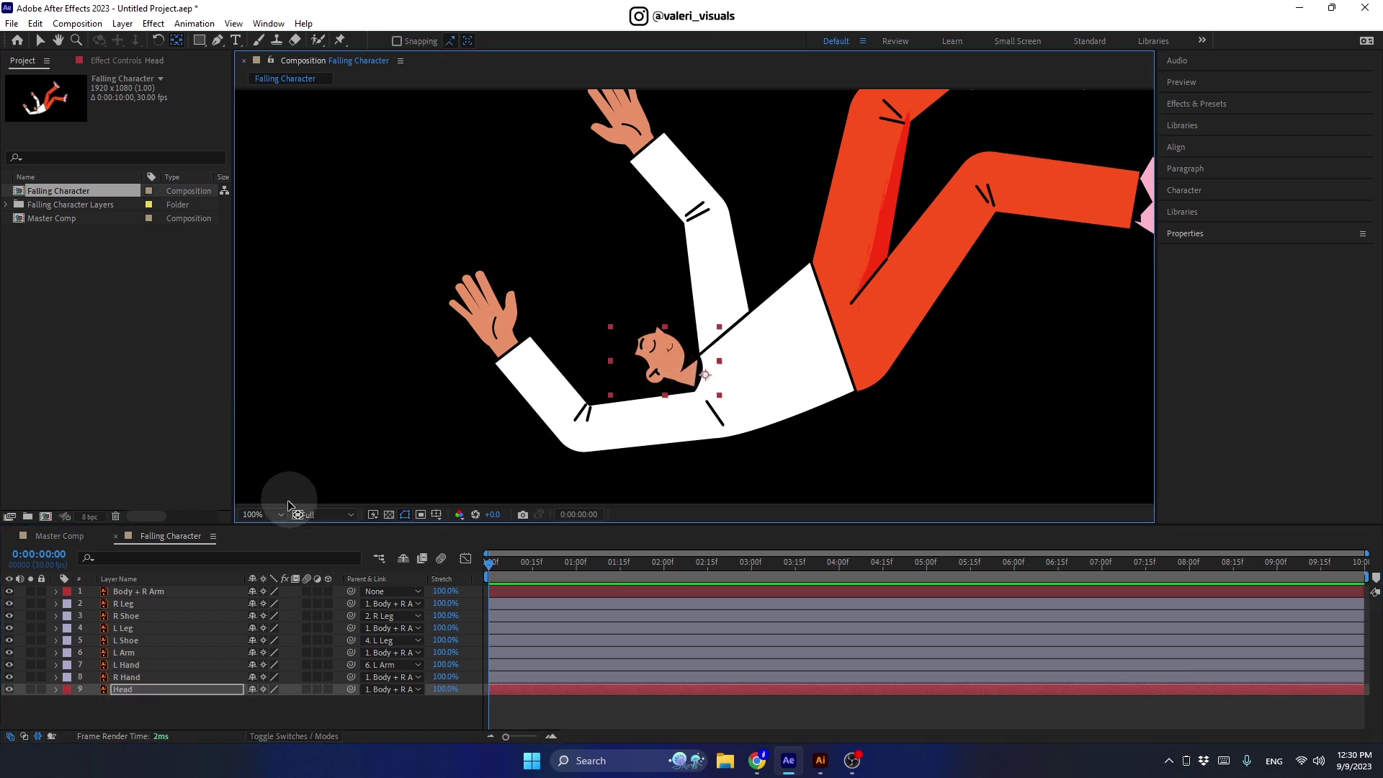
{"action": "left_click", "coordinate": [278, 519]}
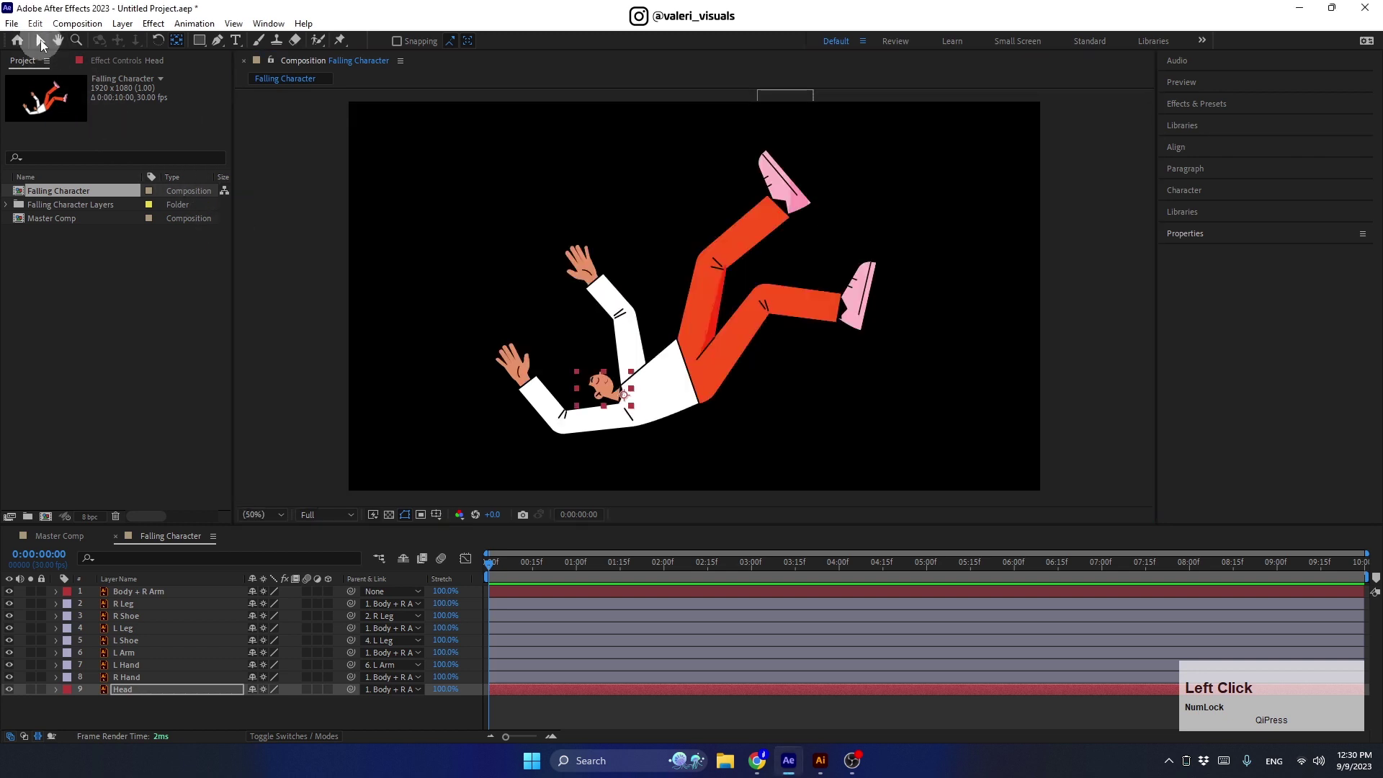
{"action": "left_click", "coordinate": [148, 596]}
{"action": "left_click", "coordinate": [150, 697]}
- Keyframe rotation at 0, 1:15 and 3:00, end the work area at 3s and easy-ease all keyframes
{"action": "key", "text": "r"}
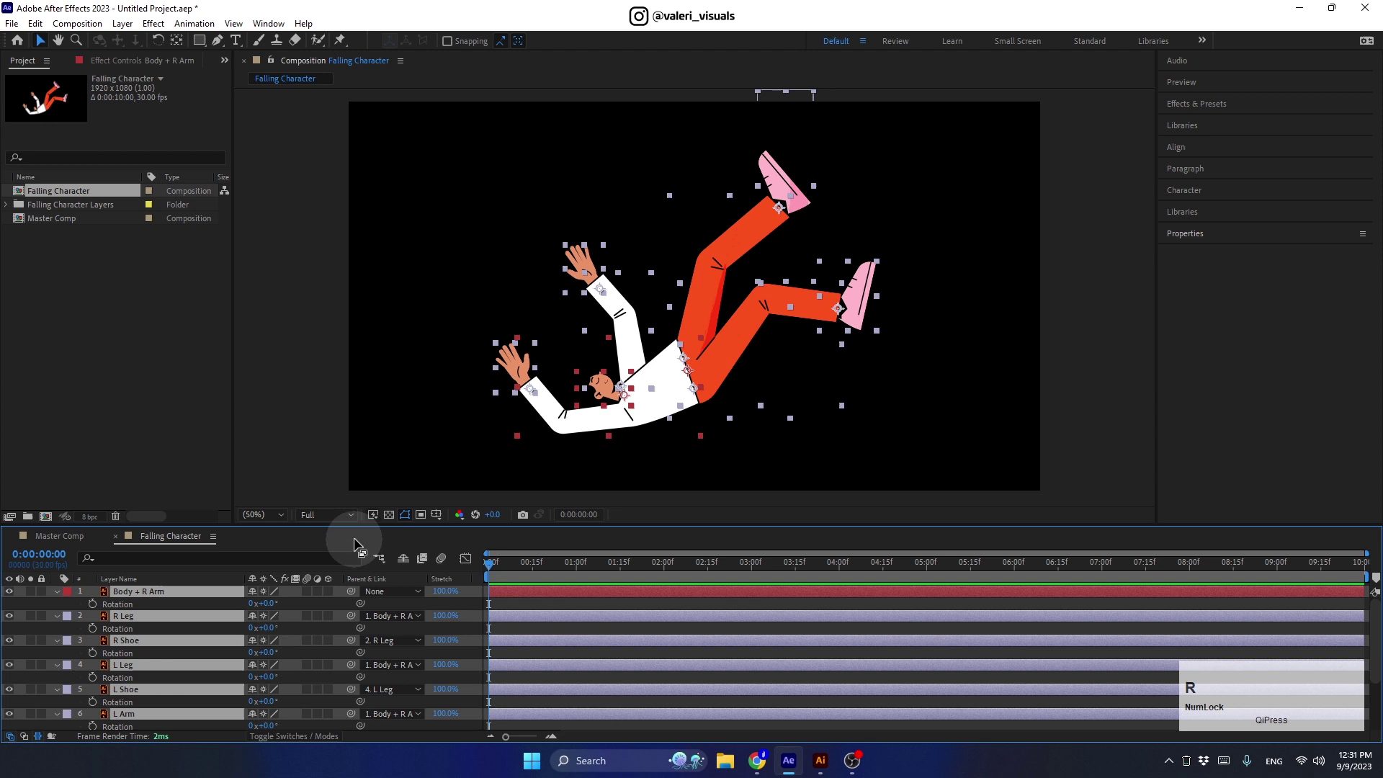
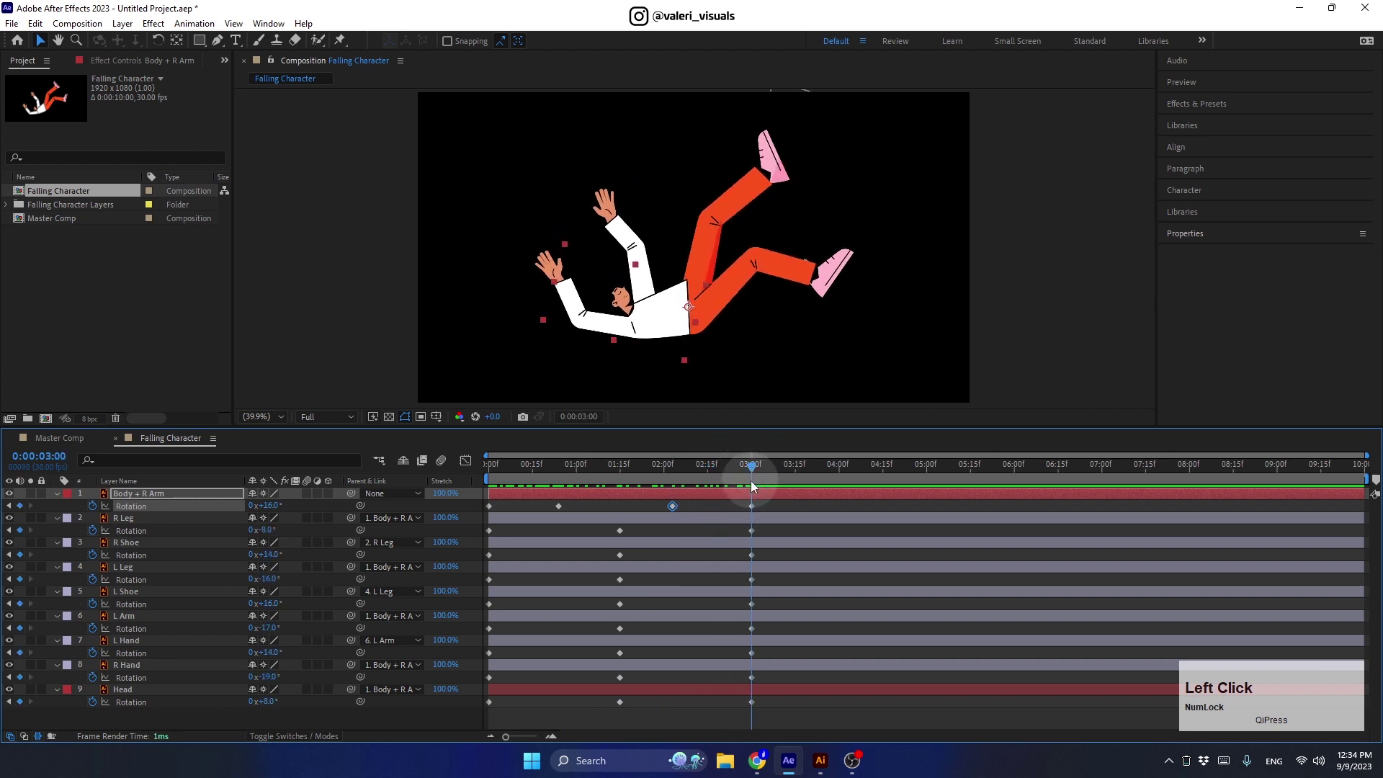
{"action": "key", "text": "n"}
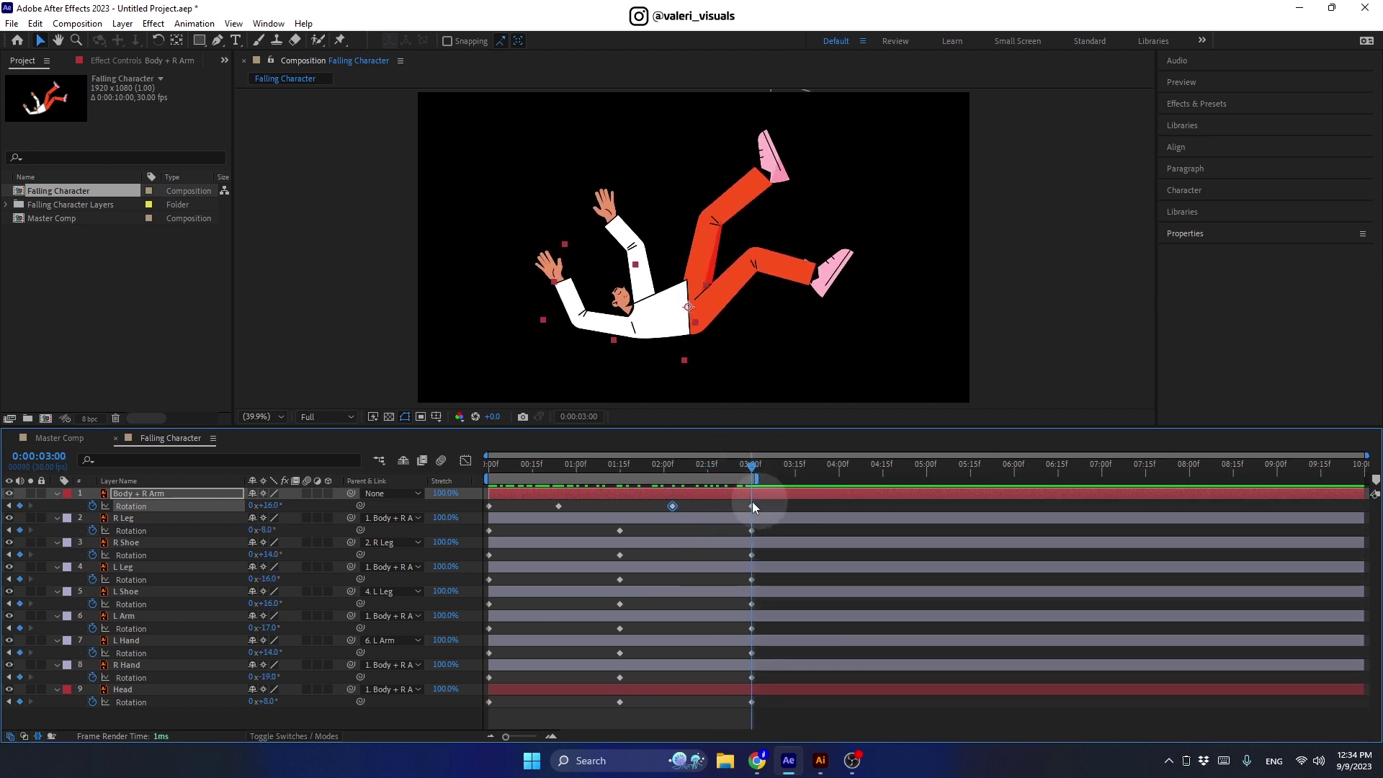
{"action": "left_click", "coordinate": [719, 506]}
{"action": "key", "text": "F9"}
{"action": "left_click", "coordinate": [744, 469]}
- Preview the swing, then shift a leg's middle rotation keyframe later for overlap
{"action": "key", "text": "space"}
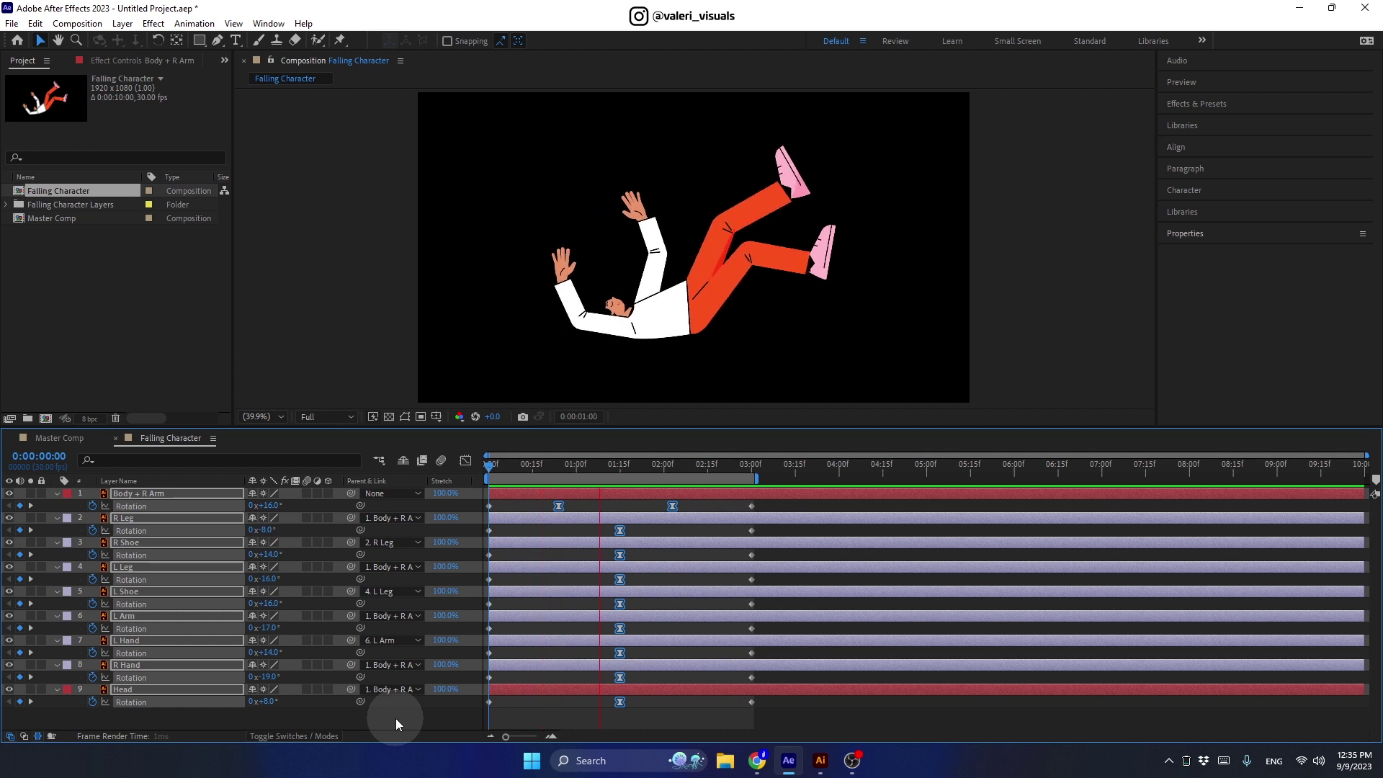
{"action": "key", "text": "space"}
{"action": "left_click", "coordinate": [402, 723]}
{"action": "left_click", "coordinate": [553, 739]}
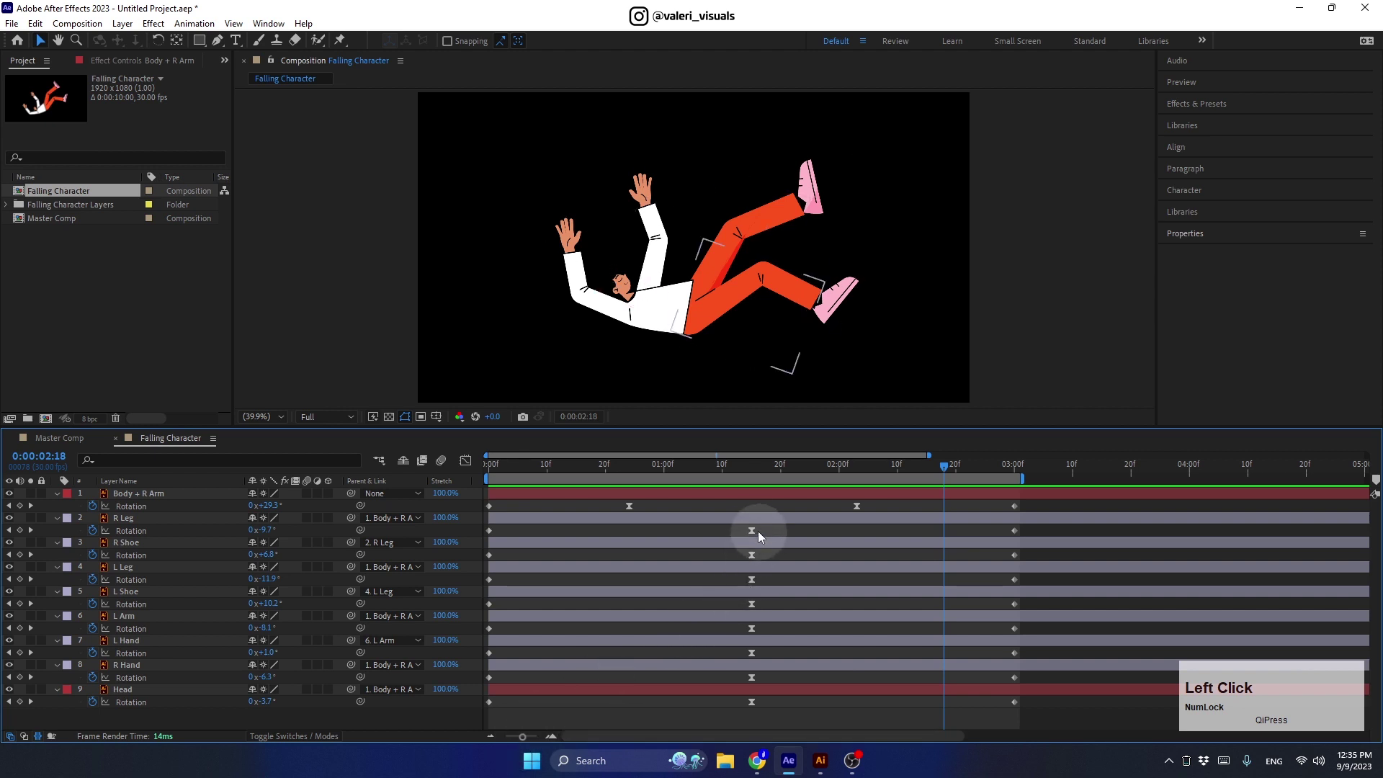
{"action": "left_click", "coordinate": [759, 534]}
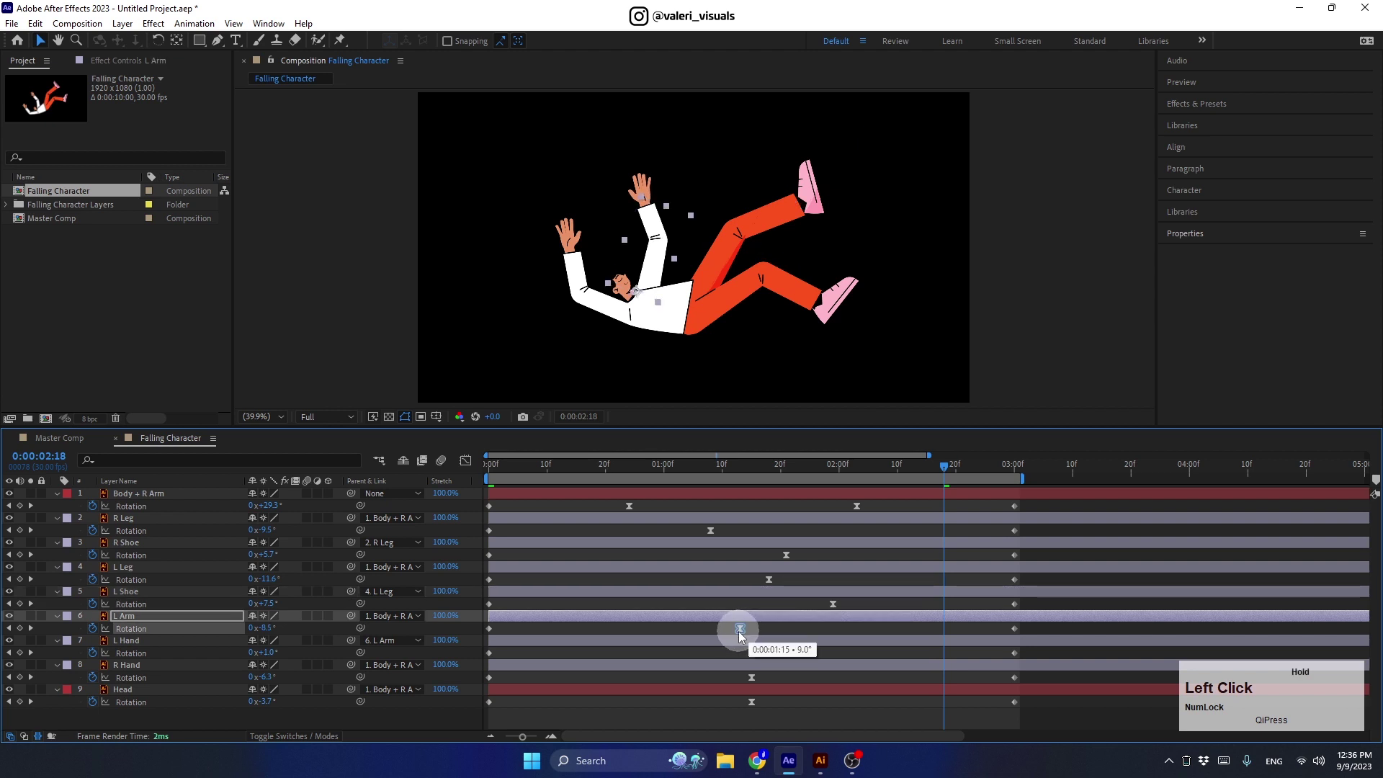
- Stagger the hands' and head's middle keyframes to different times and preview the result
{"action": "left_click", "coordinate": [758, 659]}
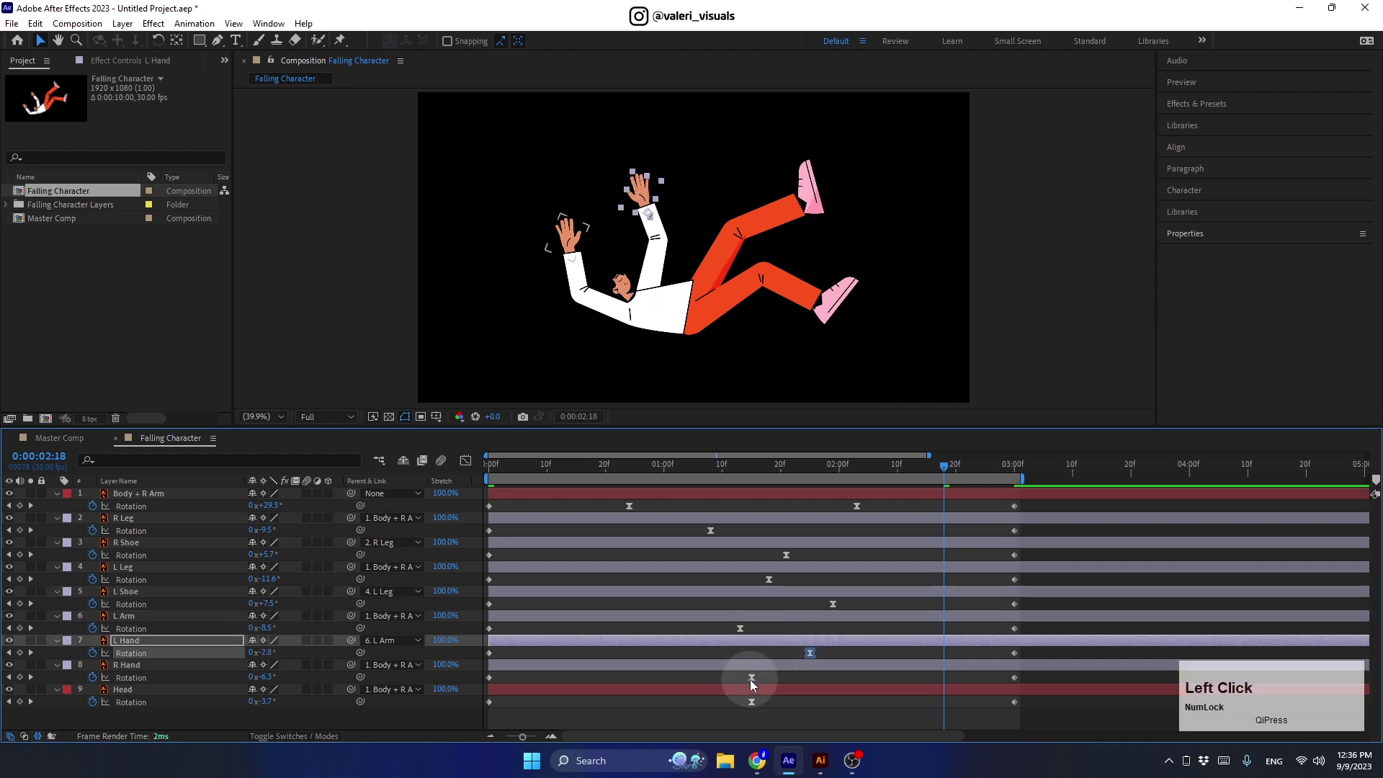
{"action": "left_click", "coordinate": [756, 683]}
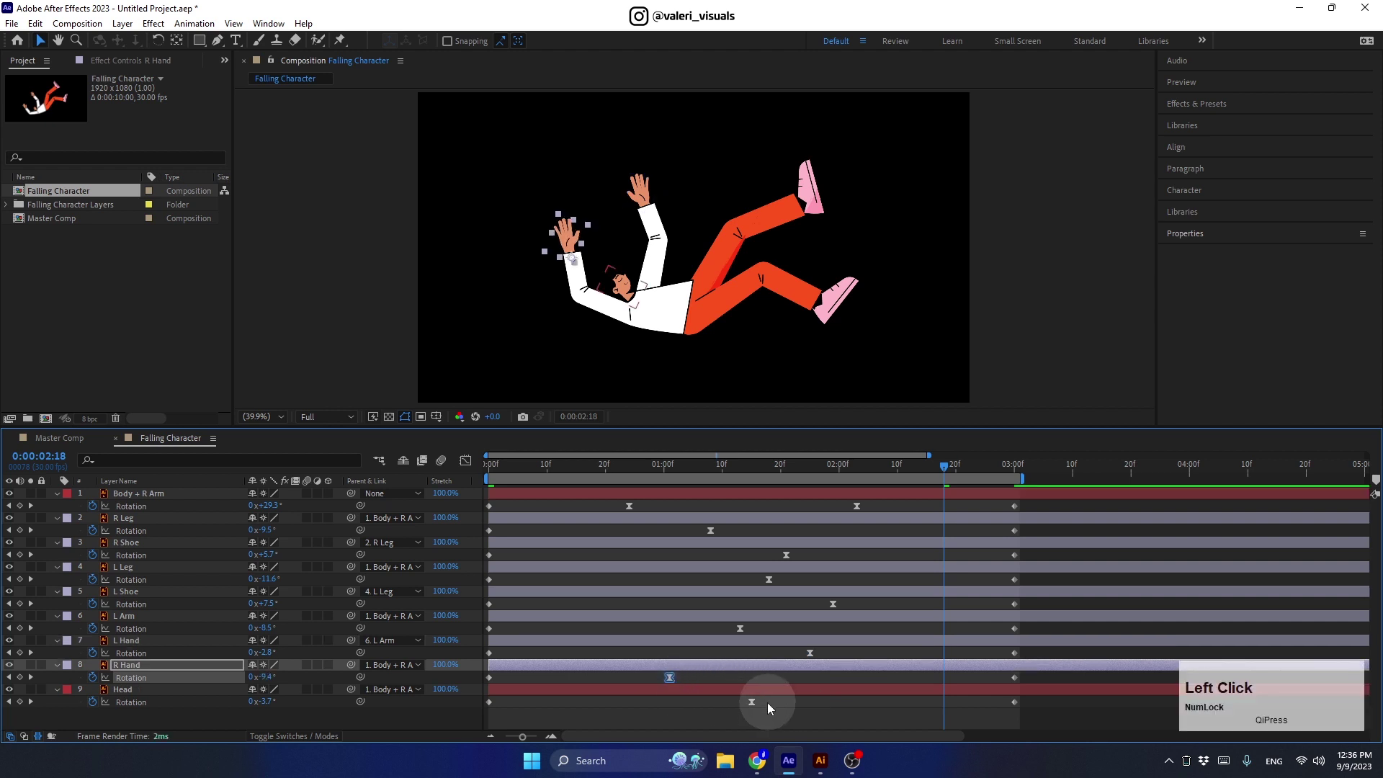
{"action": "left_click", "coordinate": [756, 708]}
{"action": "left_click", "coordinate": [937, 472]}
{"action": "key", "text": "space"}
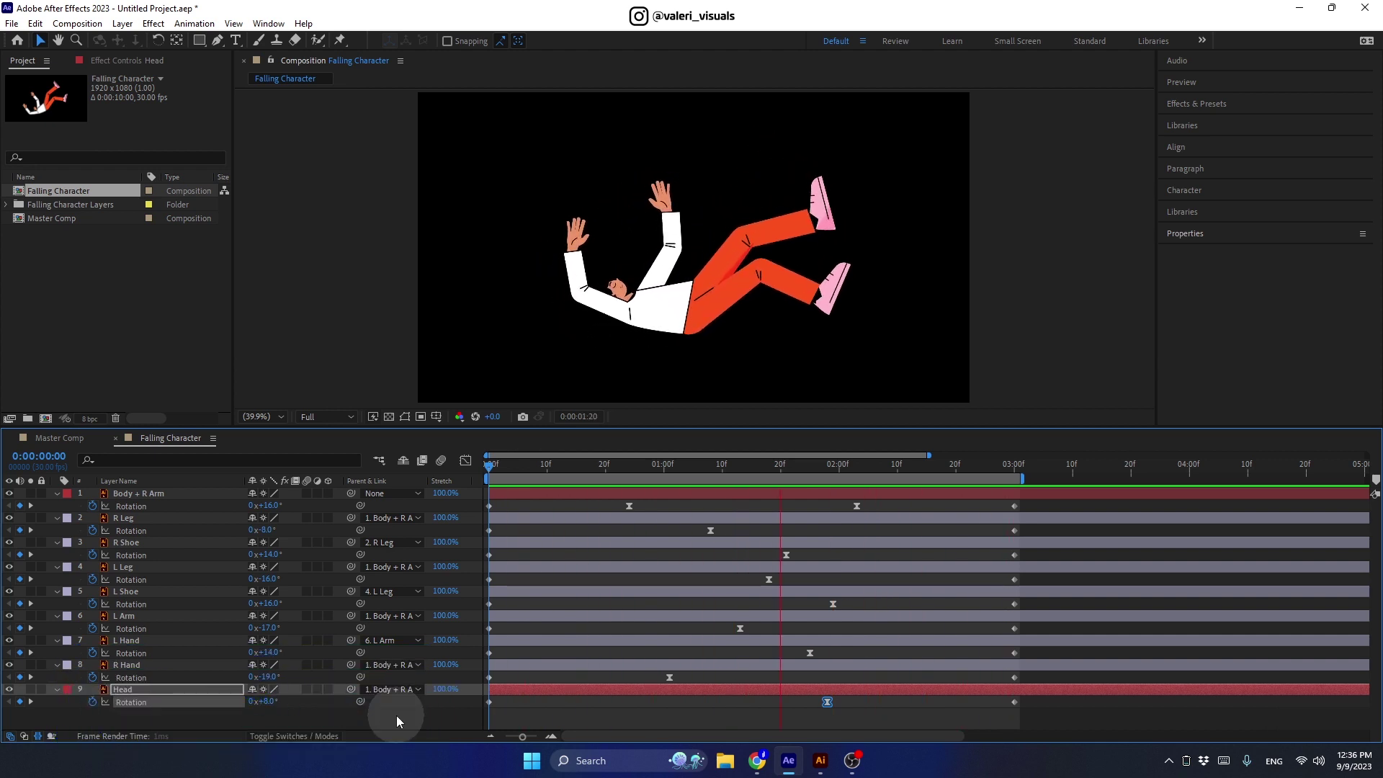
{"action": "key", "text": "space"}
- Collapse all layer properties and search the effects library for Ripple
{"action": "left_click", "coordinate": [400, 723]}
{"action": "key", "text": "u"}
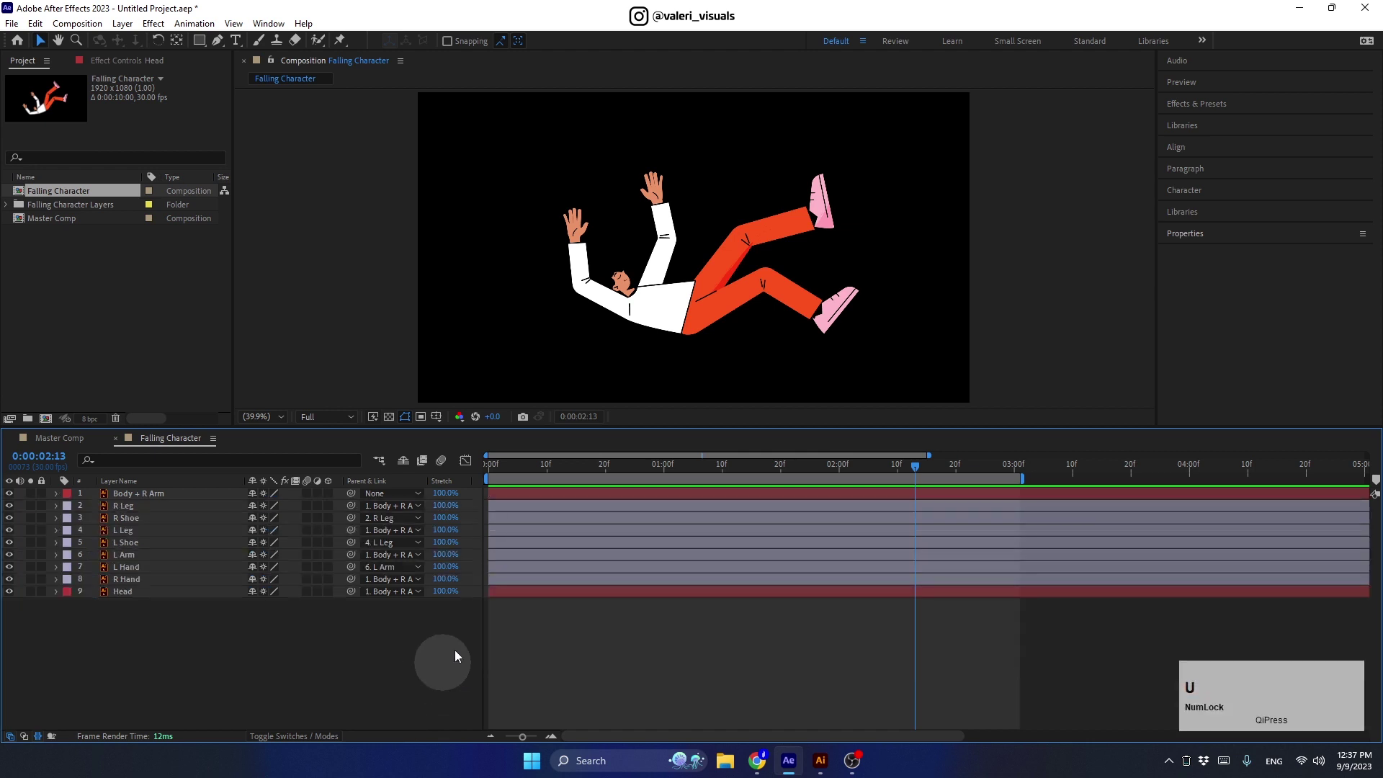
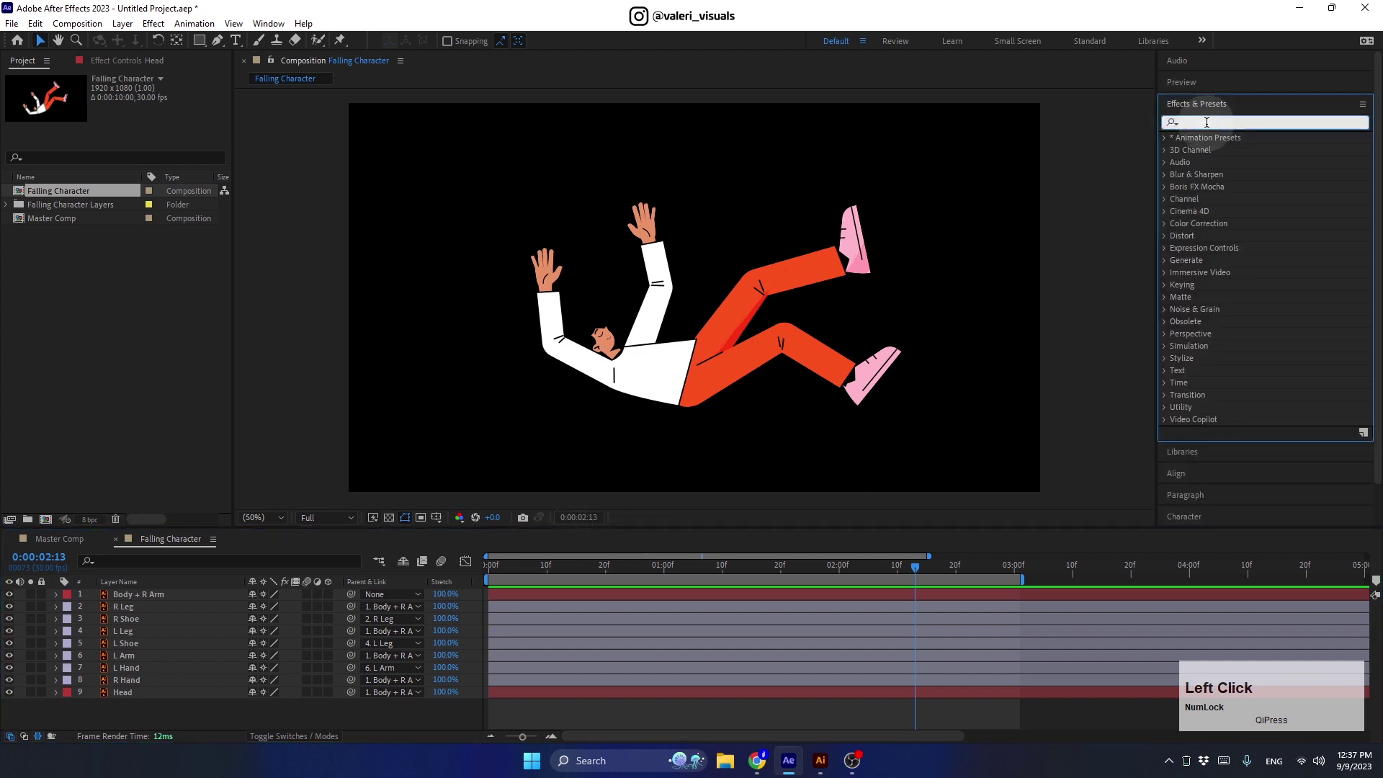
{"action": "type", "text": "ip"}
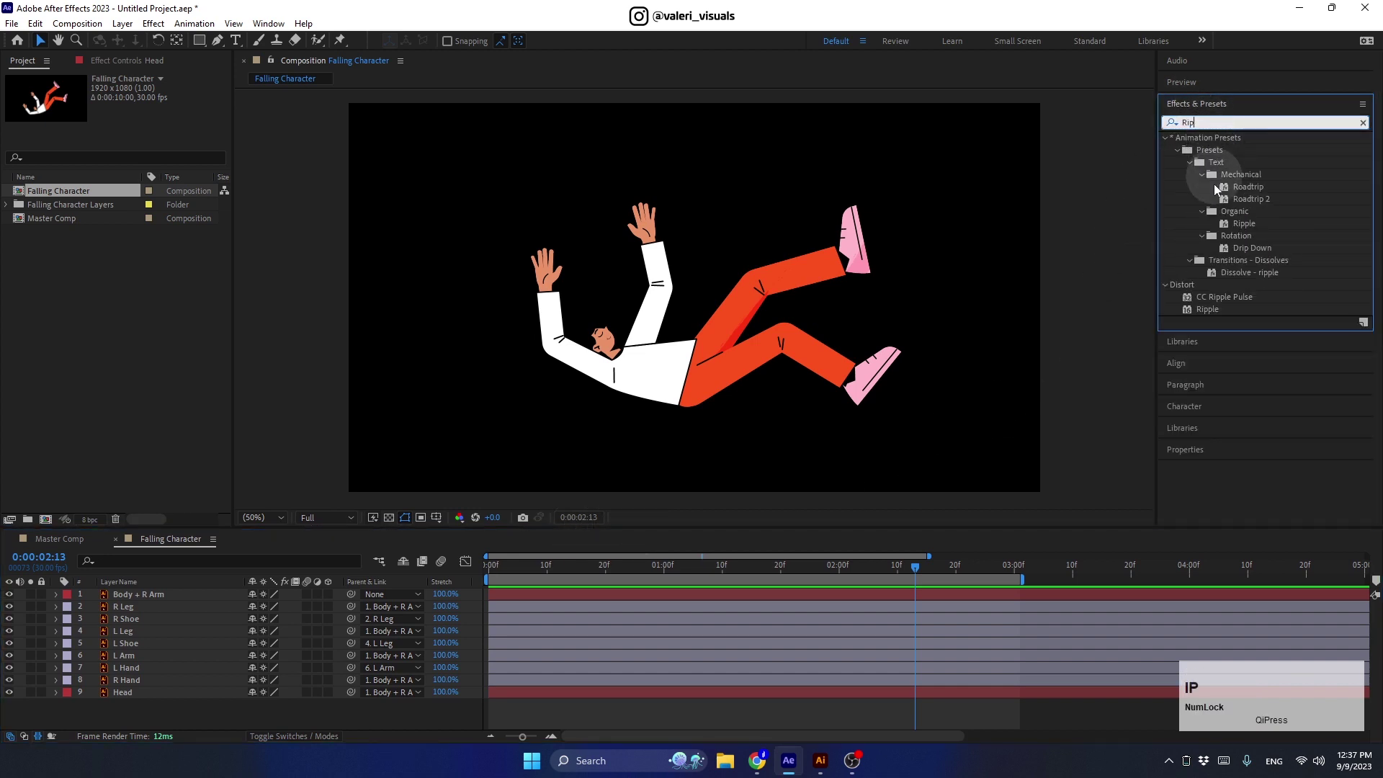
- Apply Ripple to the L Arm layer and set its Radius to 5
{"action": "left_click", "coordinate": [1213, 313]}
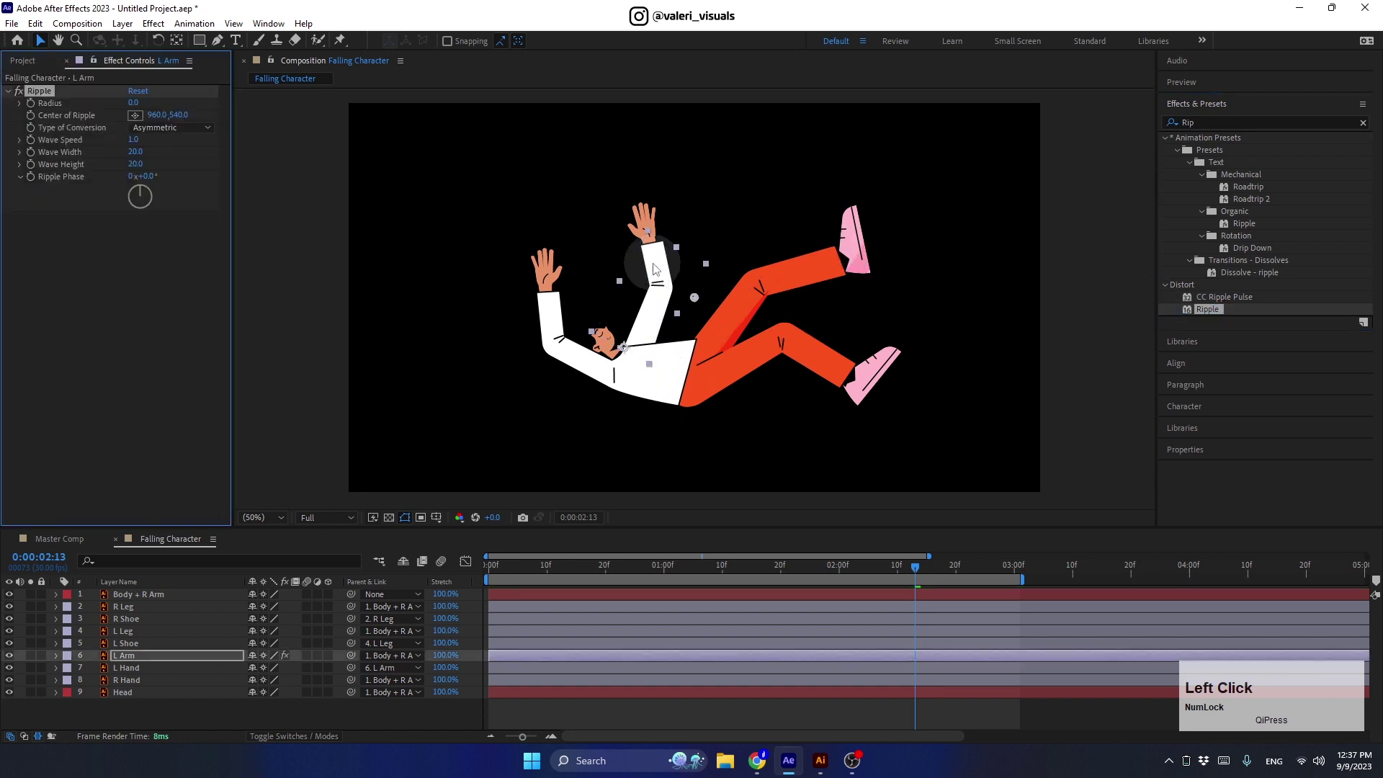
{"action": "scroll", "scroll_direction": "up", "scroll_amount": 3}
{"action": "left_click", "coordinate": [701, 304]}
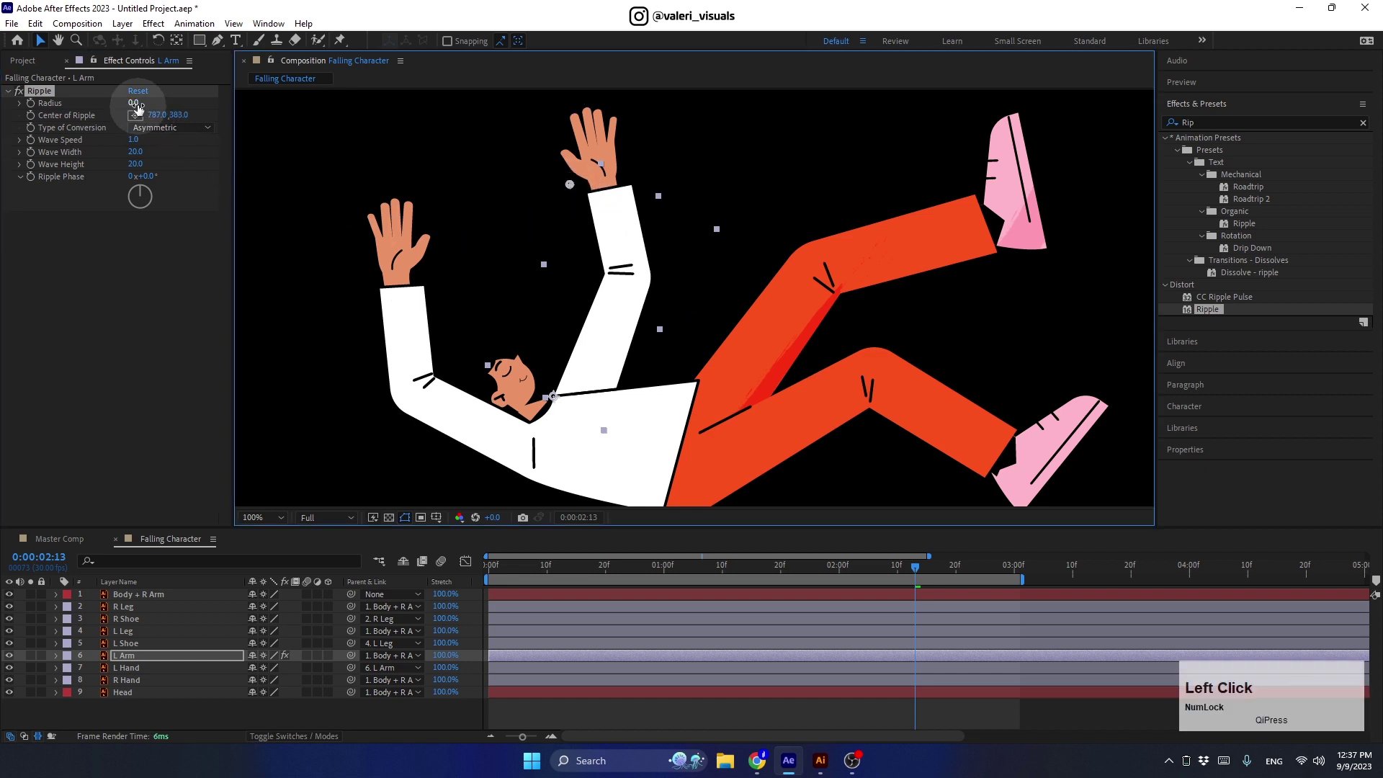
{"action": "key", "text": "Return"}
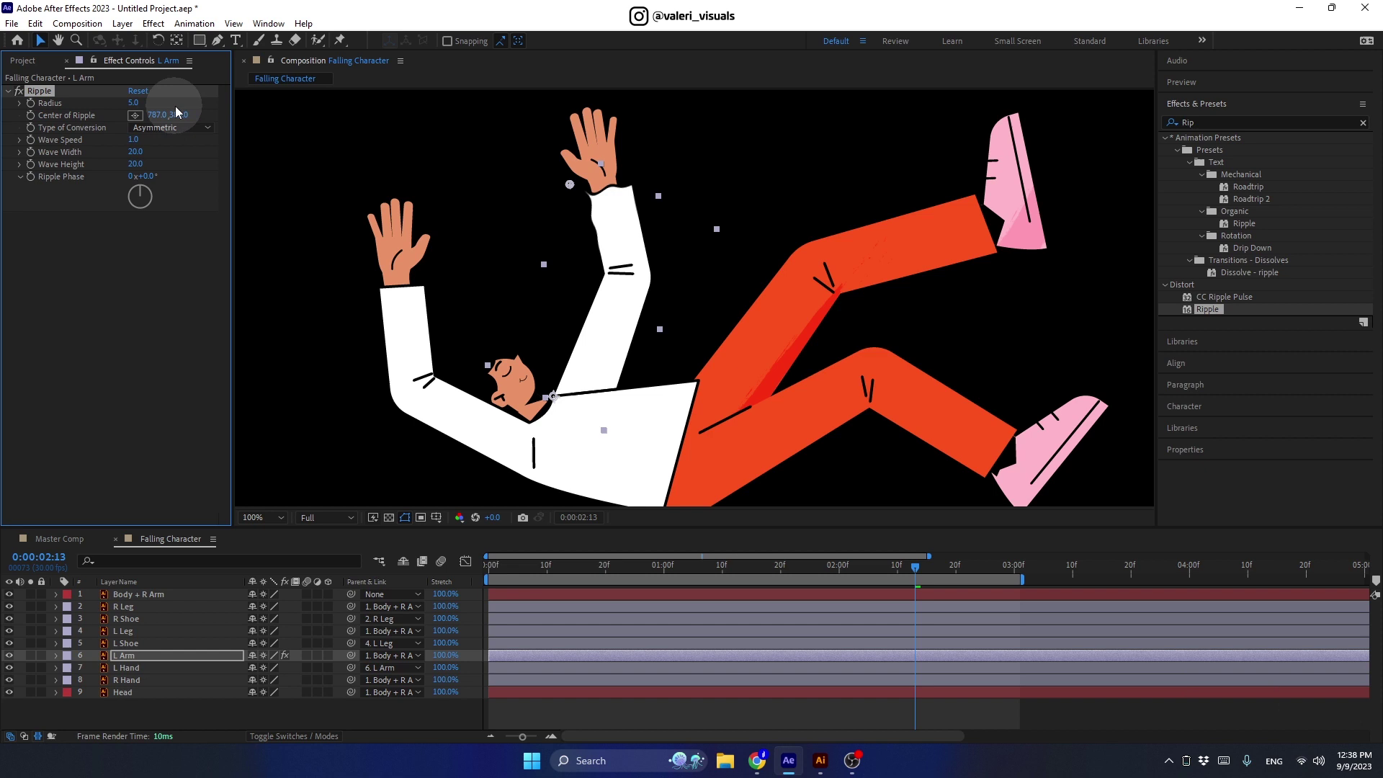
{"action": "left_click", "coordinate": [910, 570]}
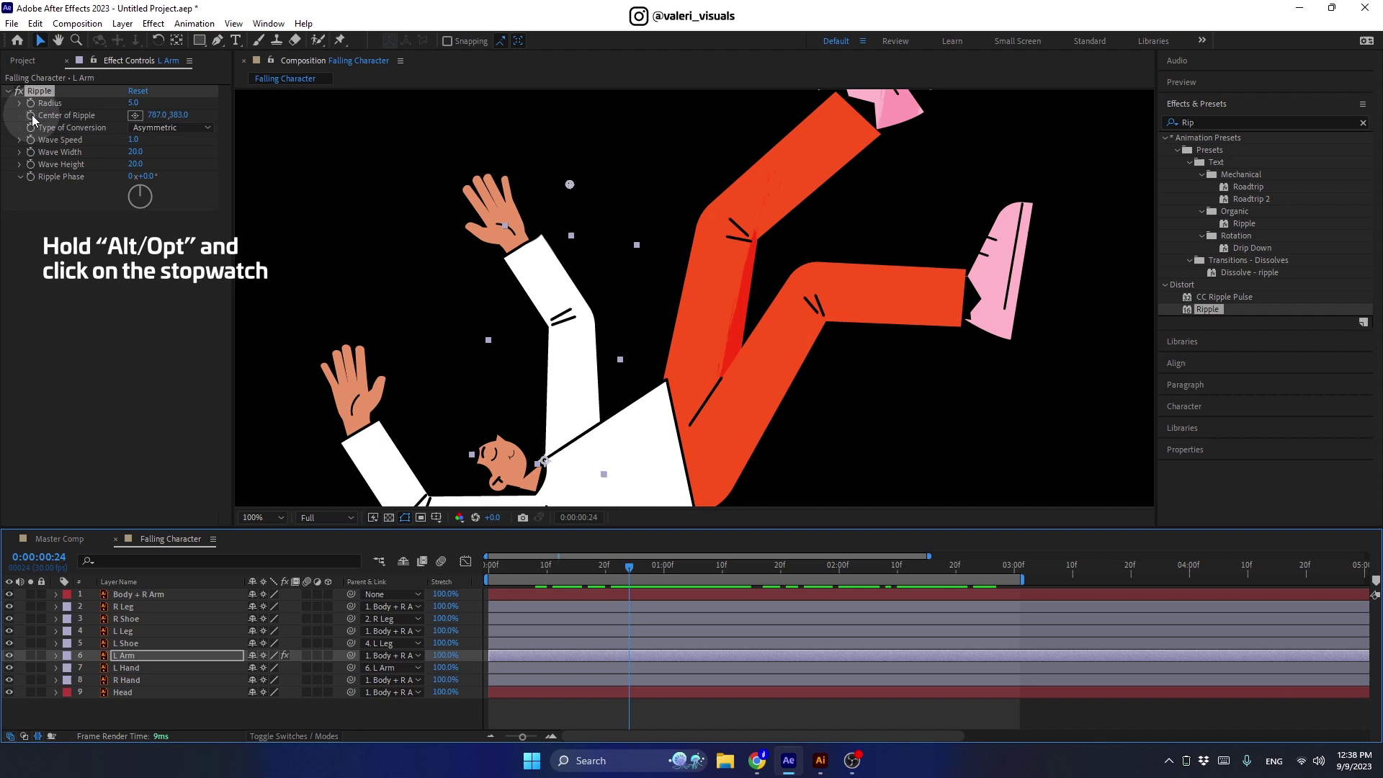
- Drive Center of Ripple with a toComp(value) expression so it follows the arm
{"action": "key", "text": "alt+Num_Lock"}
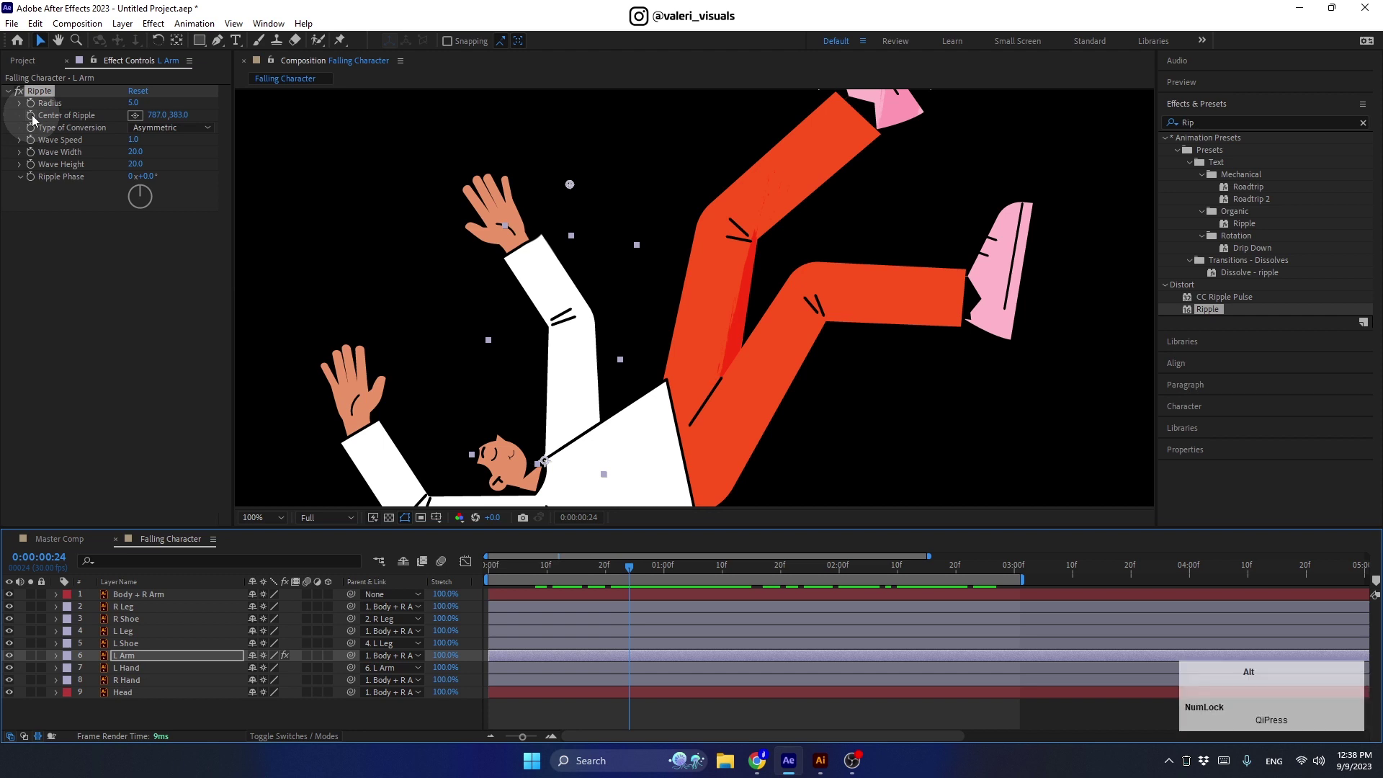
{"action": "left_click", "coordinate": [36, 121]}
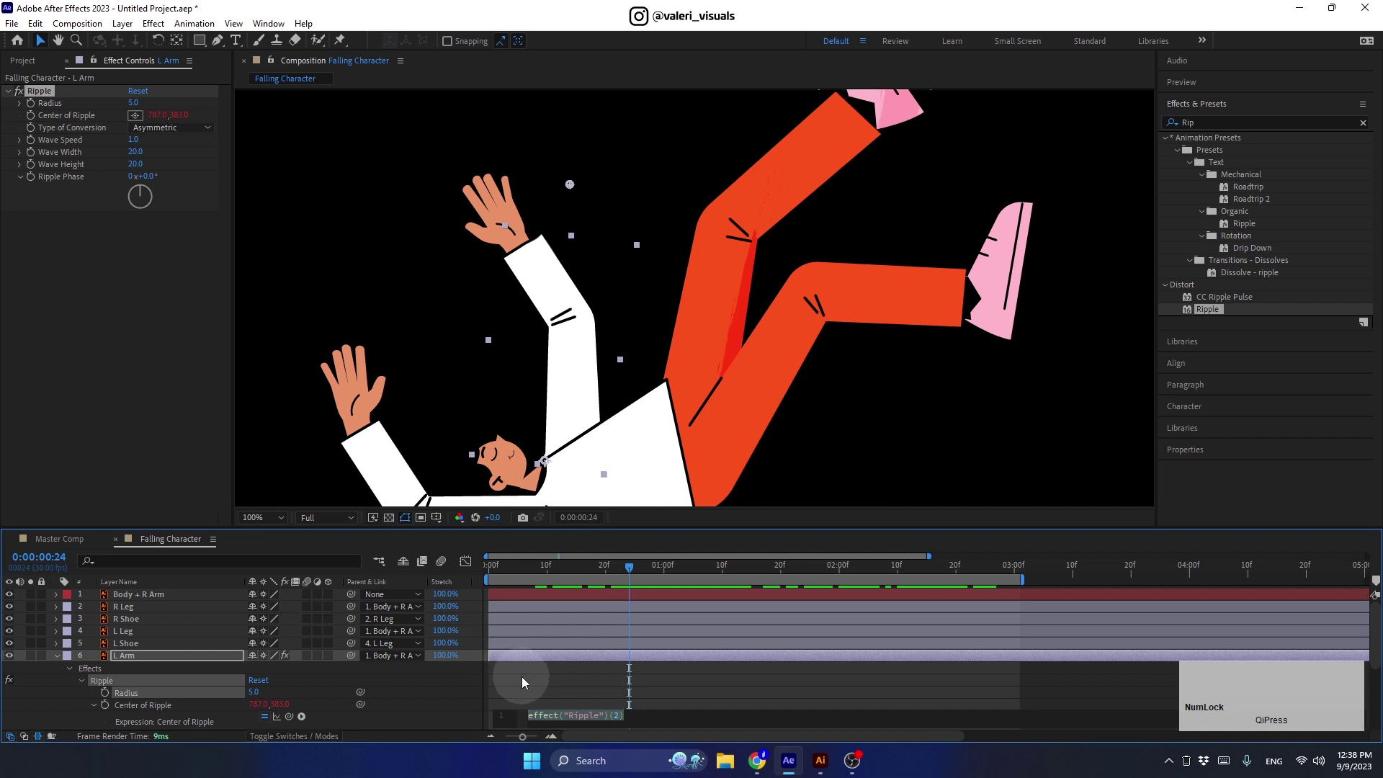
{"action": "type", "text": "to"}
{"action": "key", "text": "Return"}
{"action": "type", "text": "va"}
{"action": "key", "text": "Return"}
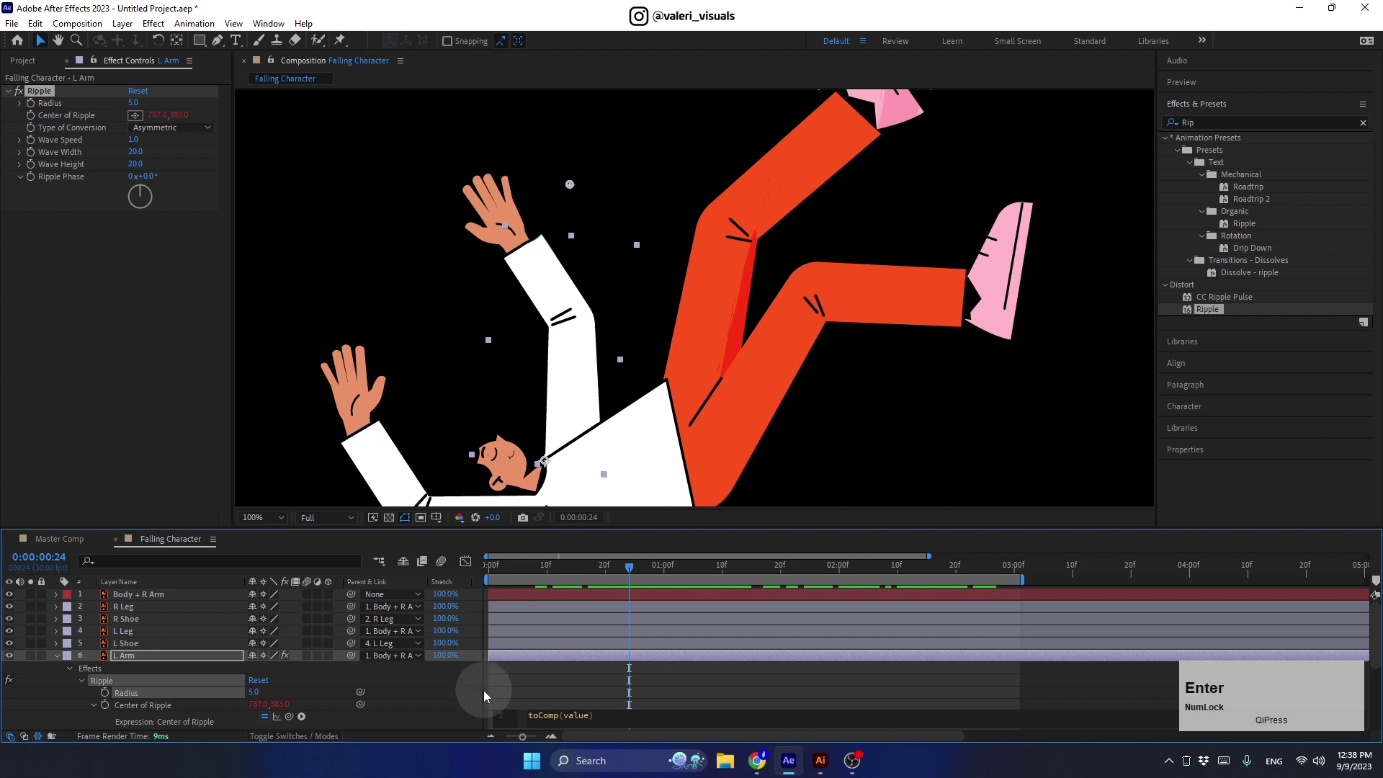
{"action": "left_click", "coordinate": [476, 701]}
- Scrub through the timeline to check the ripple tracks the arm
{"action": "scroll", "scroll_direction": "down", "scroll_amount": 3}
{"action": "left_click_drag", "start_coordinate": [74, 97], "coordinate": [571, 322]}
{"action": "scroll", "scroll_direction": "up", "scroll_amount": 3}
- Retune the ripple to Radius 10, Symmetric conversion, Wave Speed 5, Wave Width 30 and preview
{"action": "left_click", "coordinate": [635, 573]}
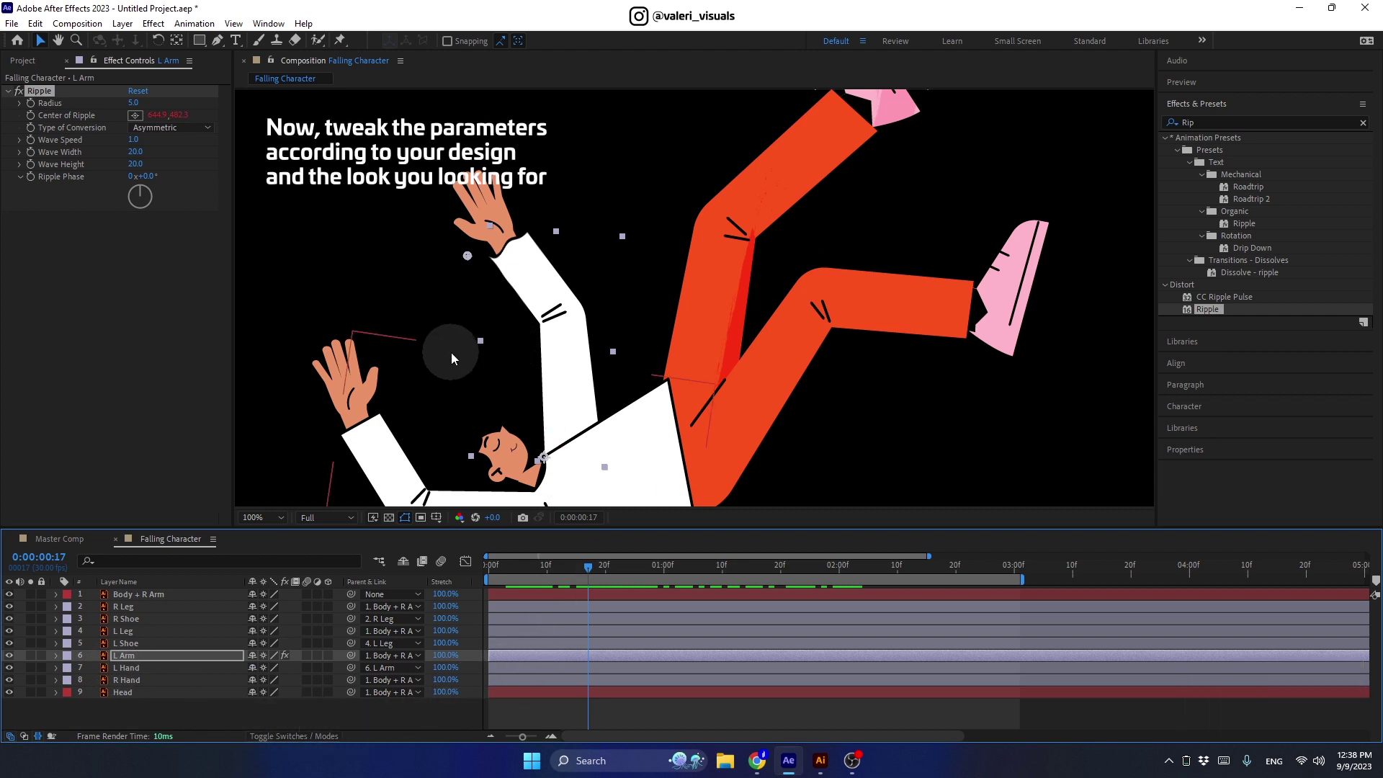
{"action": "left_click", "coordinate": [473, 259]}
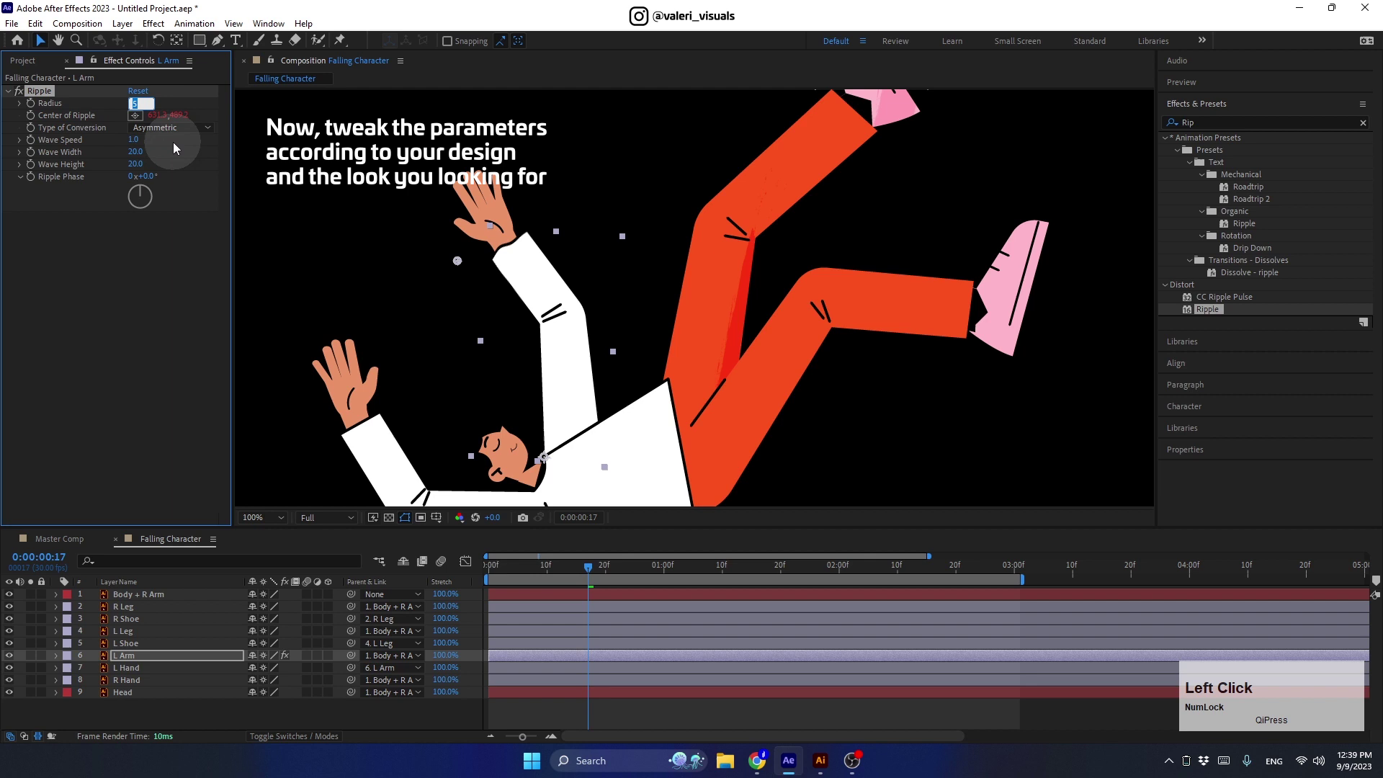
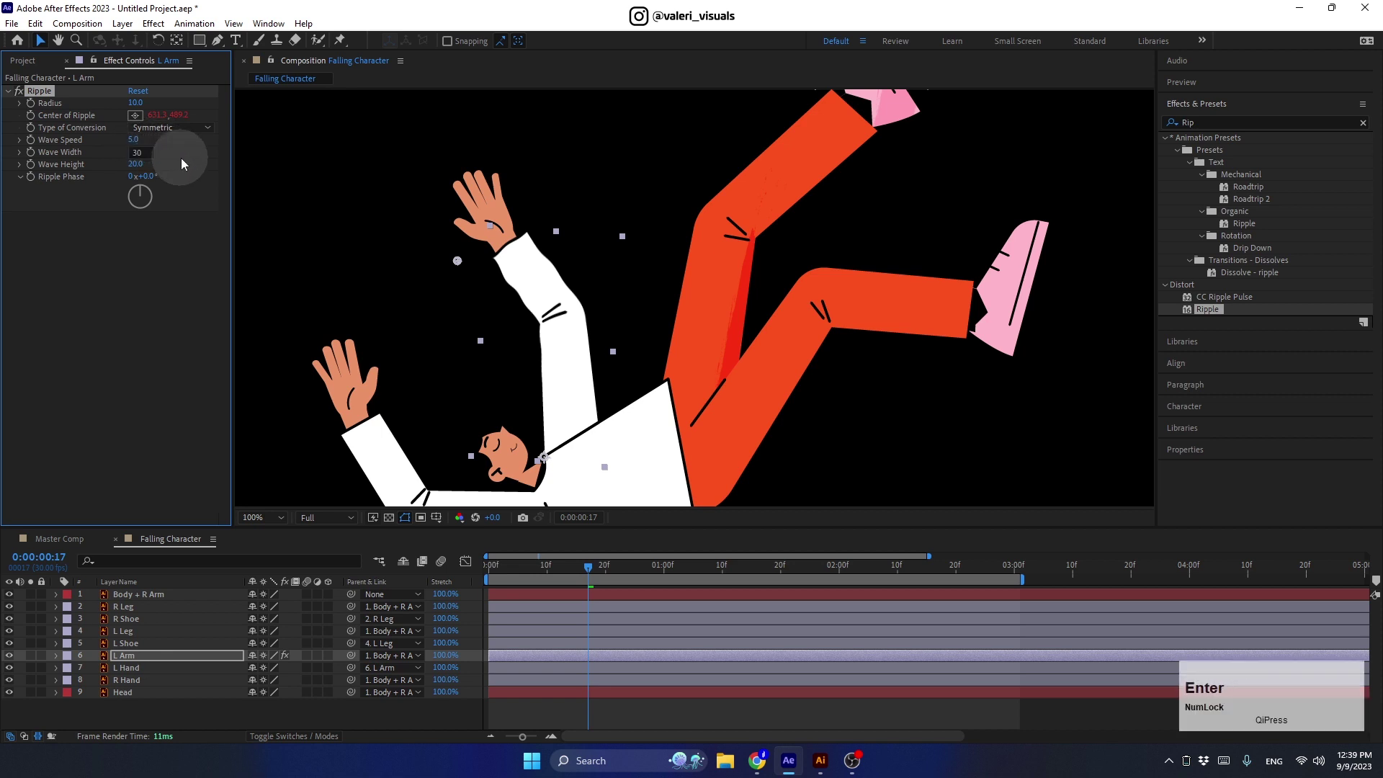
{"action": "left_click", "coordinate": [559, 575]}
{"action": "key", "text": "space"}
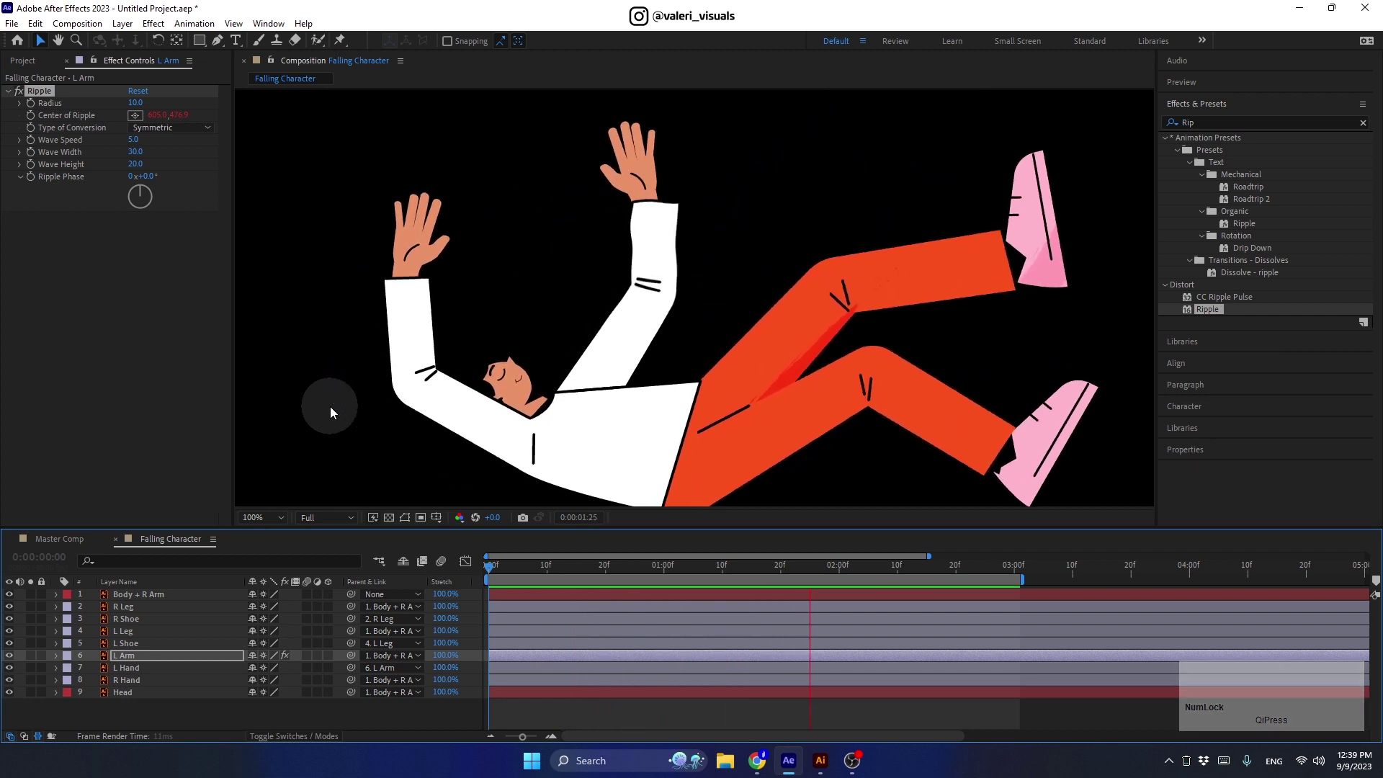
{"action": "key", "text": "space"}
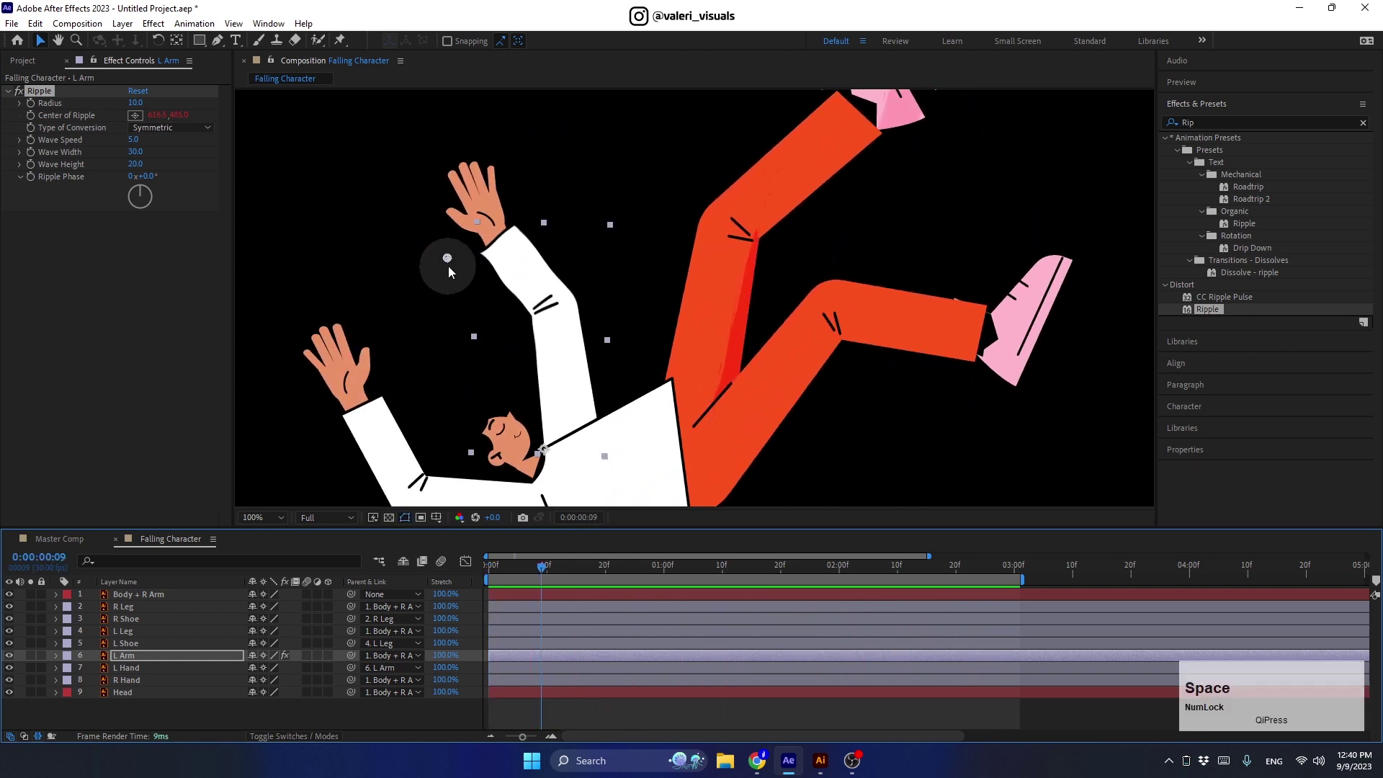
{"action": "left_click", "coordinate": [457, 269]}
{"action": "key", "text": "space"}
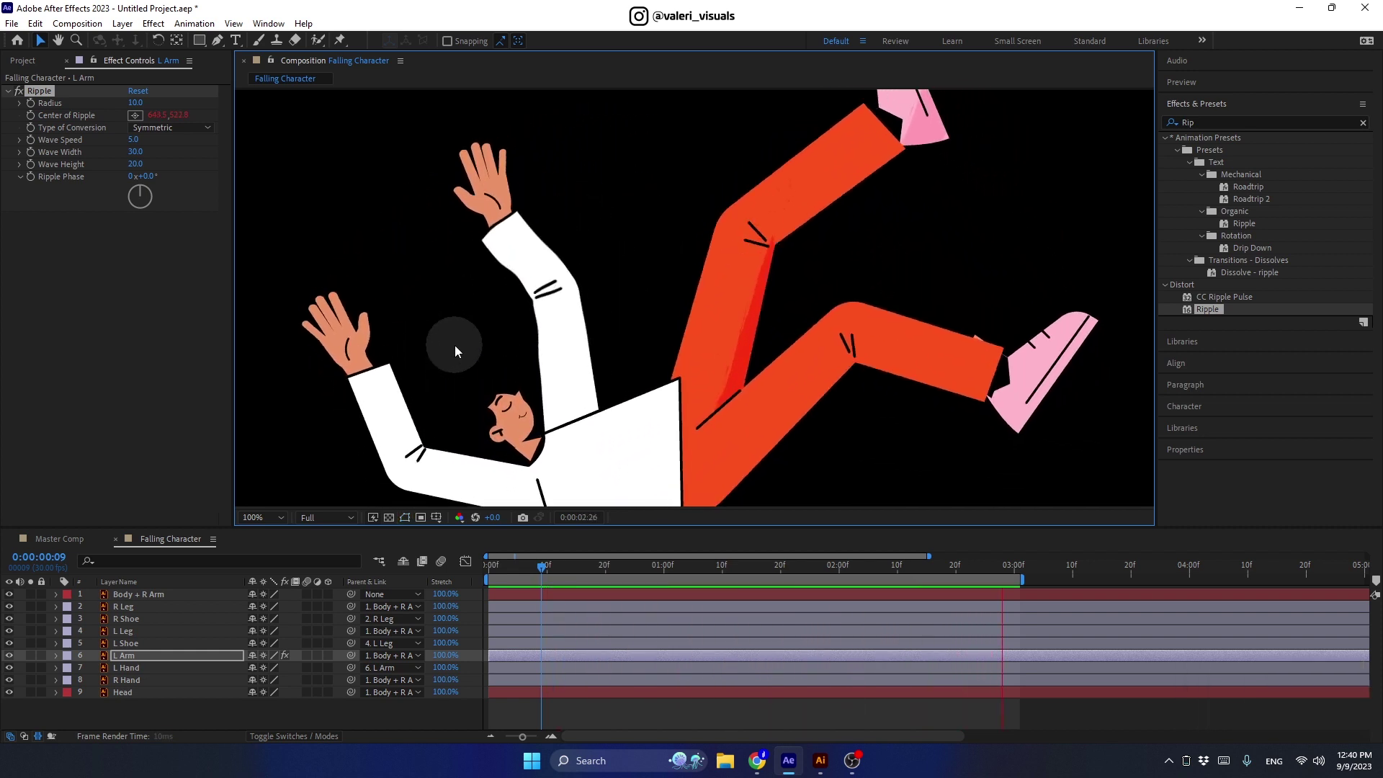
- Stop playback and copy the L Arm's tuned Ripple effect for reuse
{"action": "key", "text": "space"}
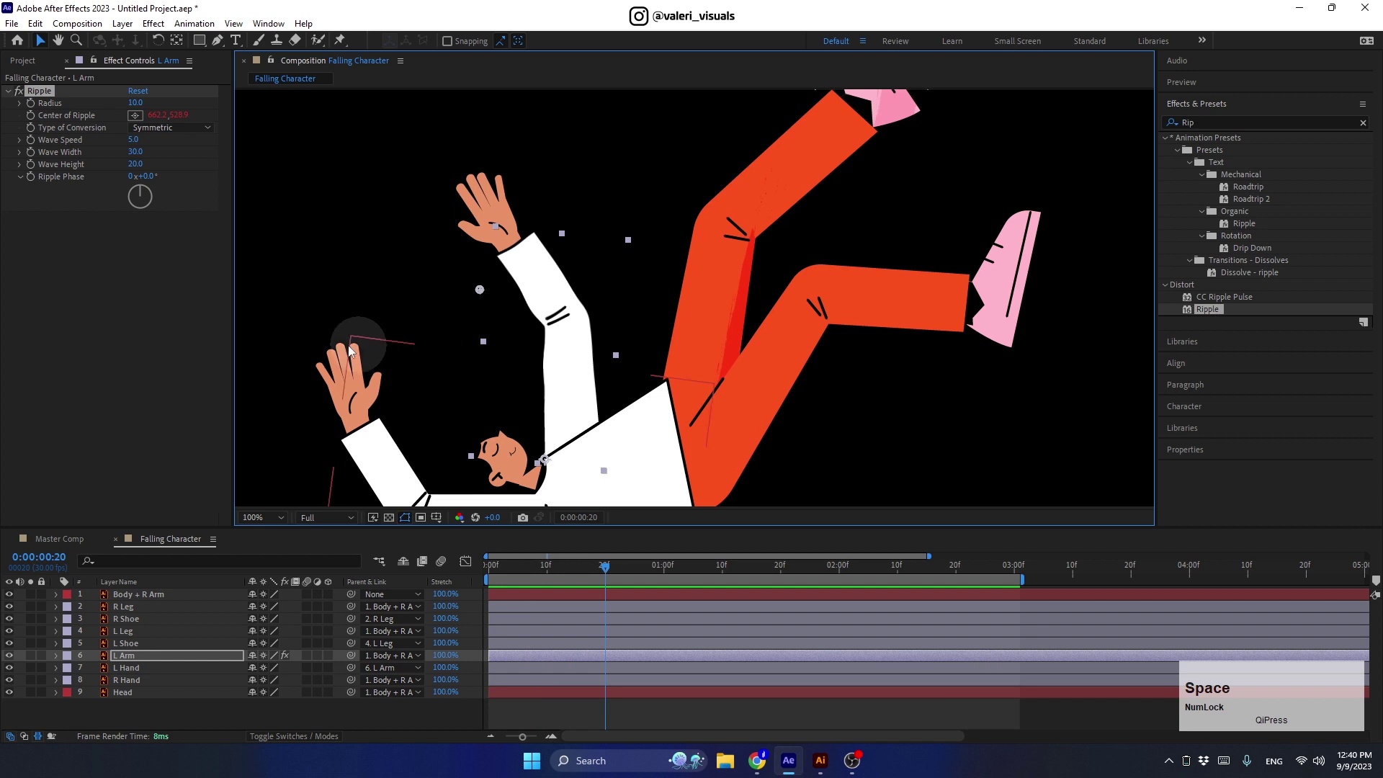
{"action": "left_click", "coordinate": [48, 99]}
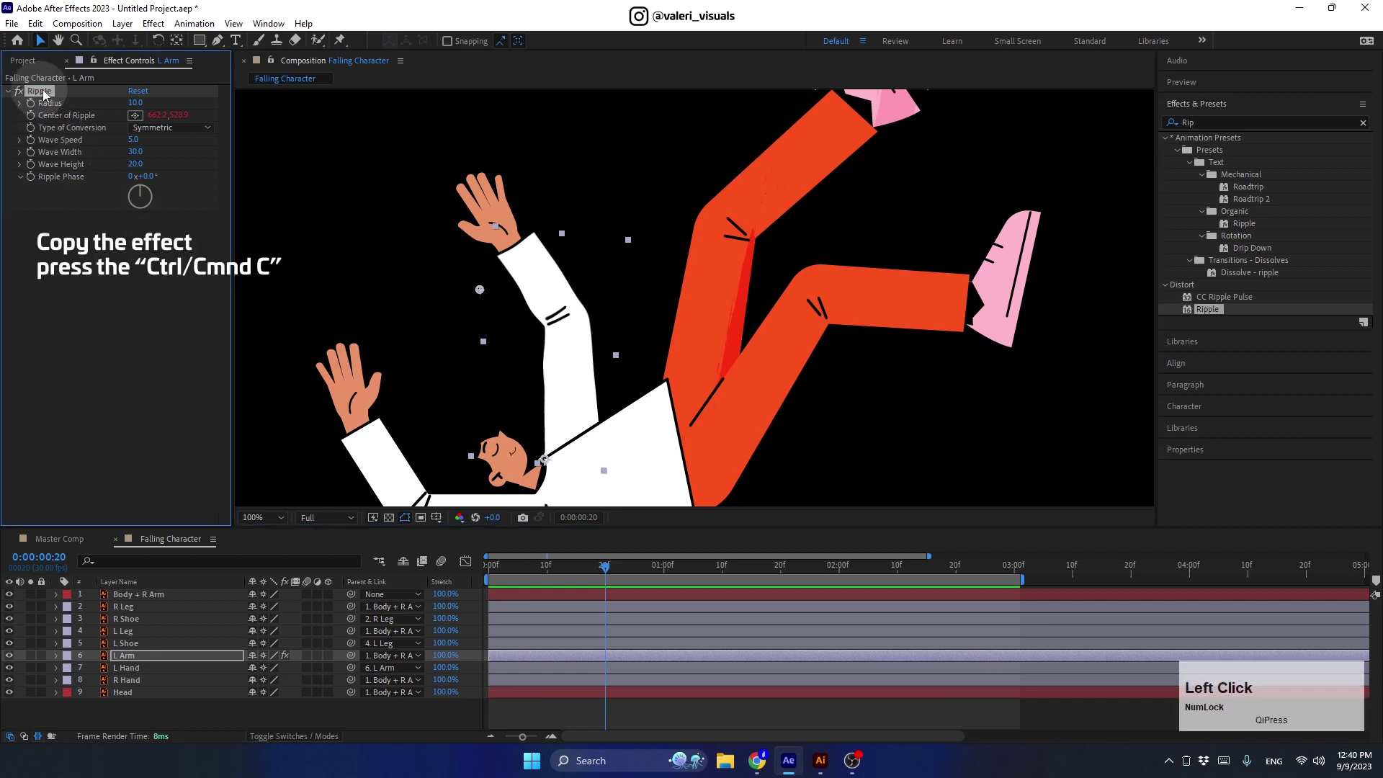
{"action": "key", "text": "ctrl+c"}
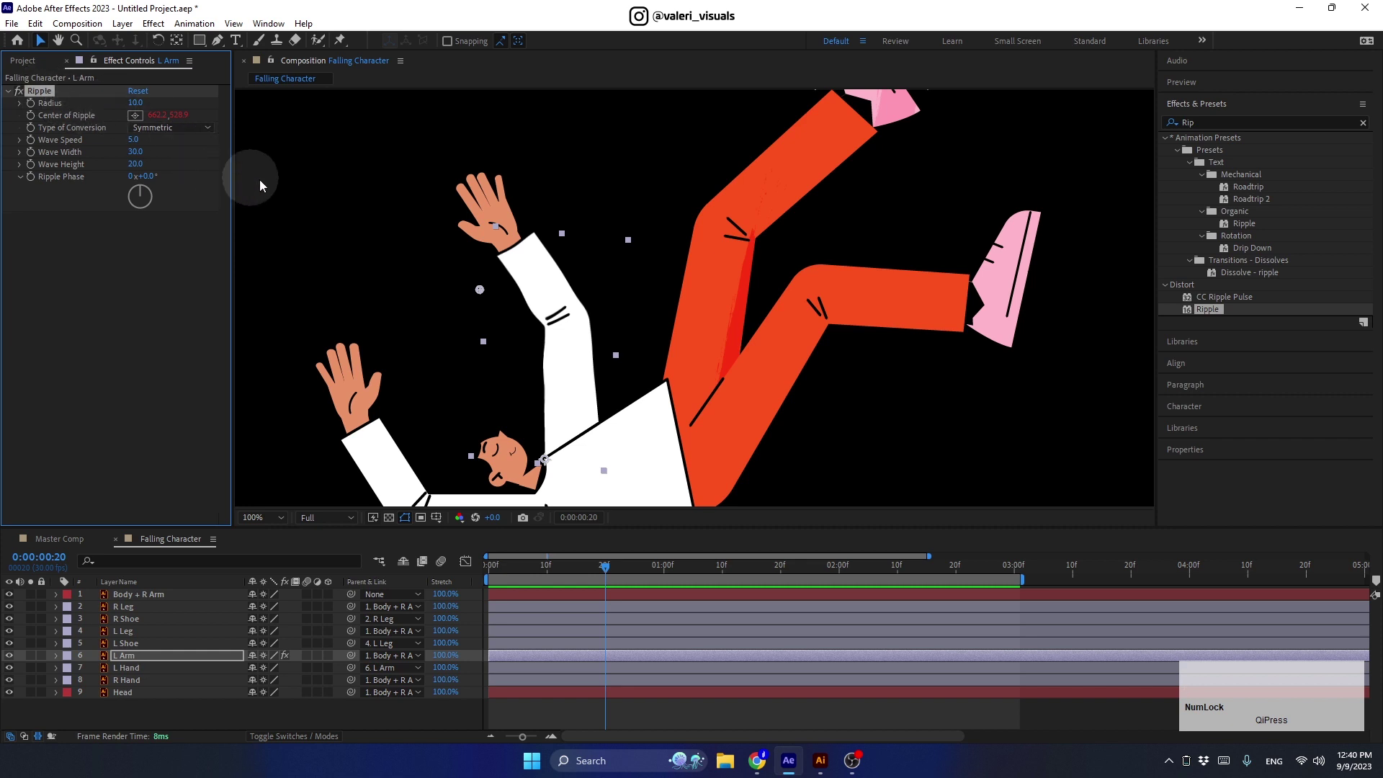
- Paste the Ripple onto the L Leg layer and set its wave width to 50, previewing
{"action": "left_click", "coordinate": [741, 169]}
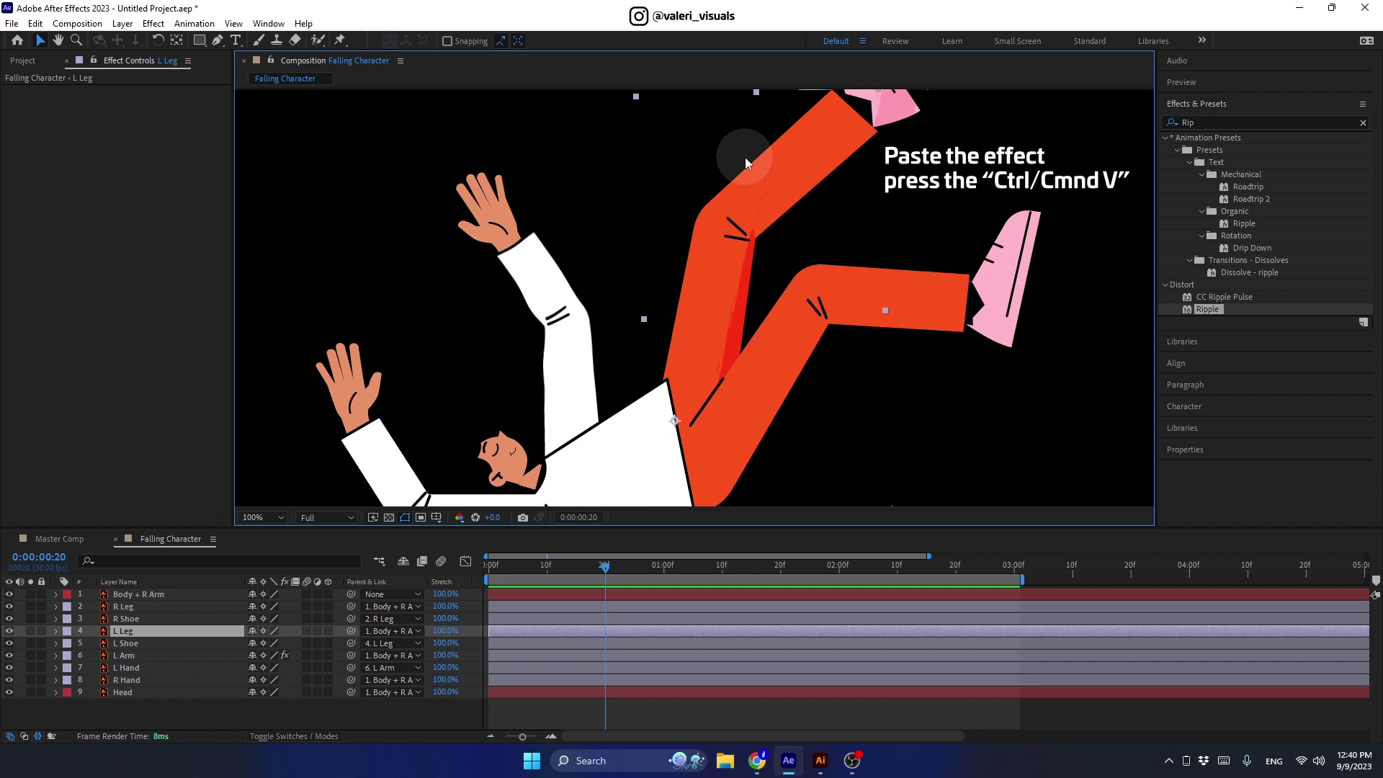
{"action": "key", "text": "ctrl+v"}
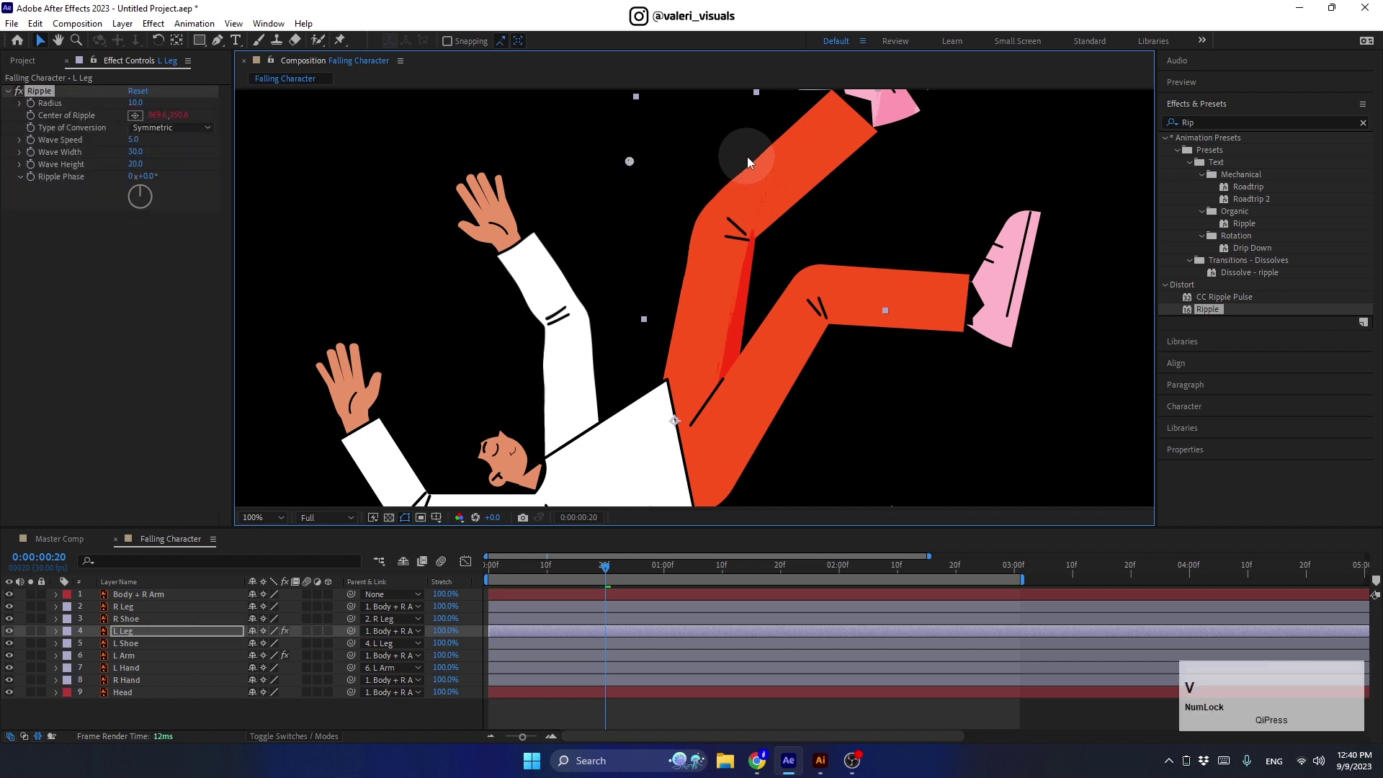
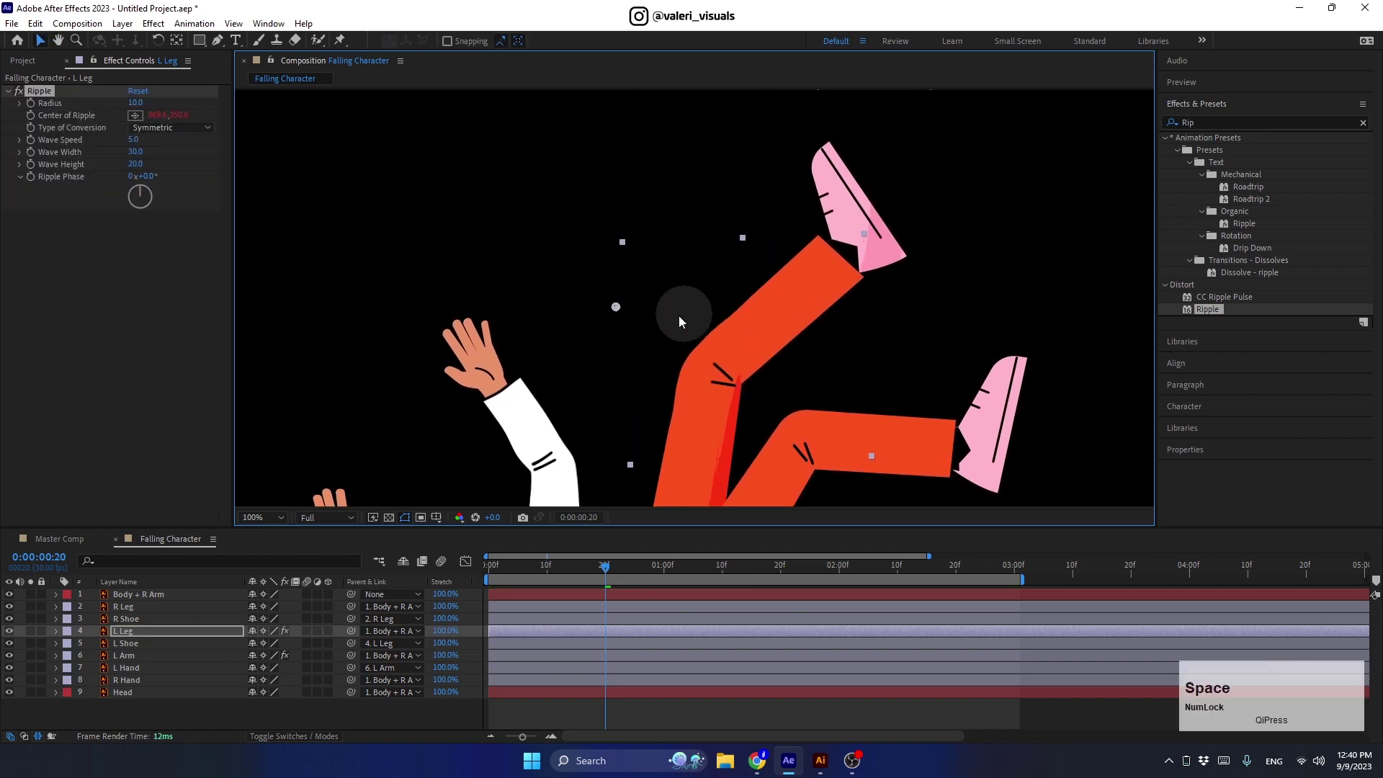
{"action": "left_click", "coordinate": [622, 311]}
{"action": "key", "text": "space"}
{"action": "key", "text": "space"}
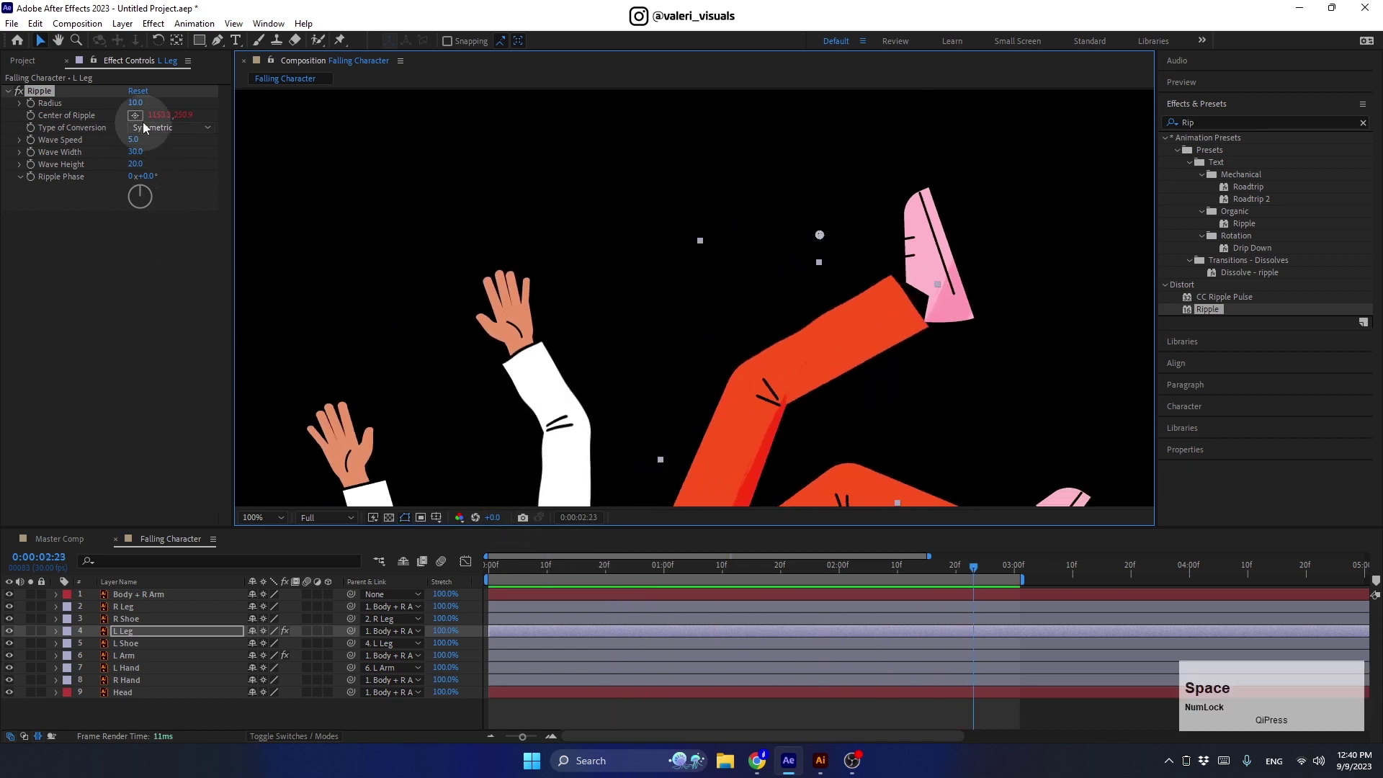
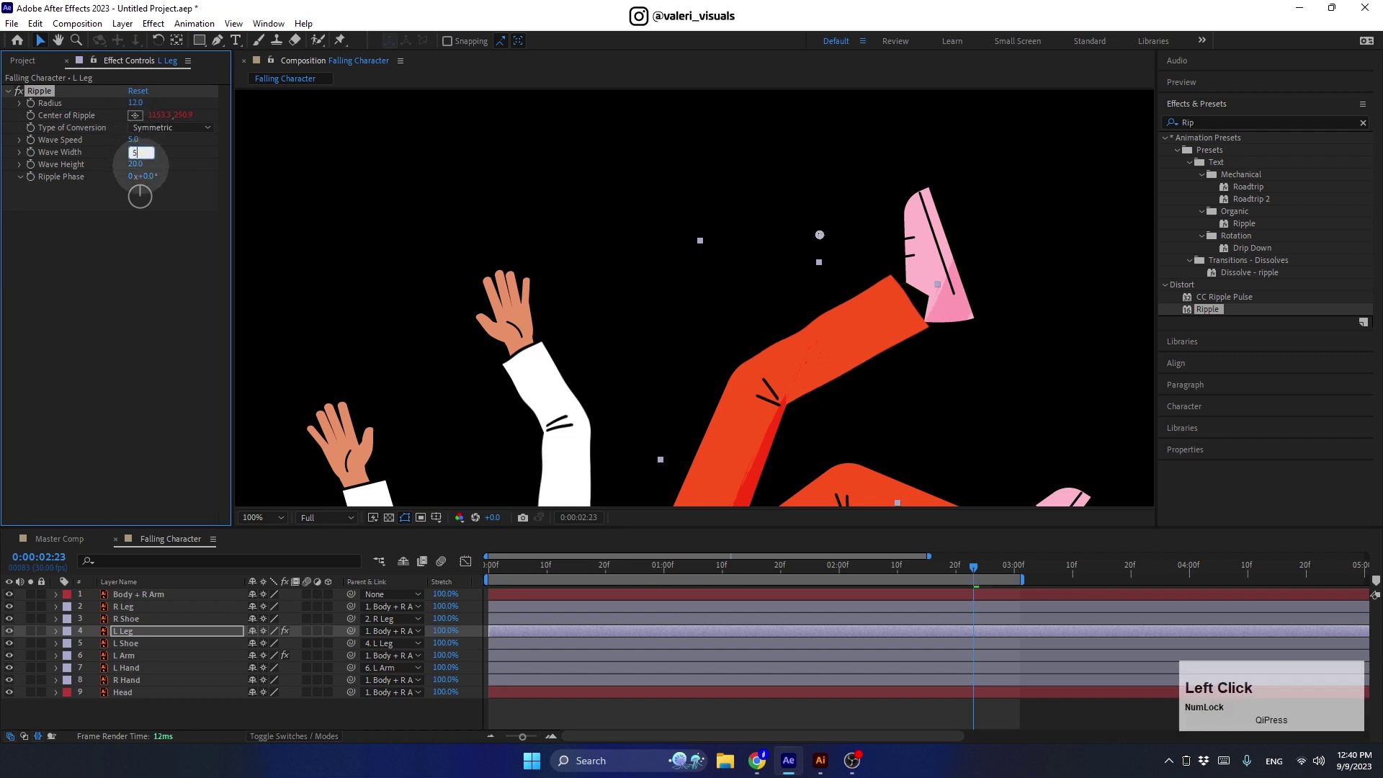
{"action": "key", "text": "Return"}
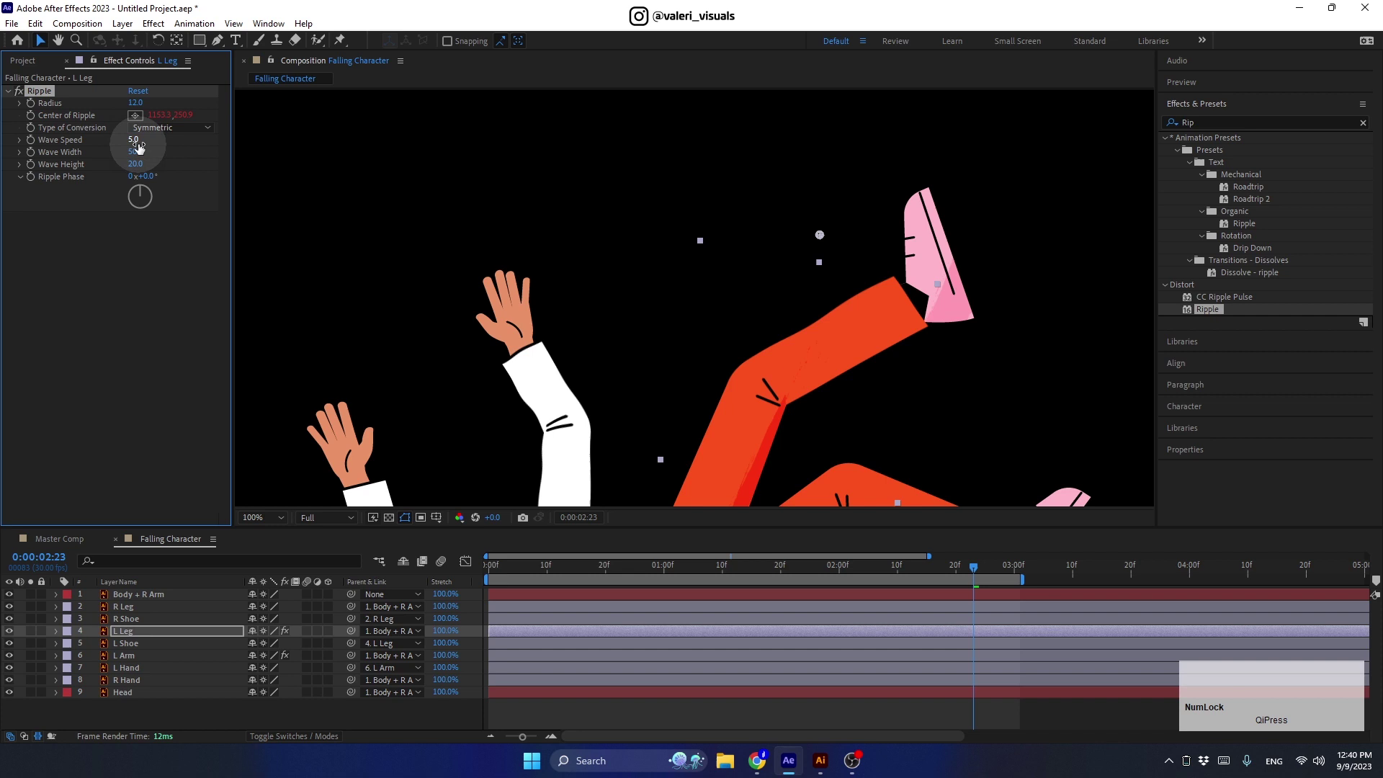
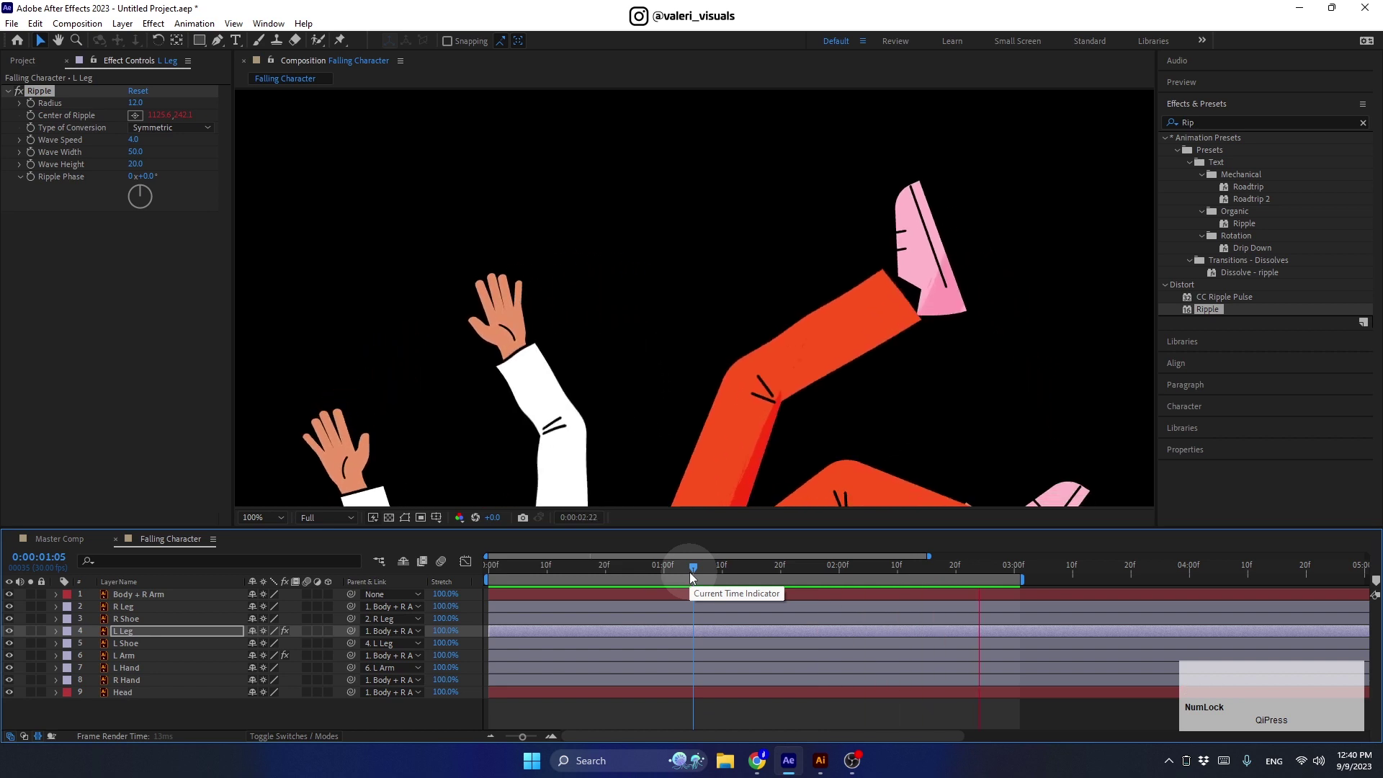
{"action": "key", "text": "space"}
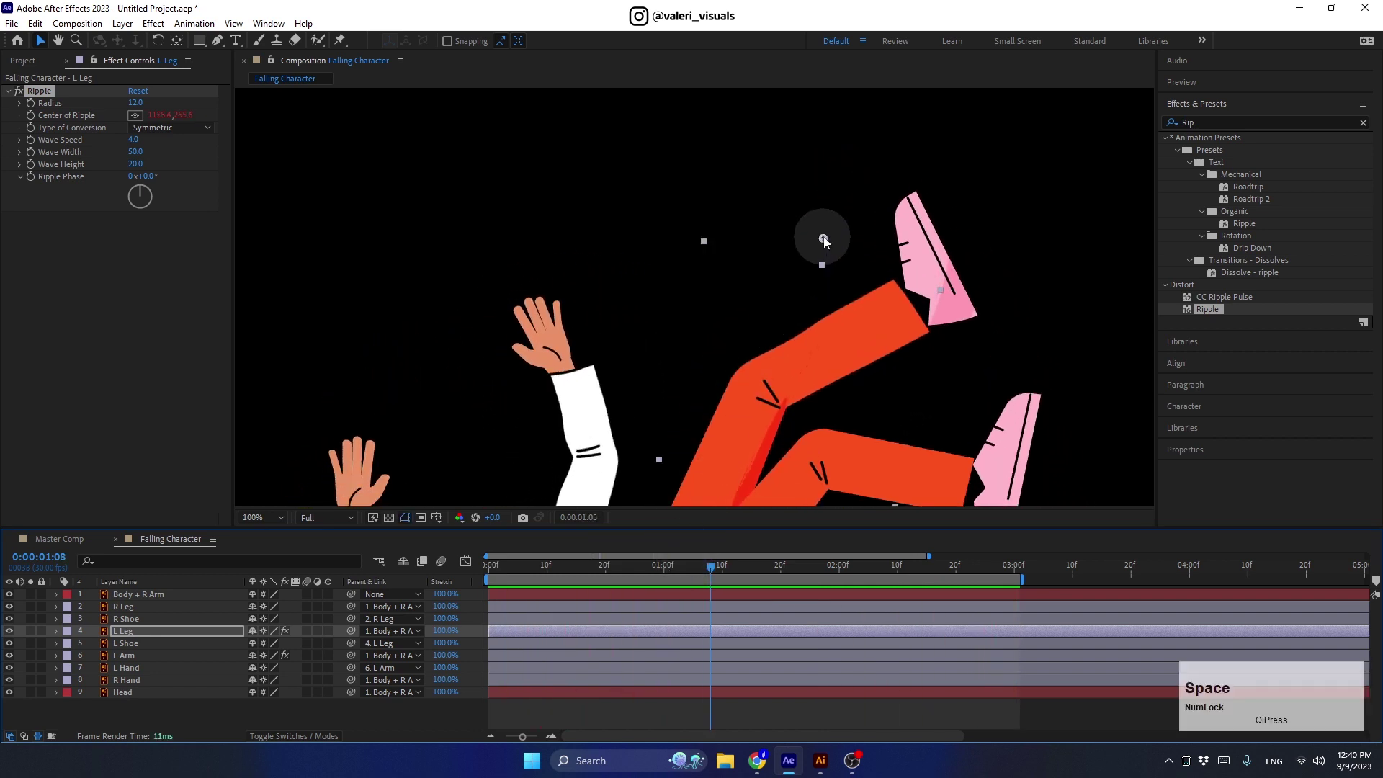
- Raise the L Leg ripple's wave height to 30 and move its centre onto the left leg
{"action": "left_click", "coordinate": [829, 243]}
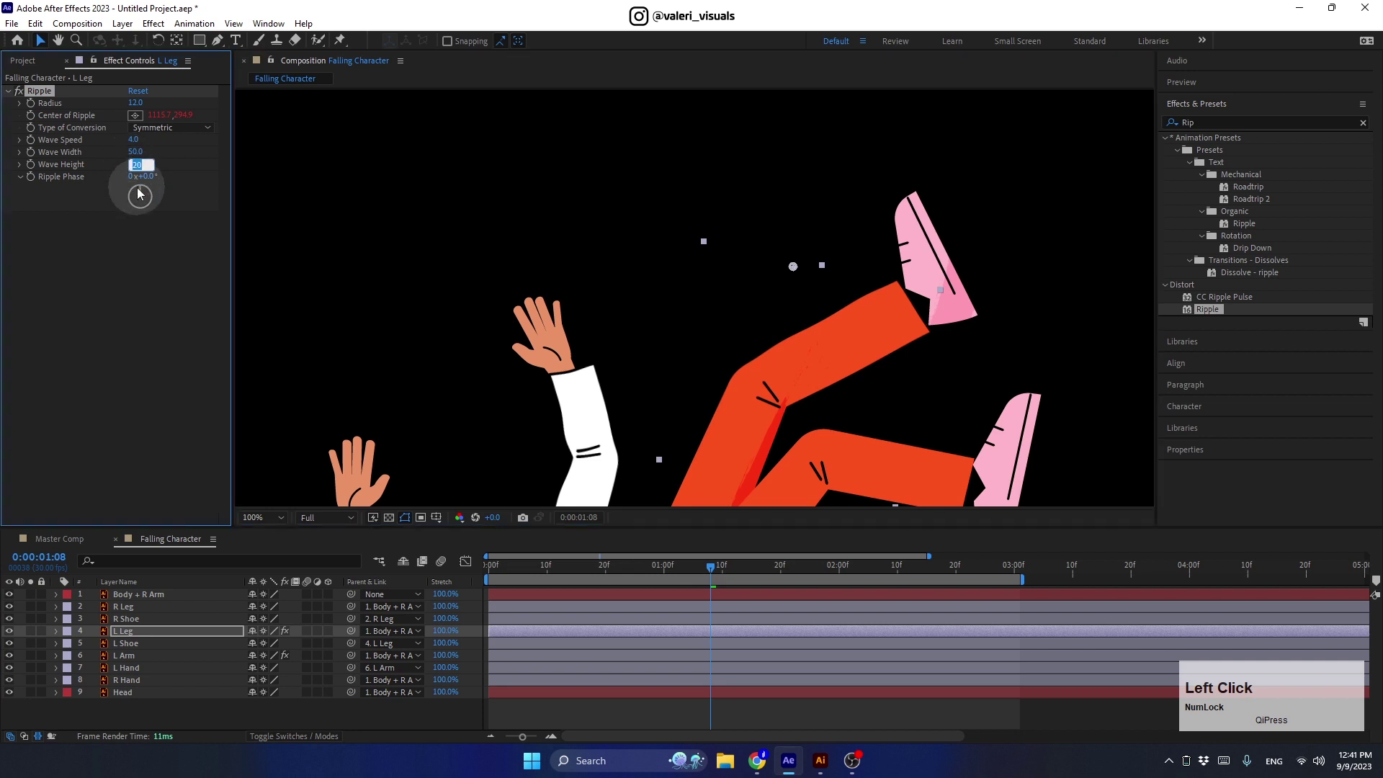
{"action": "key", "text": "space"}
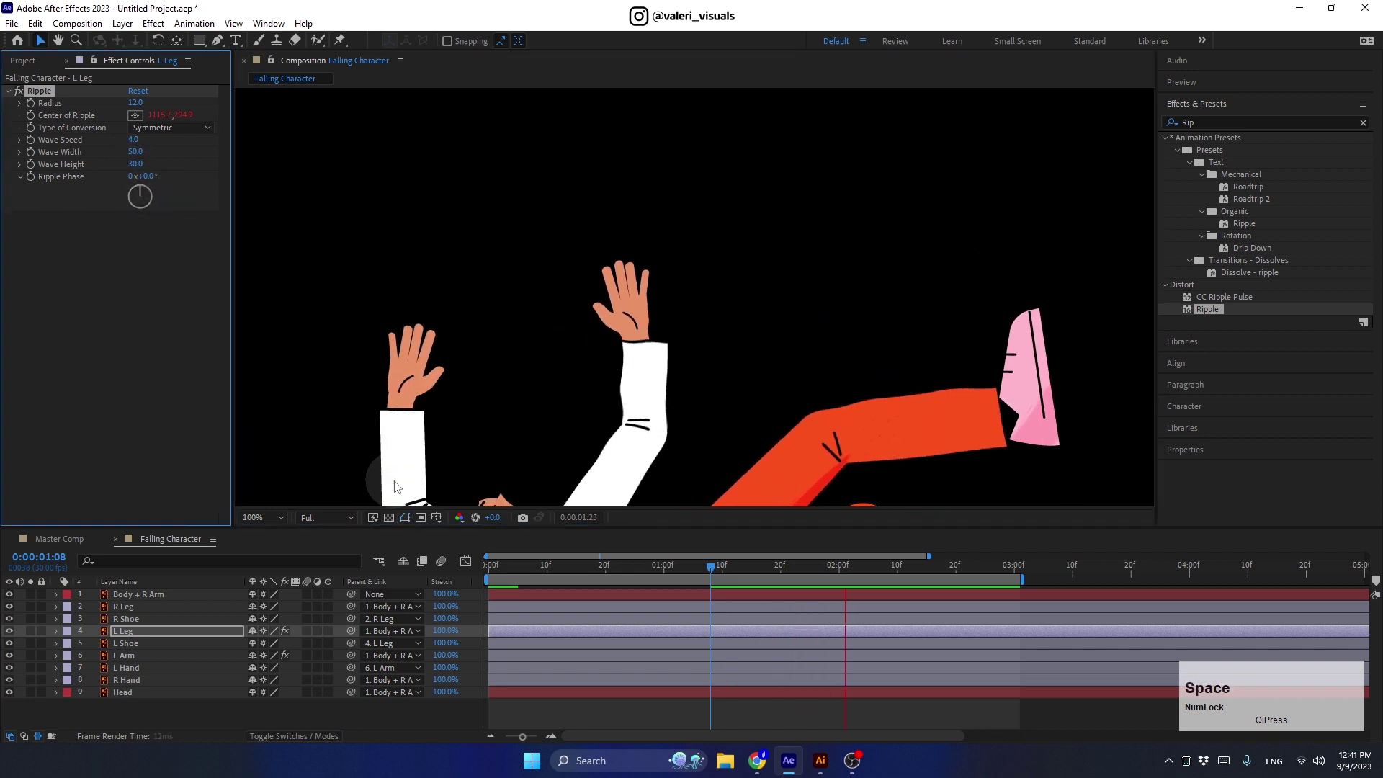
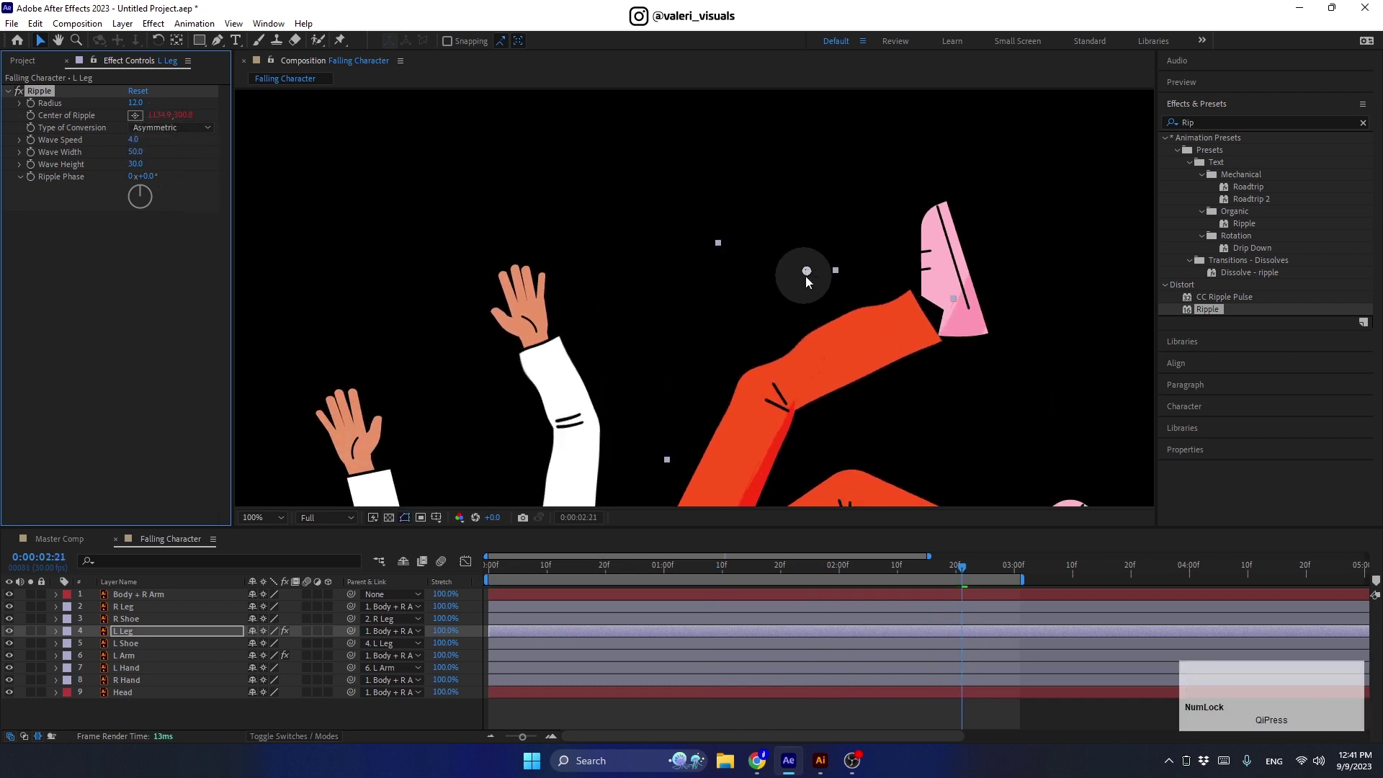
{"action": "left_click_drag", "start_coordinate": [813, 274], "coordinate": [839, 298]}
{"action": "key", "text": "space"}
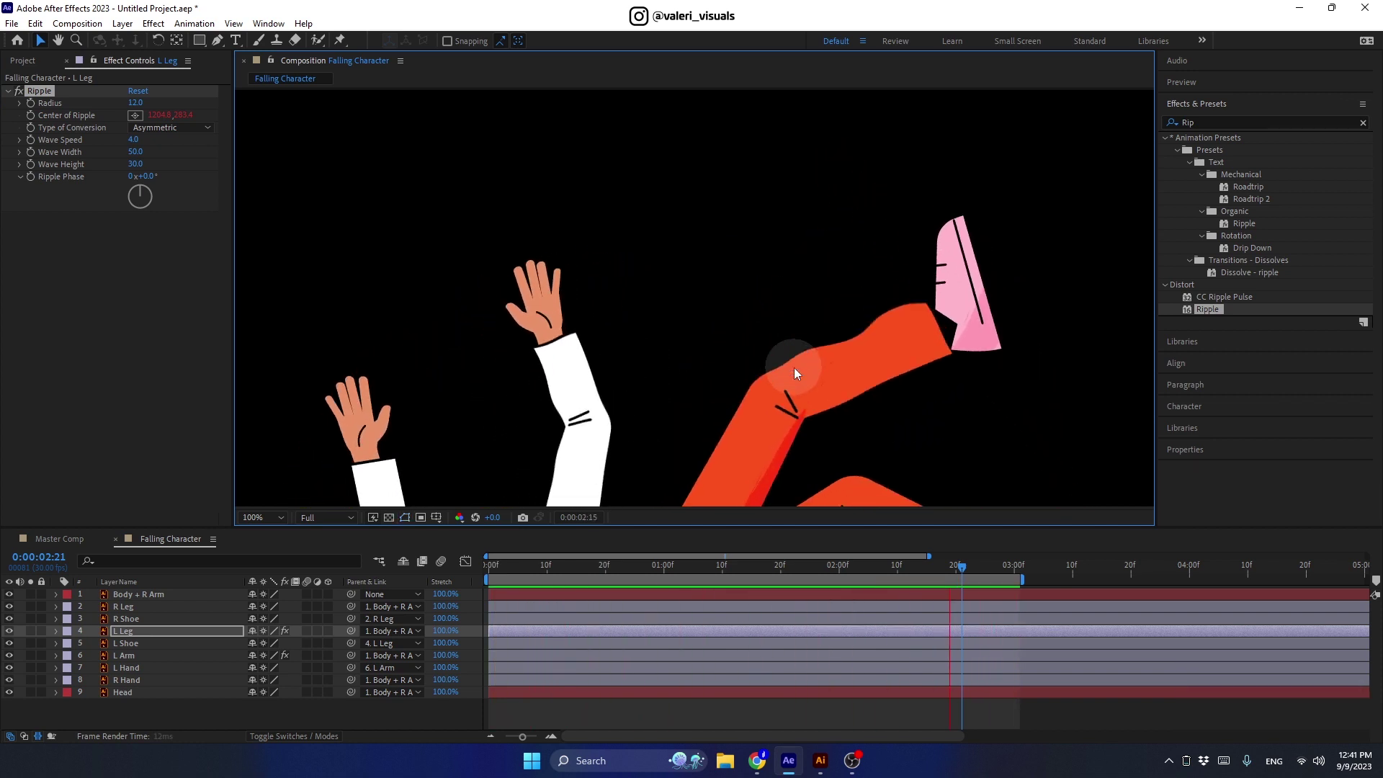
{"action": "key", "text": "space"}
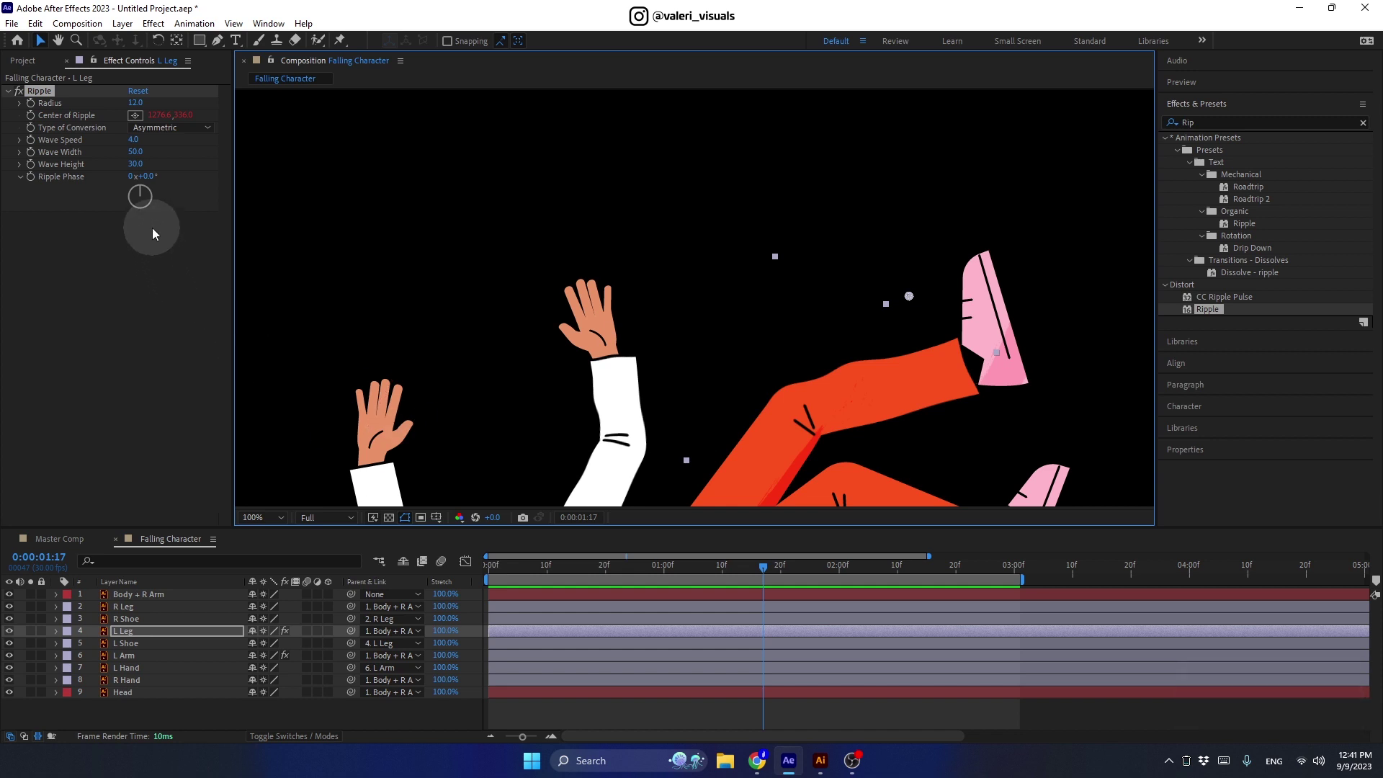
- Give the L Leg ripple a 30° phase offset and preview the result
{"action": "left_click", "coordinate": [145, 195]}
{"action": "key", "text": "Return"}
{"action": "key", "text": "space"}
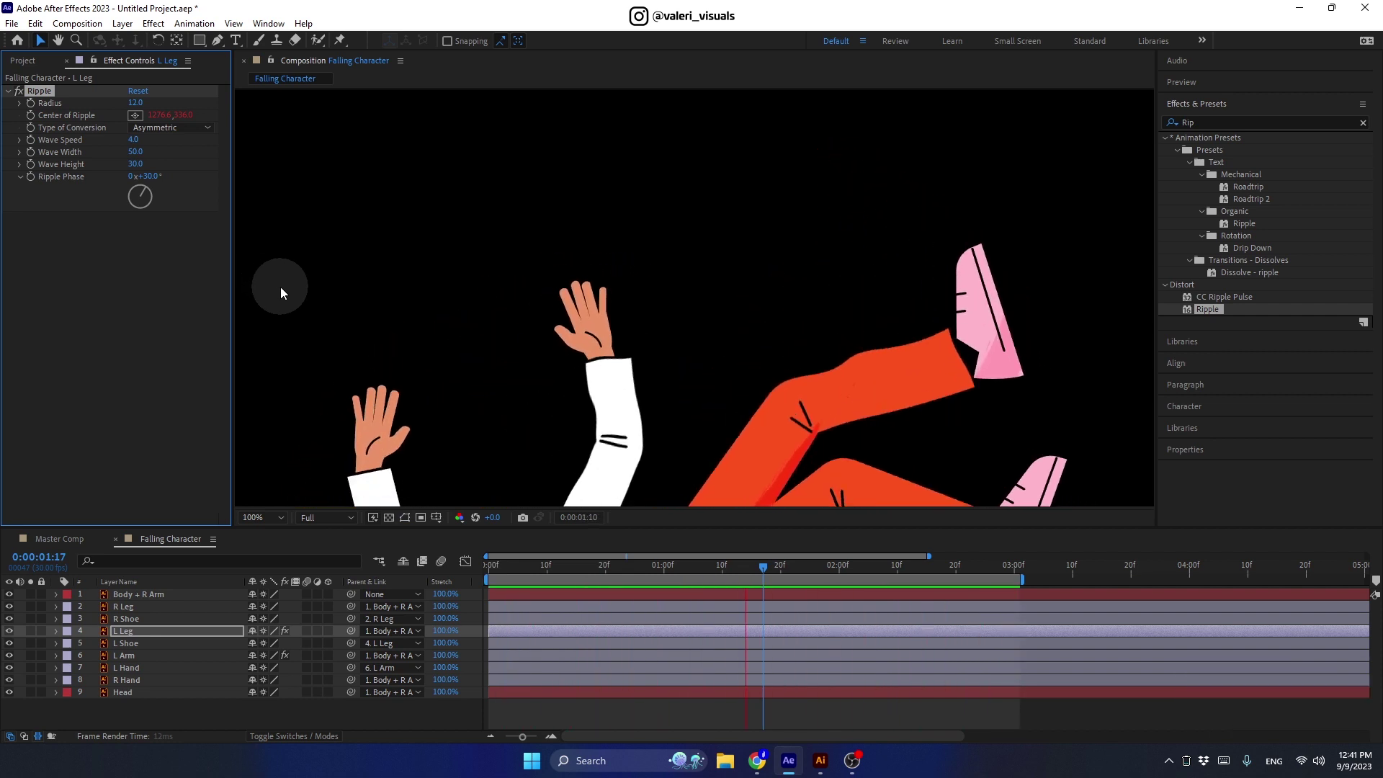
- Copy the L Leg's Ripple effect and paste it onto the R Leg layer
{"action": "key", "text": "space"}
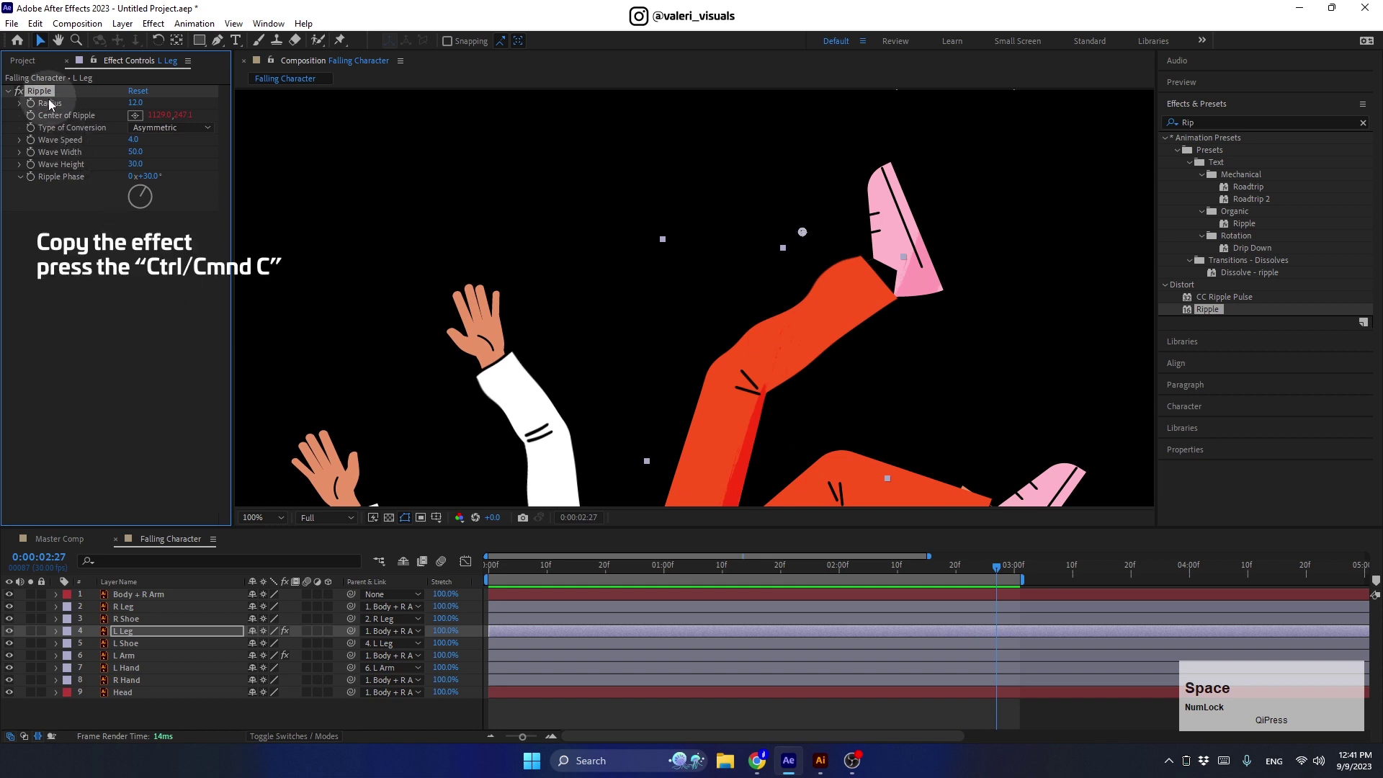
{"action": "left_click", "coordinate": [50, 99]}
{"action": "key", "text": "ctrl+c"}
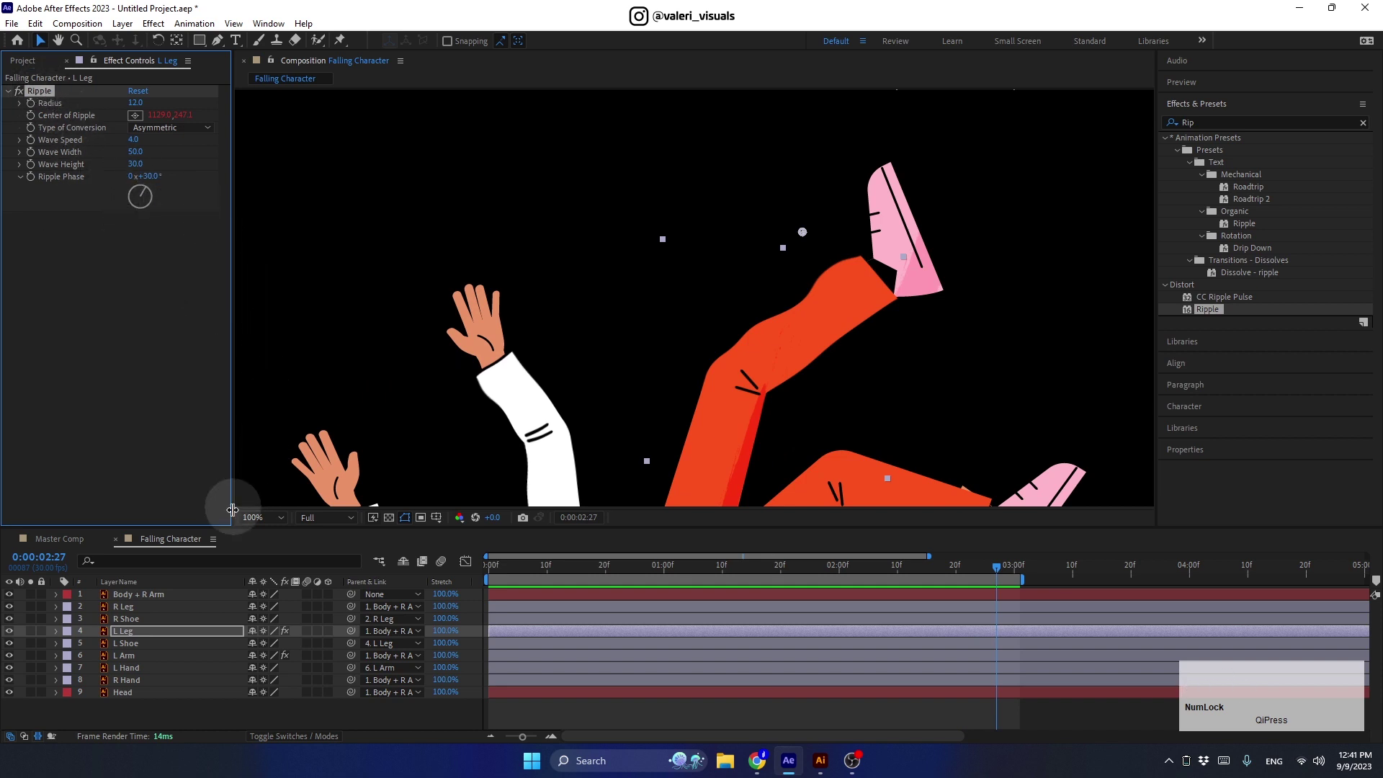
{"action": "left_click", "coordinate": [154, 615]}
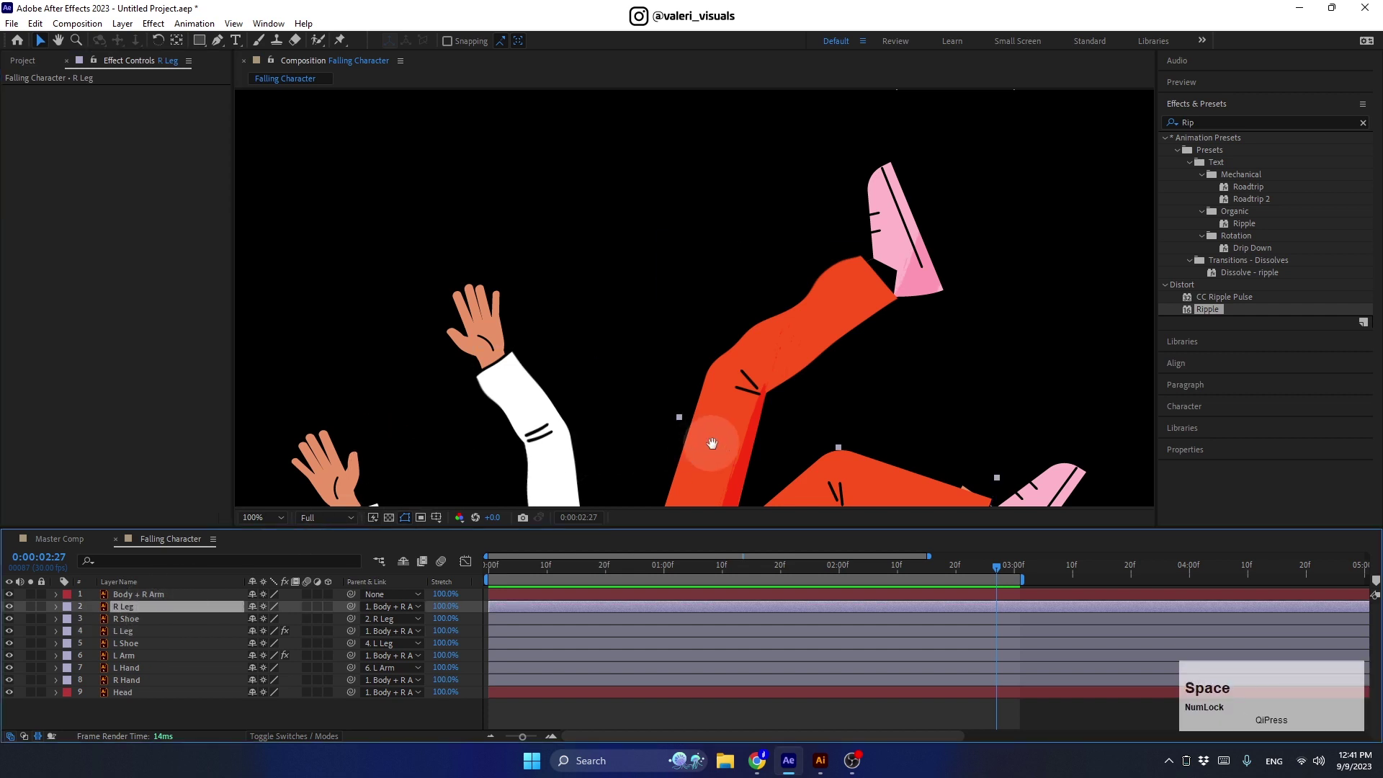
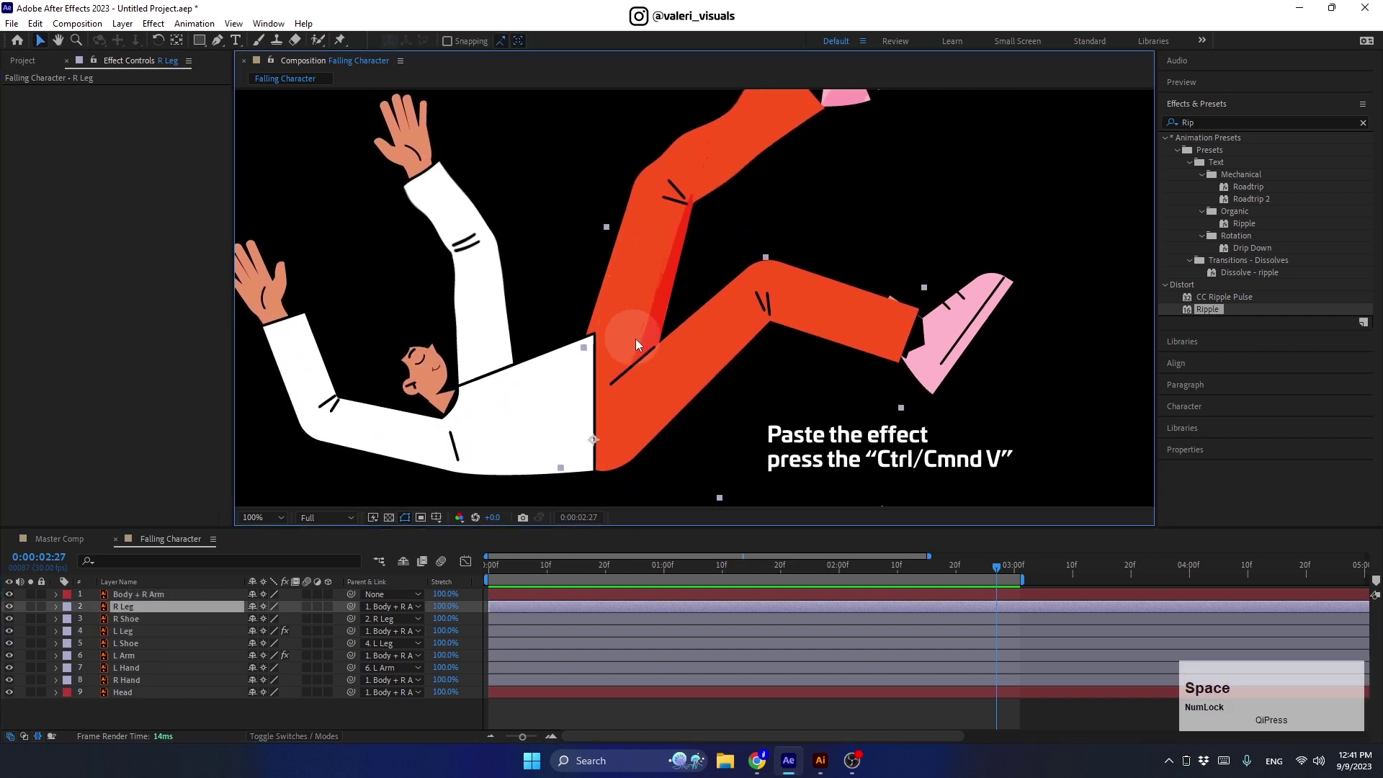
{"action": "key", "text": "ctrl+v"}
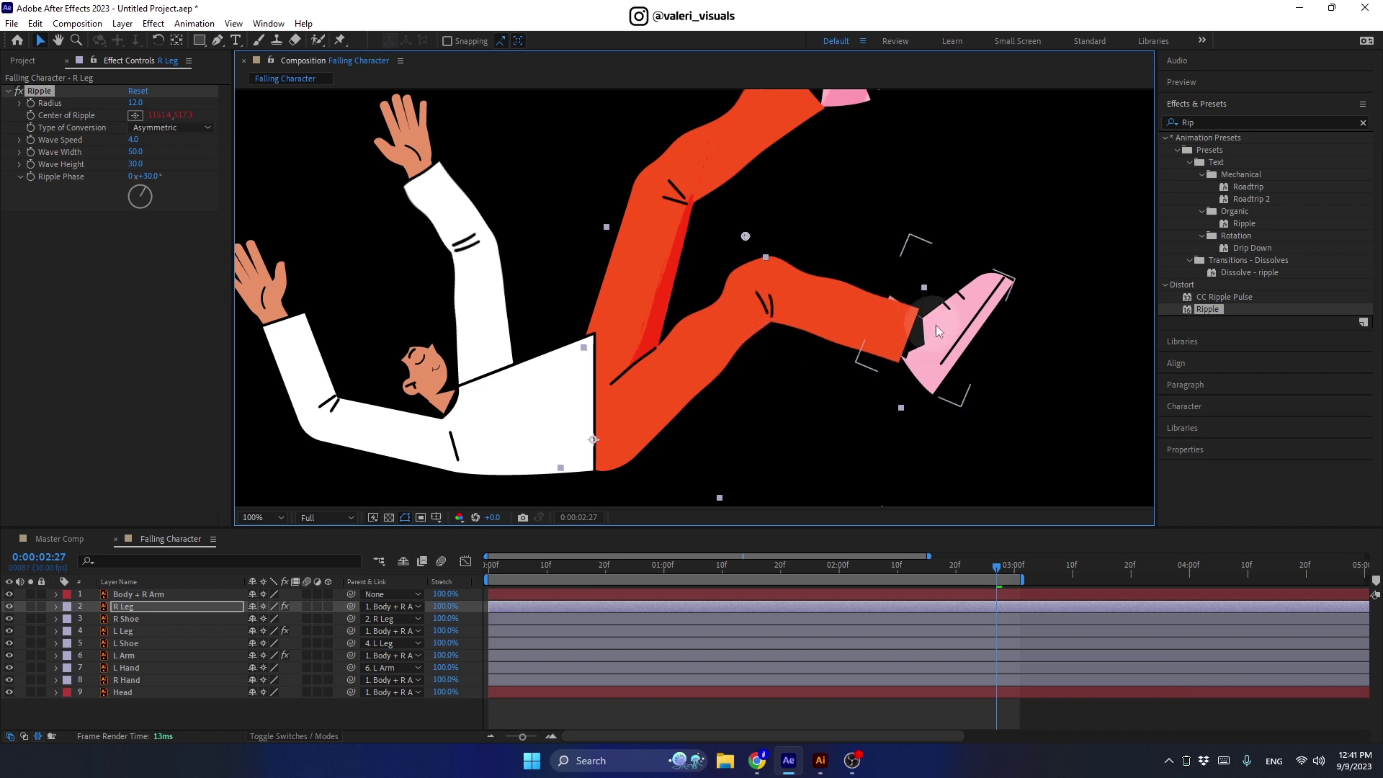
- Set the R Leg ripple's wave speed to 4.5 and preview the animation
{"action": "left_click", "coordinate": [978, 326]}
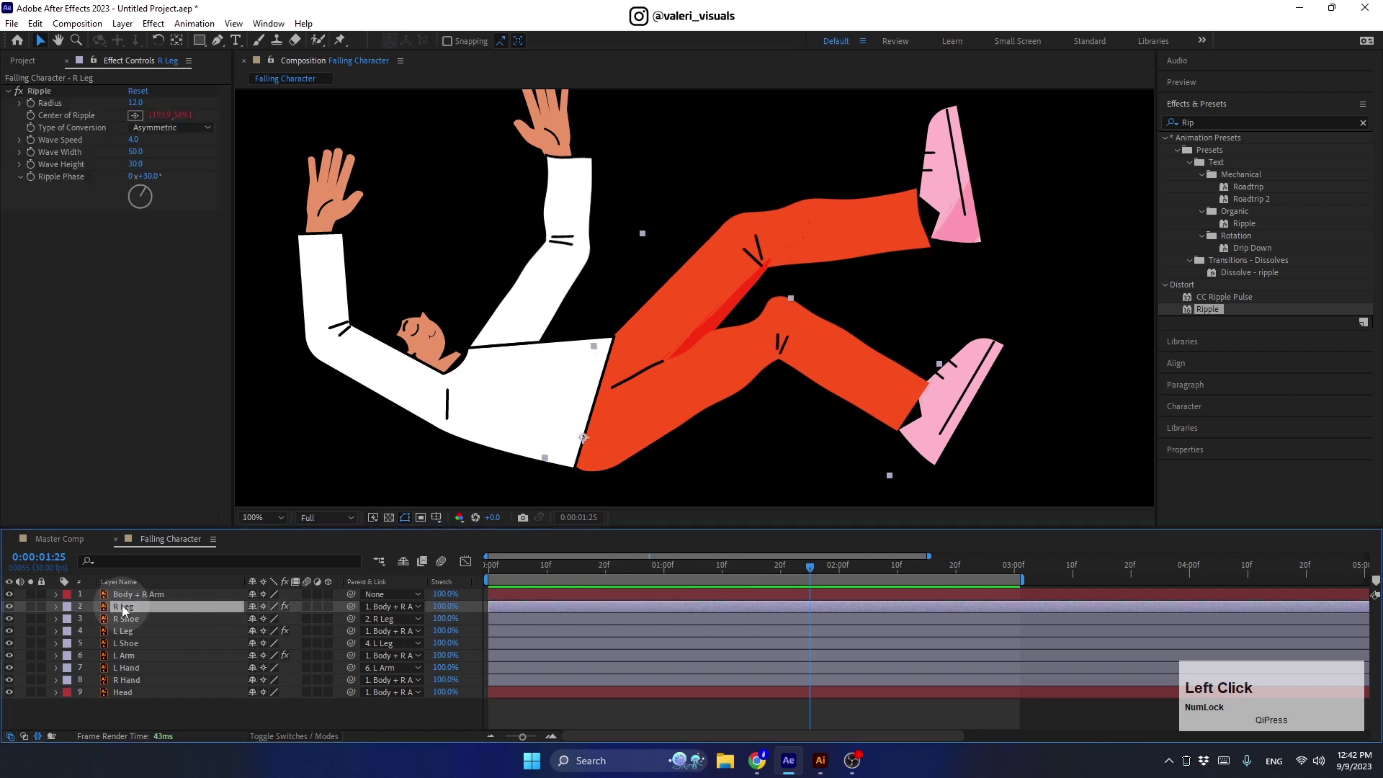
{"action": "left_click", "coordinate": [44, 94]}
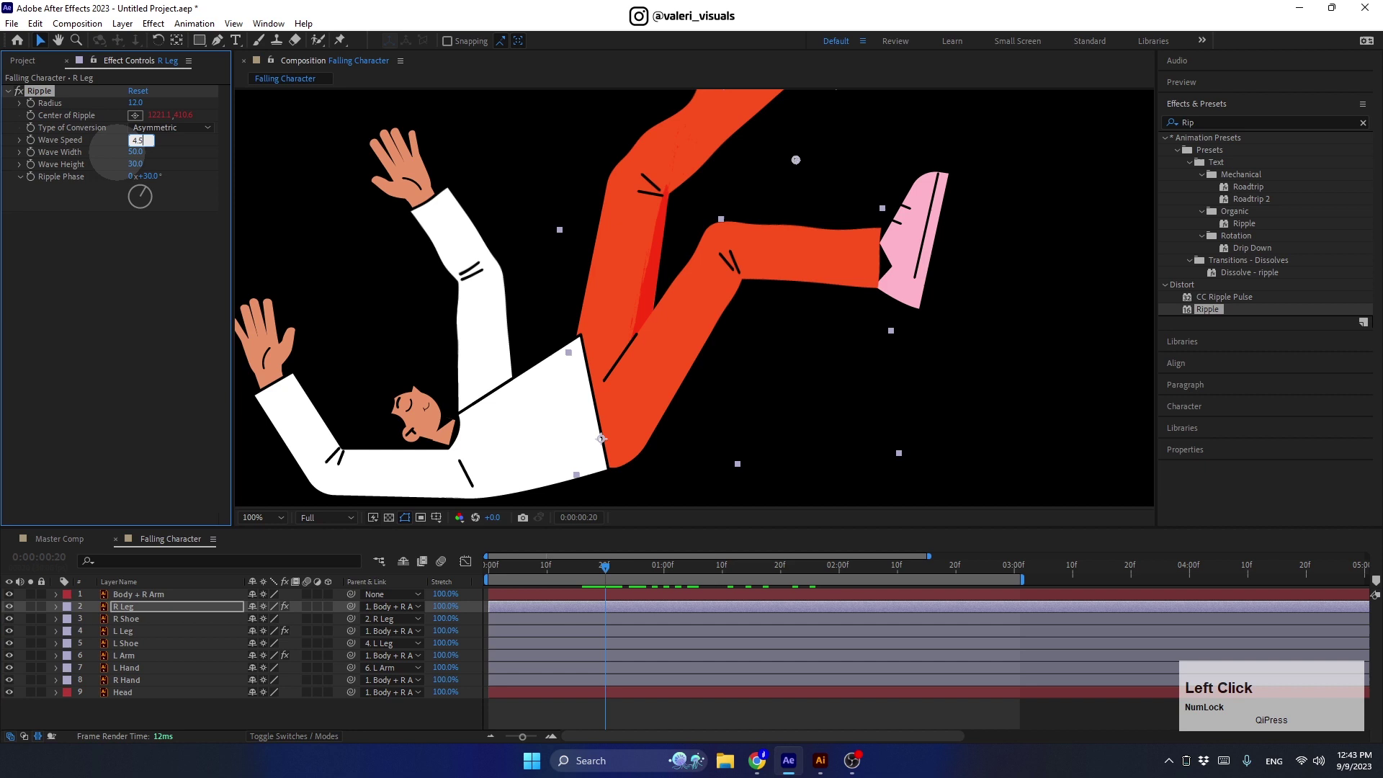
{"action": "key", "text": "Return"}
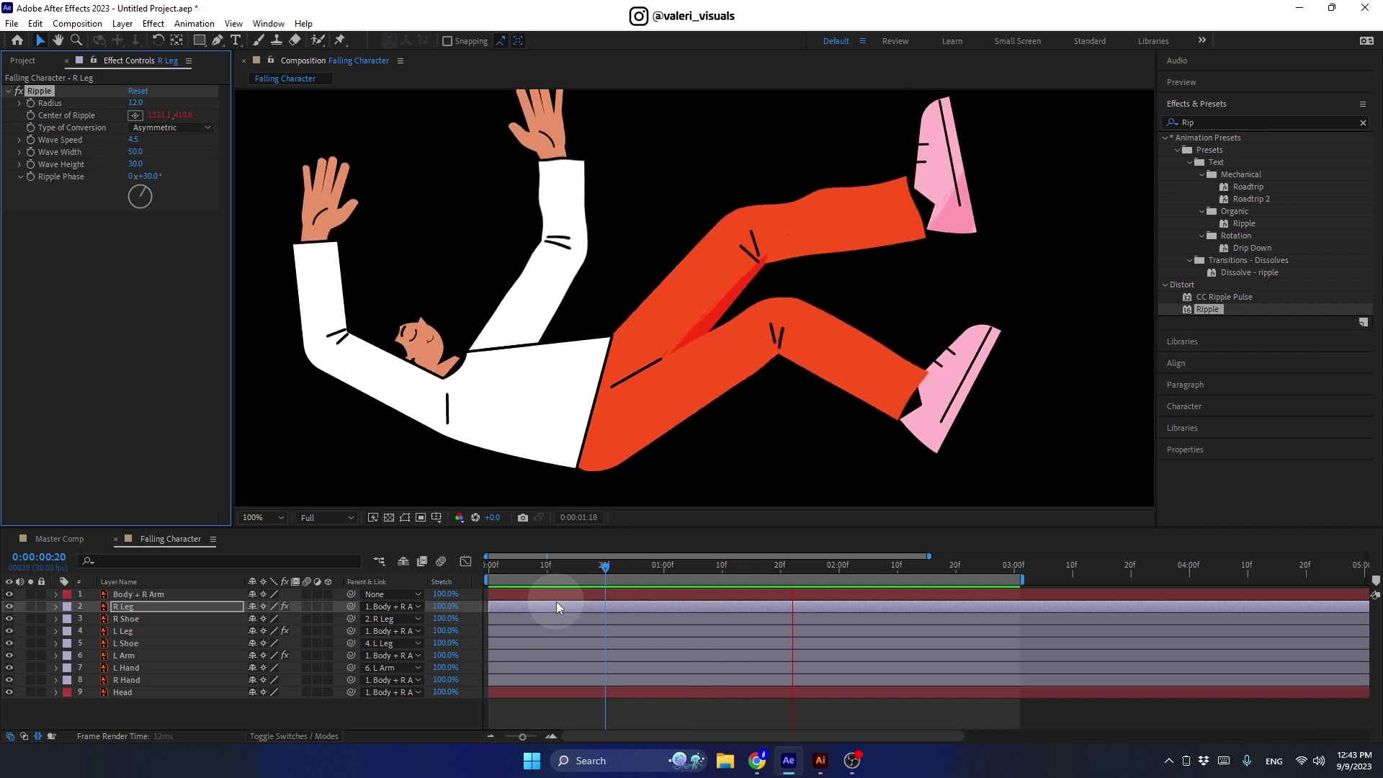
{"action": "key", "text": "space"}
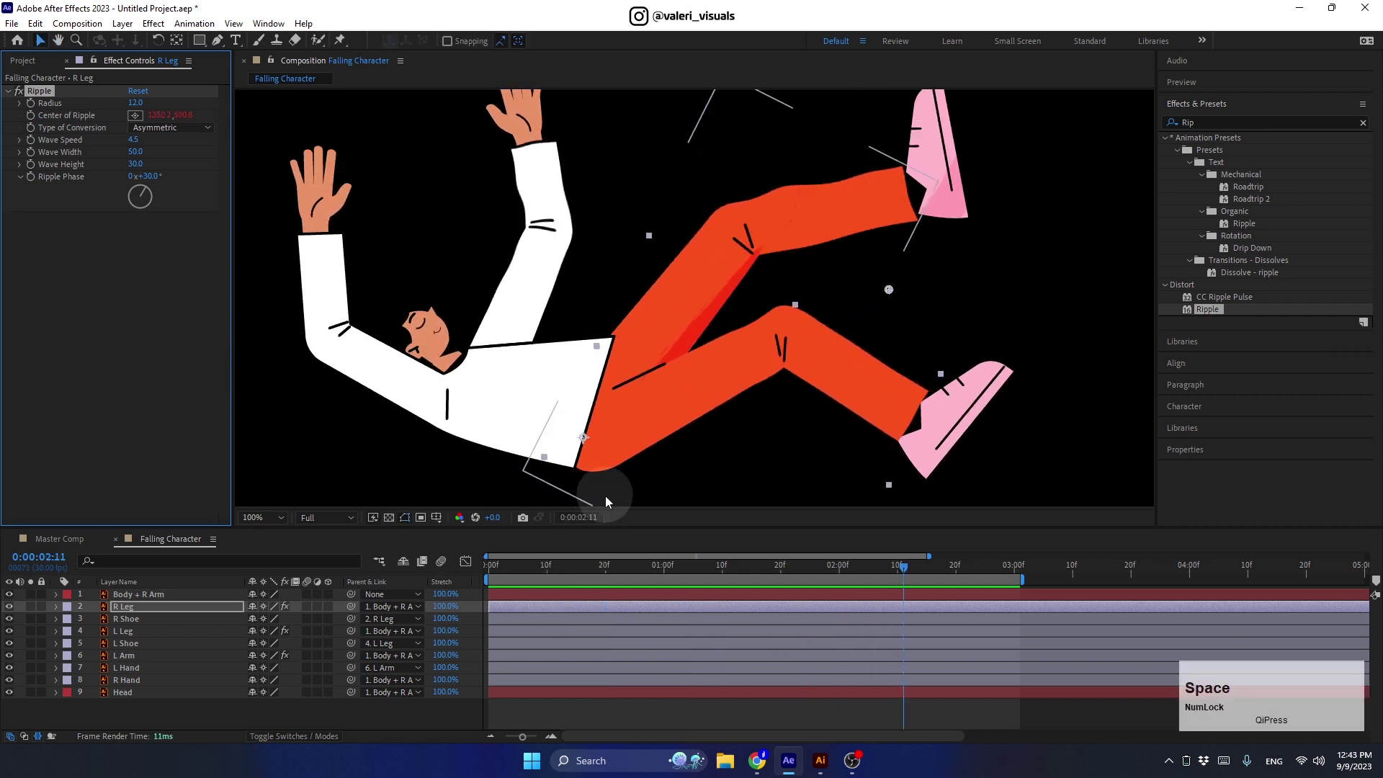
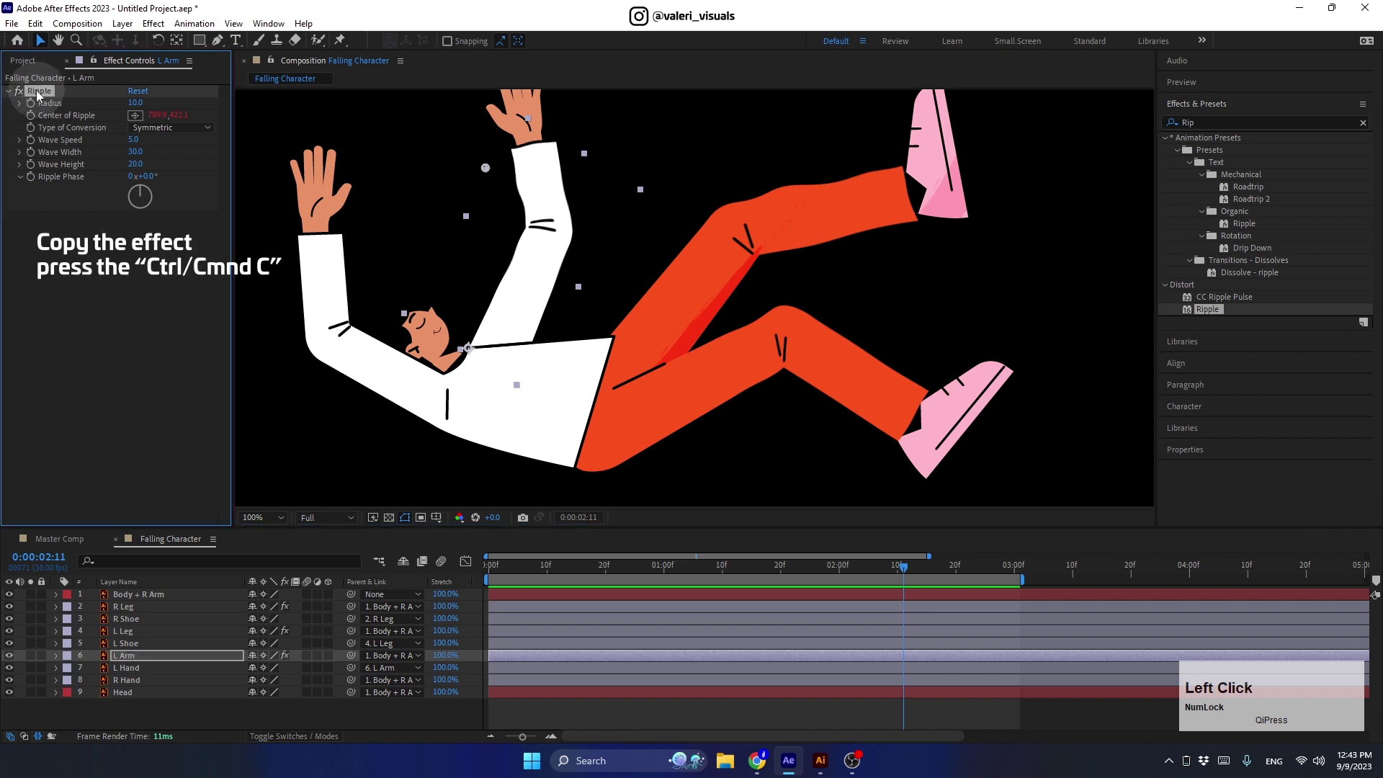
- Paste the L Arm's Ripple onto Body + R Arm, centre it on the raised arm and preview
{"action": "key", "text": "ctrl+c"}
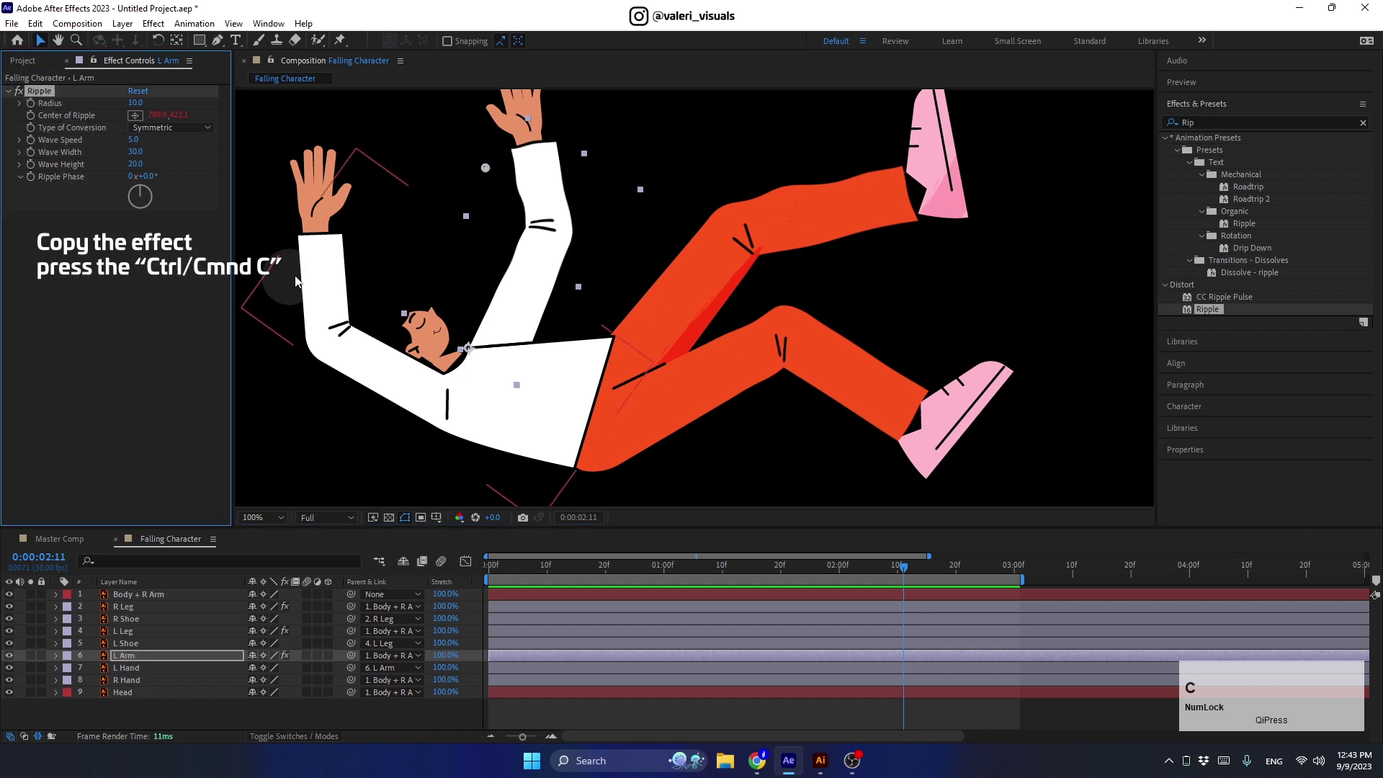
{"action": "left_click", "coordinate": [198, 600]}
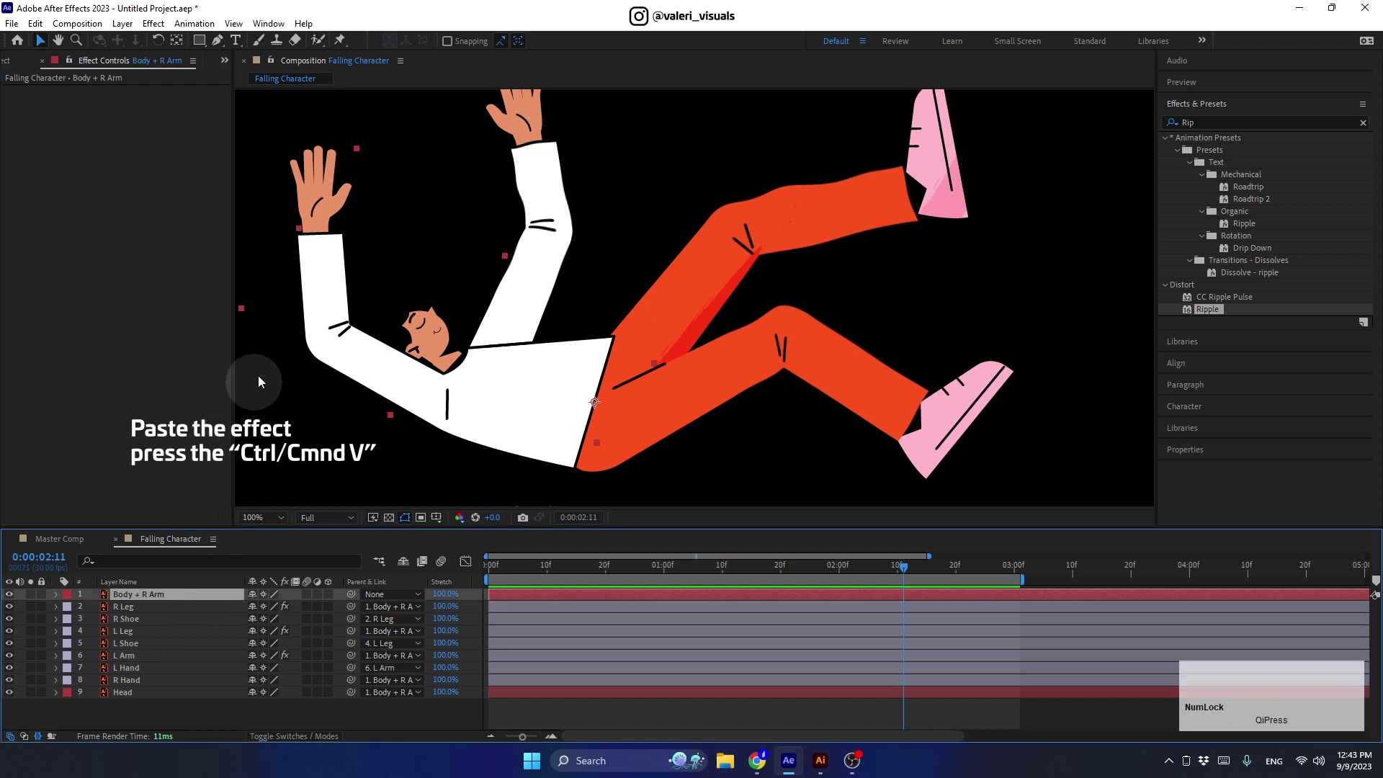
{"action": "key", "text": "ctrl+v"}
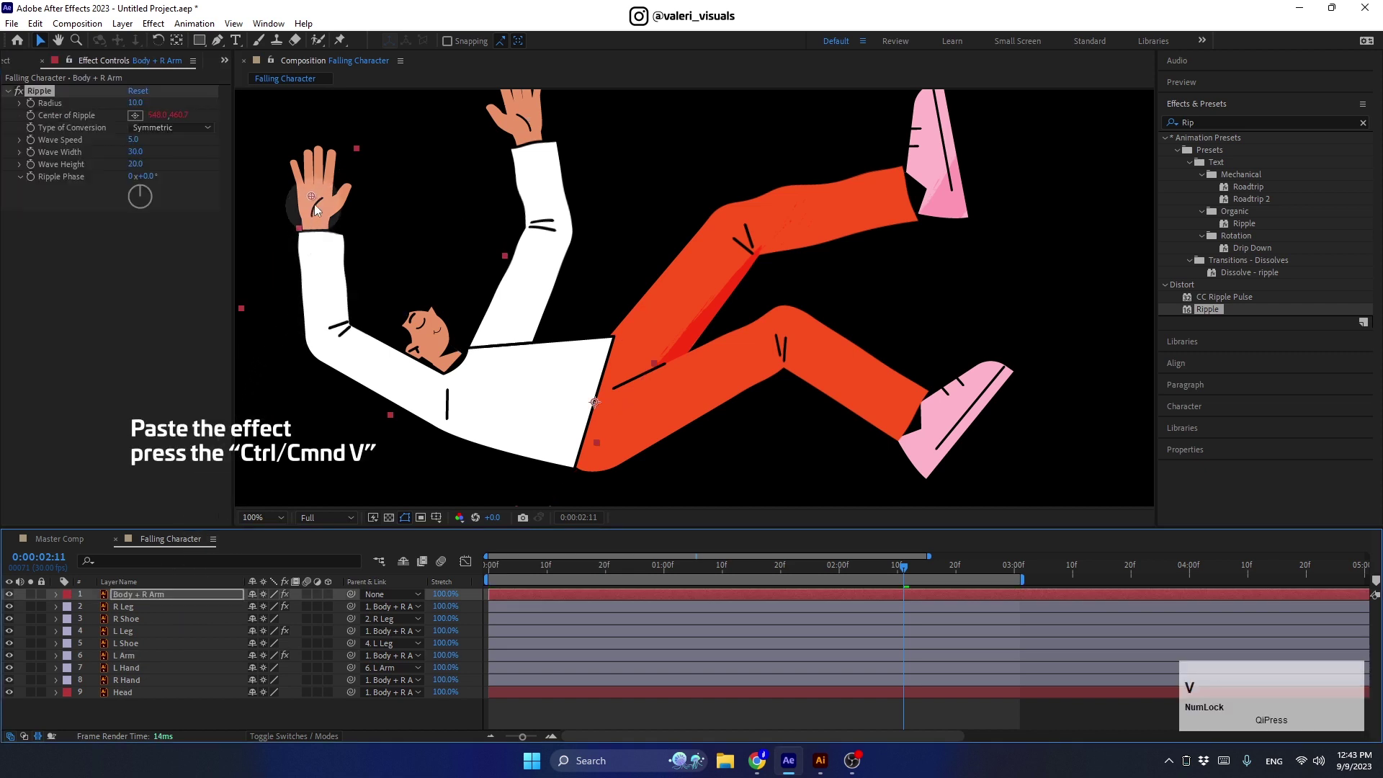
{"action": "left_click", "coordinate": [319, 201]}
{"action": "key", "text": "space"}
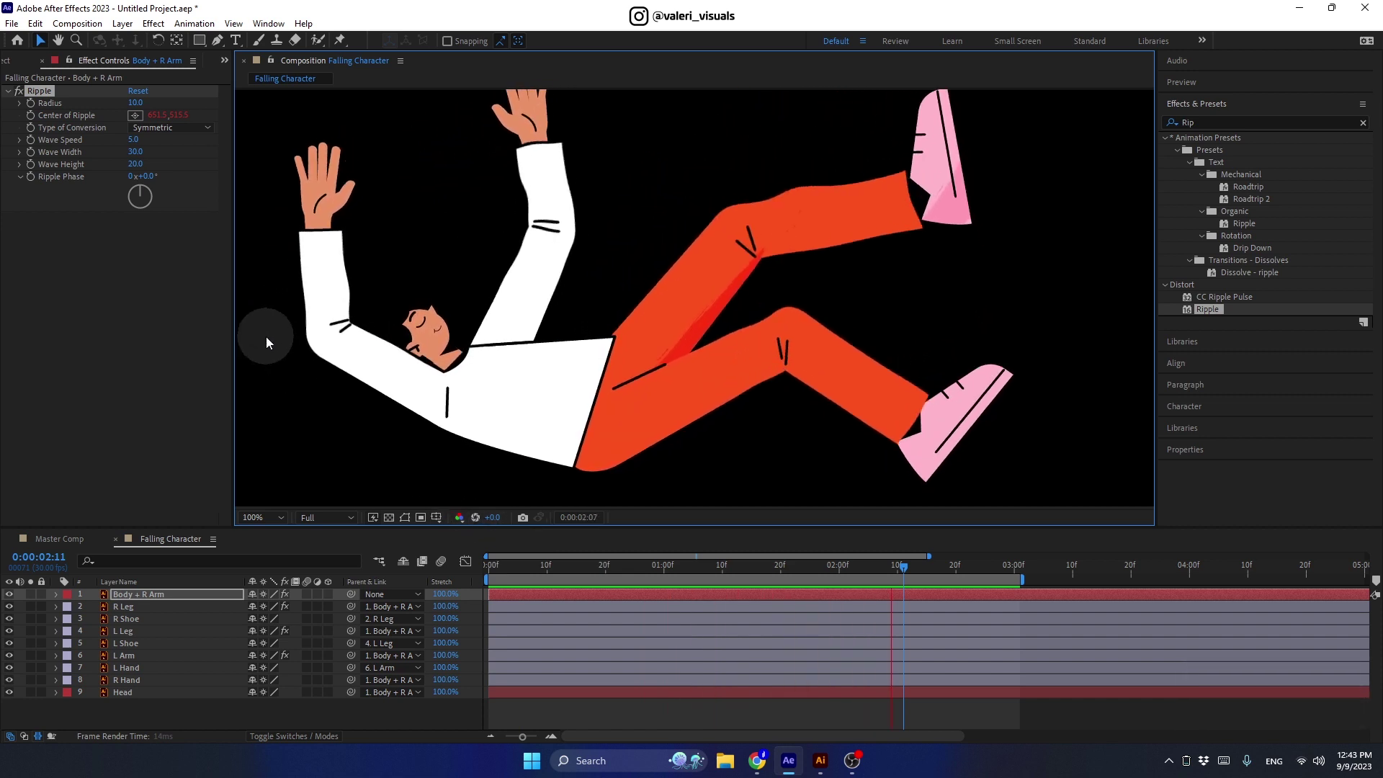
{"action": "key", "text": "space"}
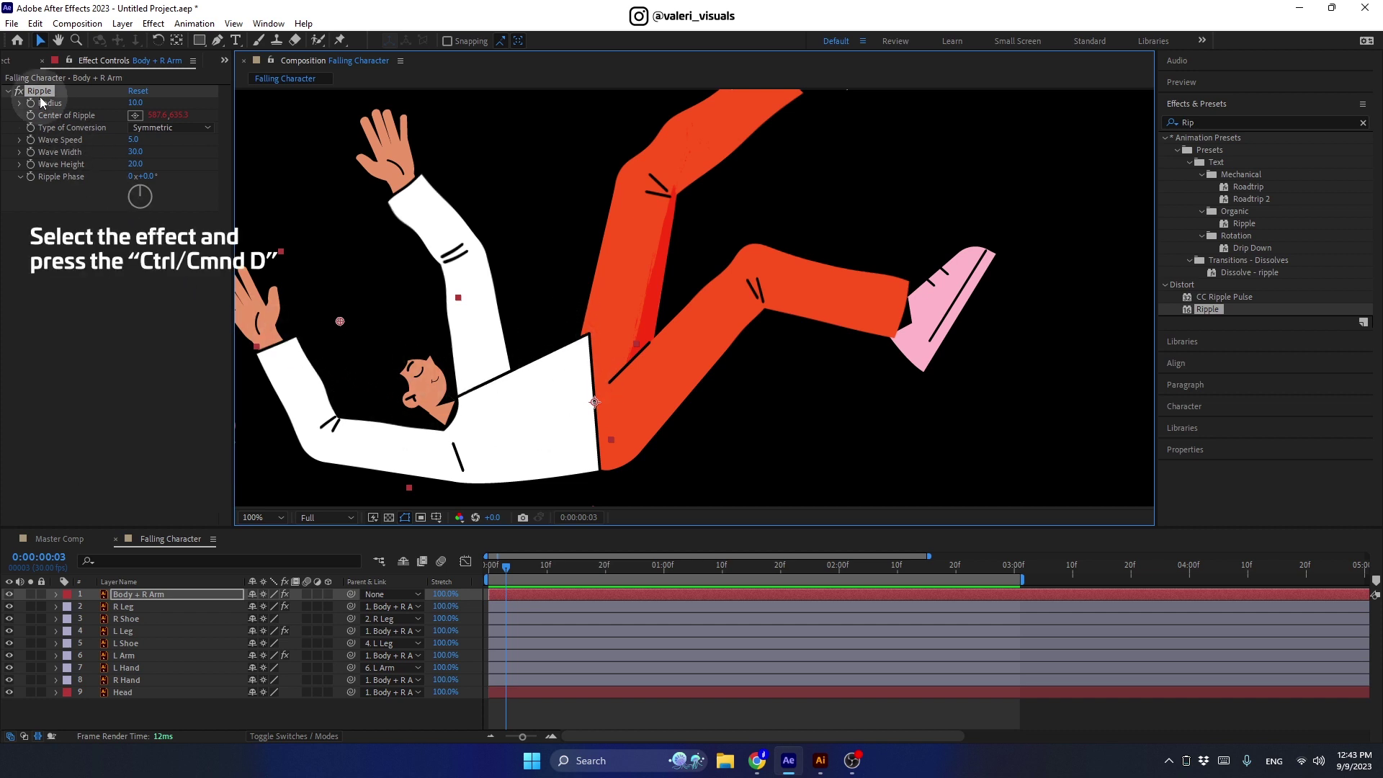
- Duplicate the Body + R Arm Ripple, move the second one's centre onto the other arm and preview
{"action": "left_click", "coordinate": [44, 97]}
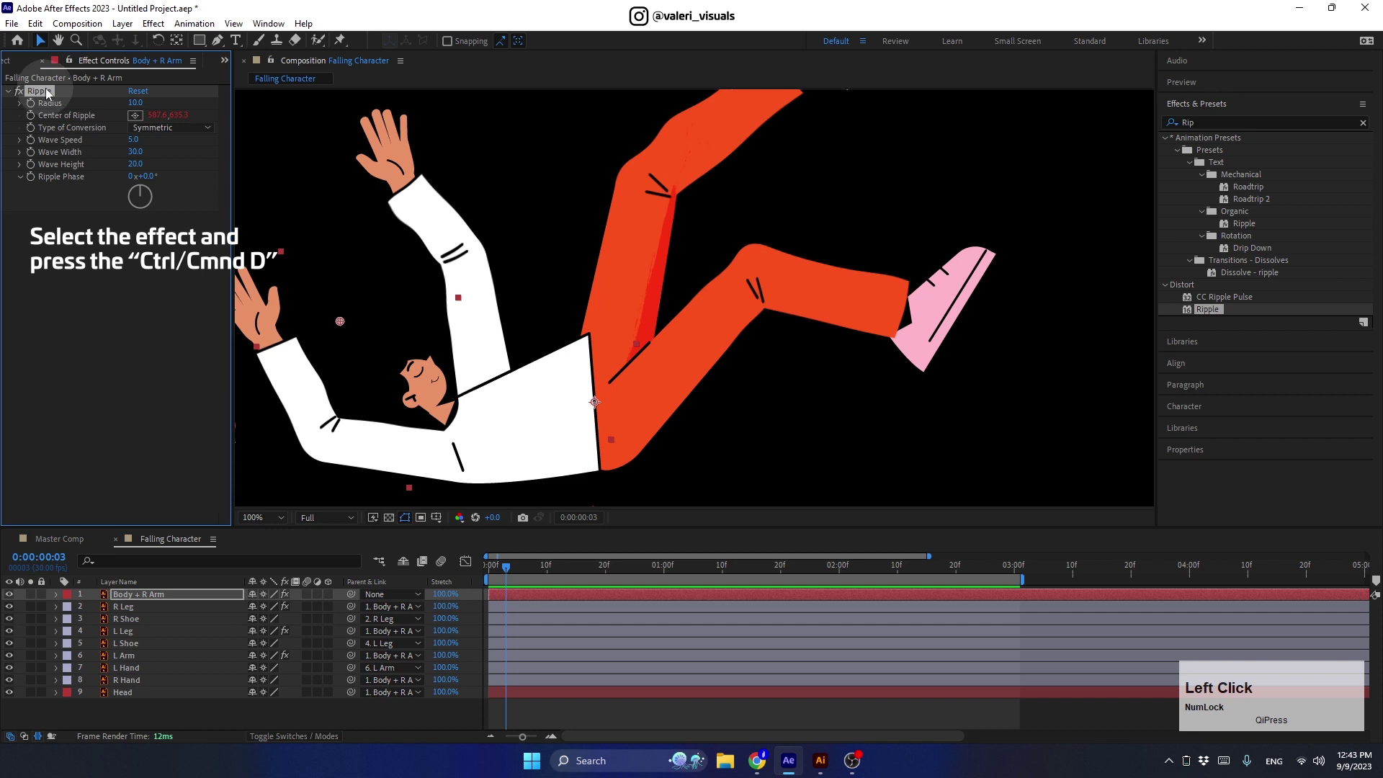
{"action": "key", "text": "ctrl+d"}
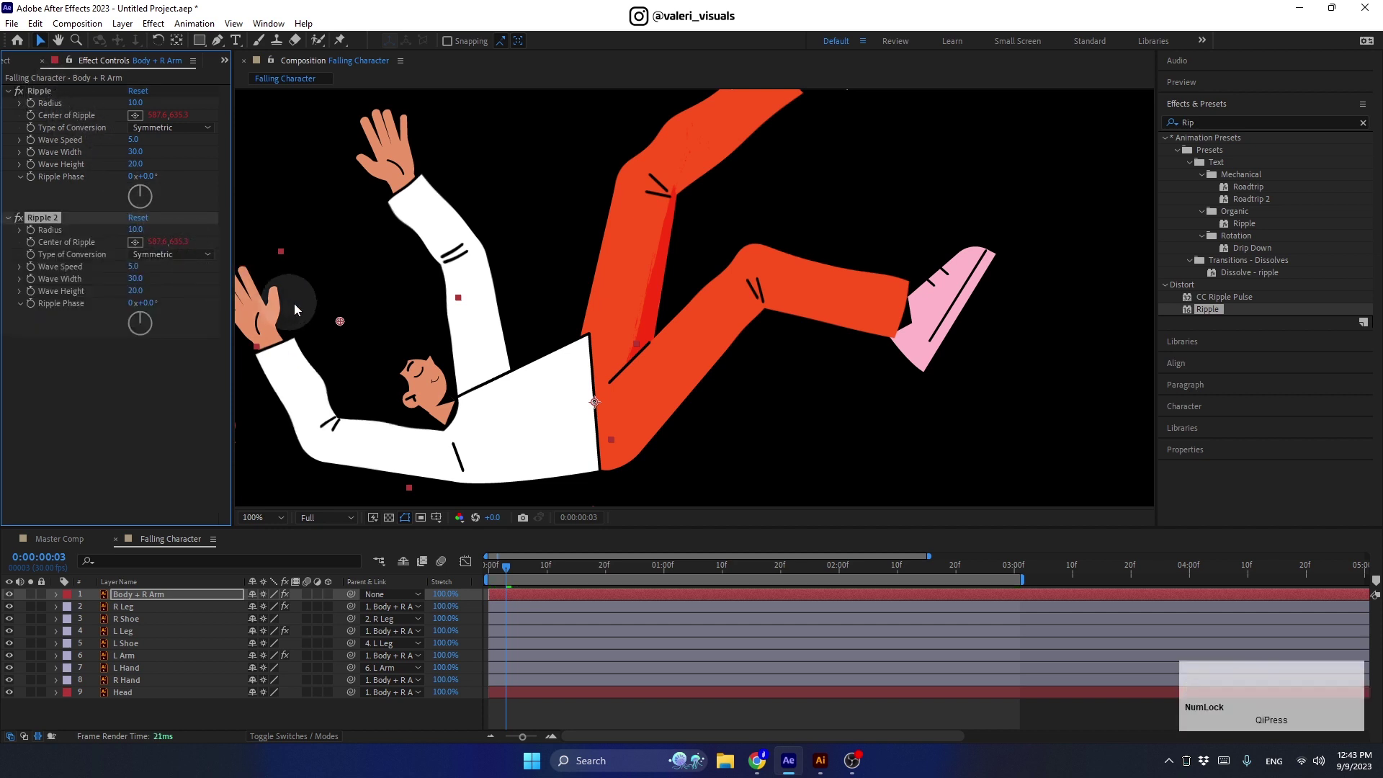
{"action": "left_click_drag", "start_coordinate": [345, 326], "coordinate": [555, 274]}
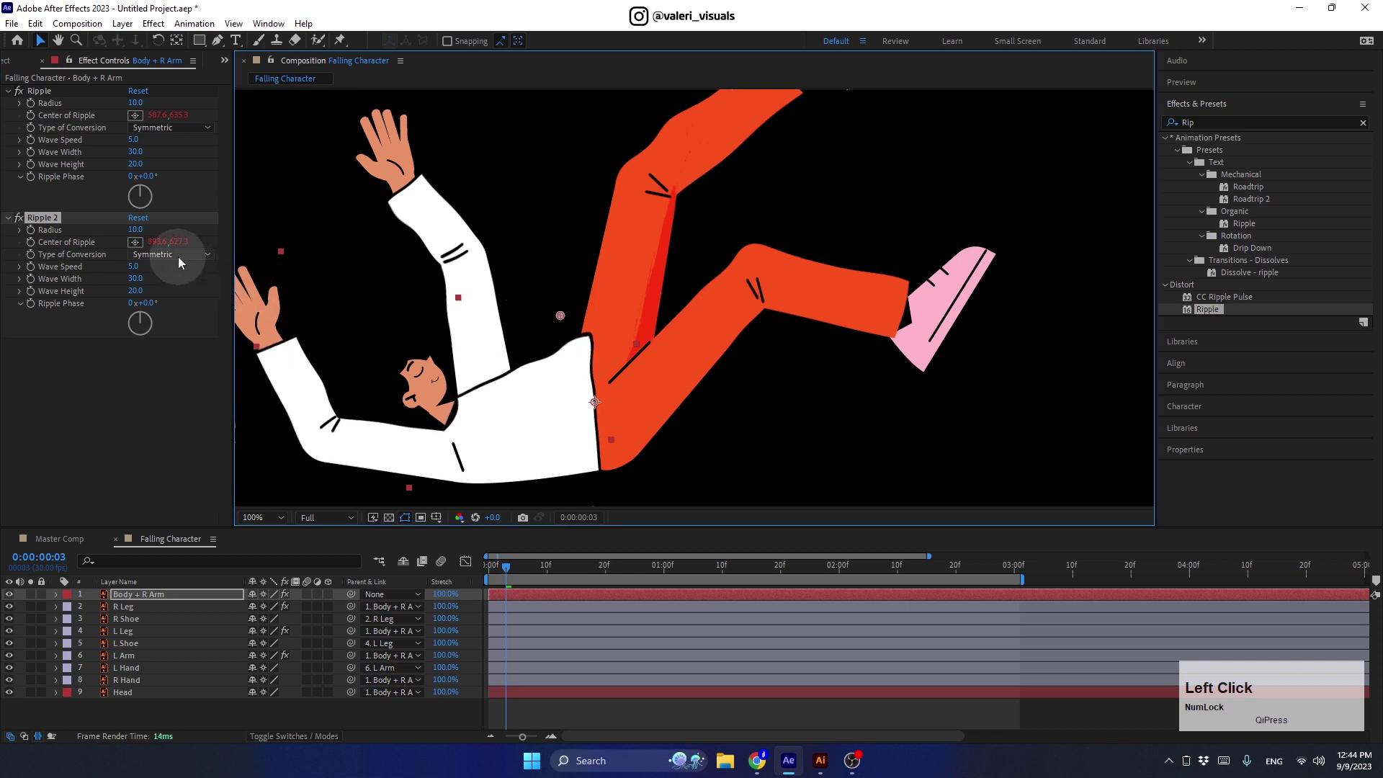
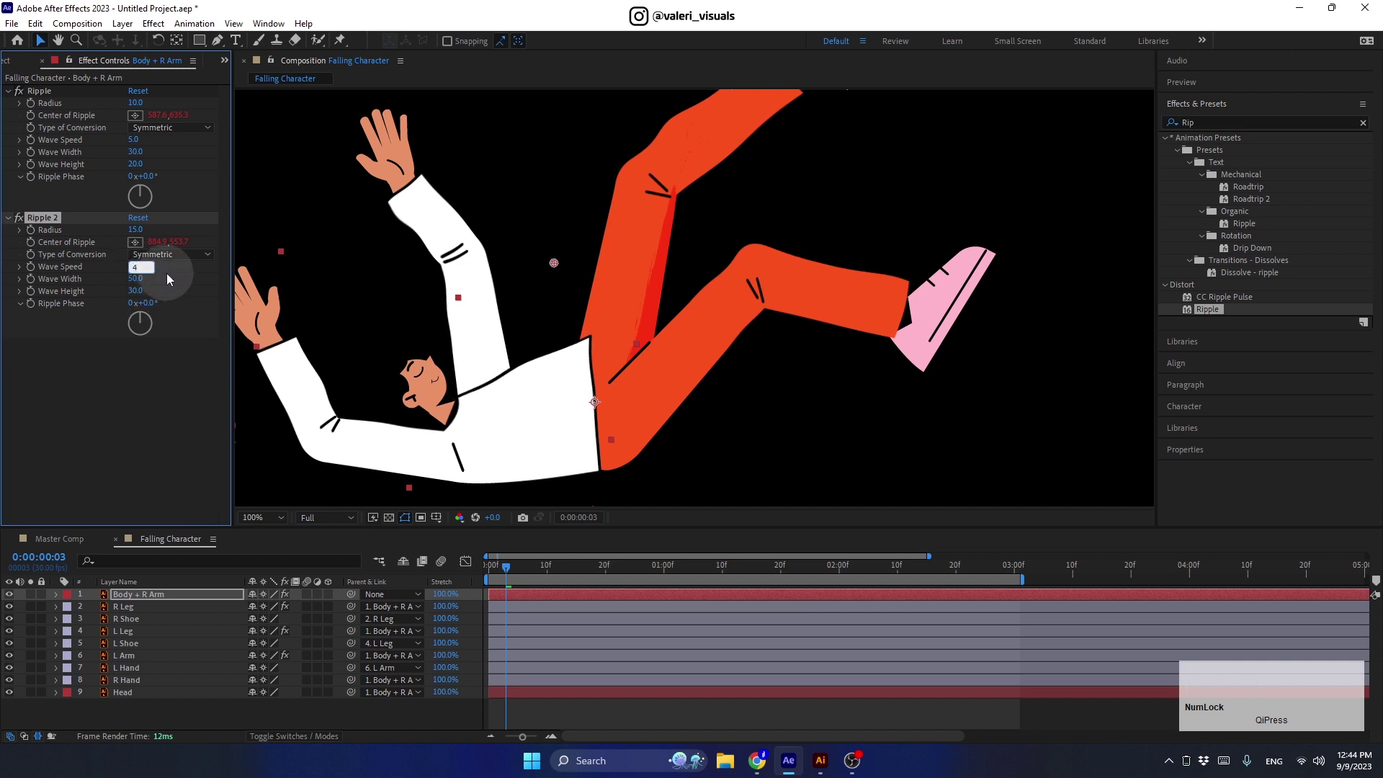
{"action": "key", "text": "Return"}
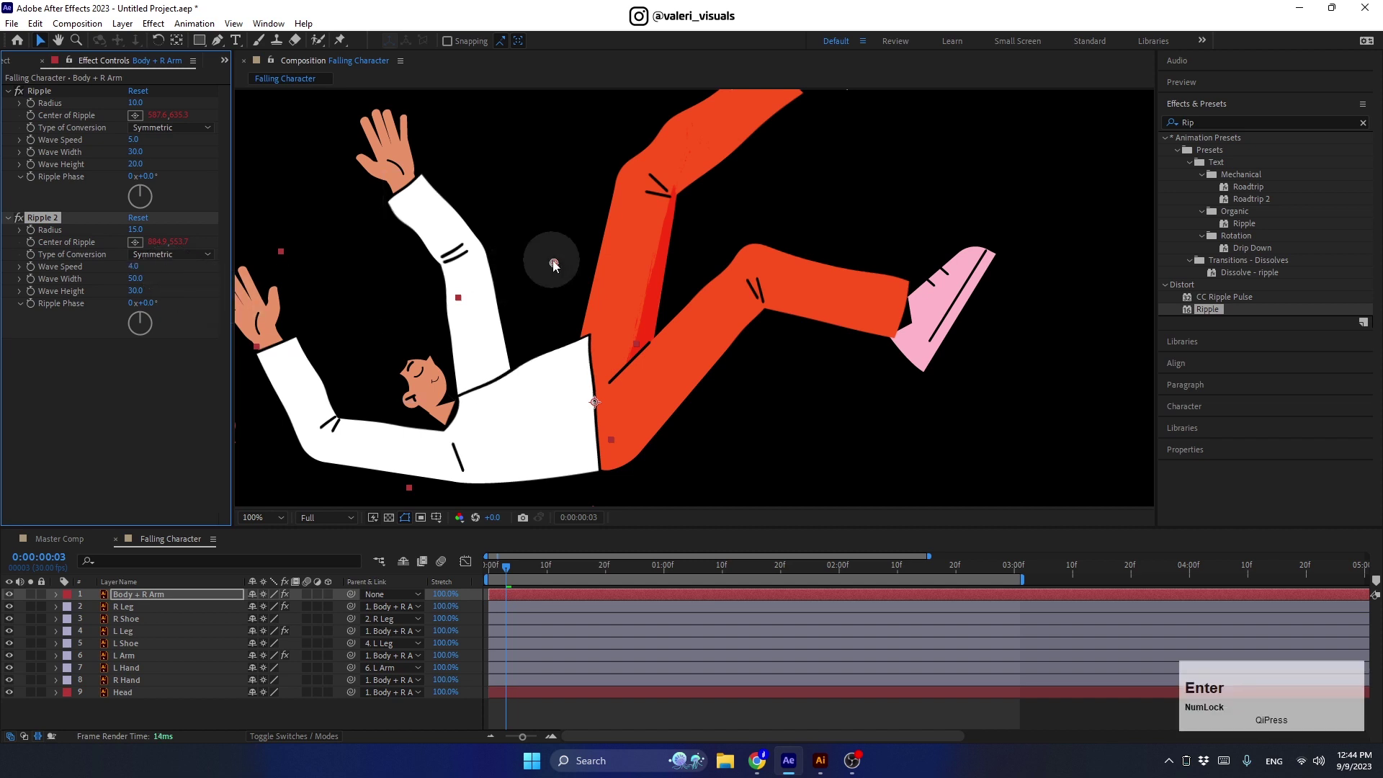
{"action": "left_click", "coordinate": [558, 266]}
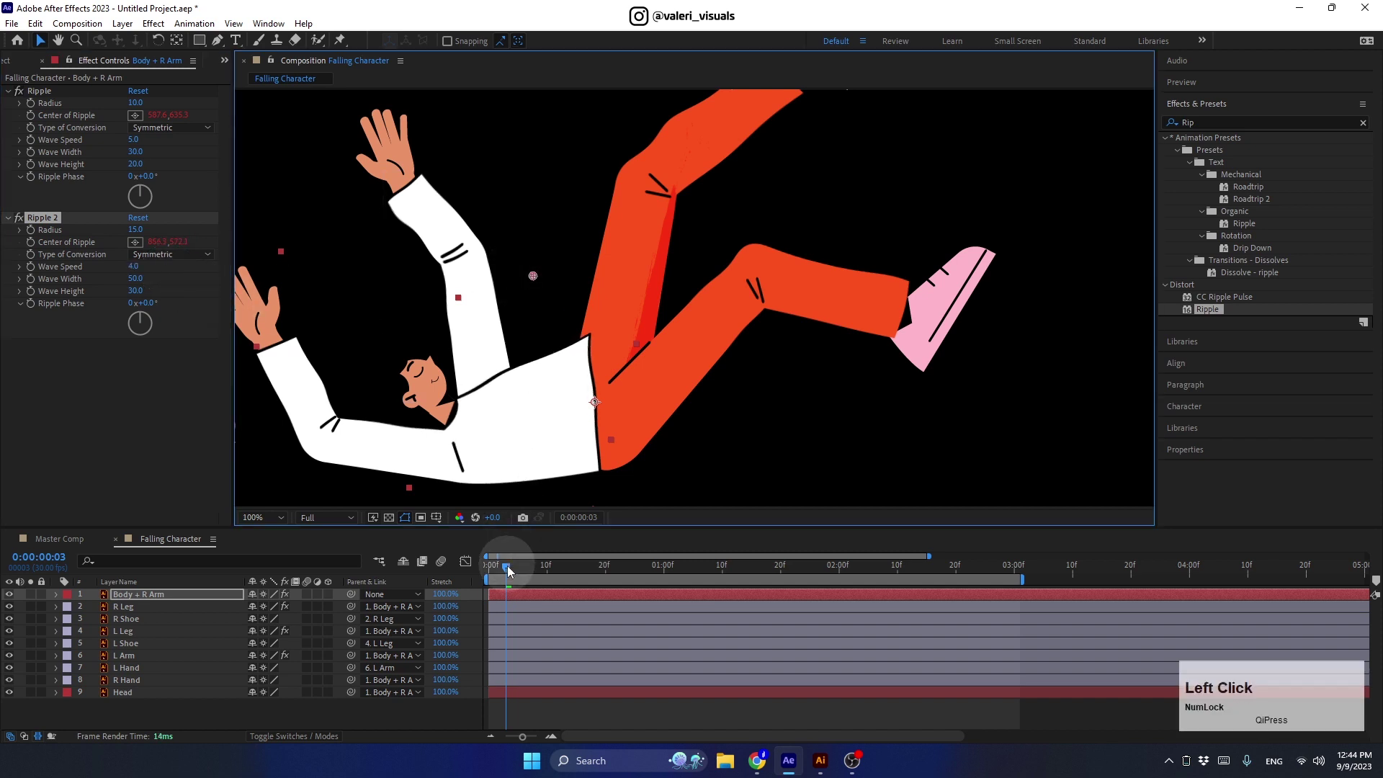
{"action": "key", "text": "space"}
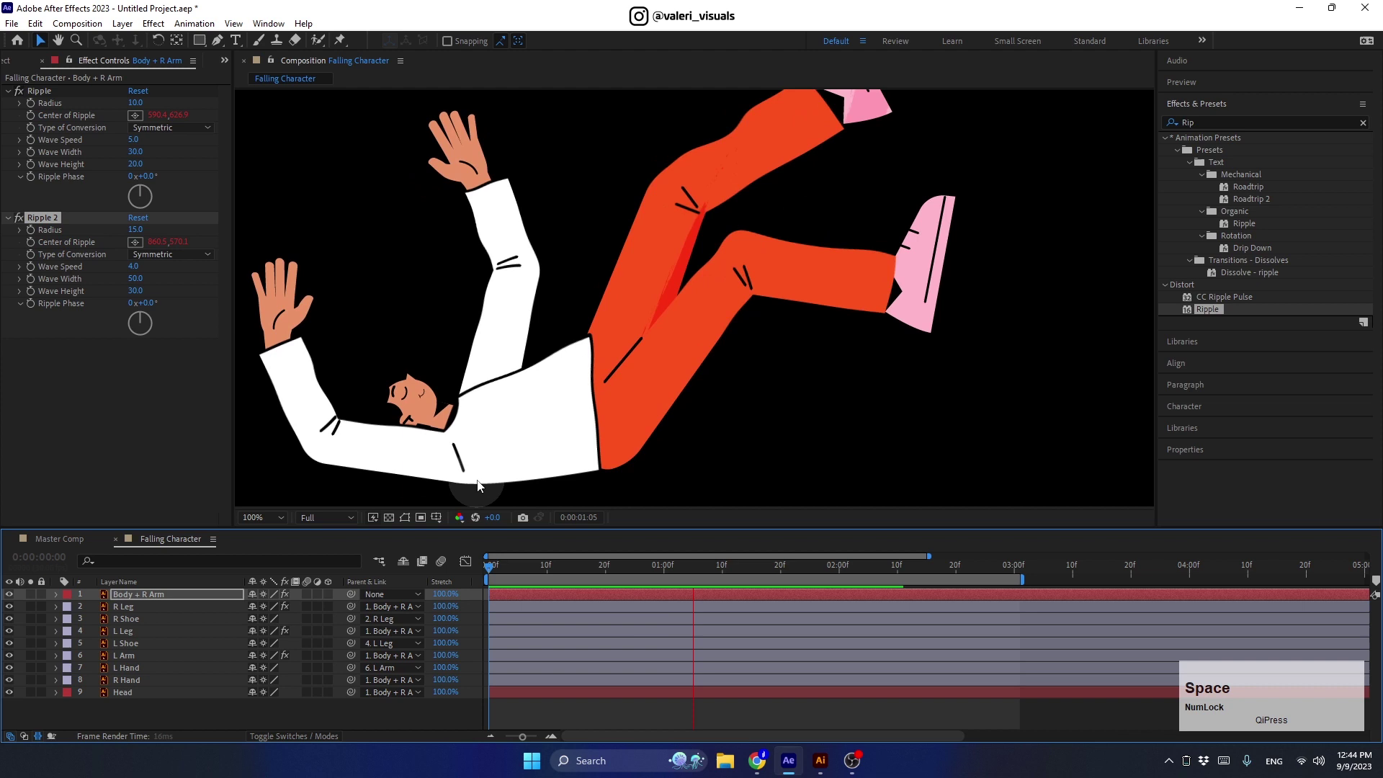
{"action": "key", "text": "space"}
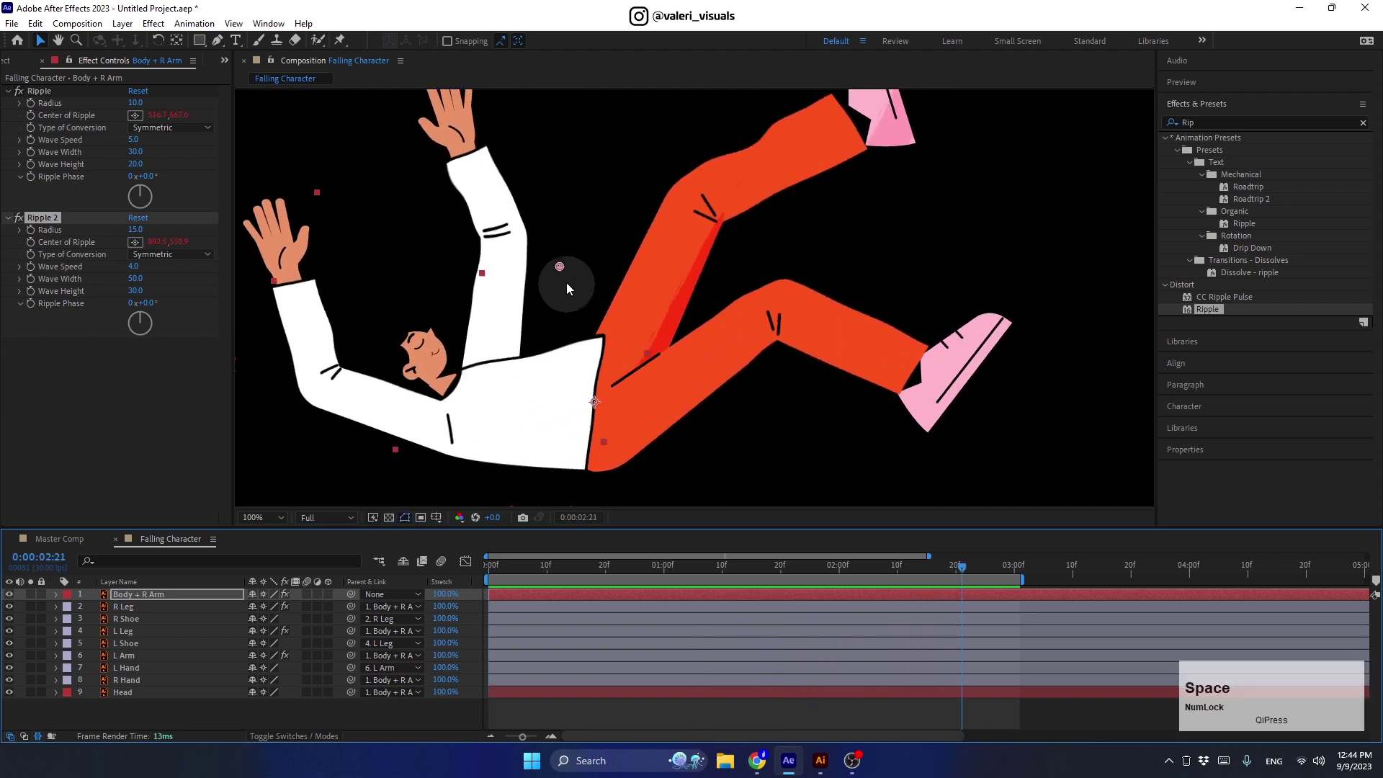
- Make the second ripple asymmetric and preview the rippling limbs again
{"action": "left_click", "coordinate": [567, 272]}
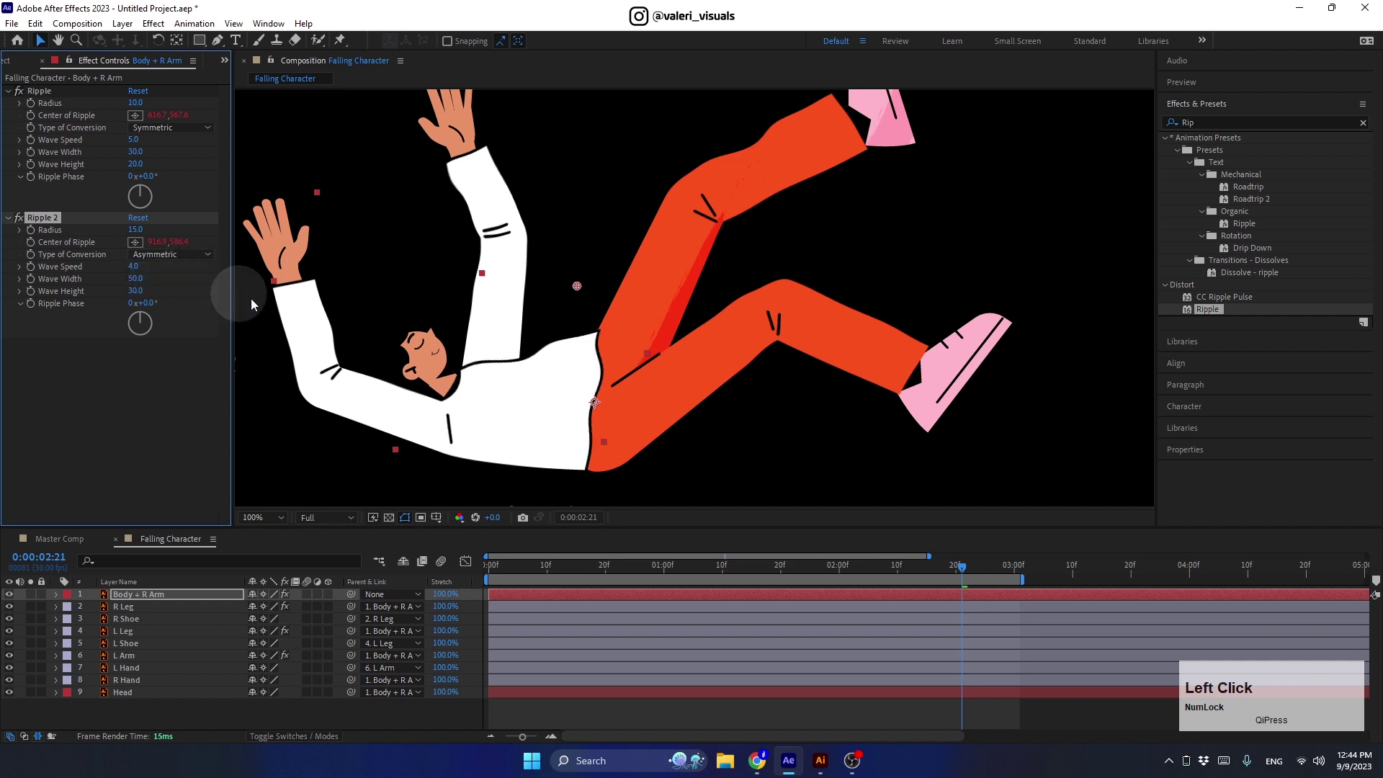
{"action": "key", "text": "space"}
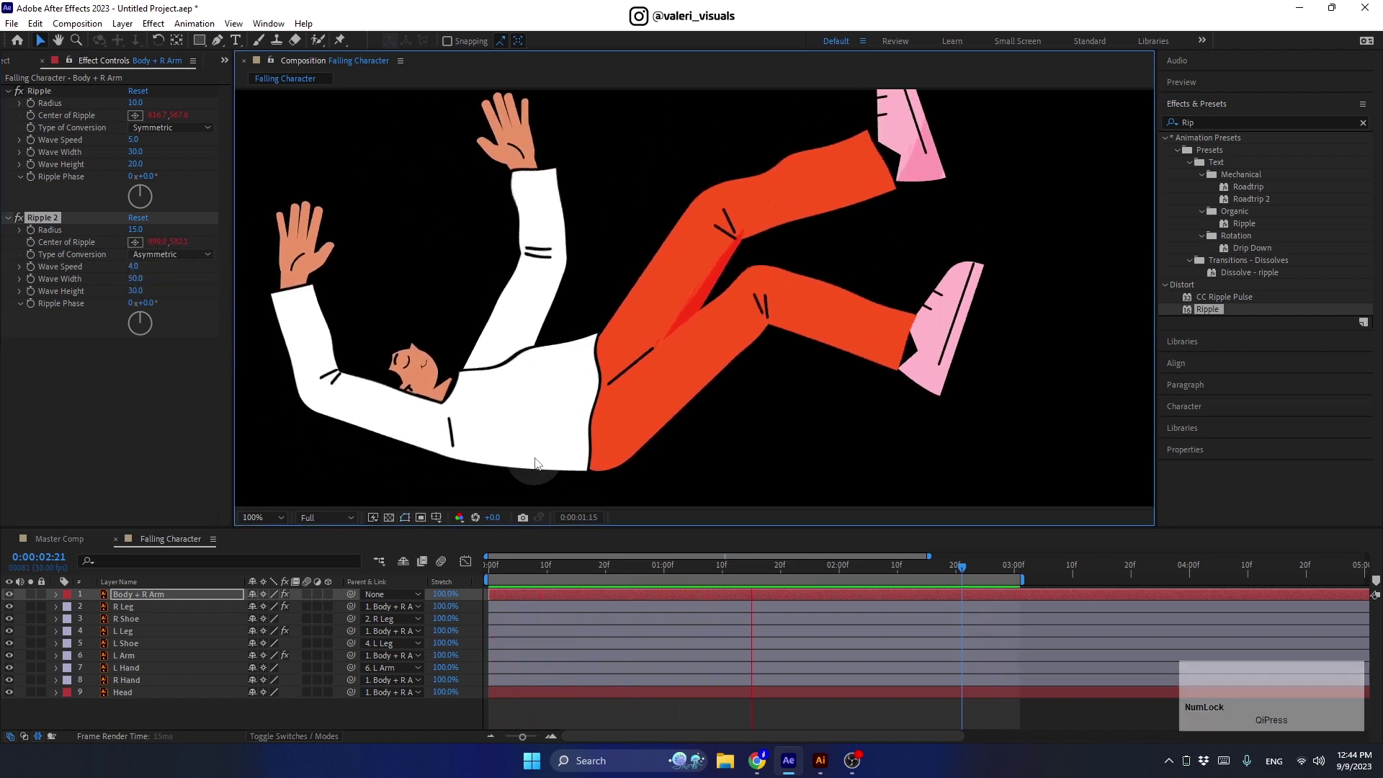
{"action": "key", "text": "space"}
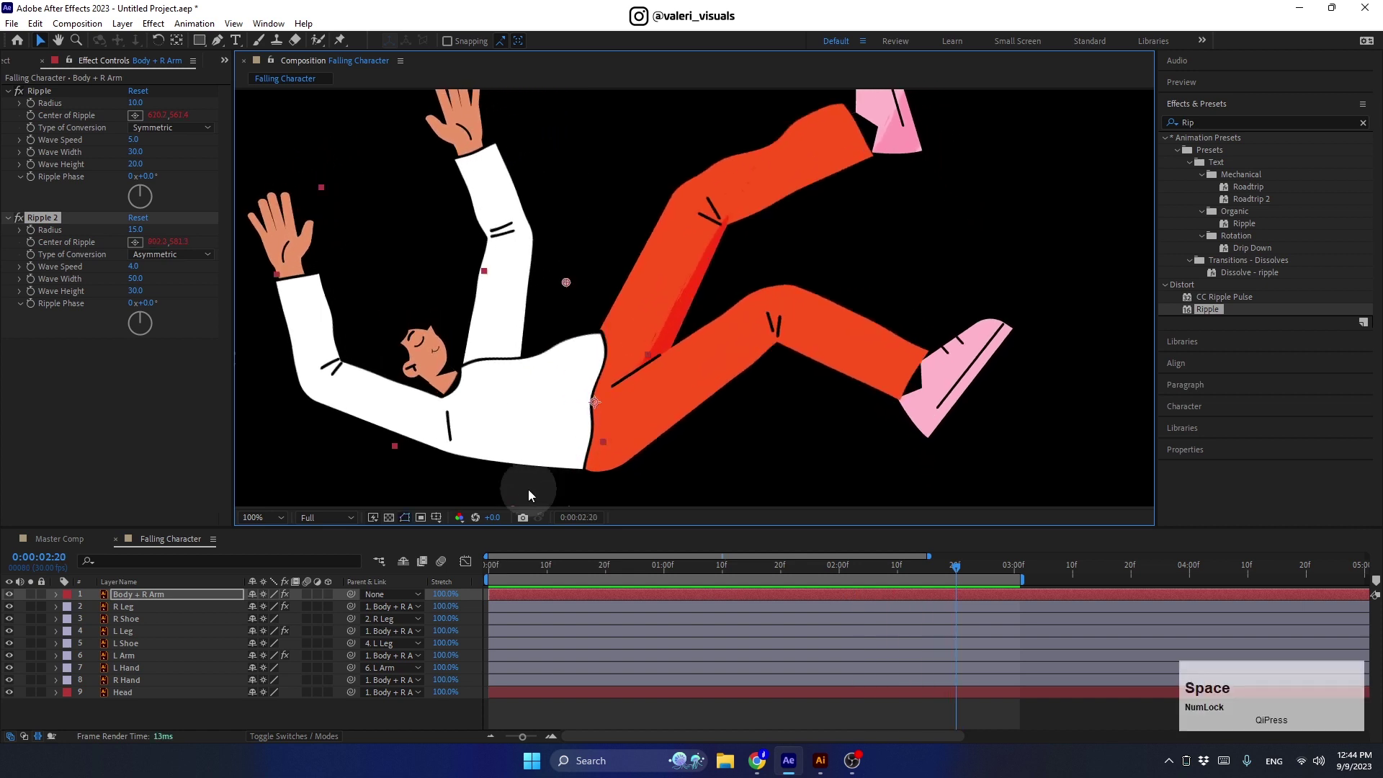
- Show the transparency grid and copy the first Ripple effect for the Head layer
{"action": "left_click", "coordinate": [393, 518]}
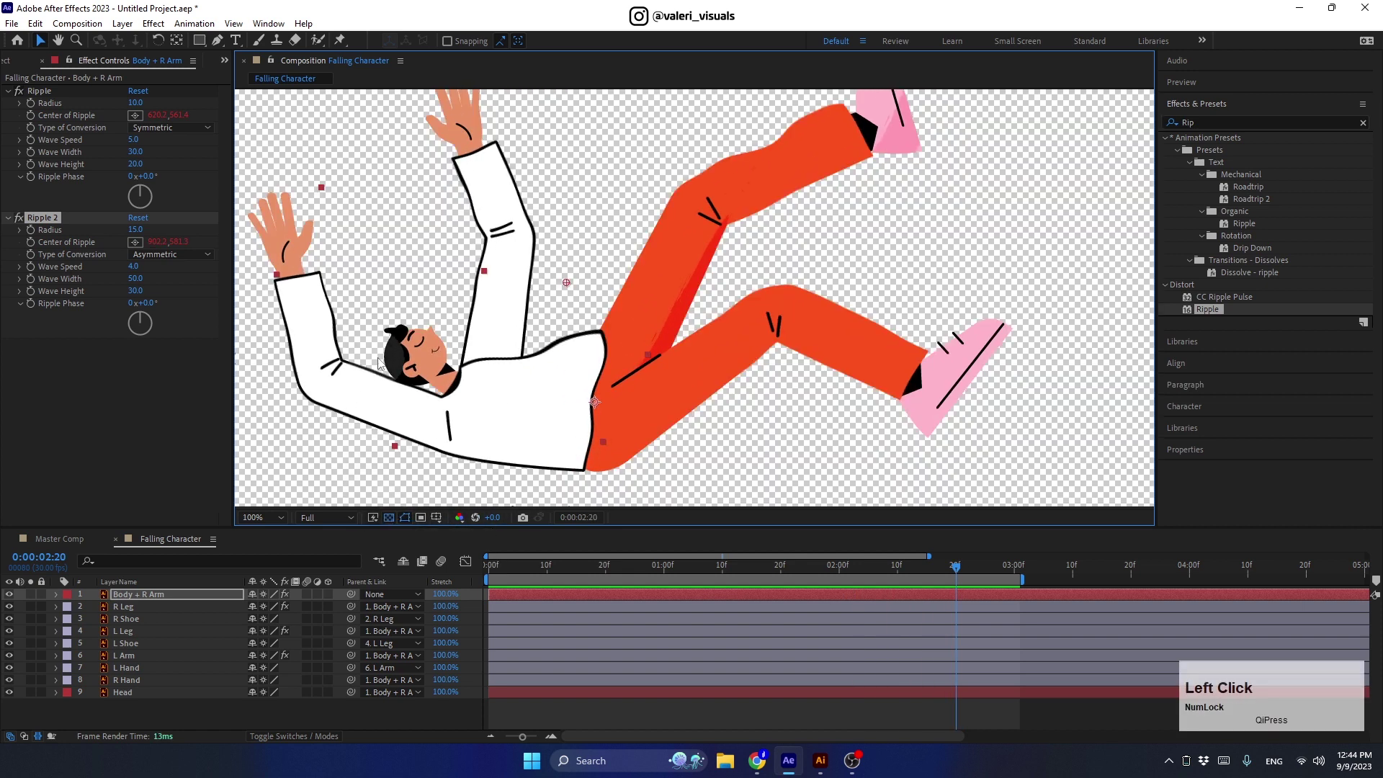
{"action": "left_click", "coordinate": [56, 92]}
{"action": "key", "text": "ctrl+c"}
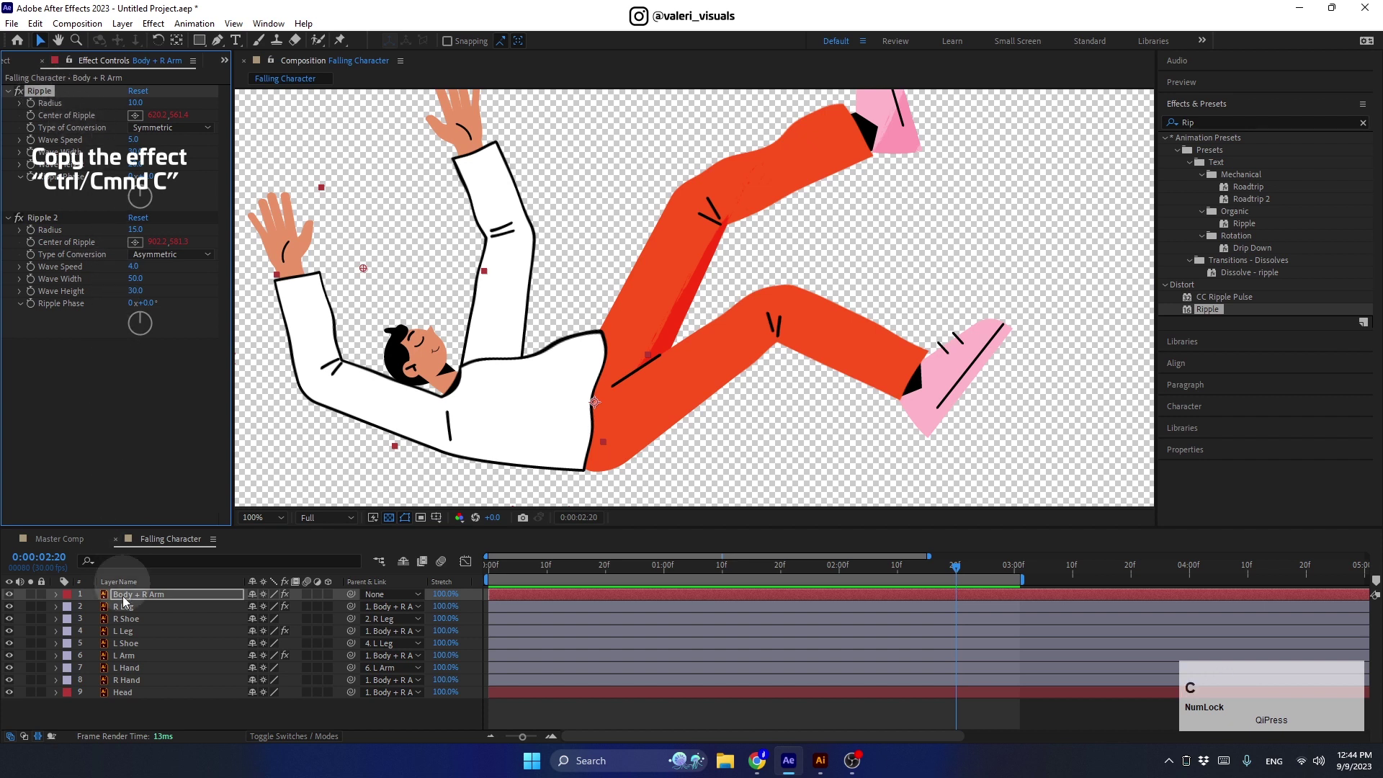
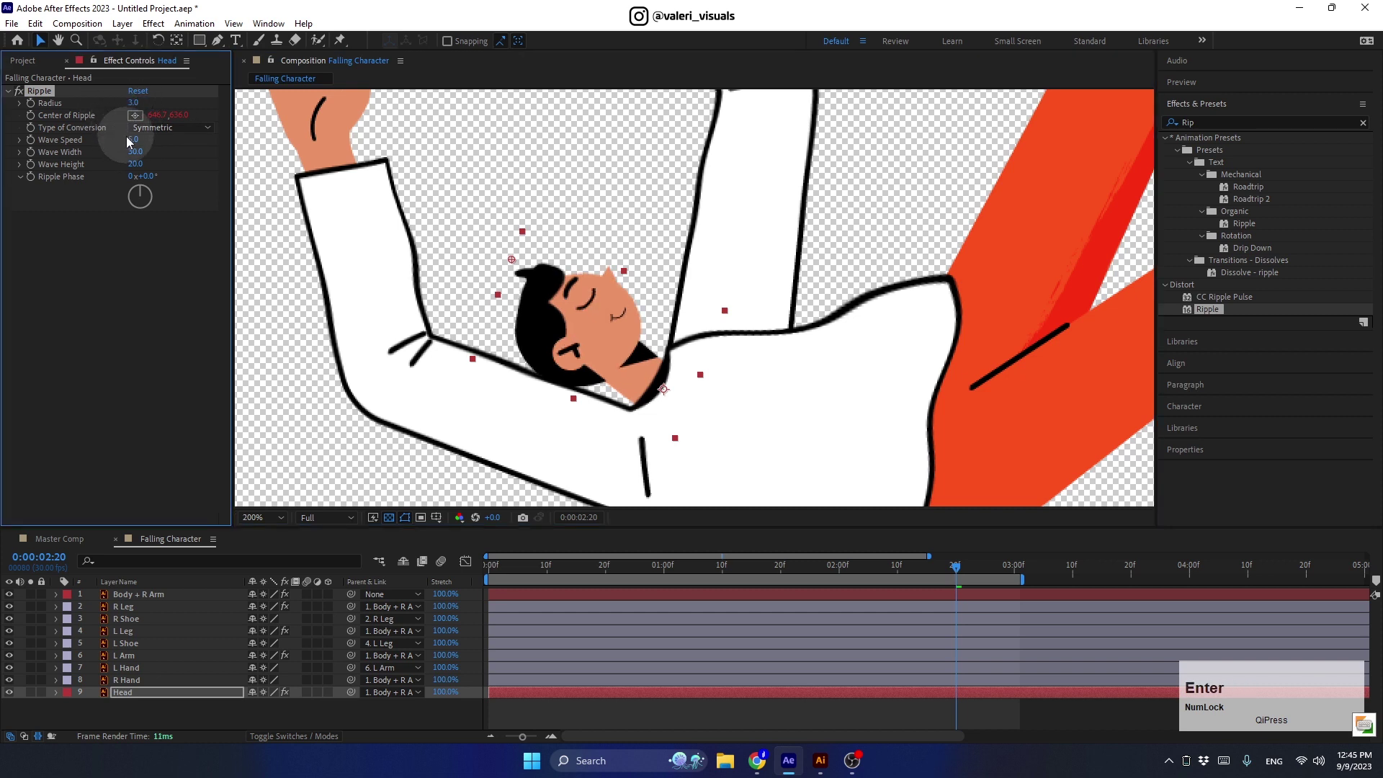
- Tune the Head ripple with low waves, wave speed 6 and a -30° phase offset, previewing
{"action": "key", "text": "Return"}
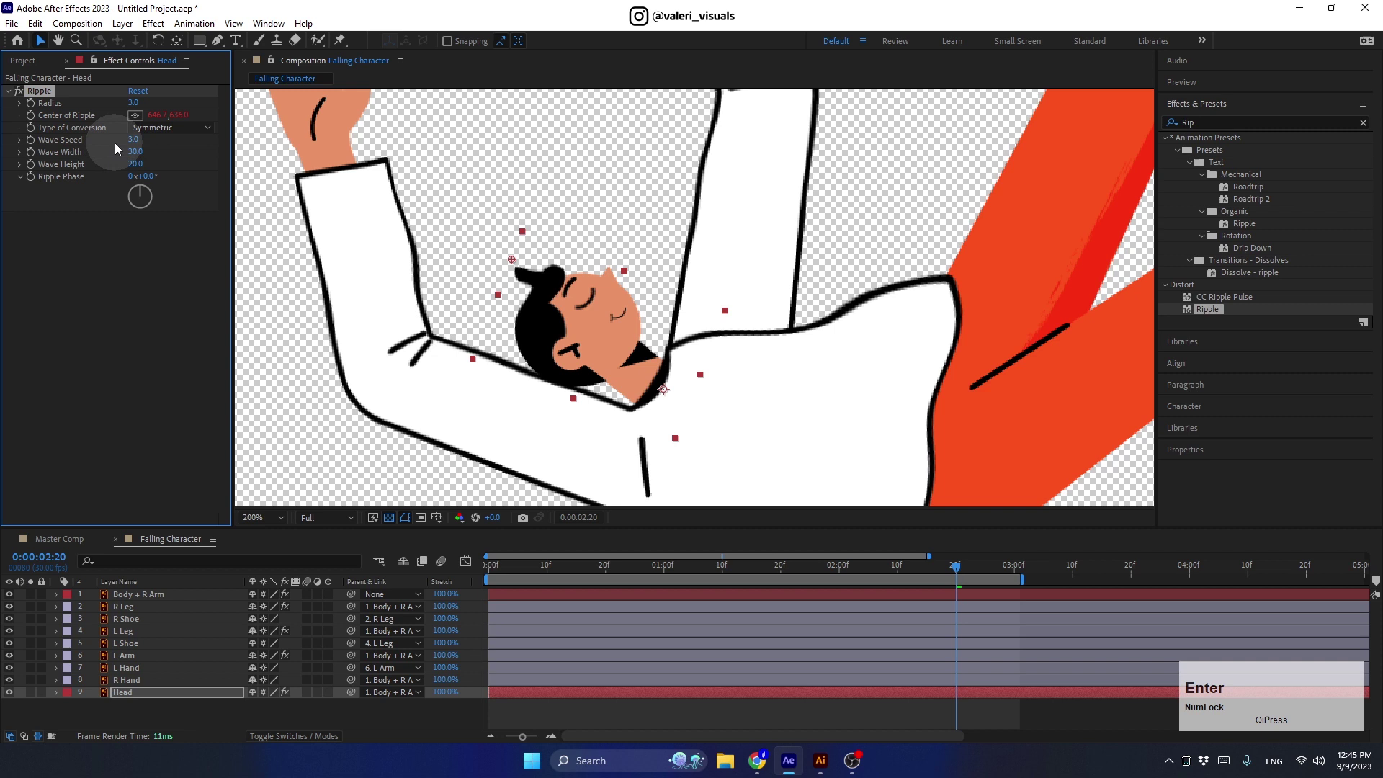
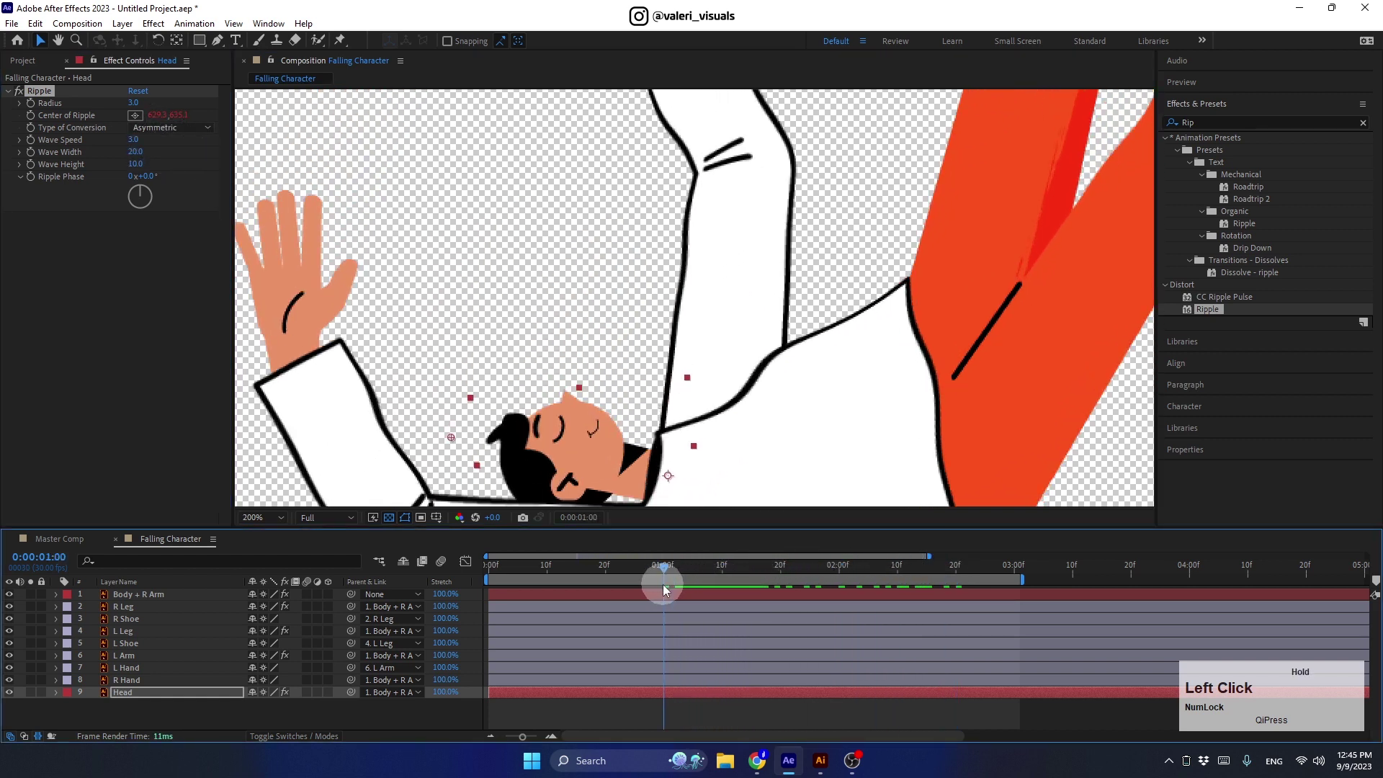
{"action": "key", "text": "space"}
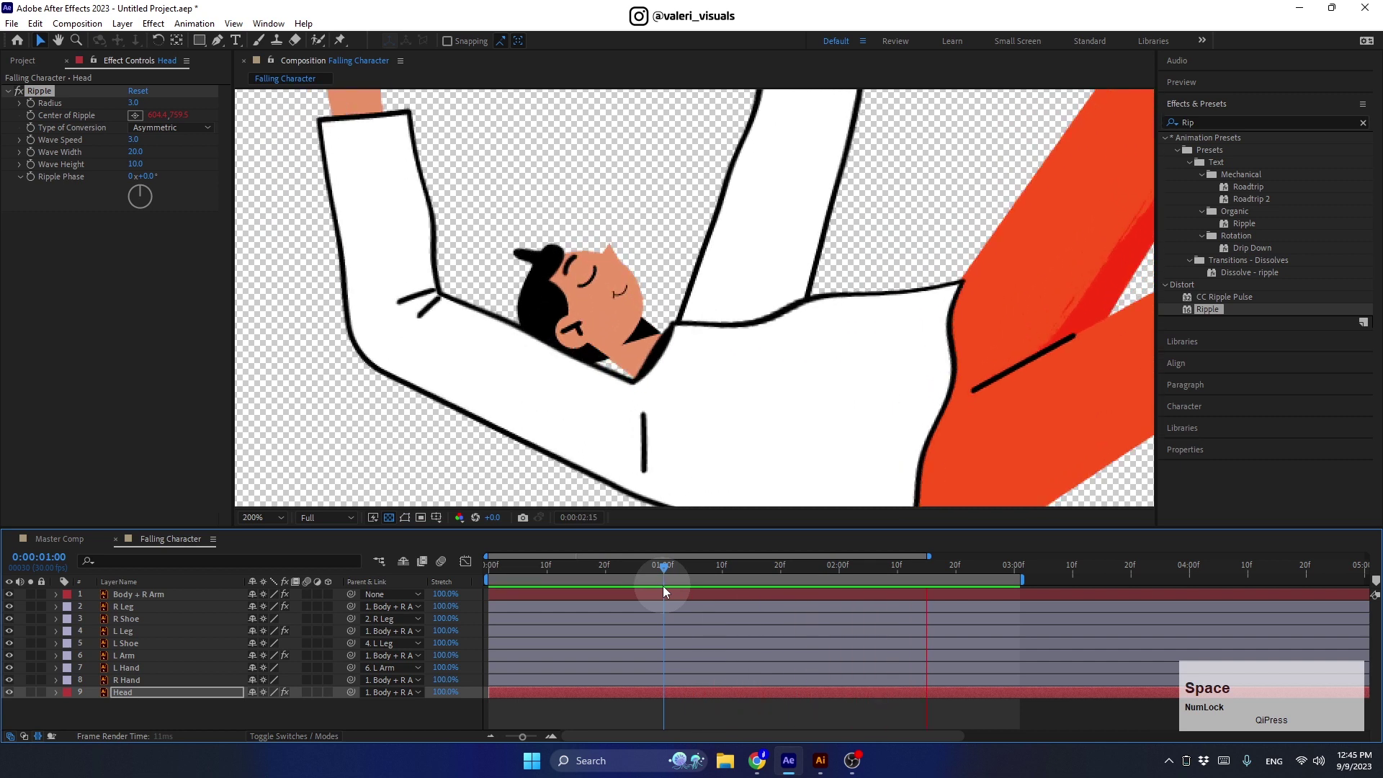
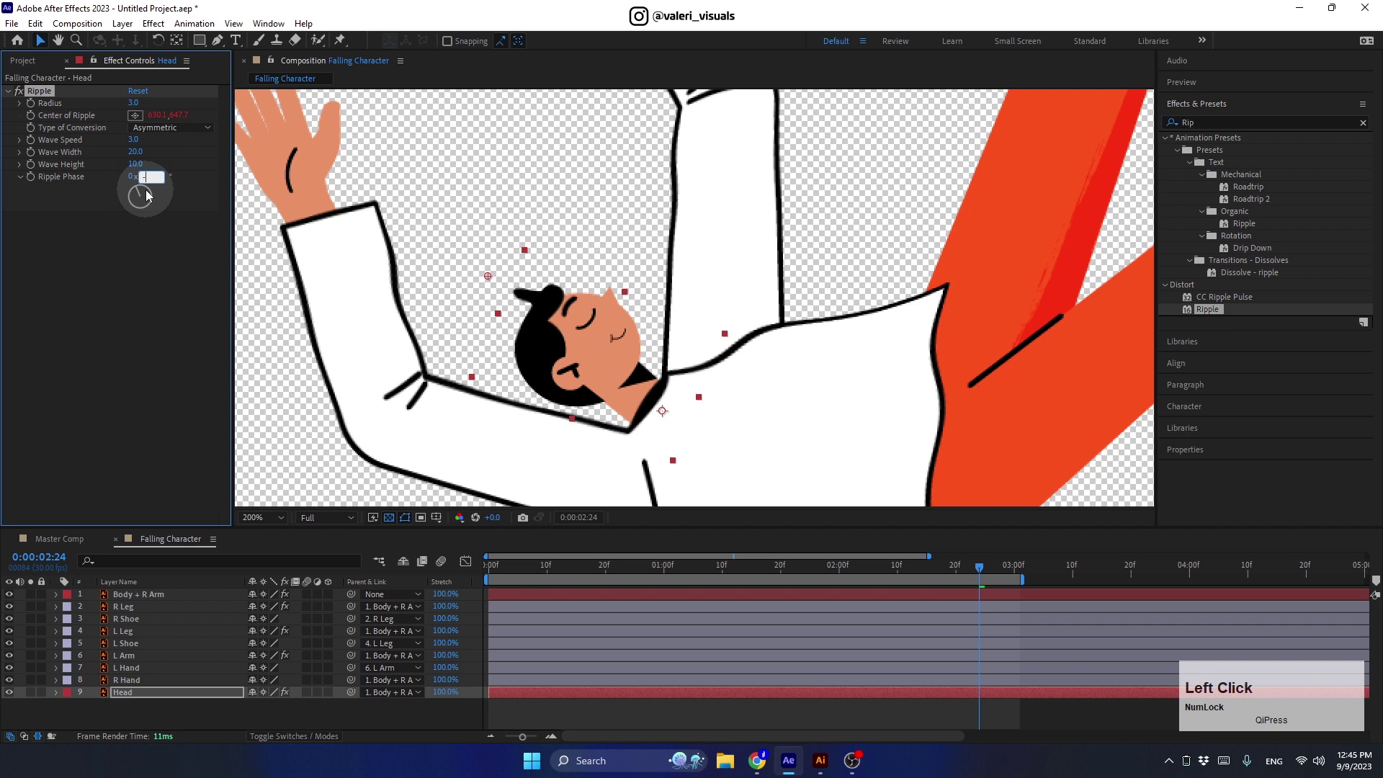
{"action": "key", "text": "\\"}
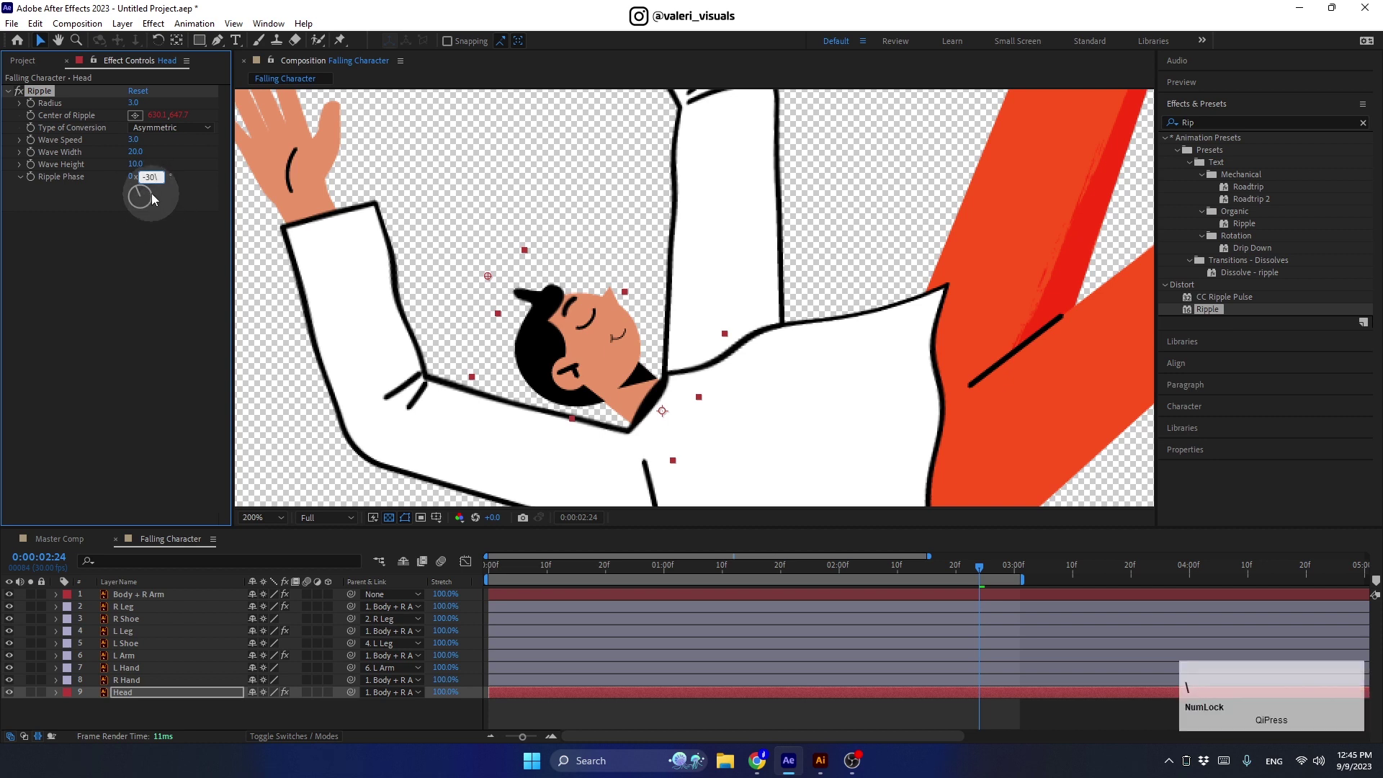
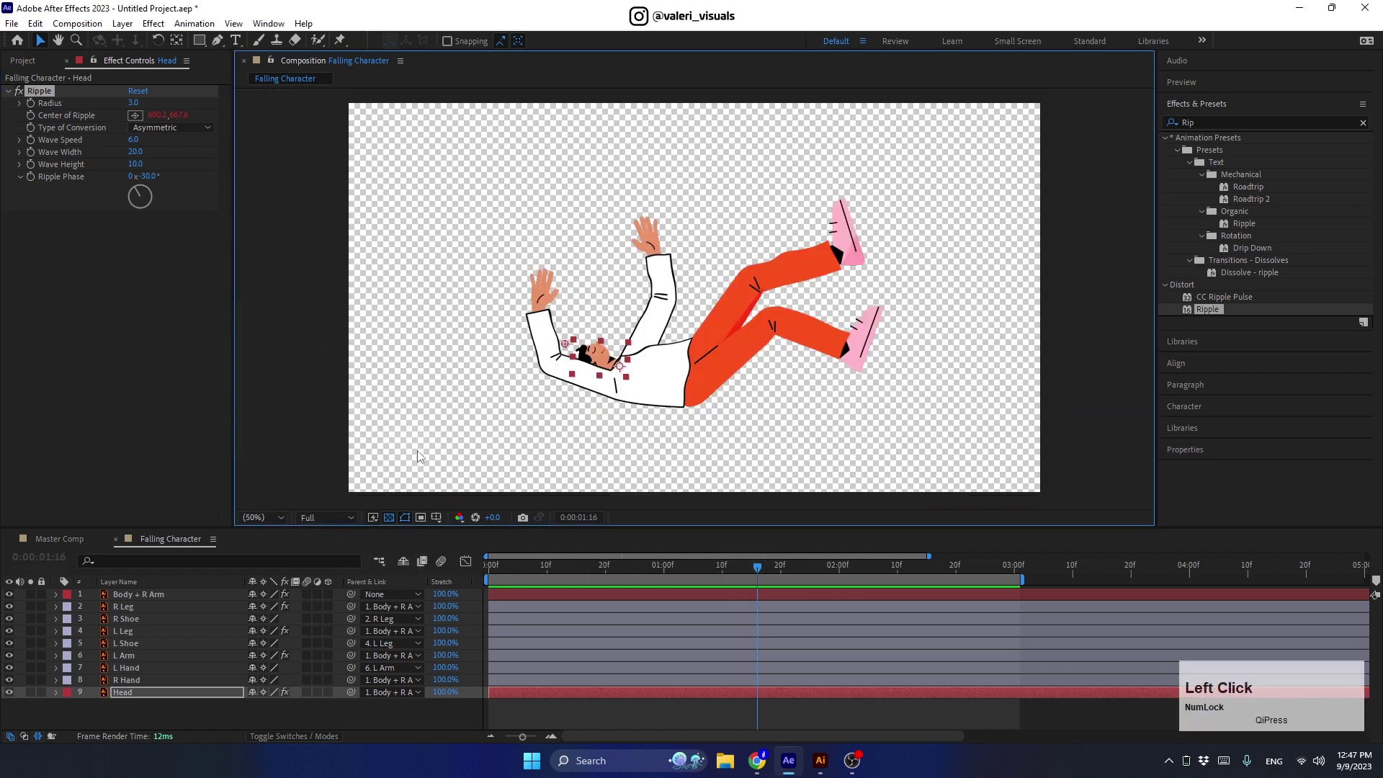
- Trim the Falling Character composition to its three-second work area
{"action": "left_click", "coordinate": [726, 570]}
{"action": "right_click", "coordinate": [1005, 586]}
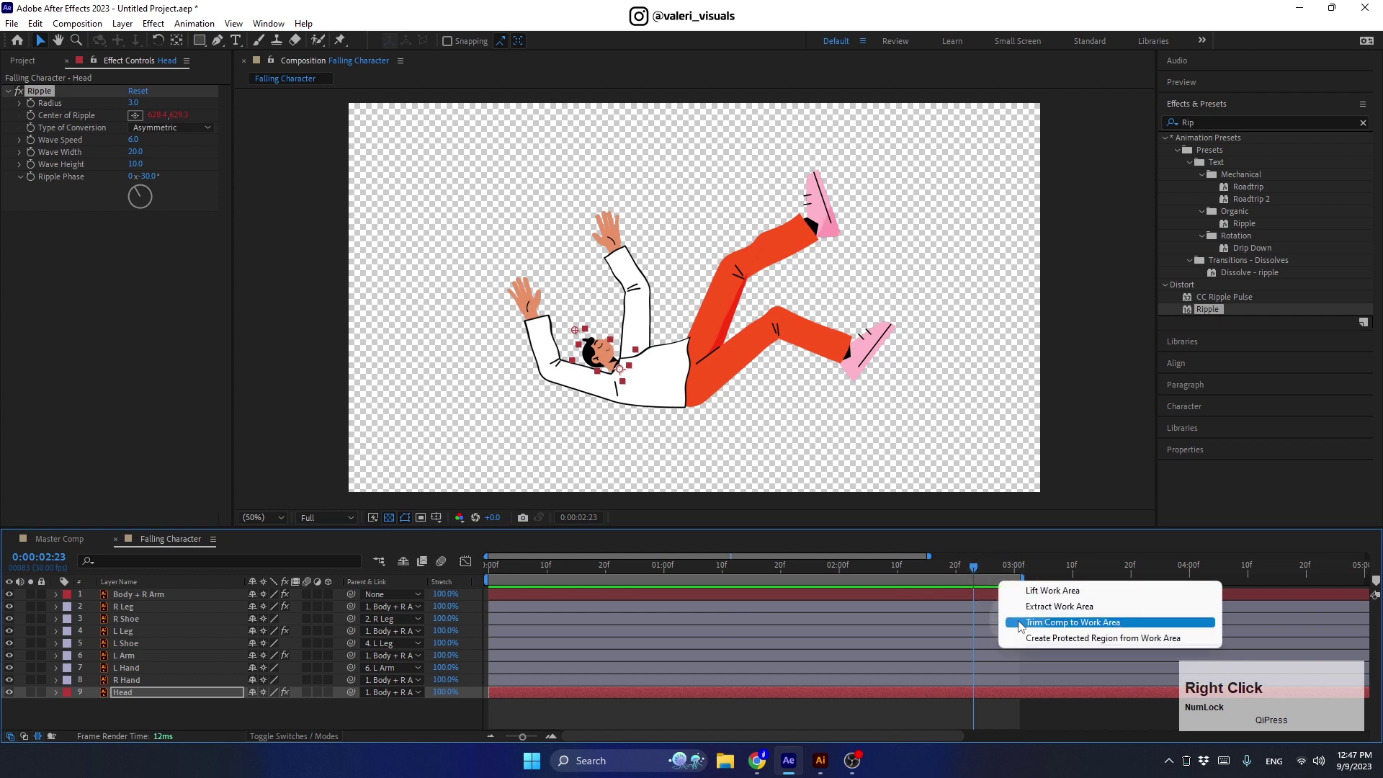
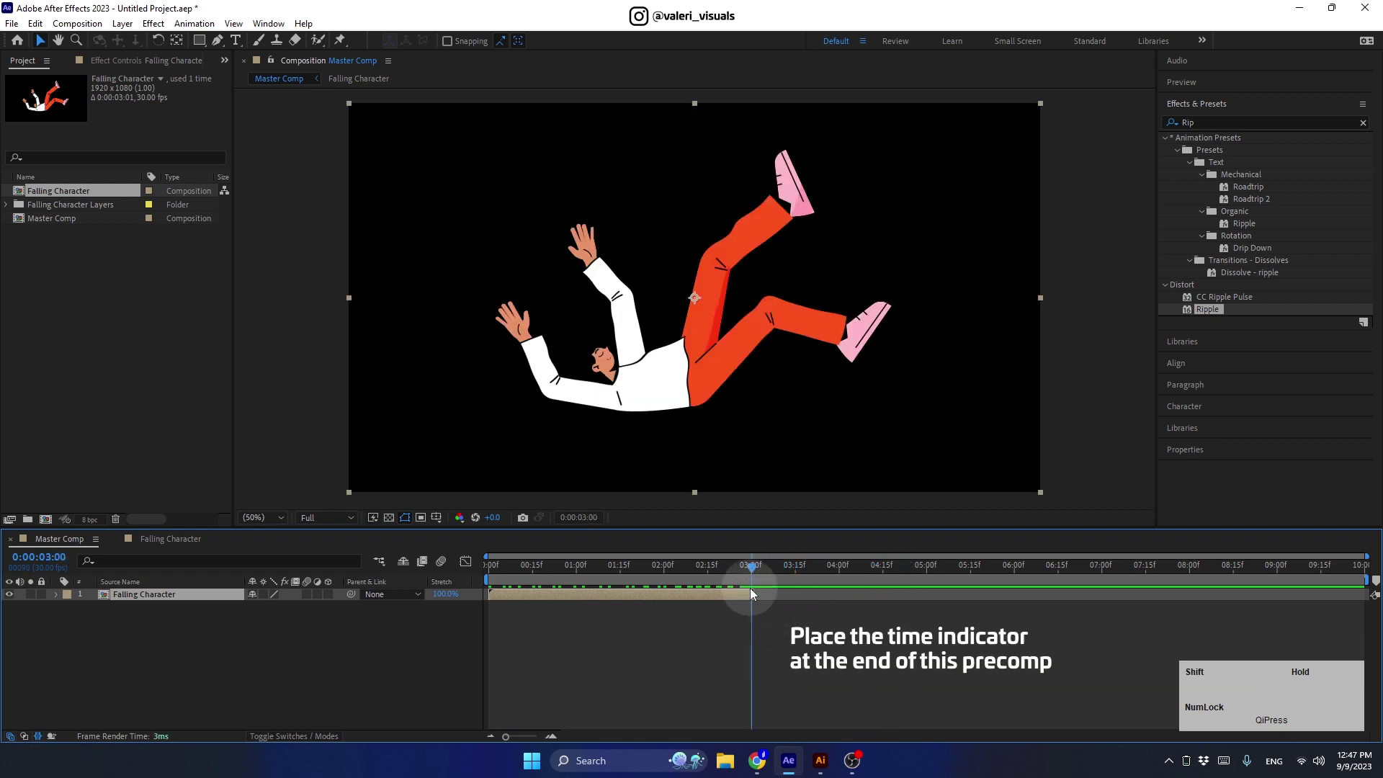
- Enable Time Remapping on the Falling Character layer and add a loopOut("cycle") expression to it
{"action": "right_click", "coordinate": [737, 605]}
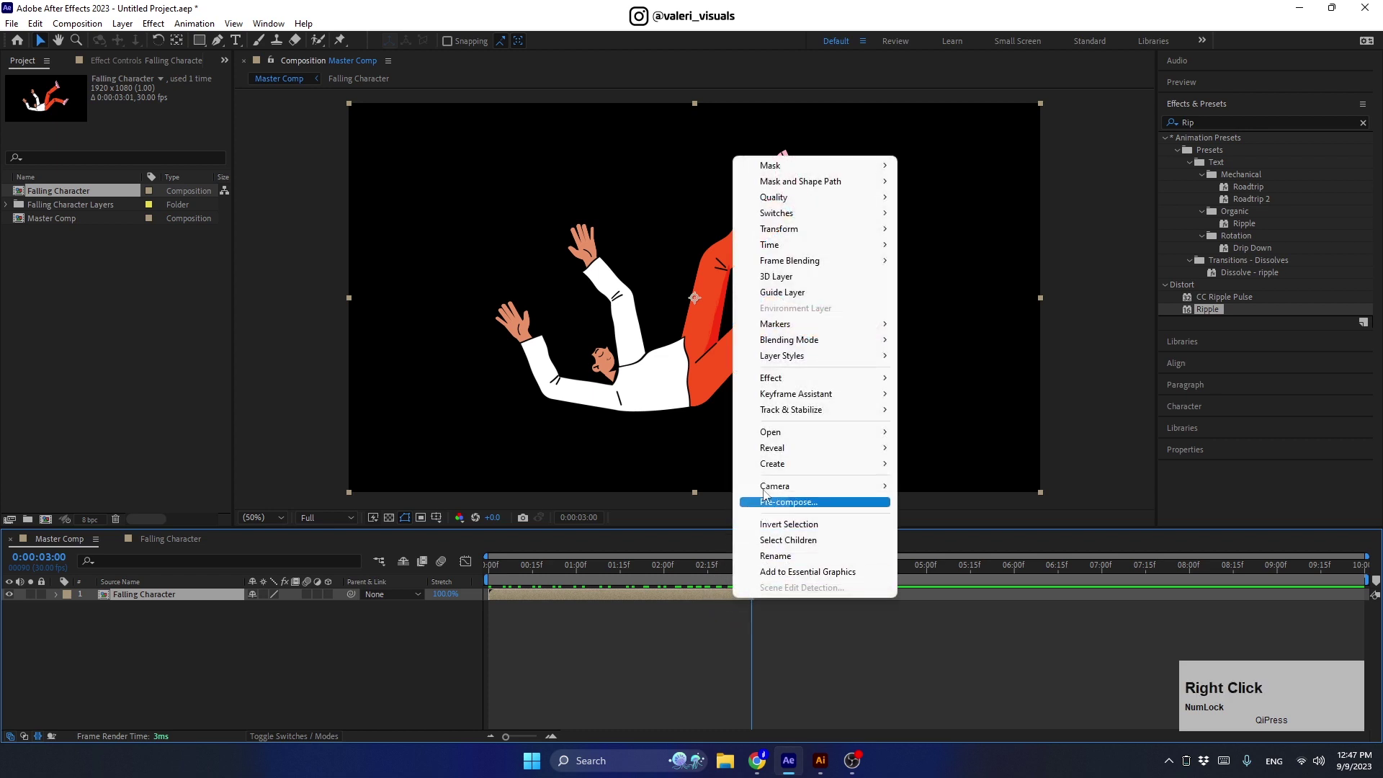
{"action": "left_click", "coordinate": [931, 245]}
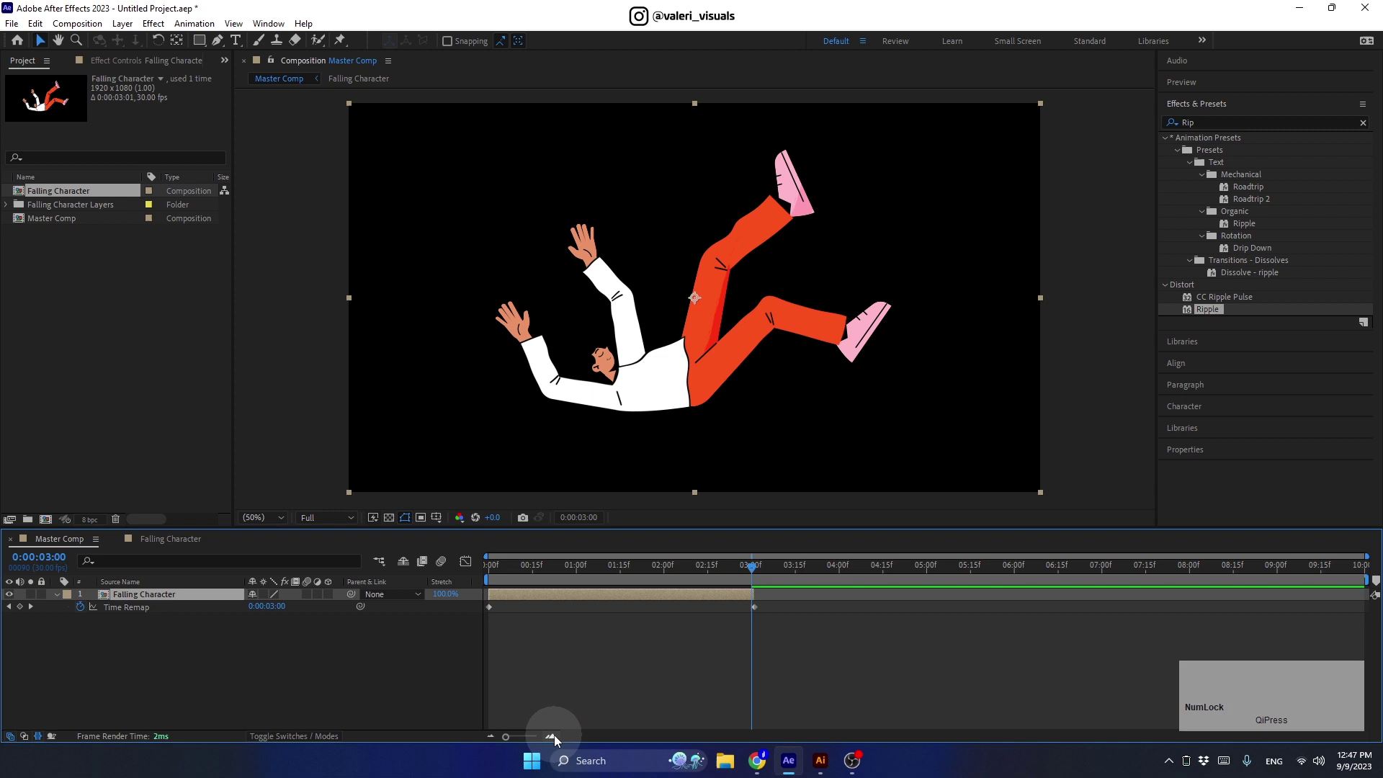
{"action": "left_click", "coordinate": [559, 742]}
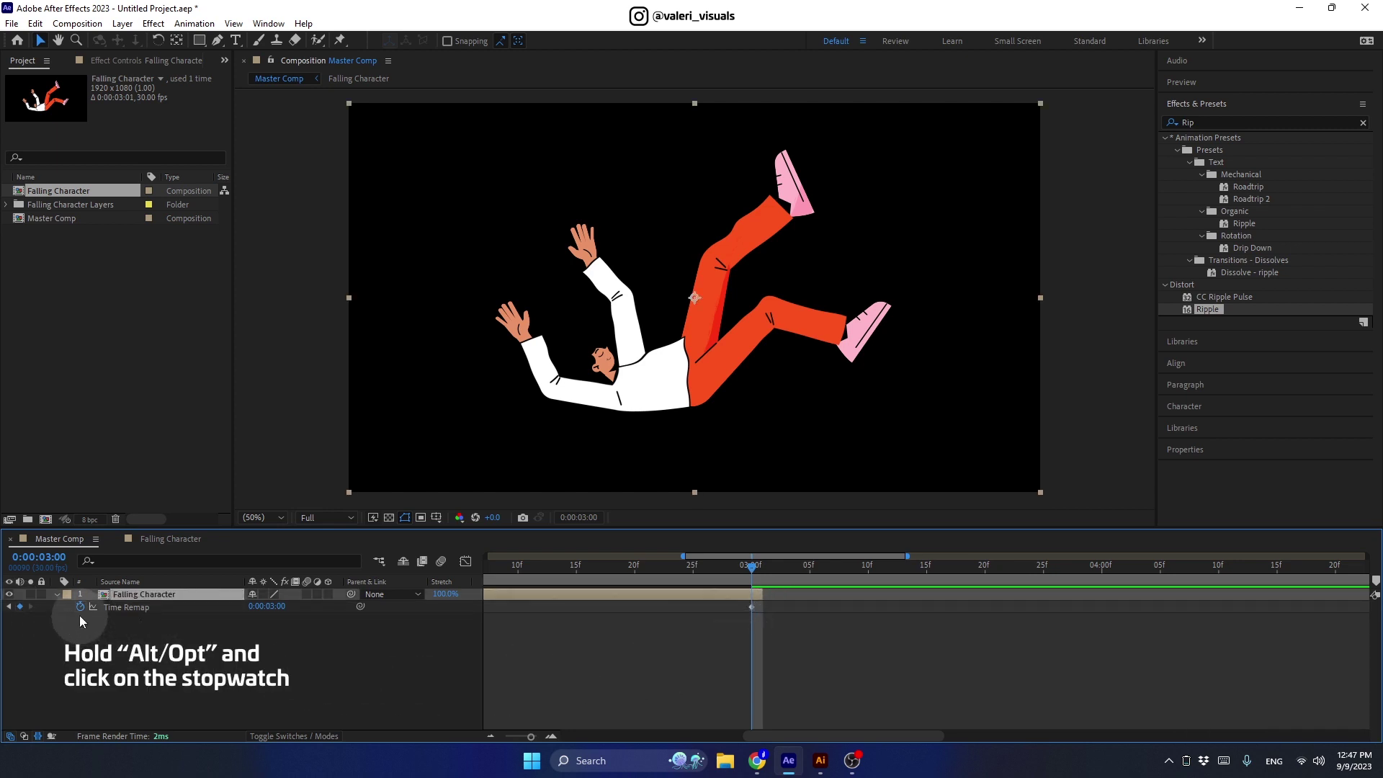
{"action": "left_click", "coordinate": [84, 616]}
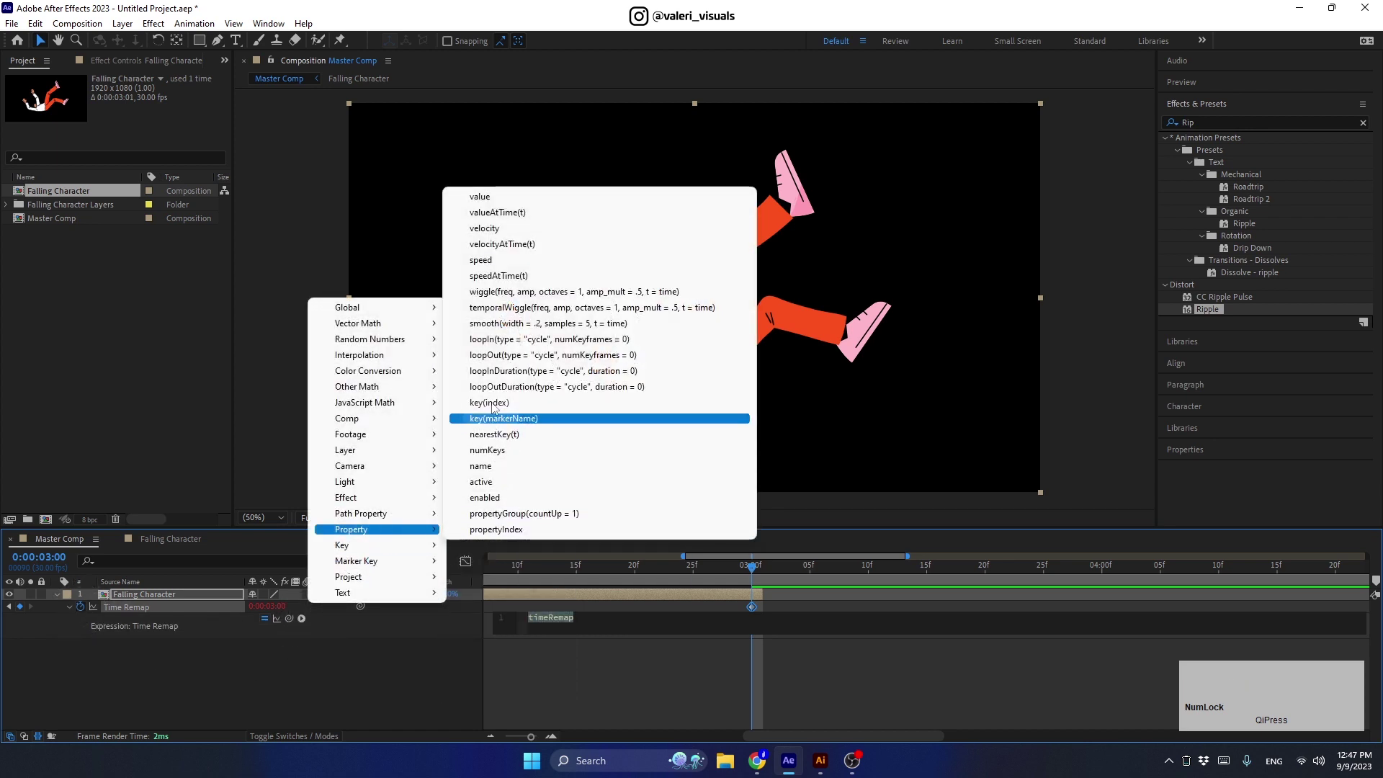
{"action": "left_click", "coordinate": [491, 358]}
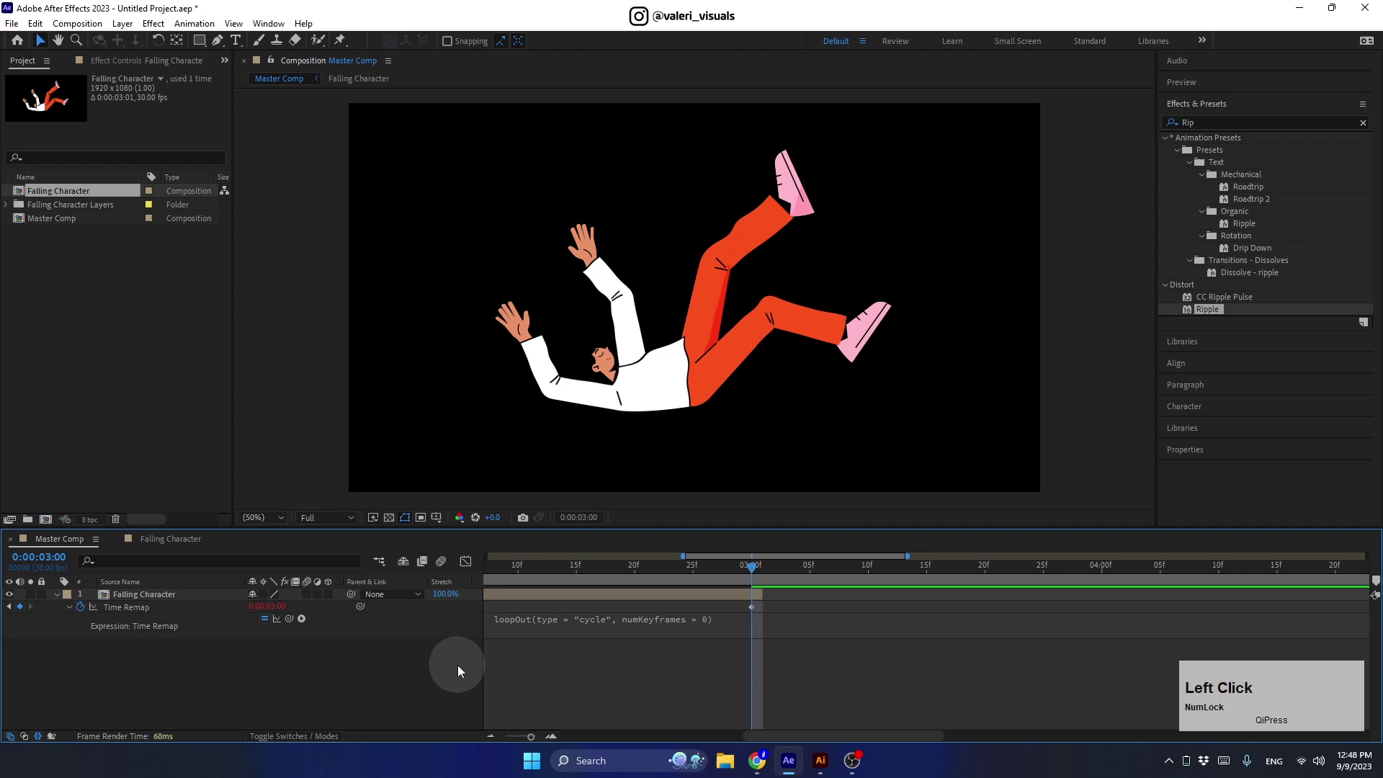
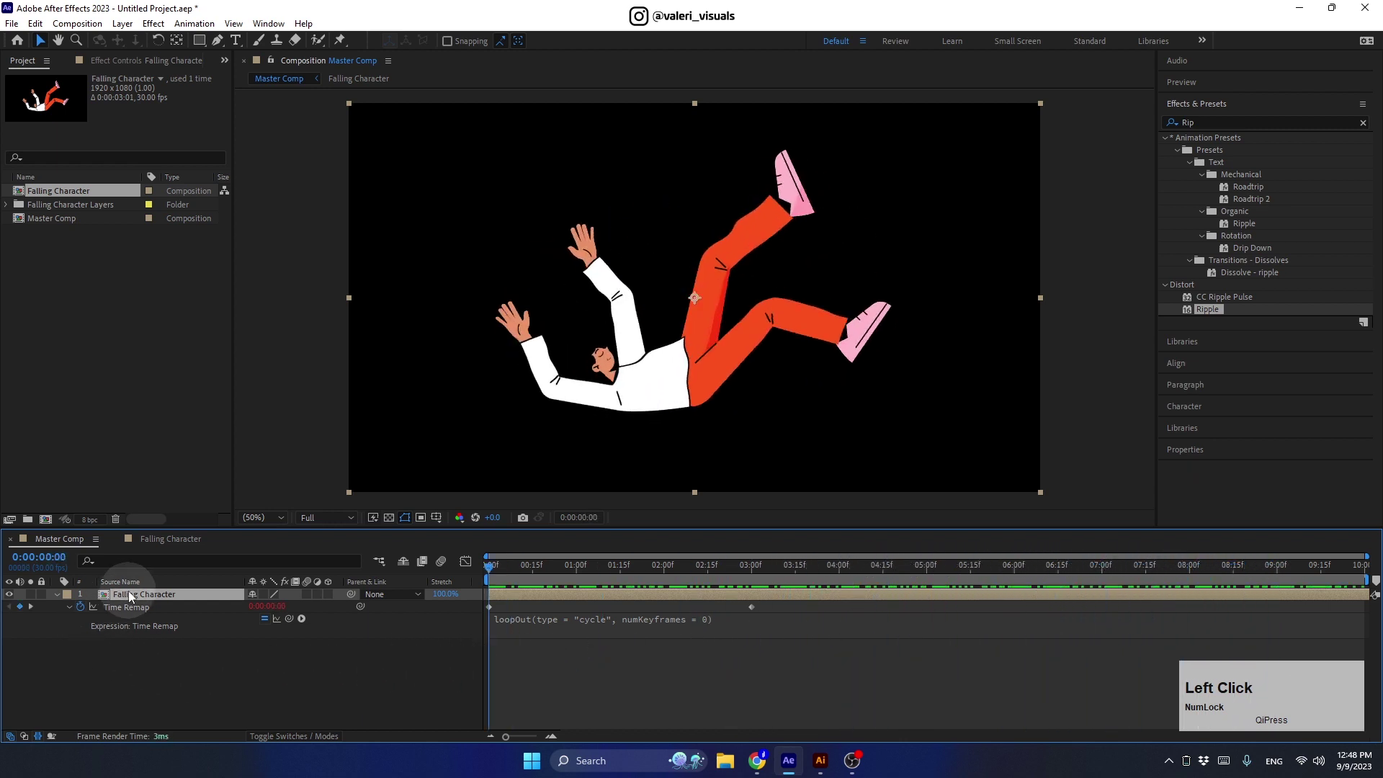
- Reveal the character's Position keyframes and apply Easy Ease to them
{"action": "key", "text": "p"}
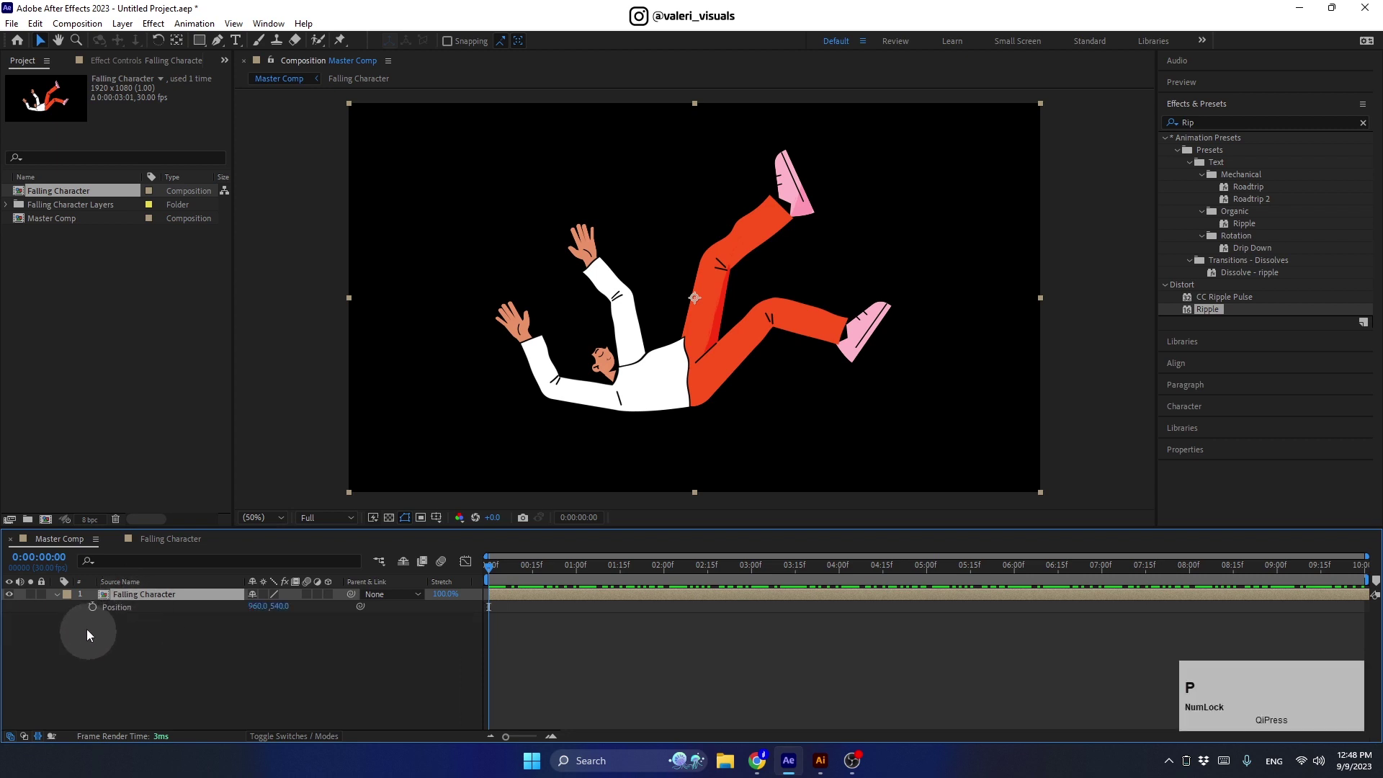
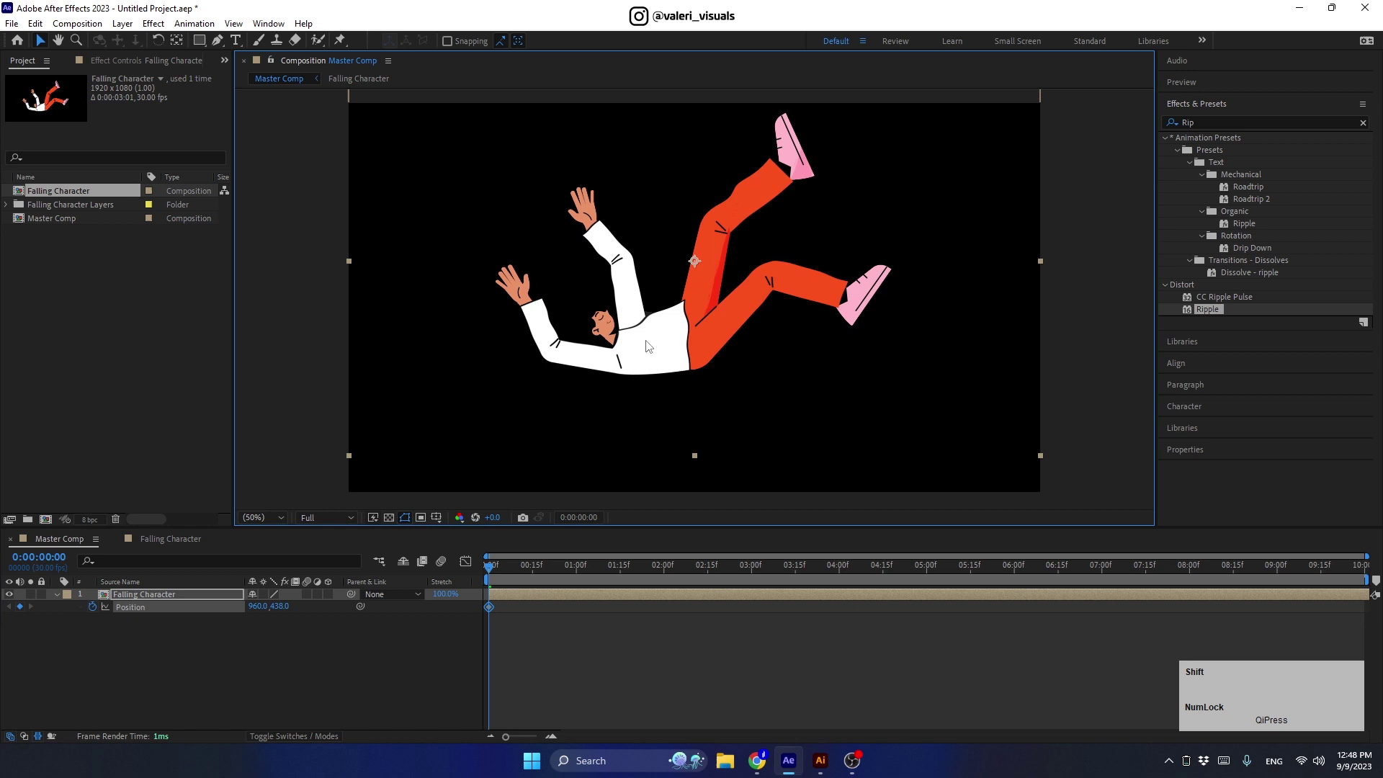
{"action": "left_click", "coordinate": [530, 575]}
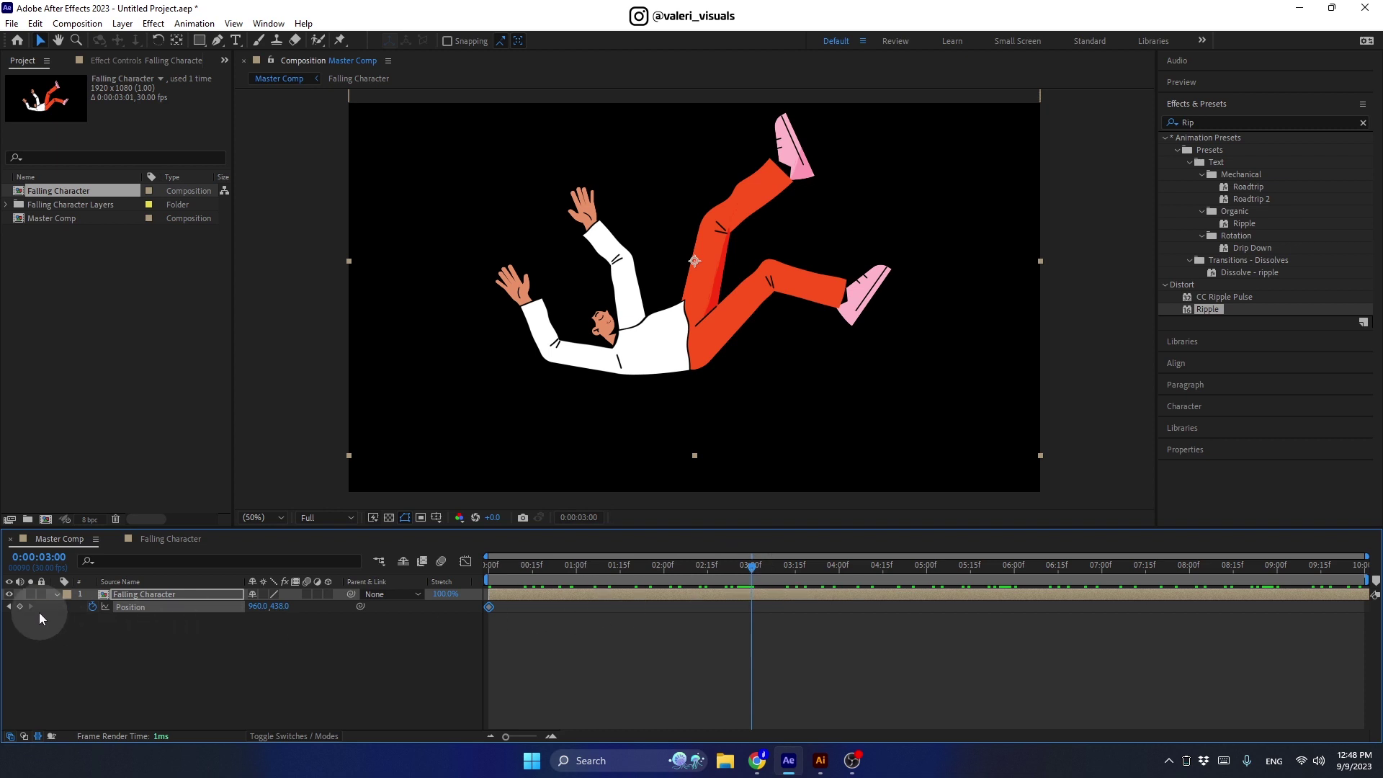
{"action": "left_click", "coordinate": [25, 611]}
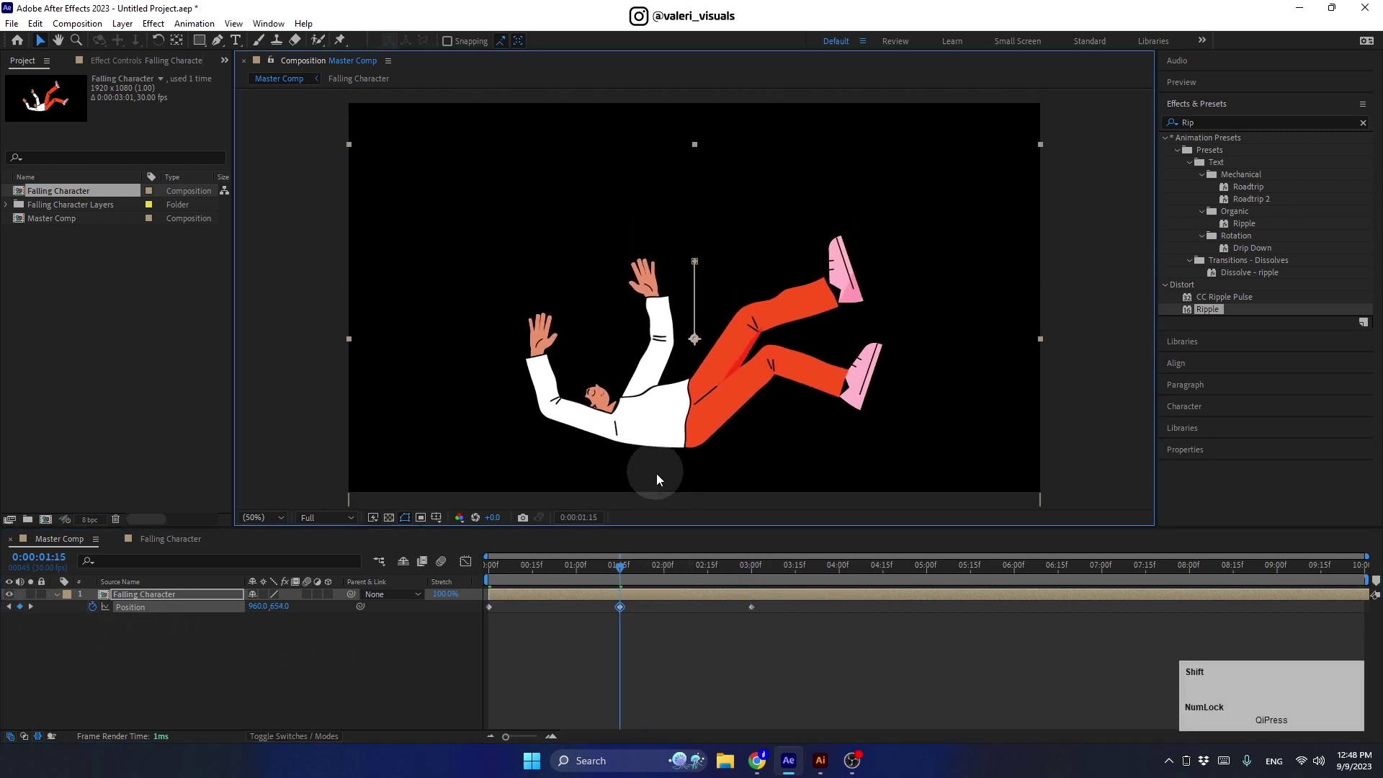
{"action": "left_click", "coordinate": [789, 662]}
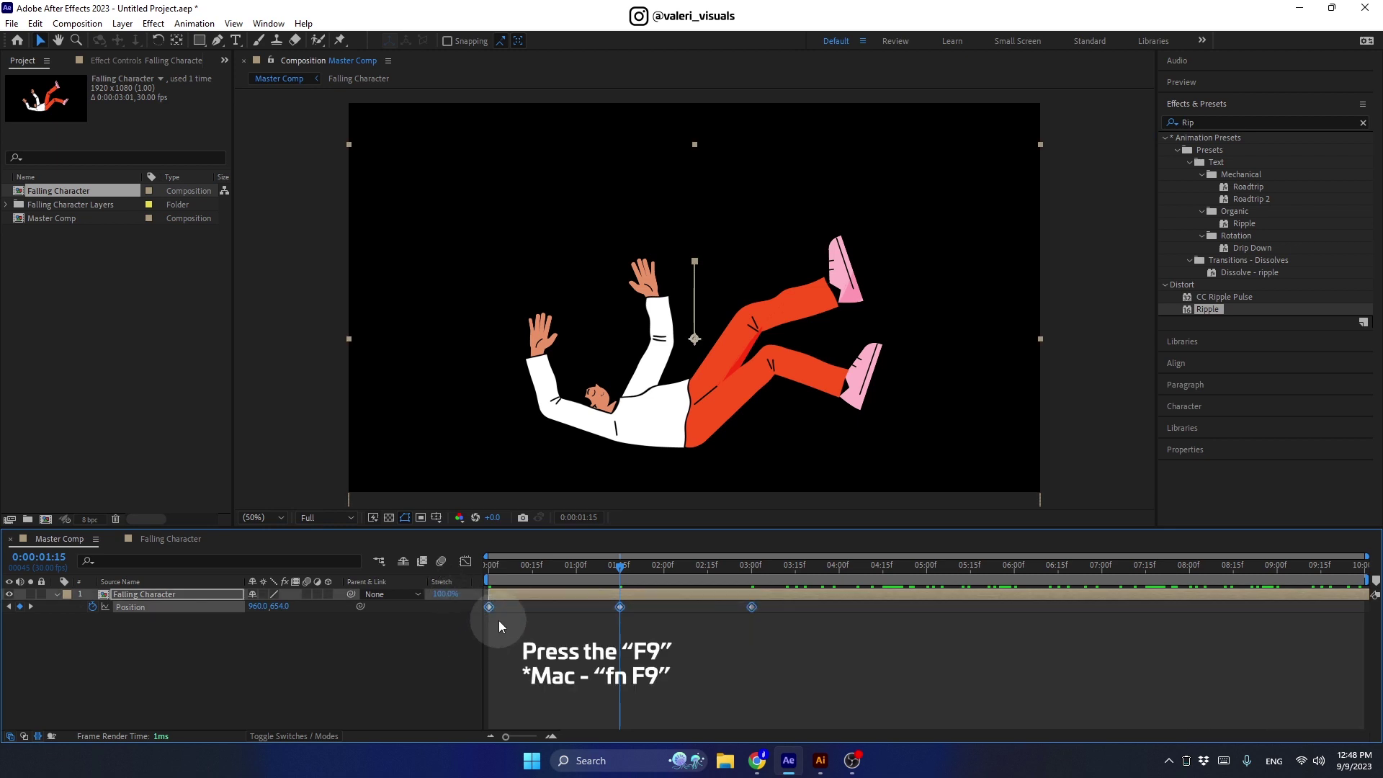
{"action": "key", "text": "F9"}
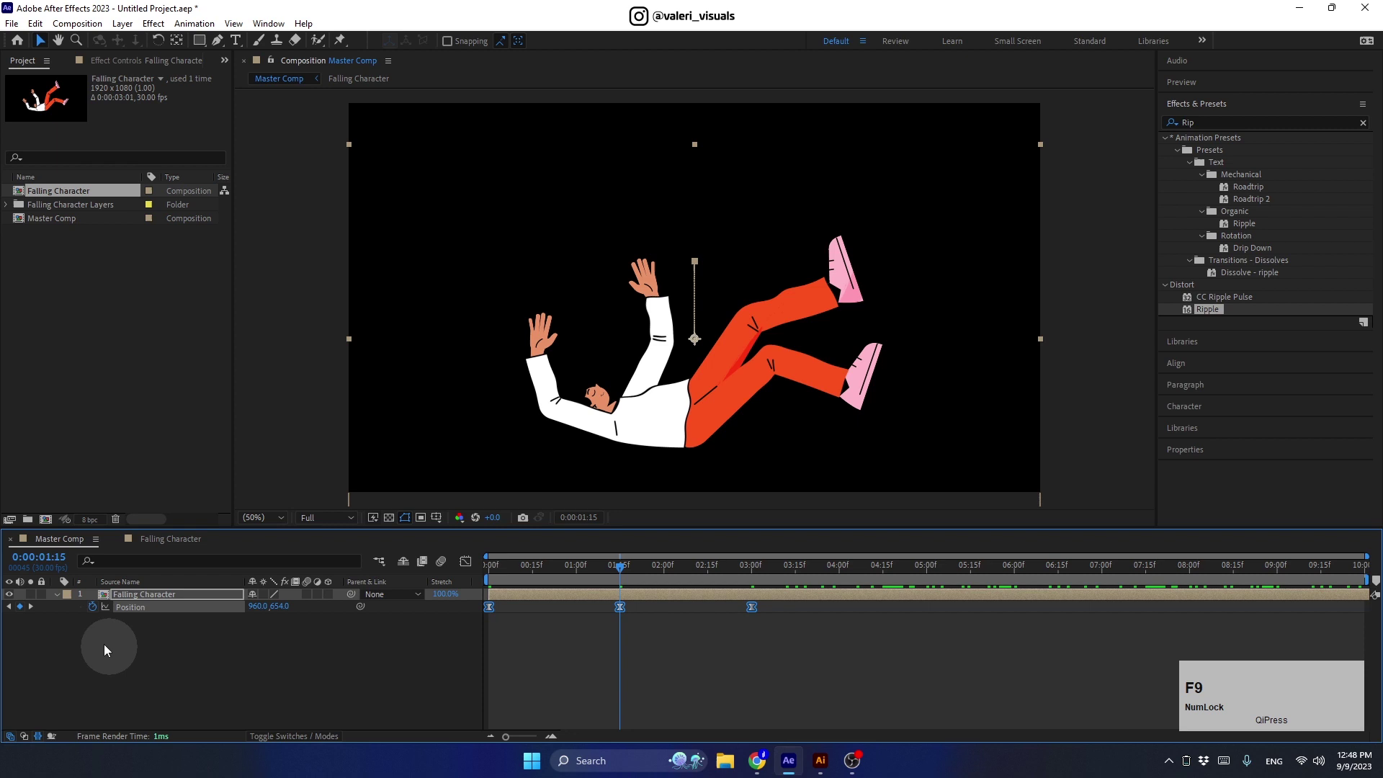
- Add a loopOut(type = "cycle") expression to Position so the bobbing repeats endlessly
{"action": "key", "text": "alt+Num_Lock"}
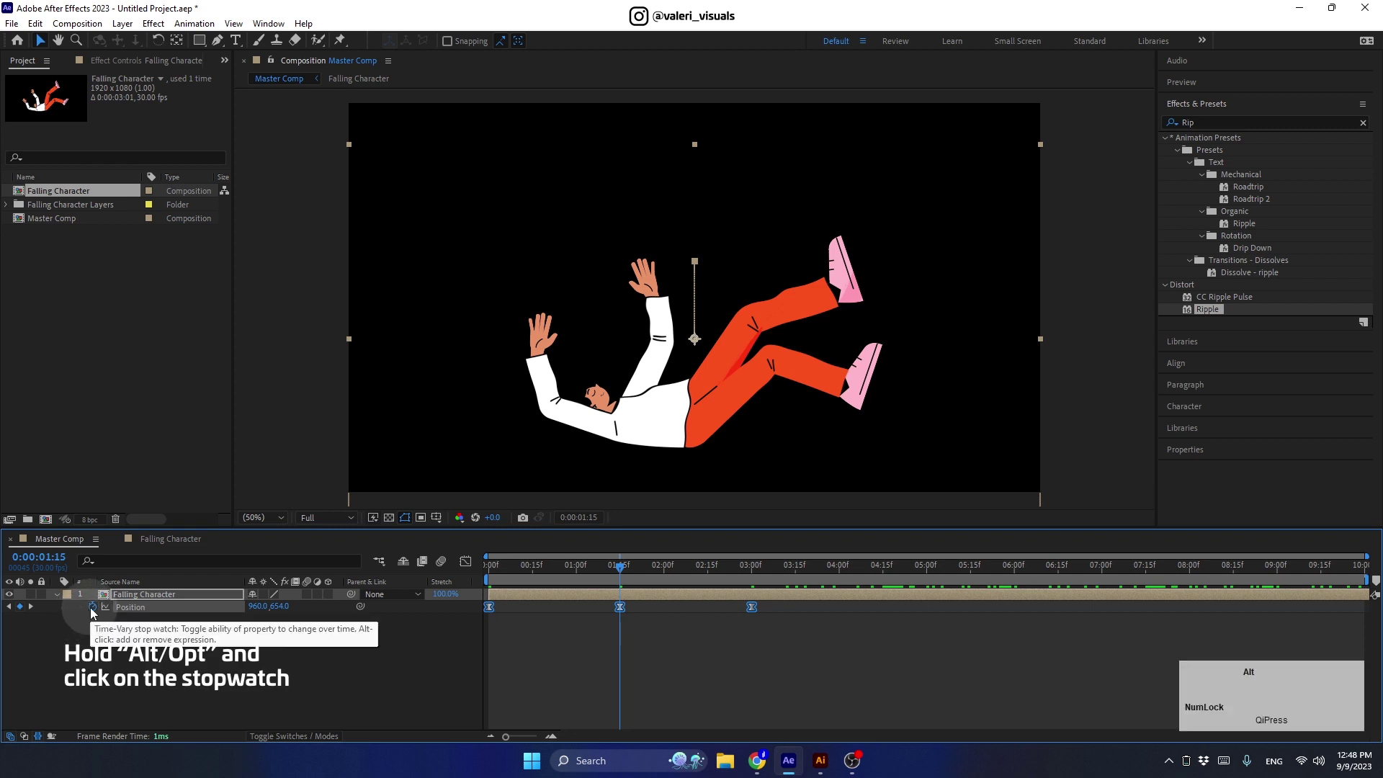
{"action": "left_click", "coordinate": [96, 613]}
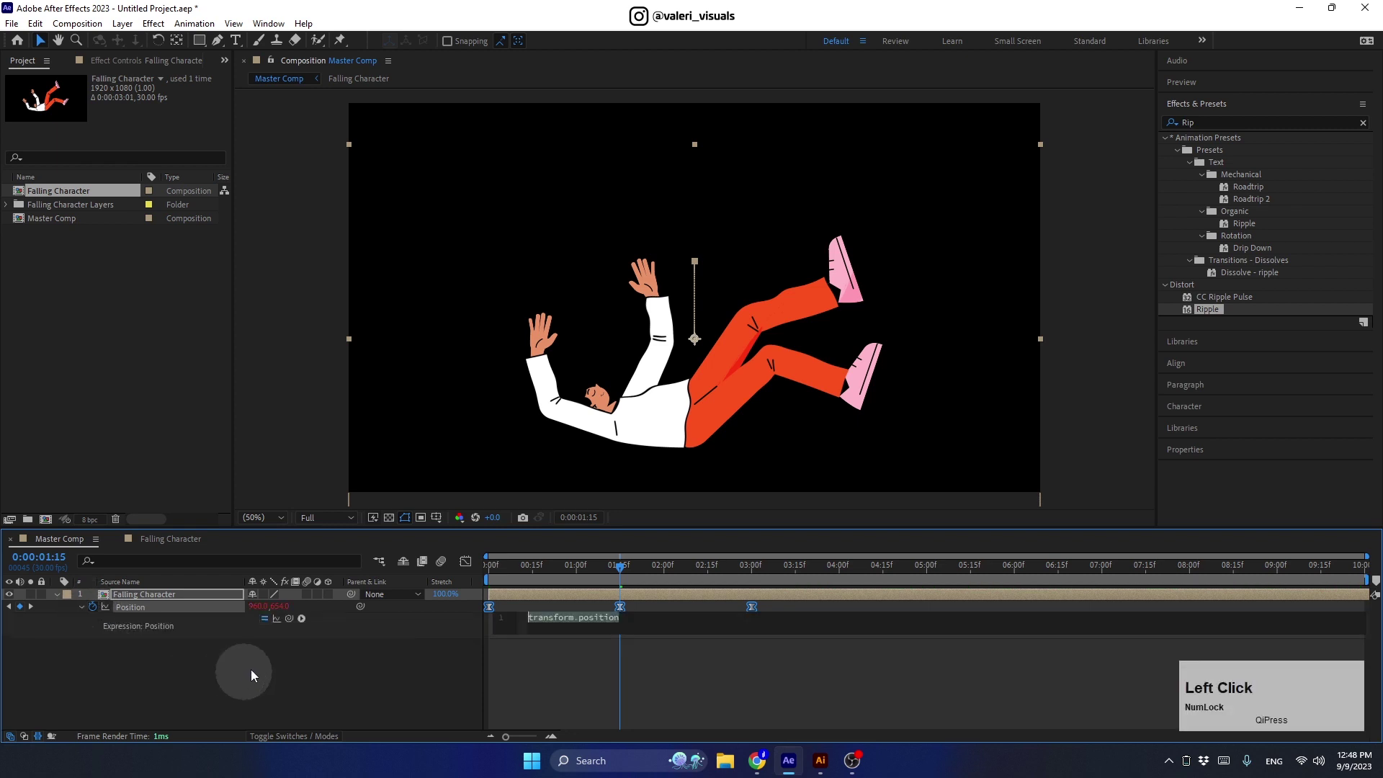
{"action": "left_click", "coordinate": [305, 624]}
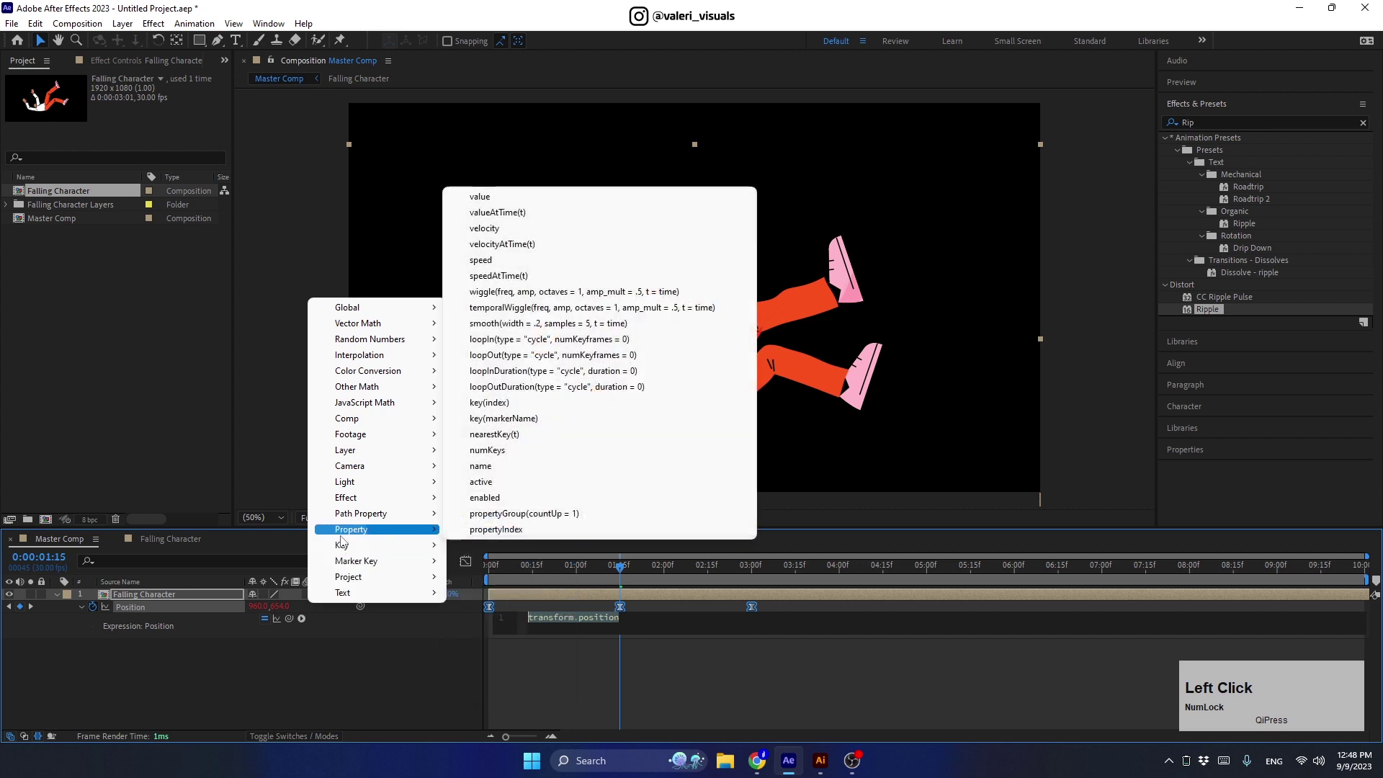
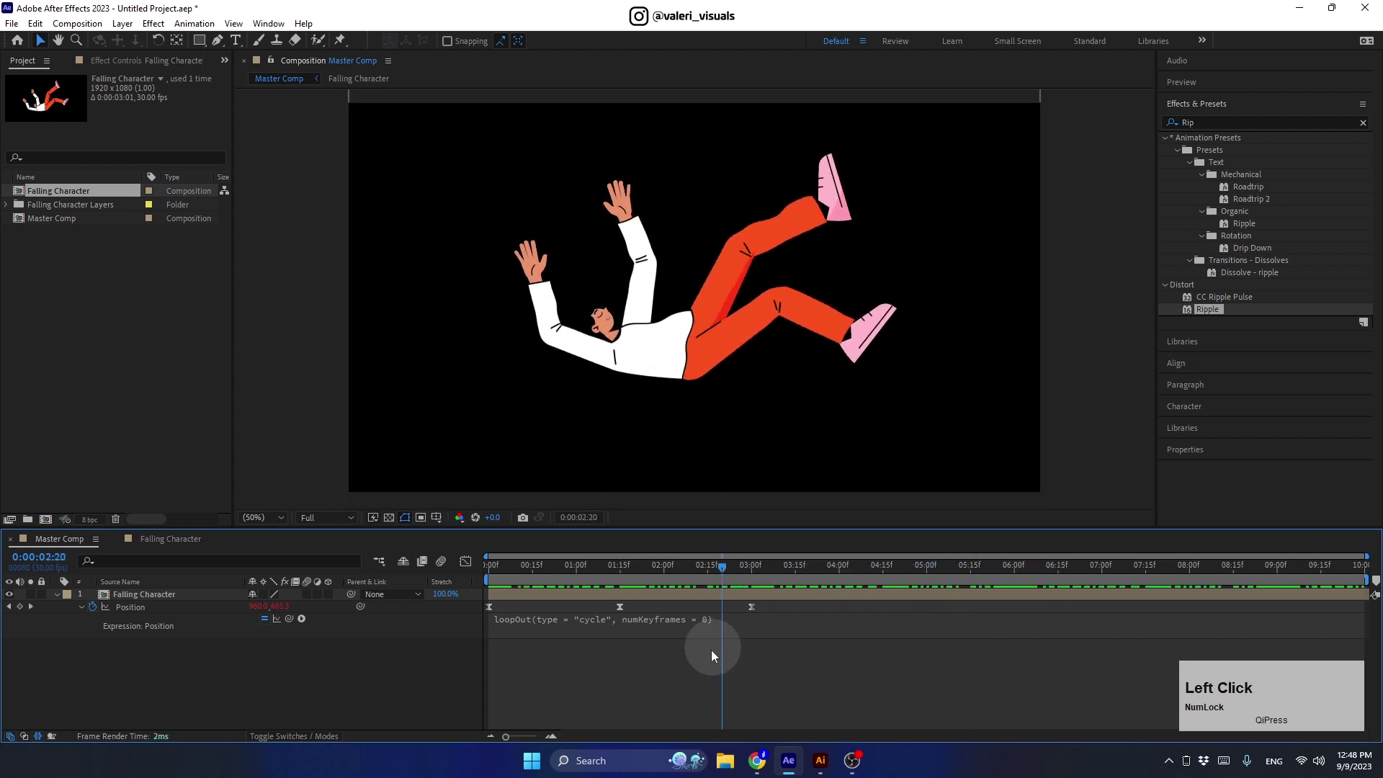
{"action": "left_click", "coordinate": [60, 600]}
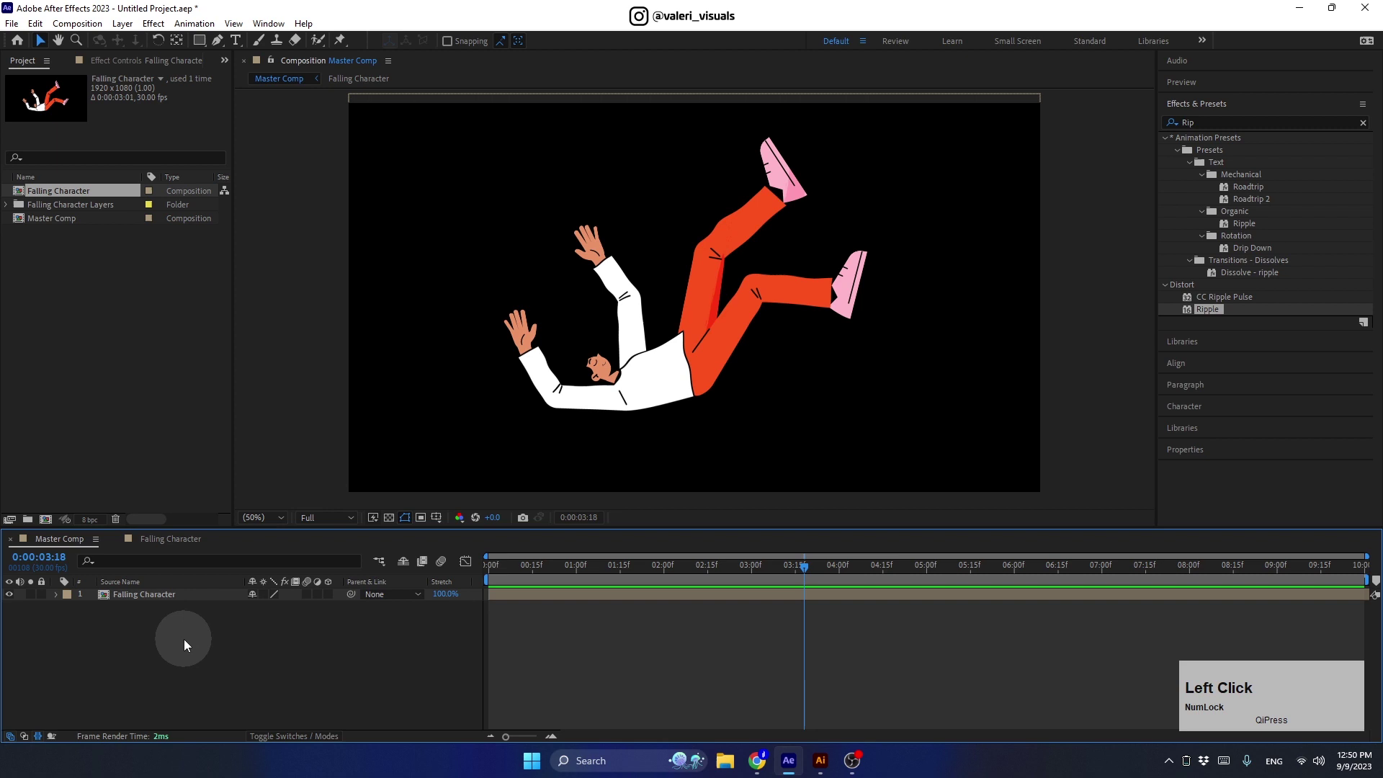
- Create a new solid layer named Bg with a chosen colour
{"action": "right_click", "coordinate": [190, 651]}
{"action": "left_click", "coordinate": [414, 506]}
{"action": "key", "text": "shift+Num_Lock"}
{"action": "left_click", "coordinate": [304, 489]}
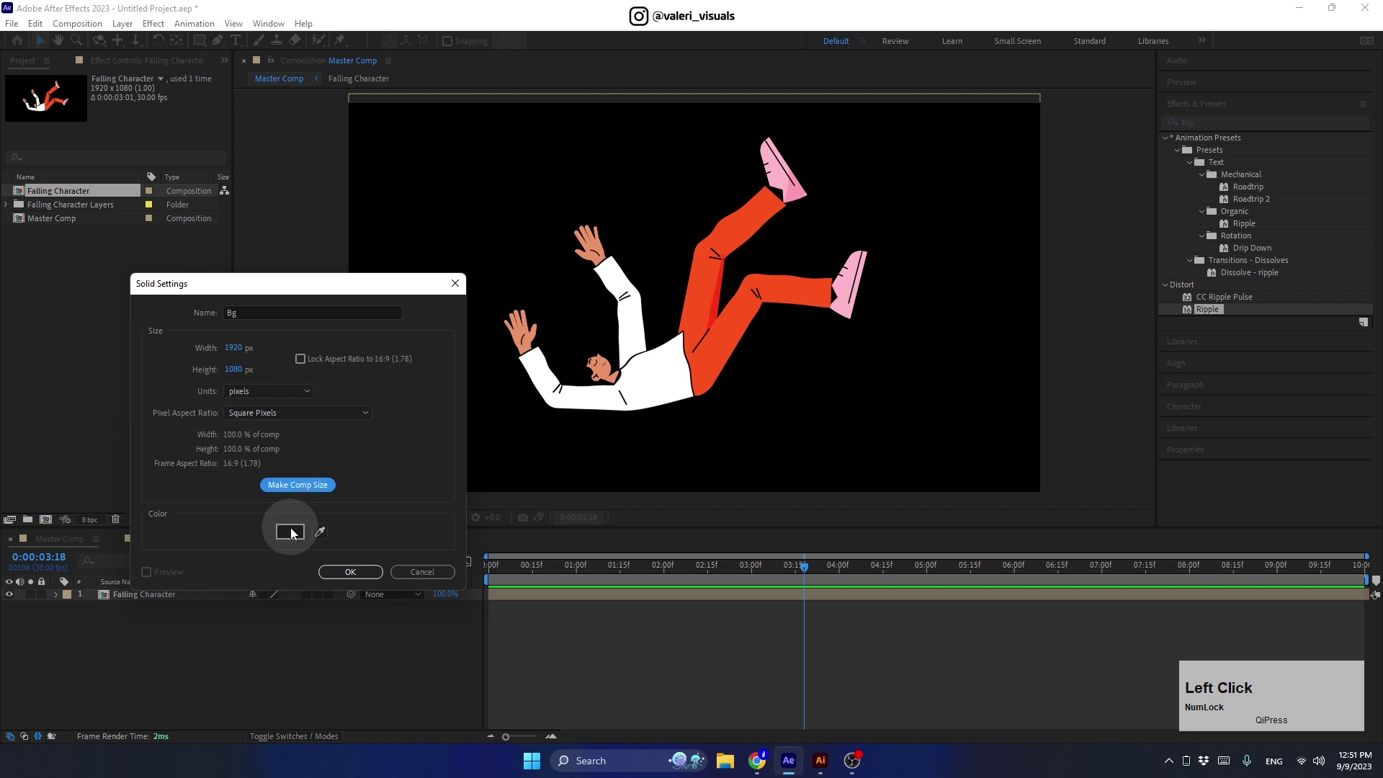
{"action": "left_click", "coordinate": [344, 576]}
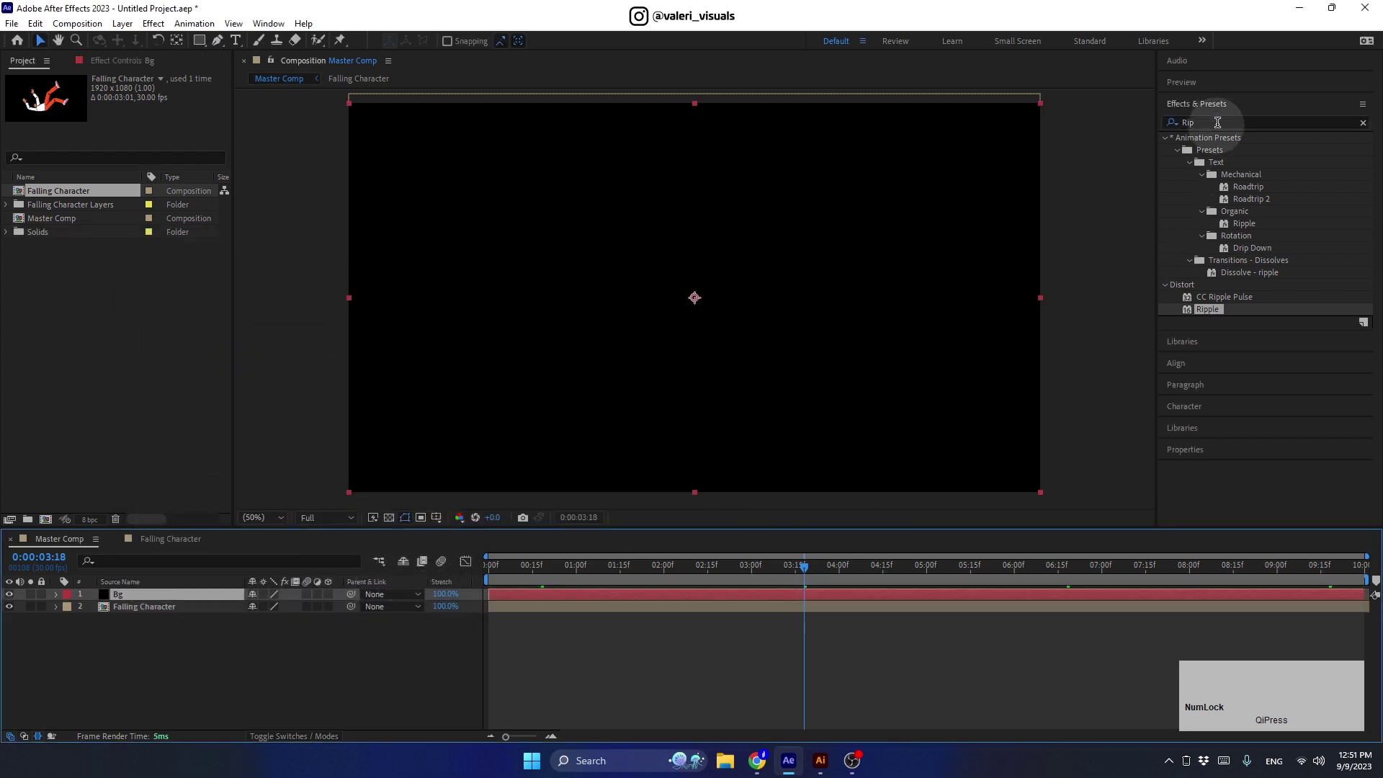
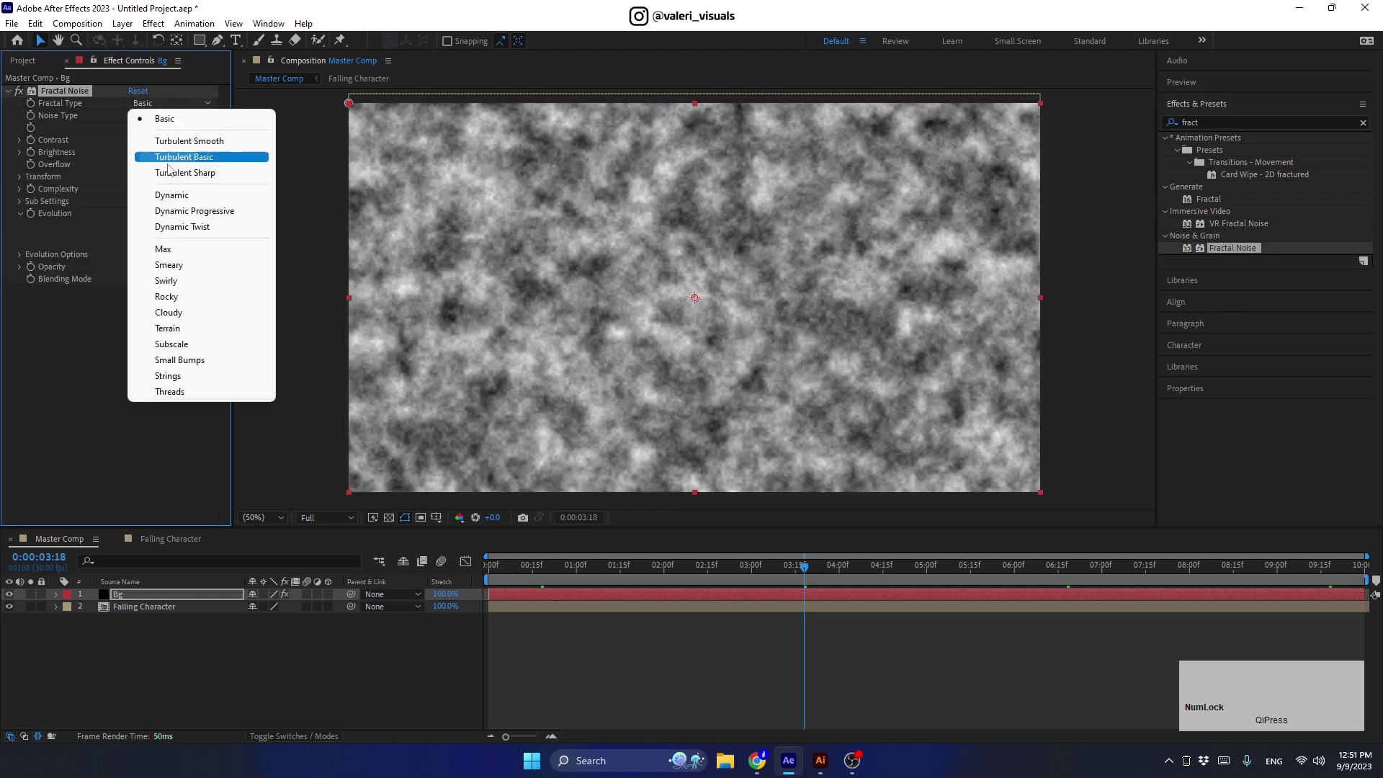
- Give Bg a Fractal Noise with Max fractal type, Block noise, non-uniform scaling (300 × 1000) and 6° rotation
{"action": "left_click", "coordinate": [170, 251]}
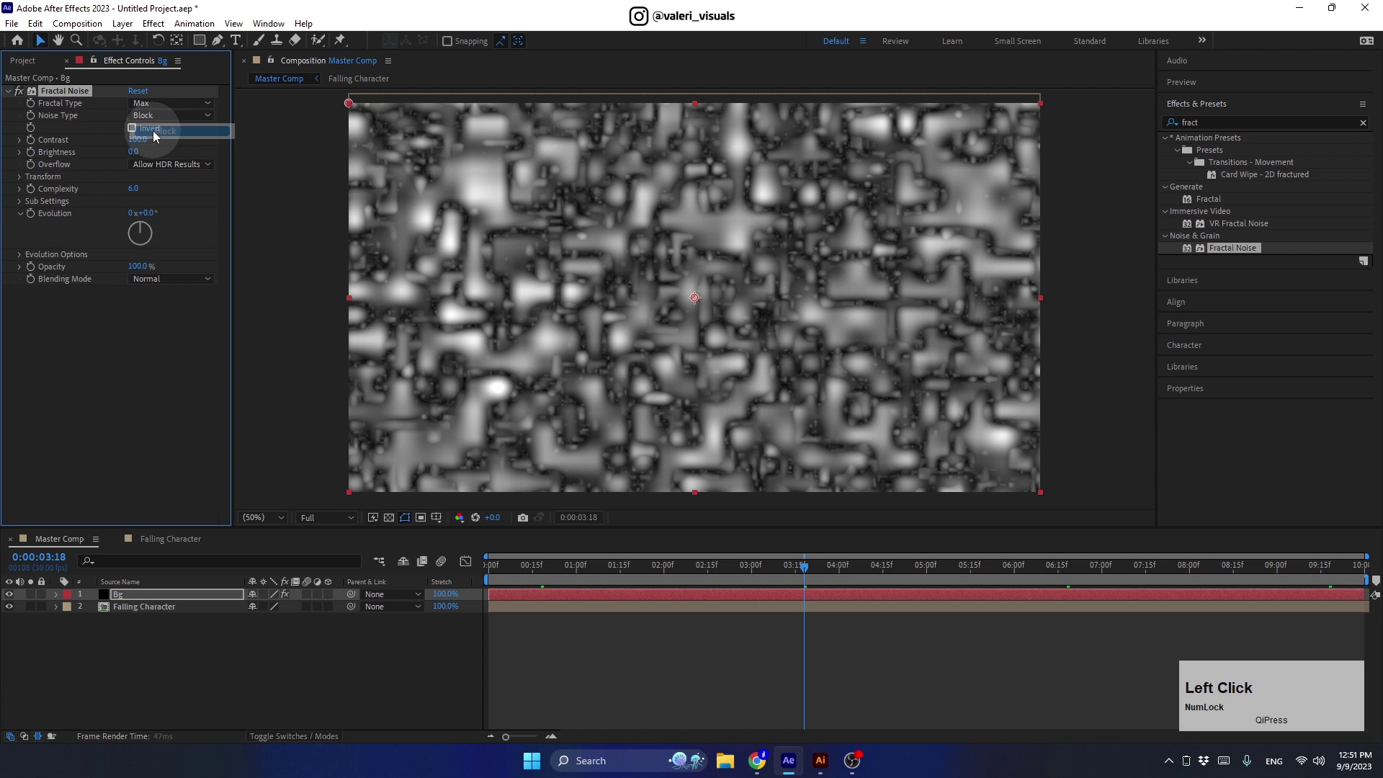
{"action": "left_click", "coordinate": [22, 182]}
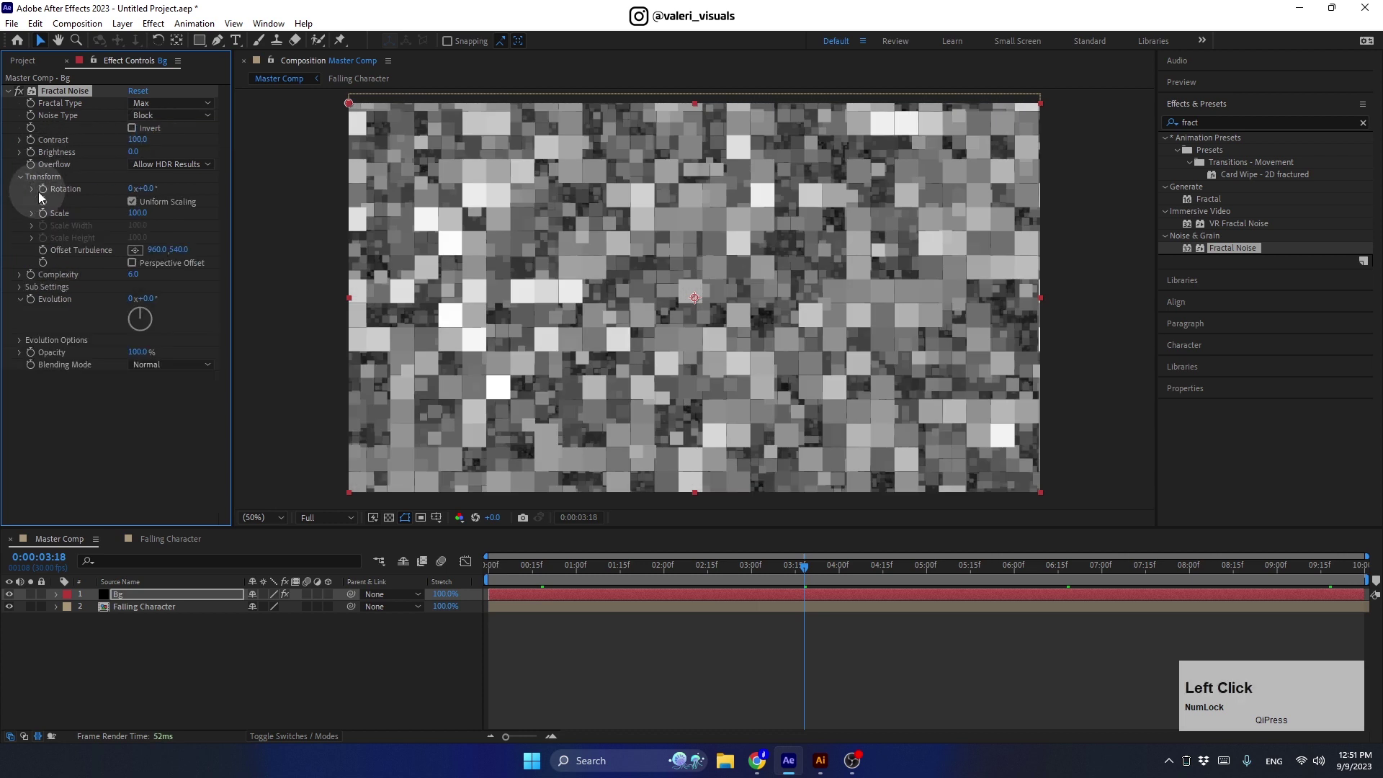
{"action": "left_click", "coordinate": [133, 207]}
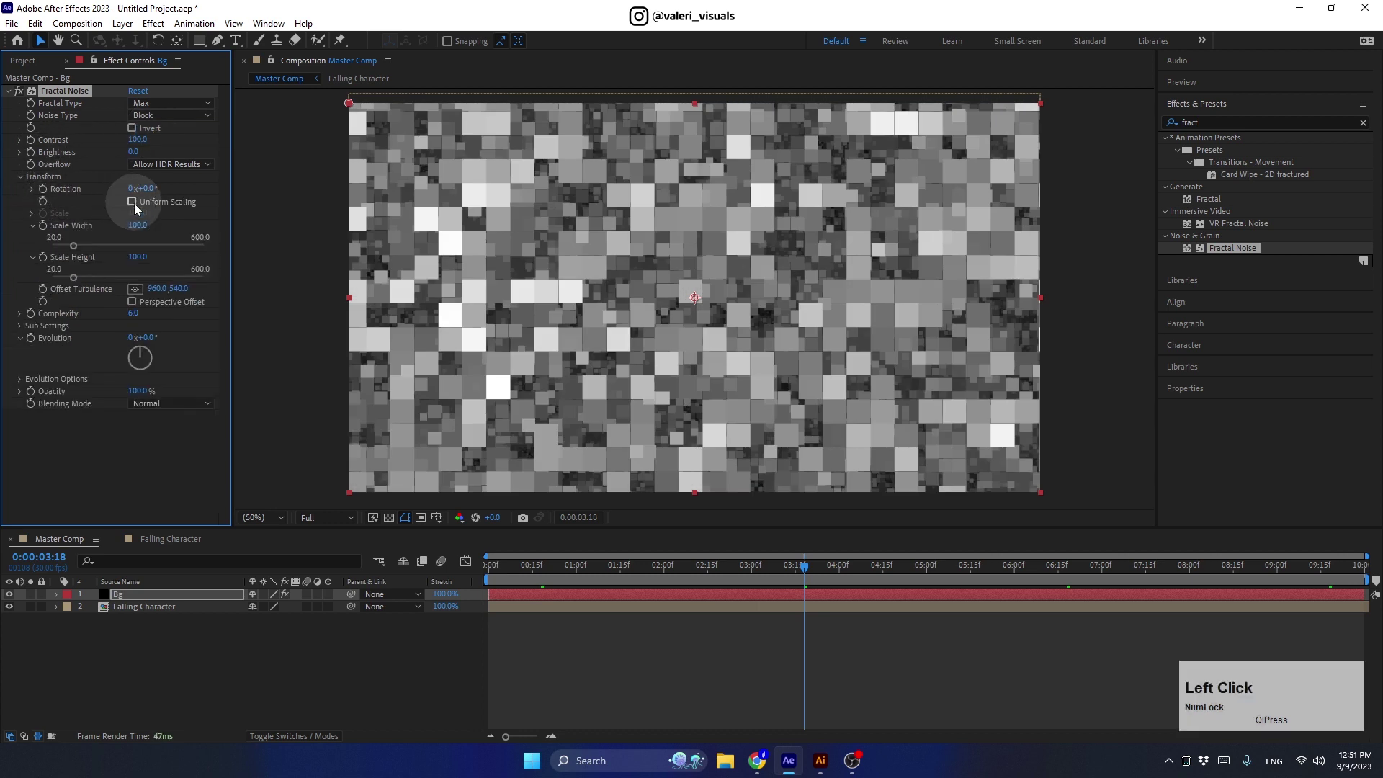
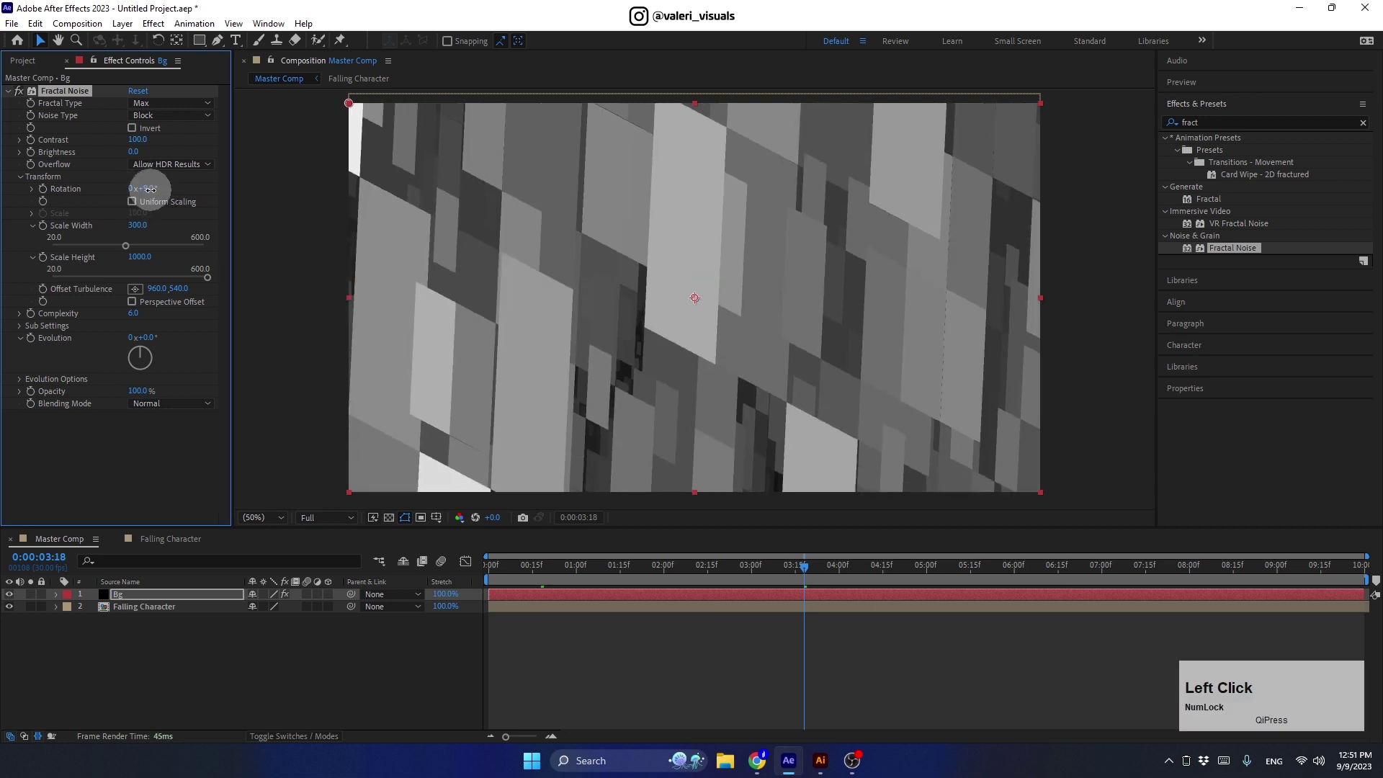
{"action": "key", "text": "Return"}
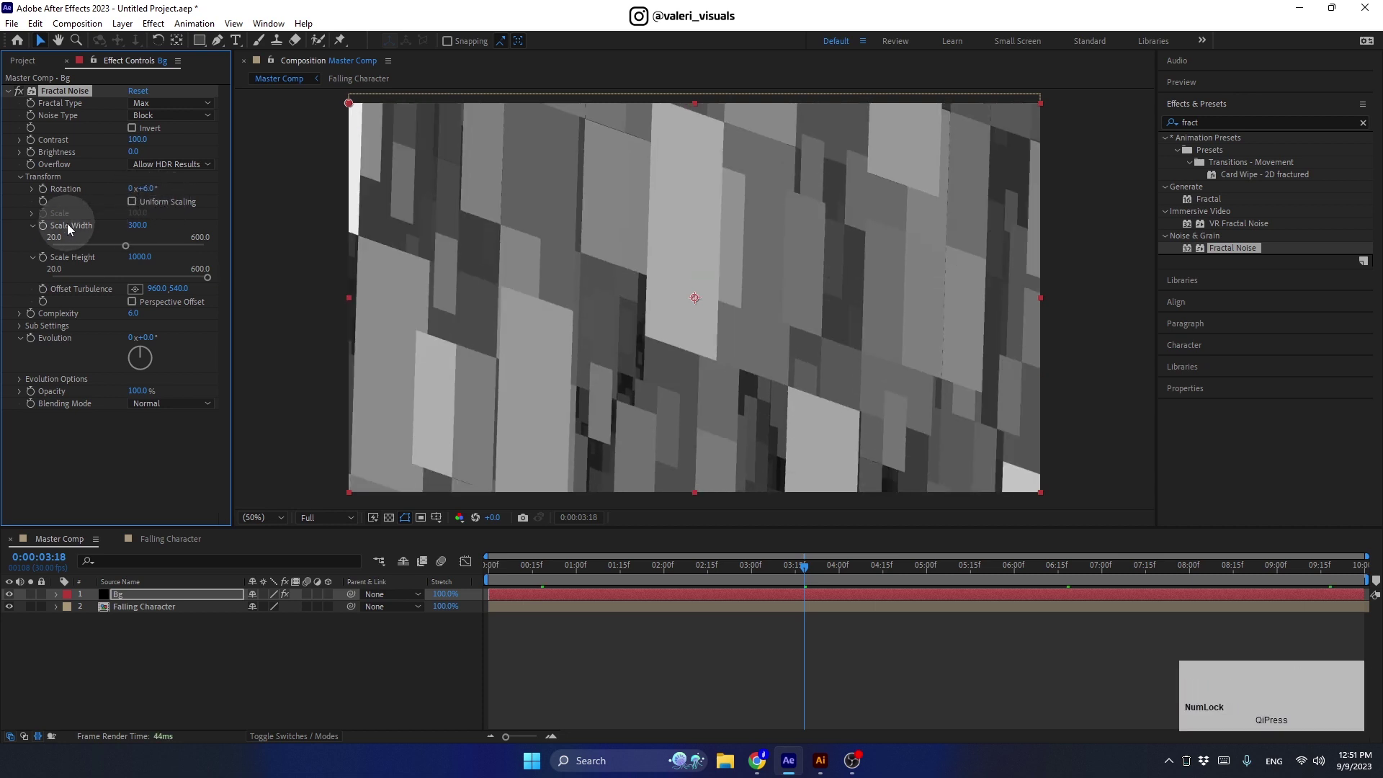
- Keyframe Offset Turbulence so the block pattern drifts vertically, and preview the moving background
{"action": "left_click", "coordinate": [785, 572]}
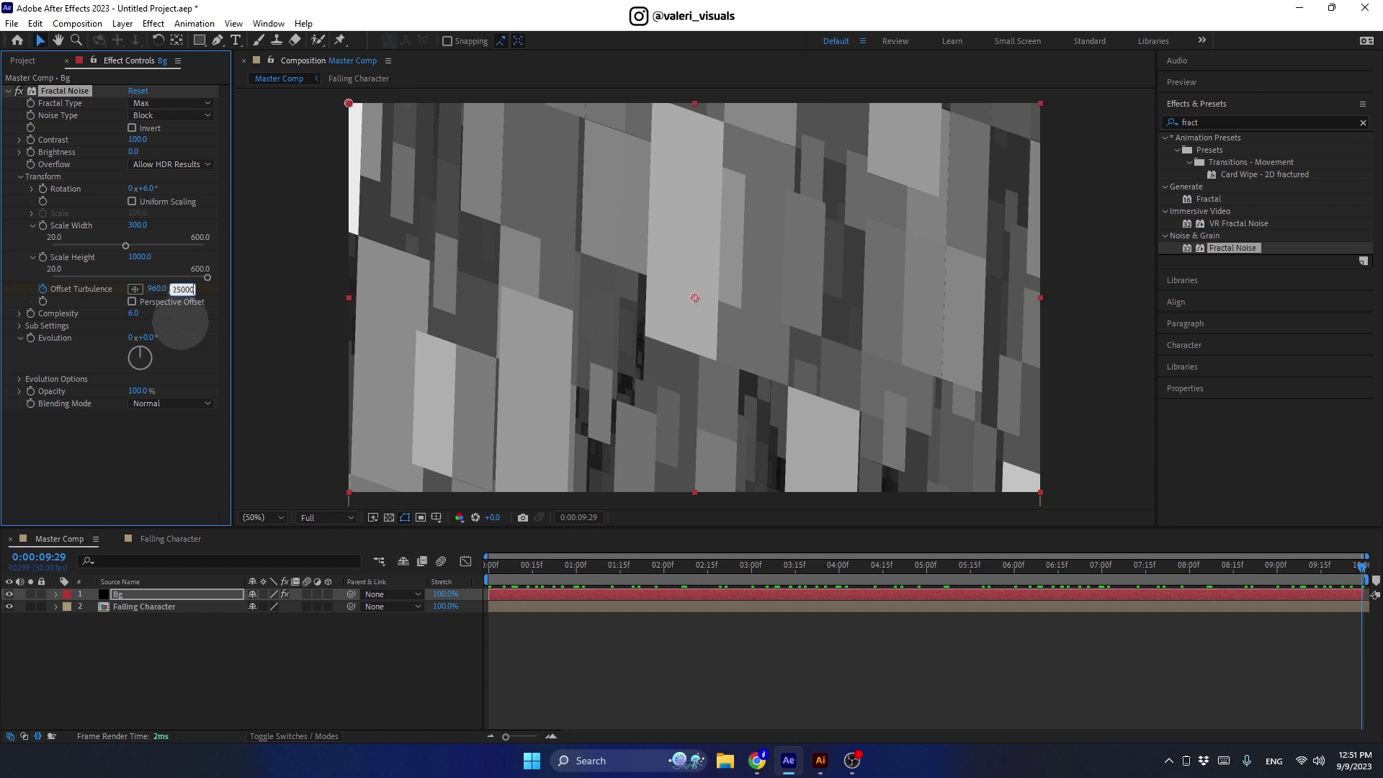
{"action": "key", "text": "Return"}
{"action": "left_click", "coordinate": [1235, 573]}
{"action": "key", "text": "space"}
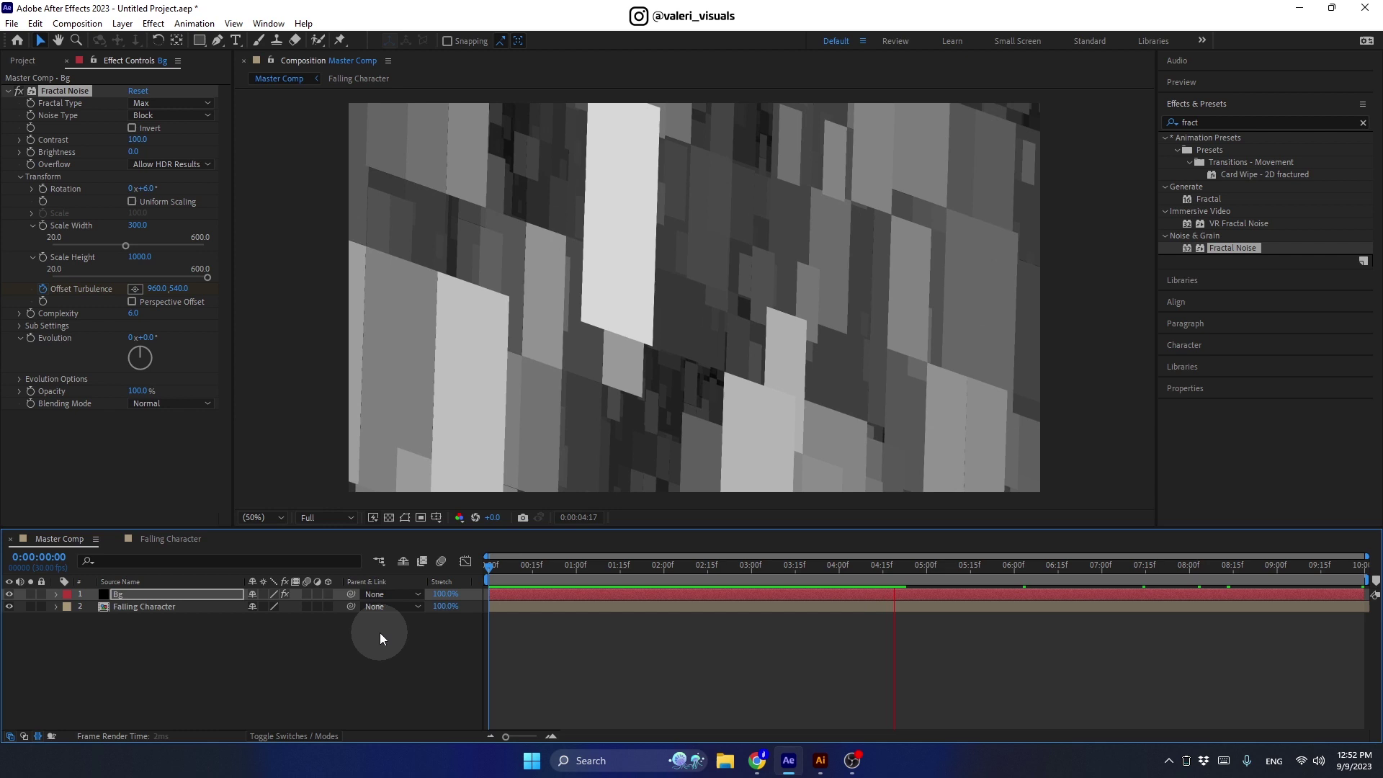
{"action": "key", "text": "space"}
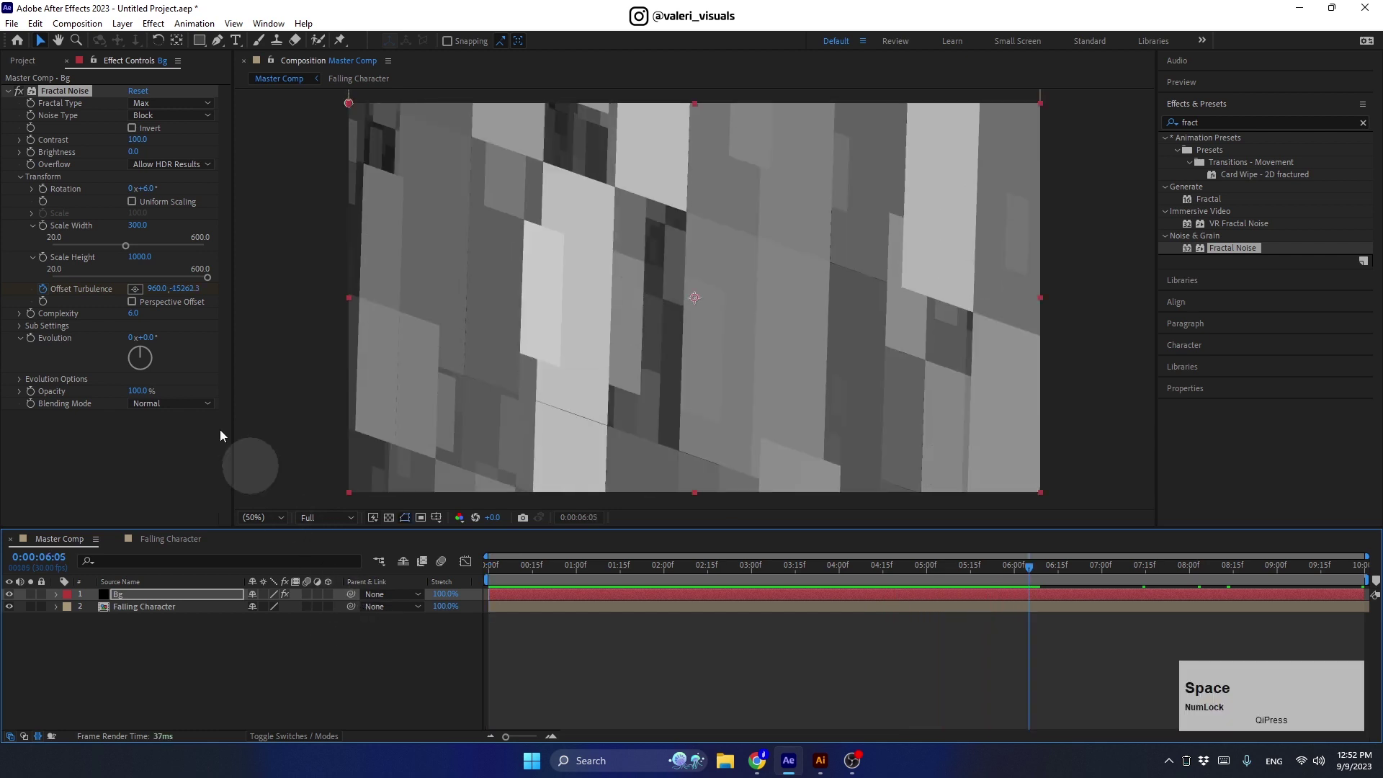
- Tint Bg orange with Tritone midtones and add Hue/Saturation with an animated Master Hue
{"action": "left_click", "coordinate": [12, 96]}
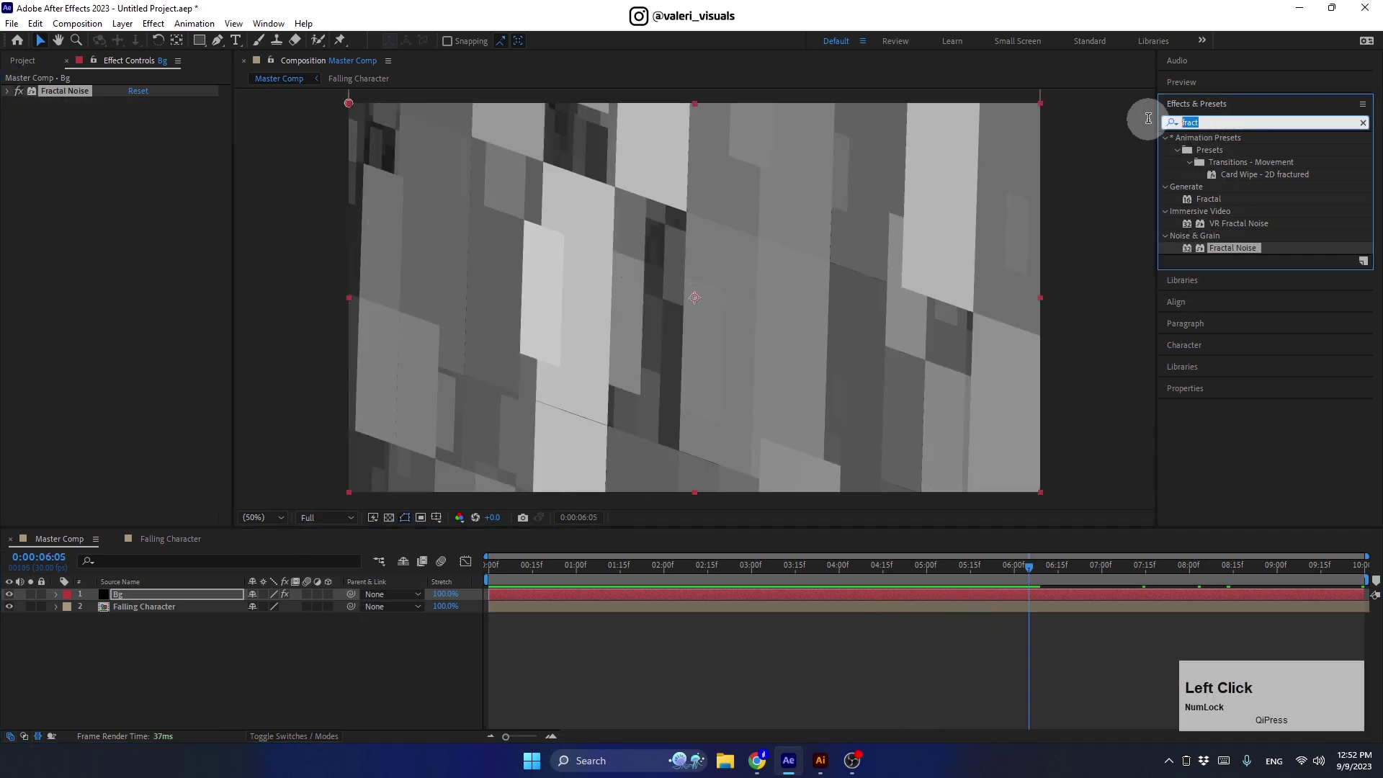
{"action": "type", "text": "tri"}
{"action": "left_click", "coordinate": [1224, 435]}
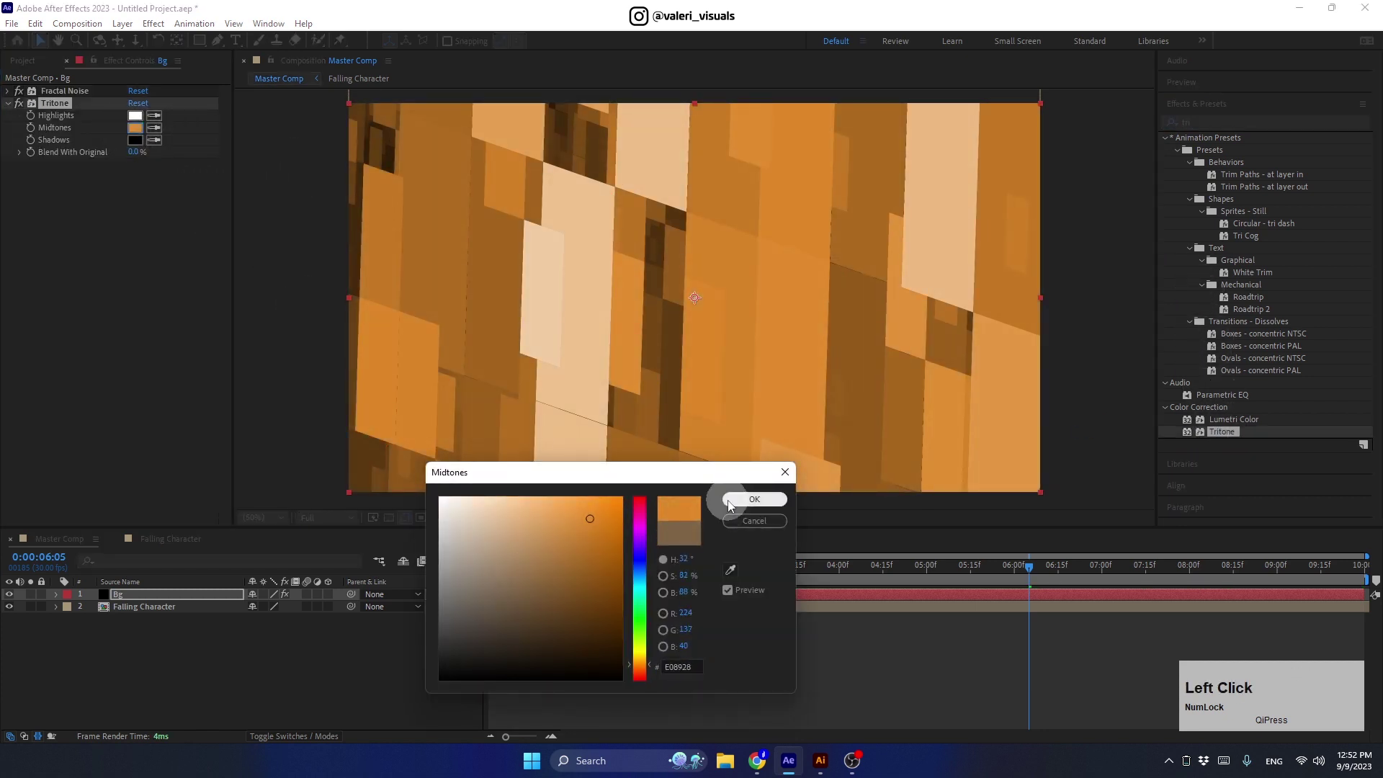
{"action": "type", "text": "hue"}
{"action": "left_click", "coordinate": [1223, 217]}
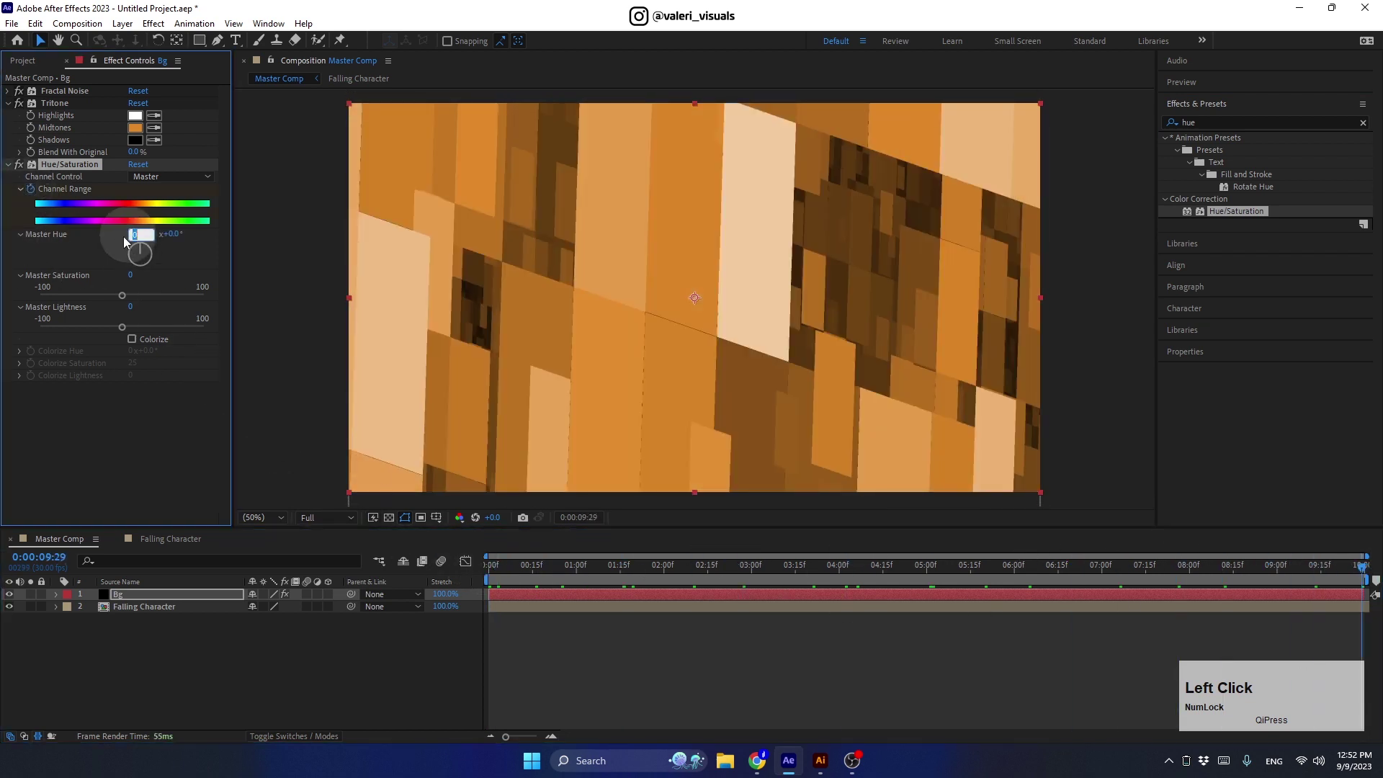
{"action": "key", "text": "Return"}
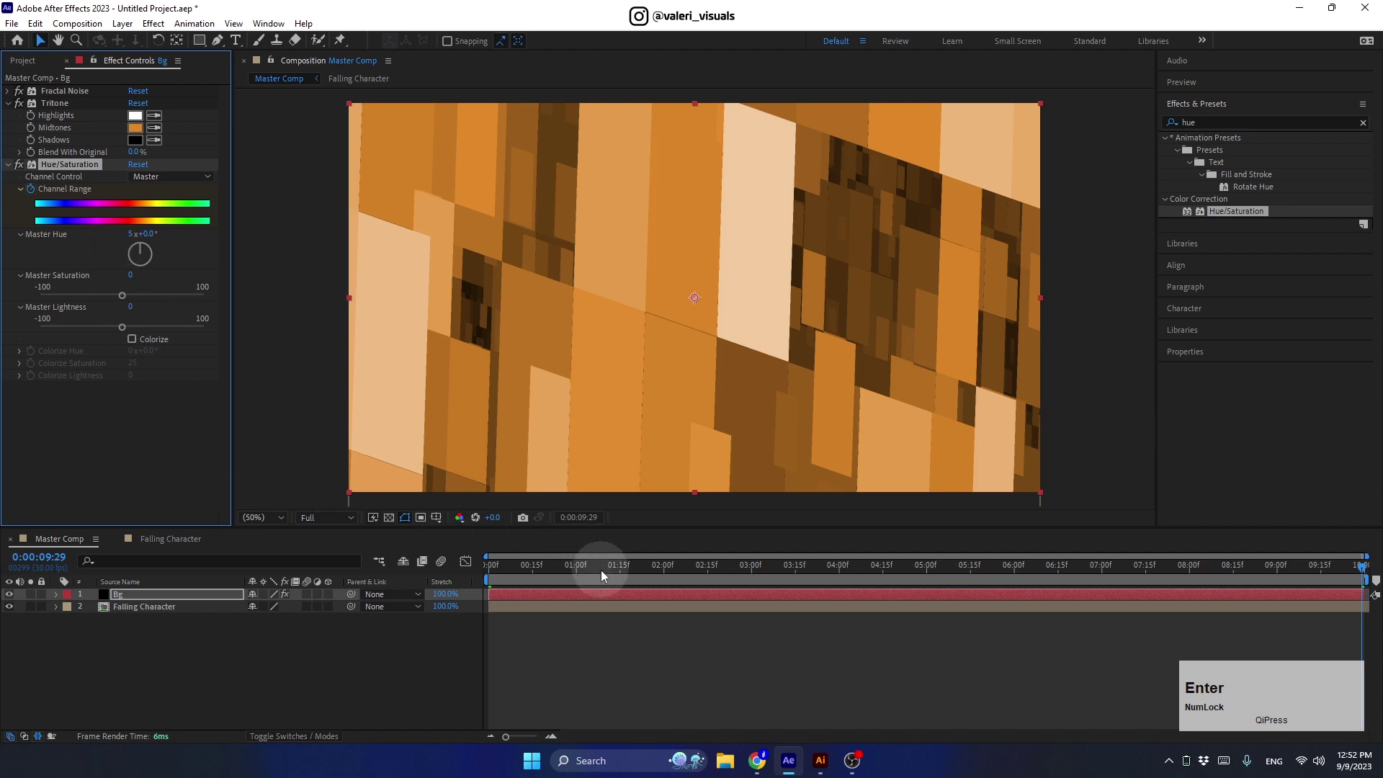
- Preview the colour-shifting background beneath the falling character and enlarge the composition view
{"action": "left_click", "coordinate": [603, 576]}
{"action": "key", "text": "space"}
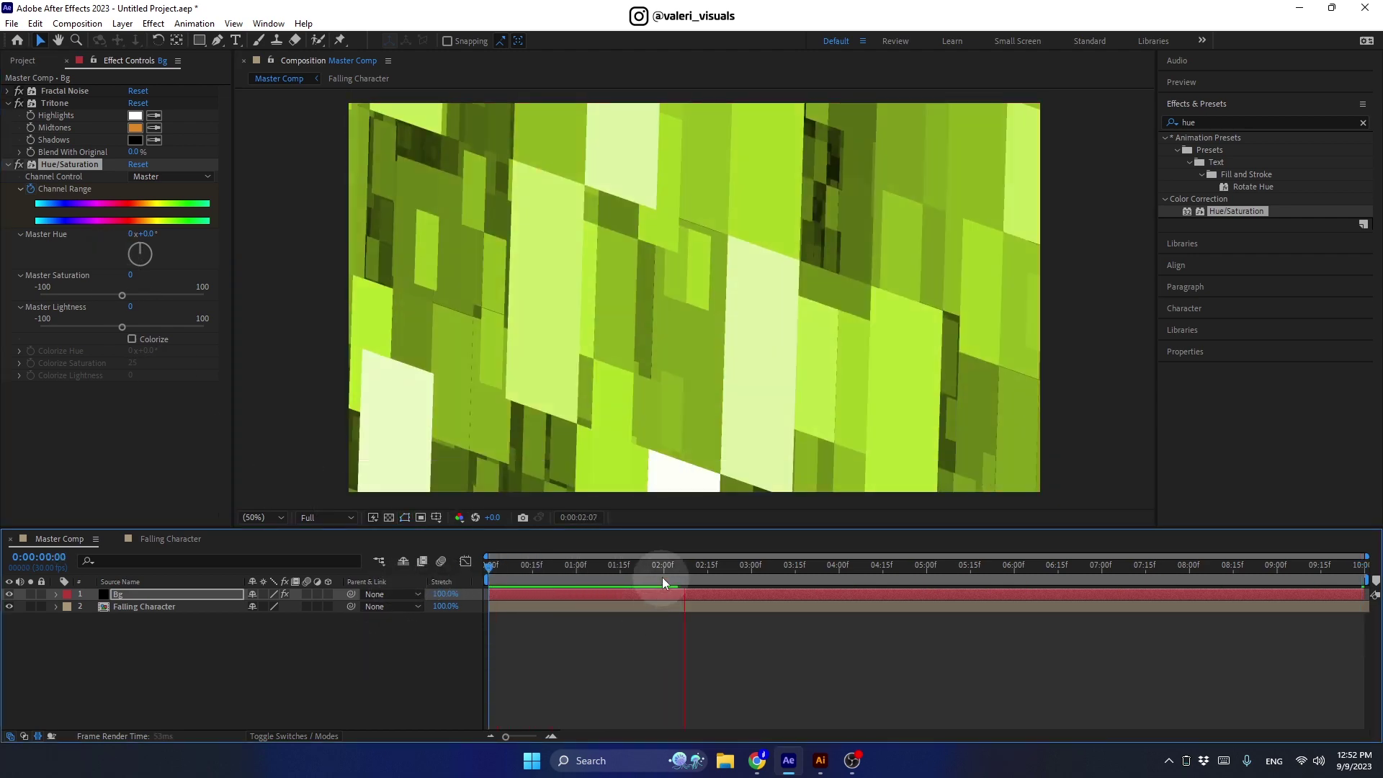
{"action": "left_click", "coordinate": [678, 572]}
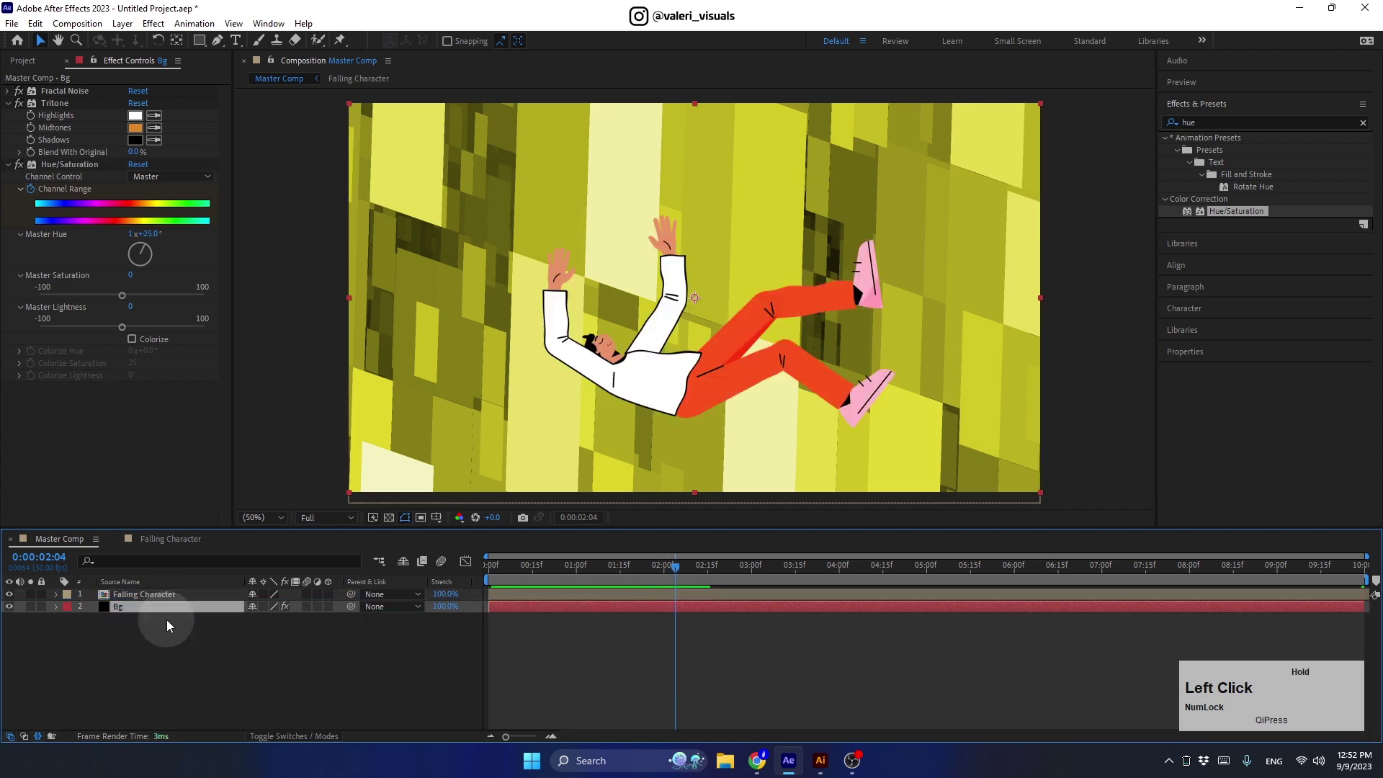
{"action": "left_click", "coordinate": [671, 570]}
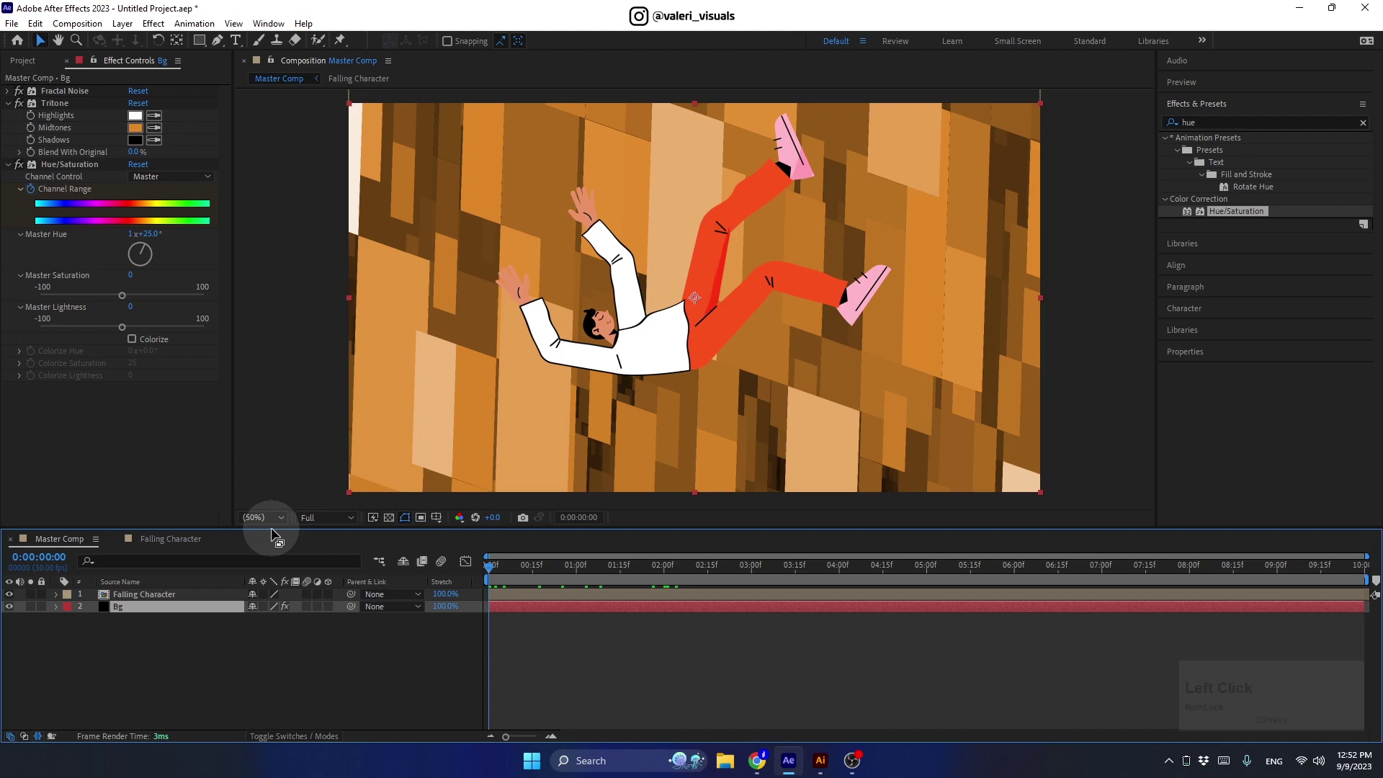